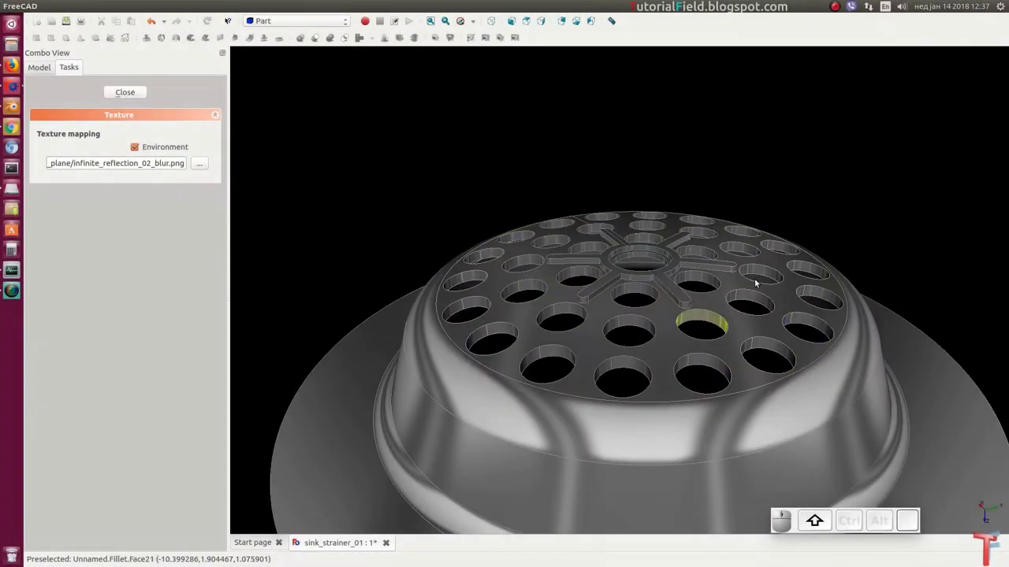
# Orbit and zoom around the textured strainer preview before switching to the empty document.
pyautogui.click(786, 210)
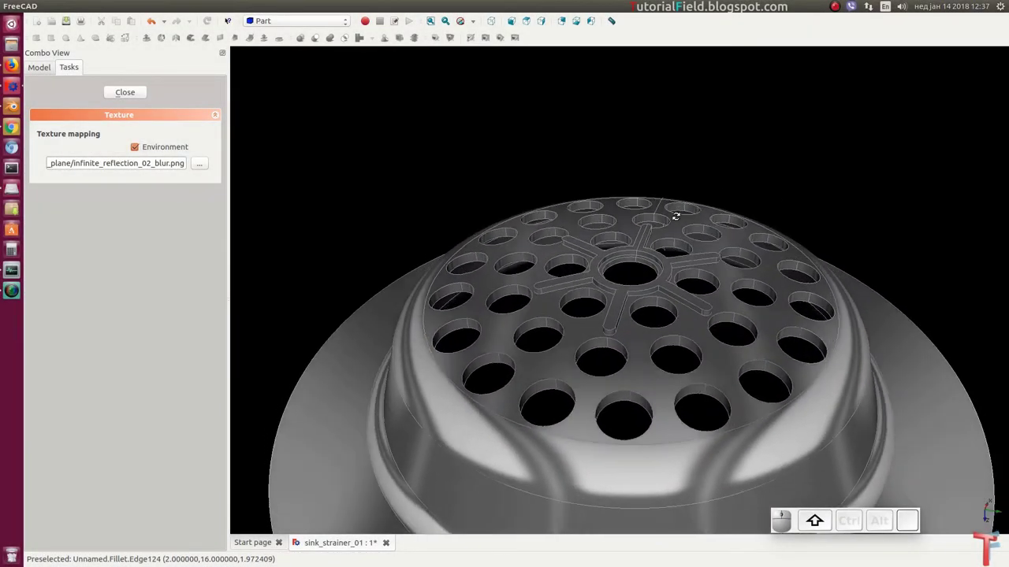
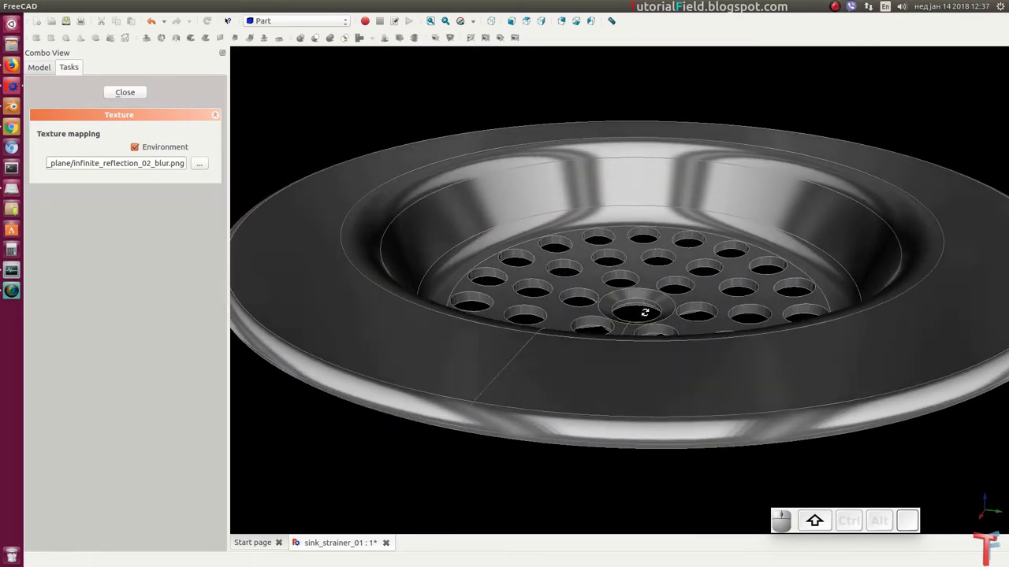
pyautogui.scroll(-3)
pyautogui.middleClick(607, 301)
pyautogui.scroll(-3)
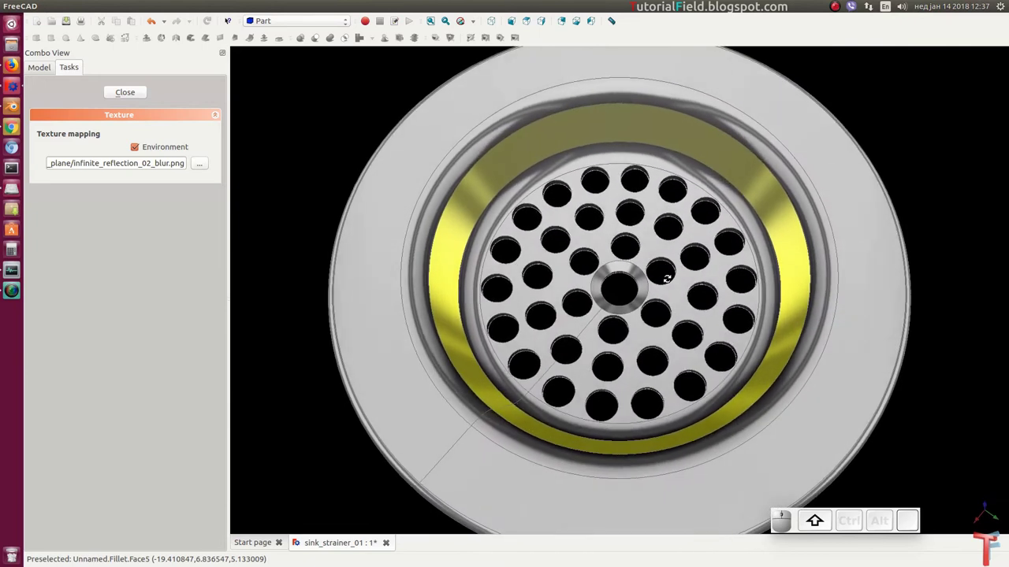
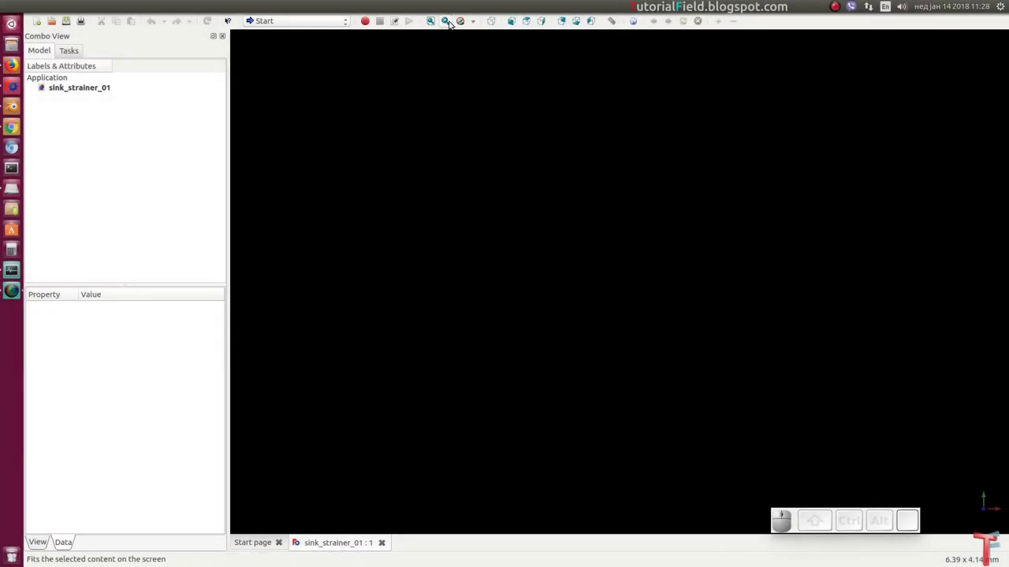
# Switch the workbench to Part Design for modelling the strainer.
pyautogui.click(260, 18)
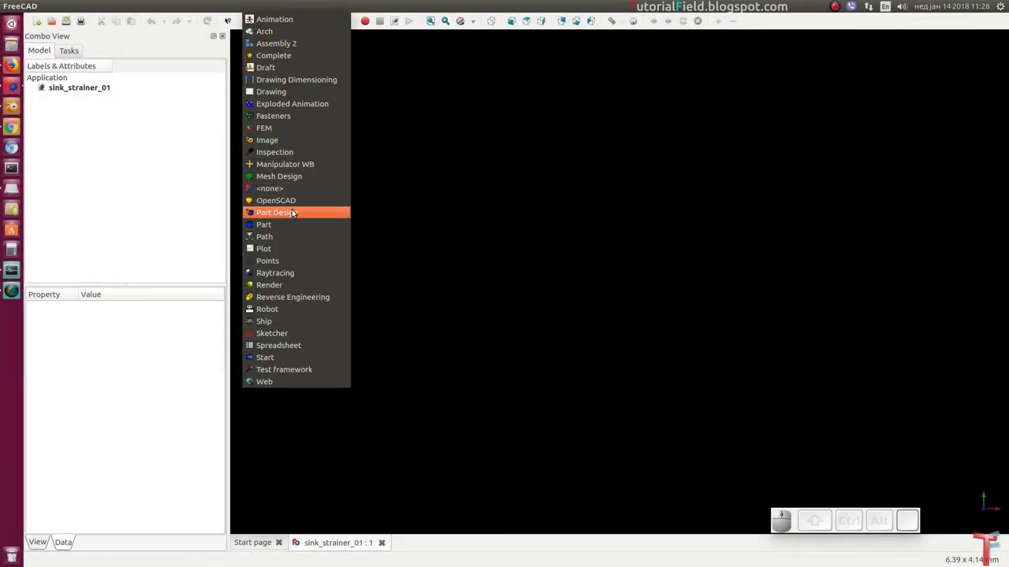
pyautogui.click(294, 213)
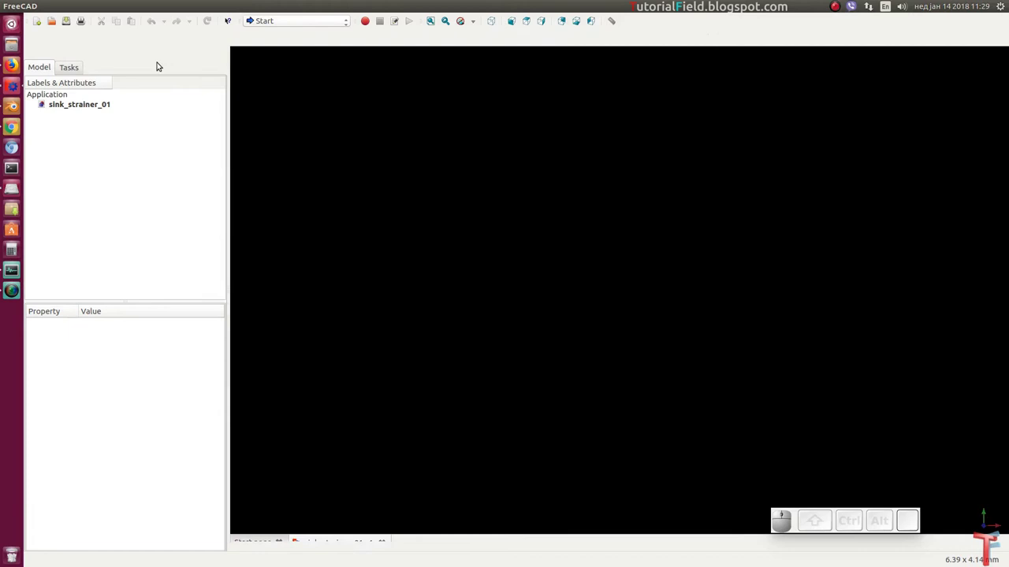
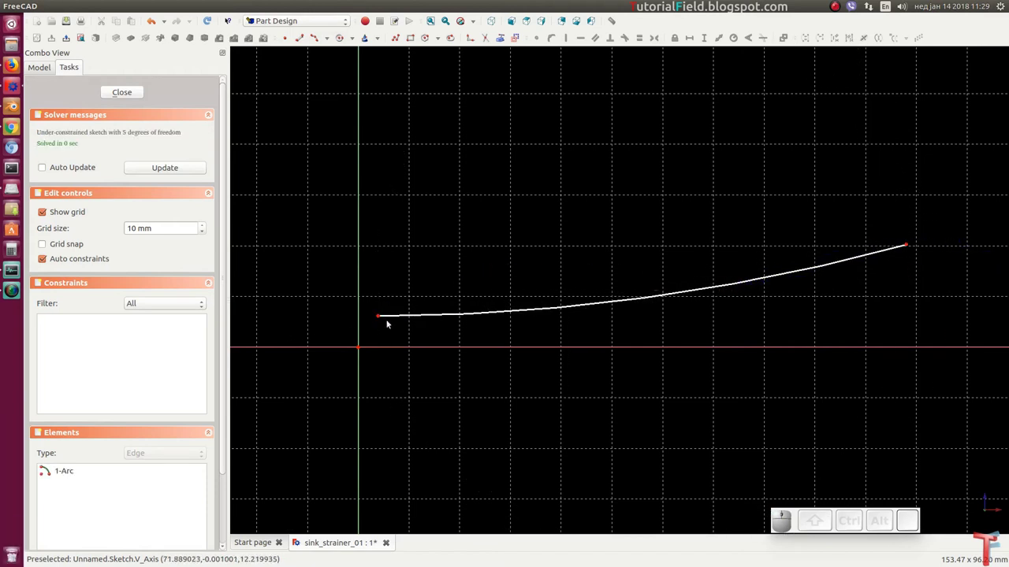
# Pin the arc's start point to the vertical axis and origin, then set its radius to 100 mm.
pyautogui.click(384, 320)
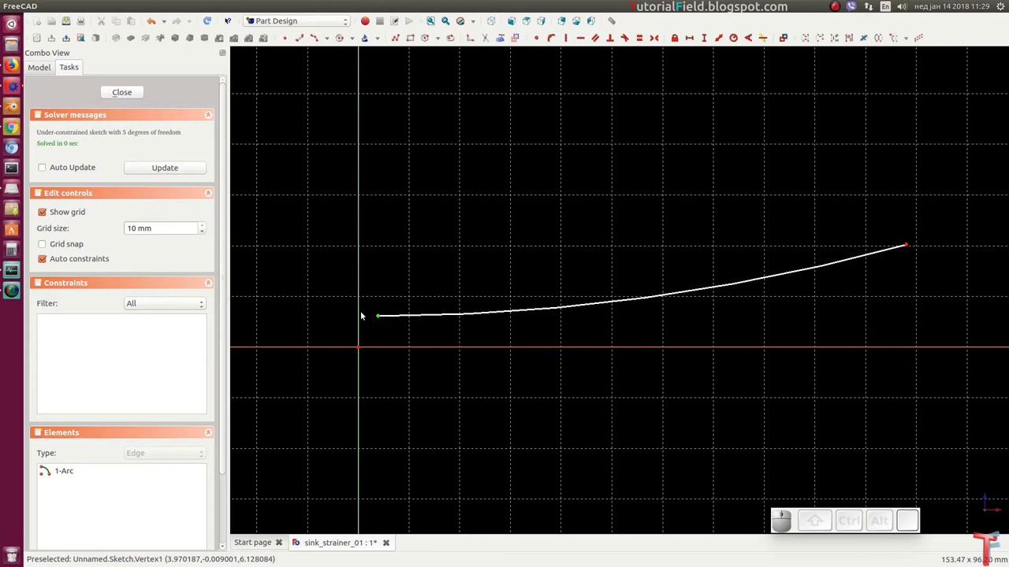
pyautogui.click(363, 312)
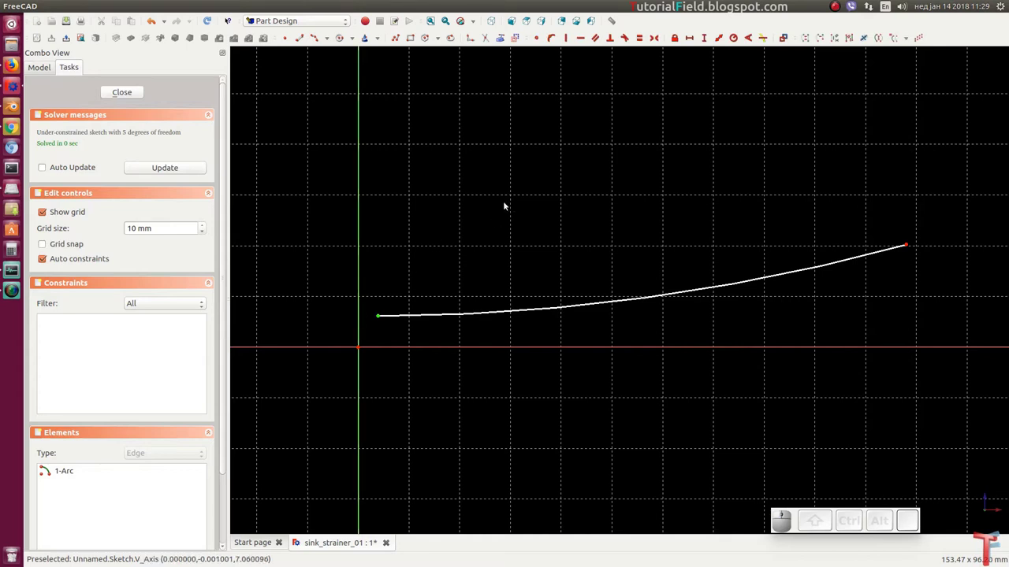
pyautogui.press('n')
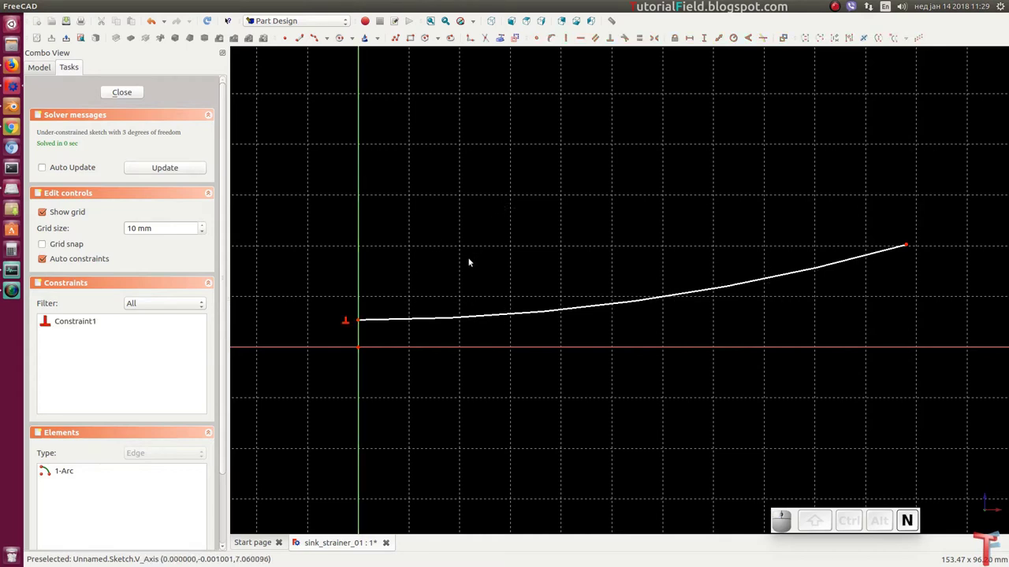
pyautogui.click(362, 322)
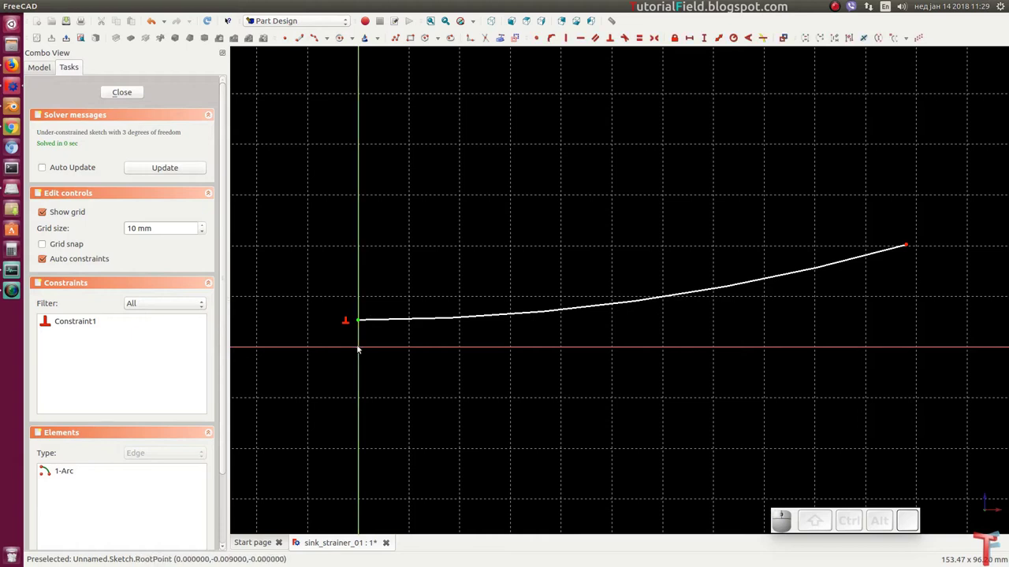
pyautogui.click(363, 351)
pyautogui.press('c')
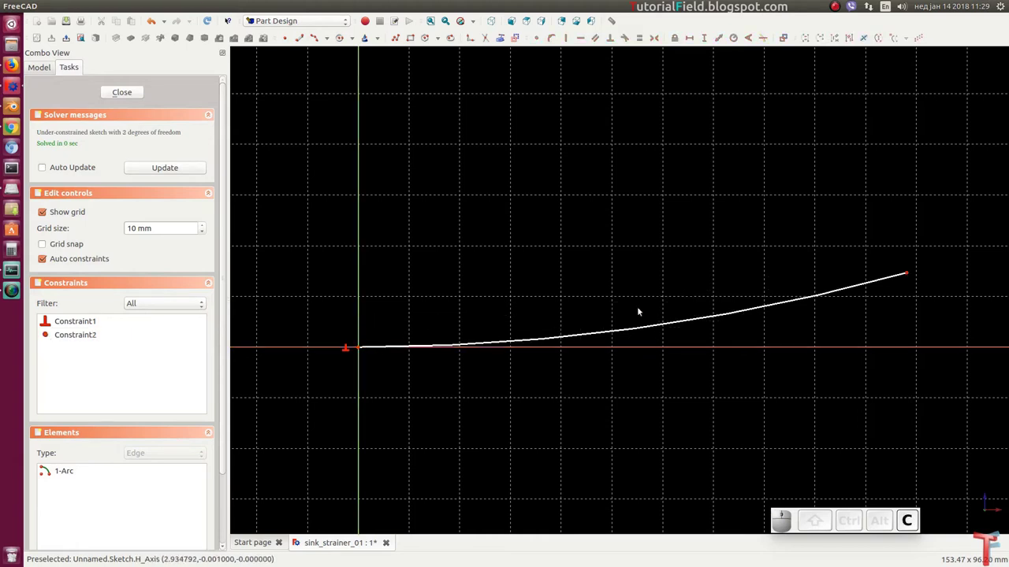
pyautogui.click(741, 315)
pyautogui.press('shift+r')
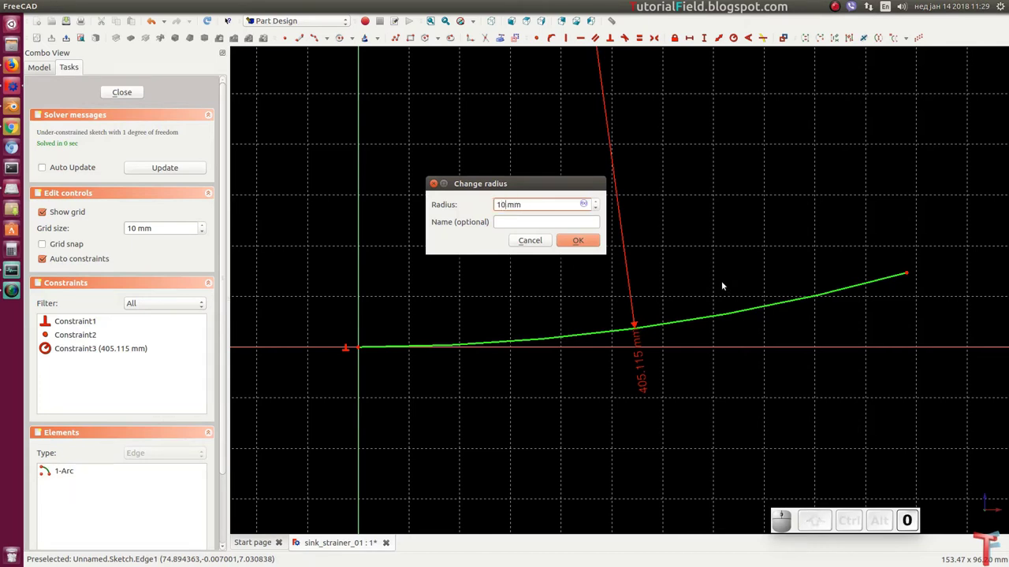
pyautogui.press('Return')
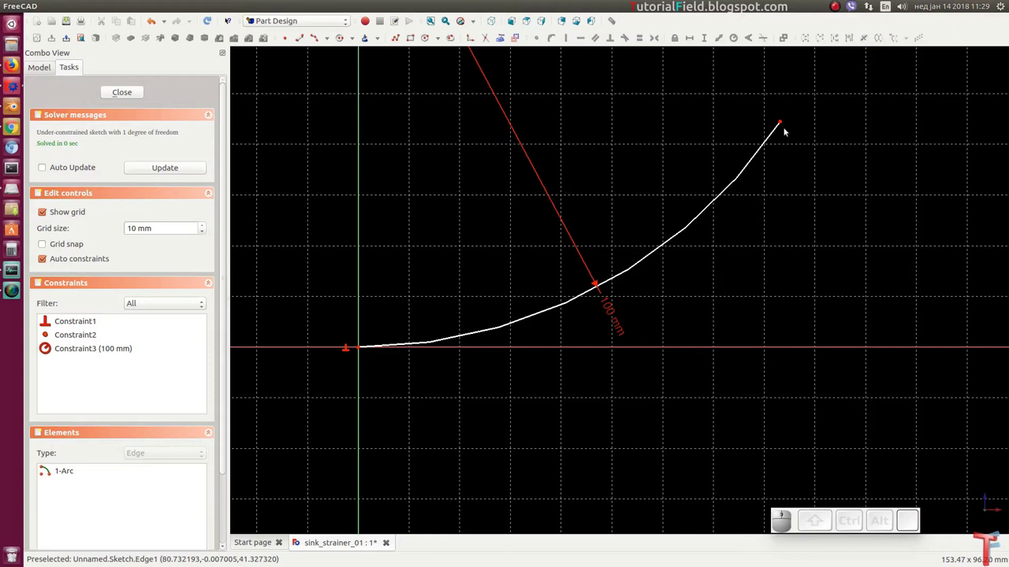
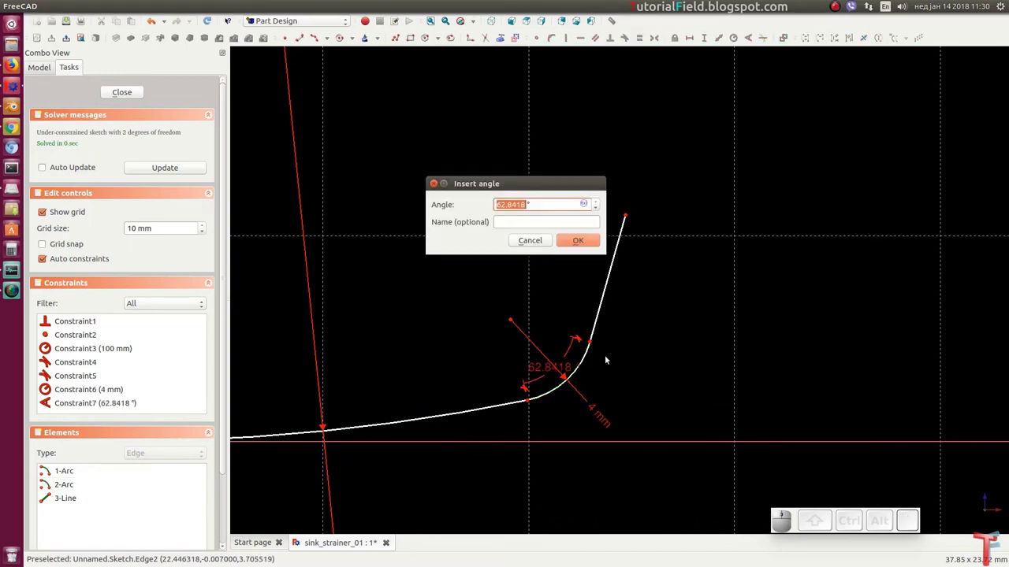
# Set the 60° bend, then a tangent small arc with 2 mm radius and 65° sweep.
pyautogui.press('Return')
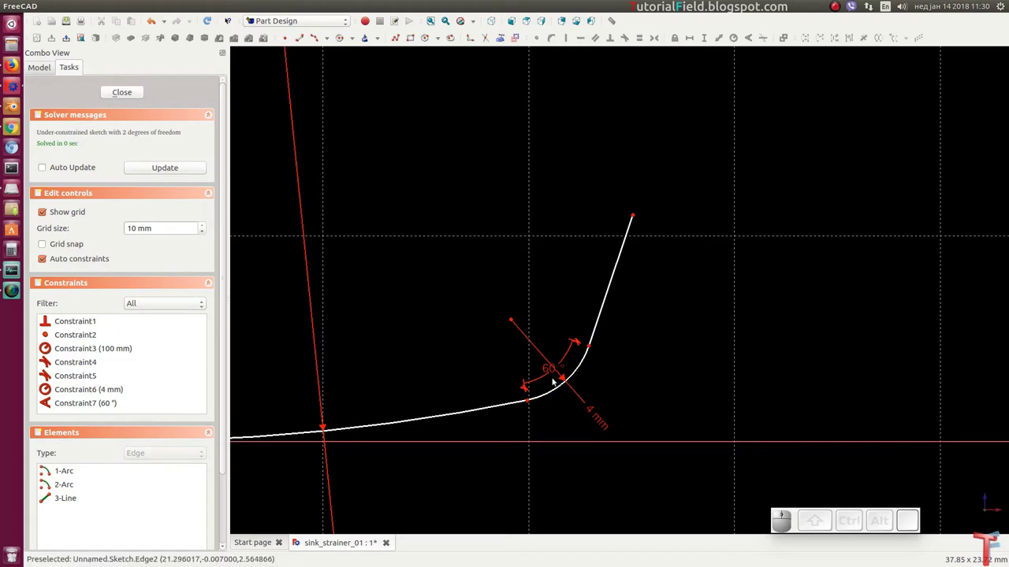
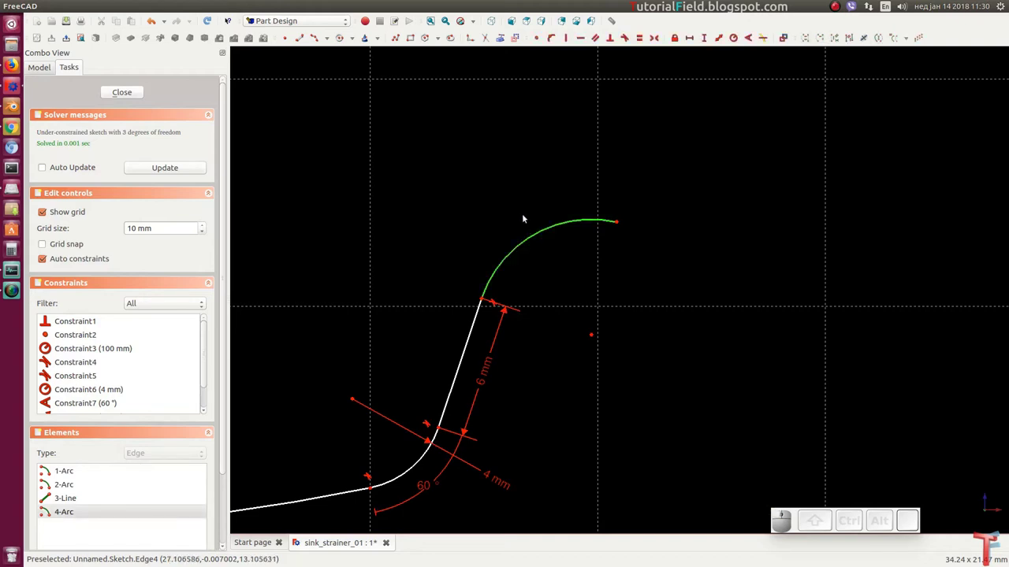
pyautogui.press('shift+r')
pyautogui.press('shift+Return')
pyautogui.click(531, 269)
pyautogui.press('a')
pyautogui.press('6')
pyautogui.press('Return')
pyautogui.moveTo(484, 257); pyautogui.dragTo(482, 259)
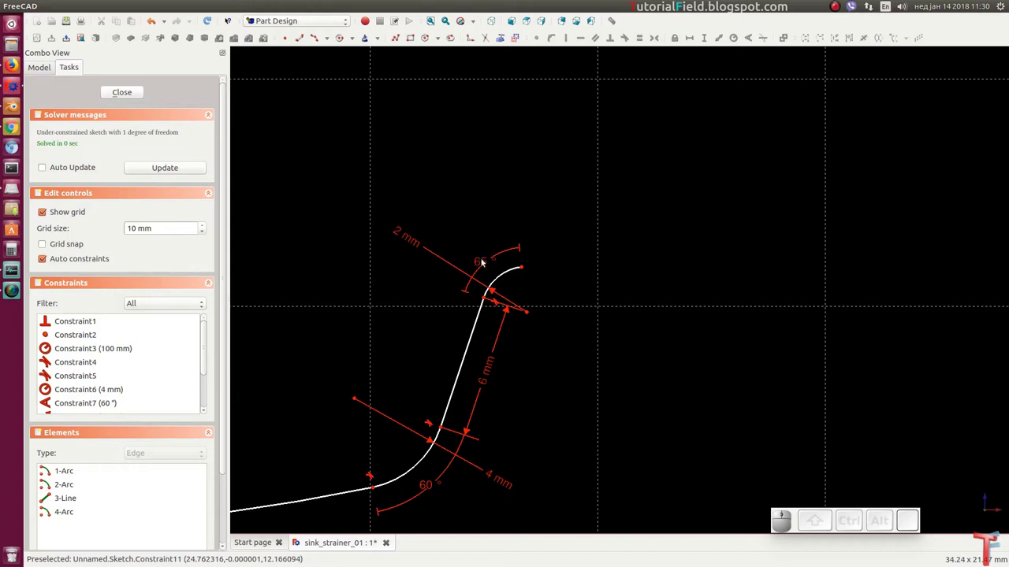
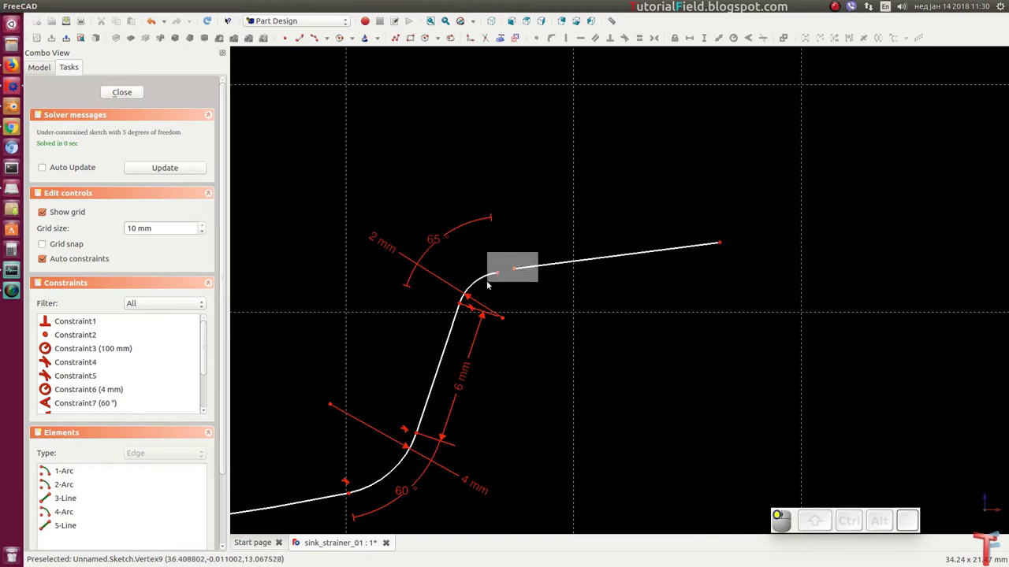
# Make the final line tangent to the small arc and select its outer end for the 33 mm width.
pyautogui.press('t')
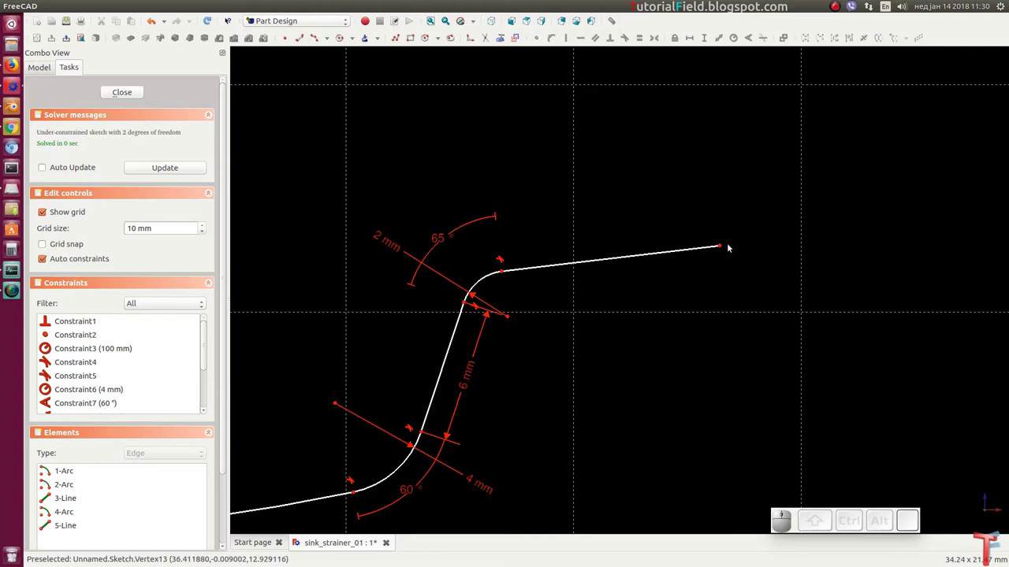
pyautogui.click(725, 250)
pyautogui.moveTo(668, 205); pyautogui.dragTo(656, 253)
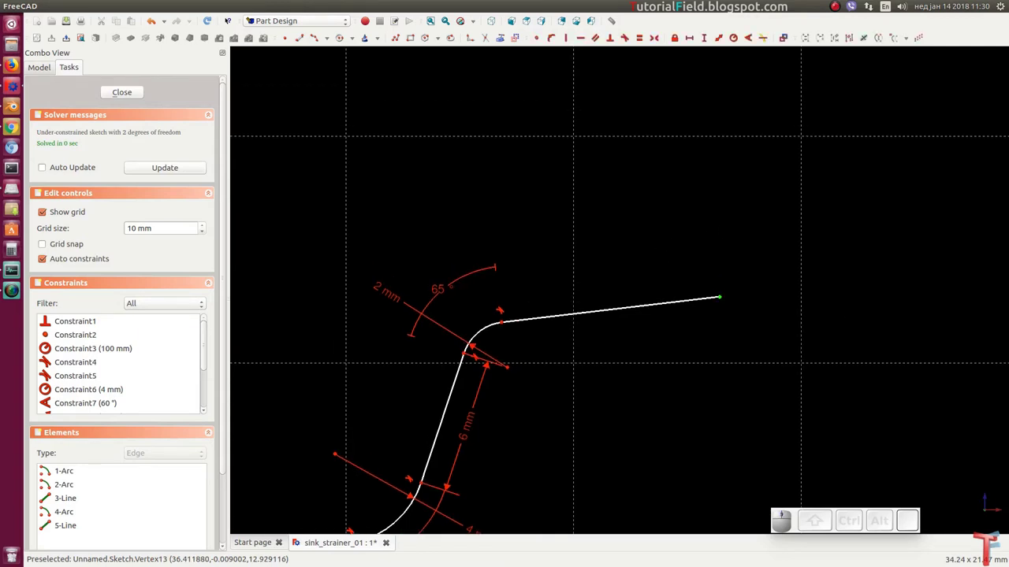
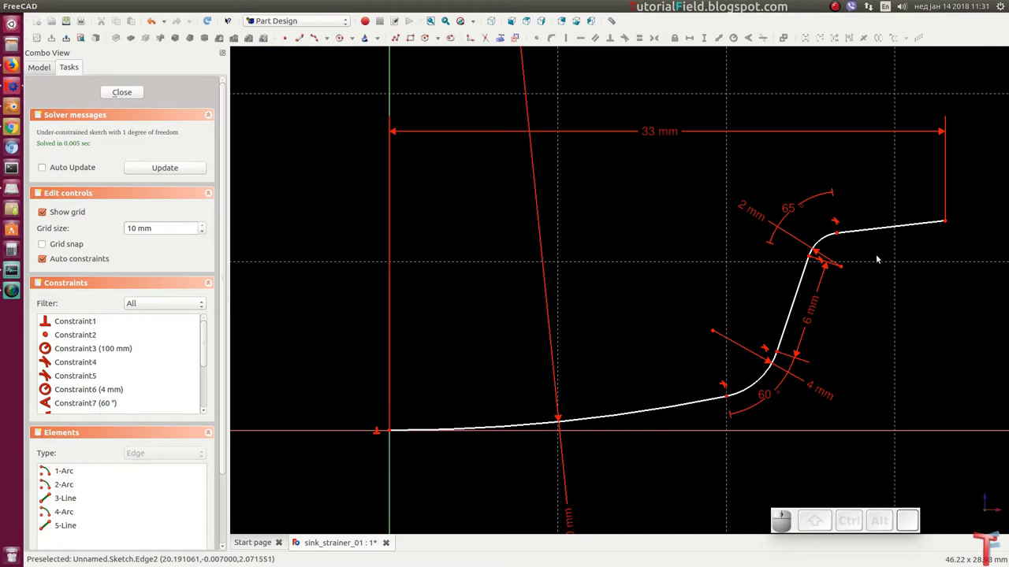
# Constrain the final profile line to an 8 mm horizontal length.
pyautogui.click(907, 227)
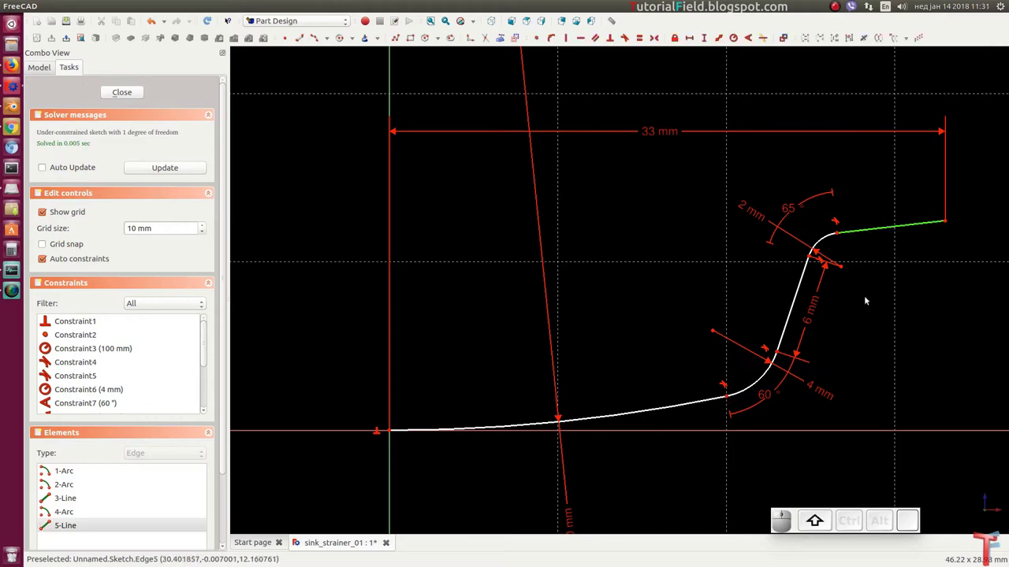
pyautogui.press('shift+d')
pyautogui.press('8')
pyautogui.press('Return')
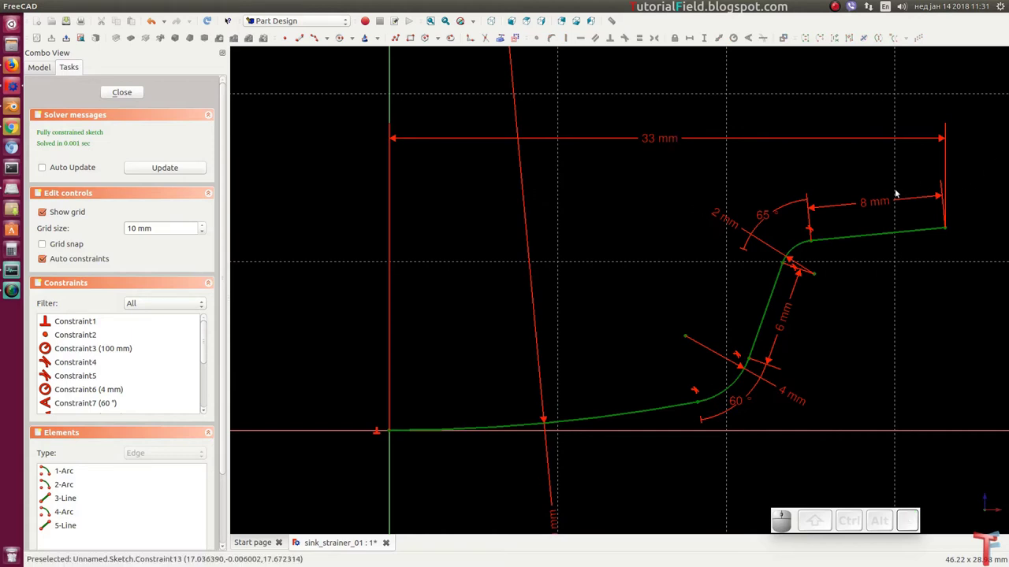
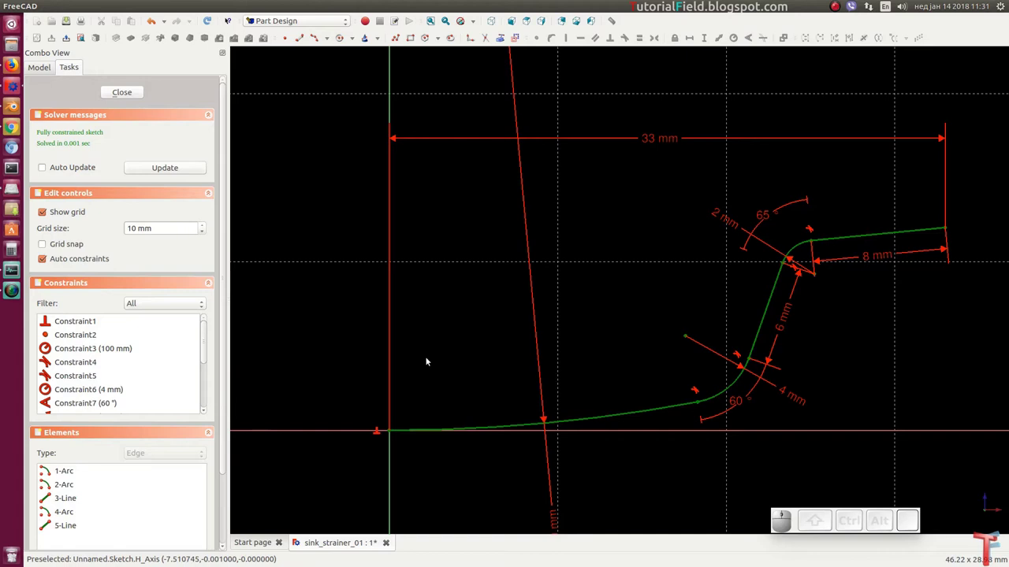
pyautogui.scroll(3)
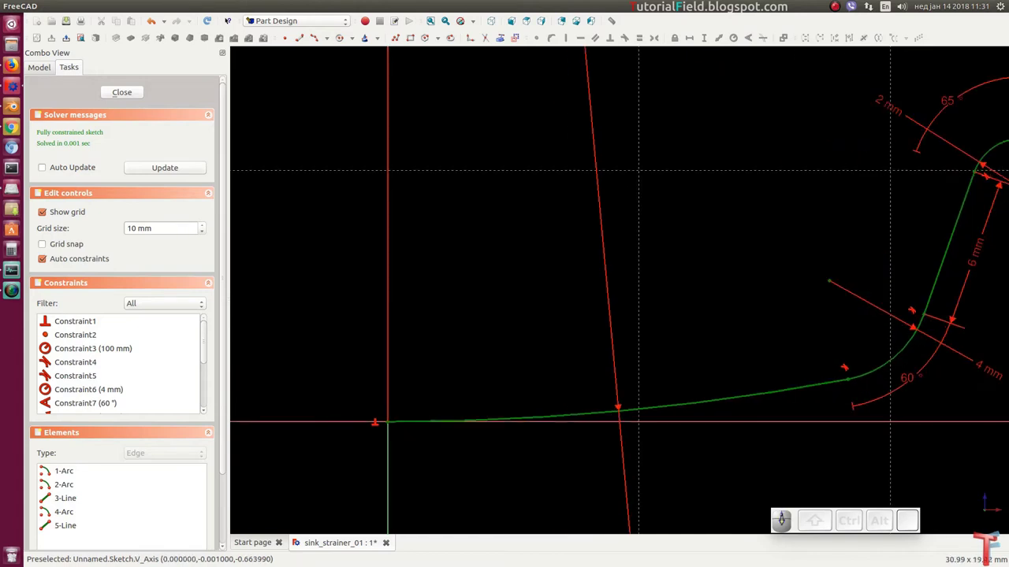
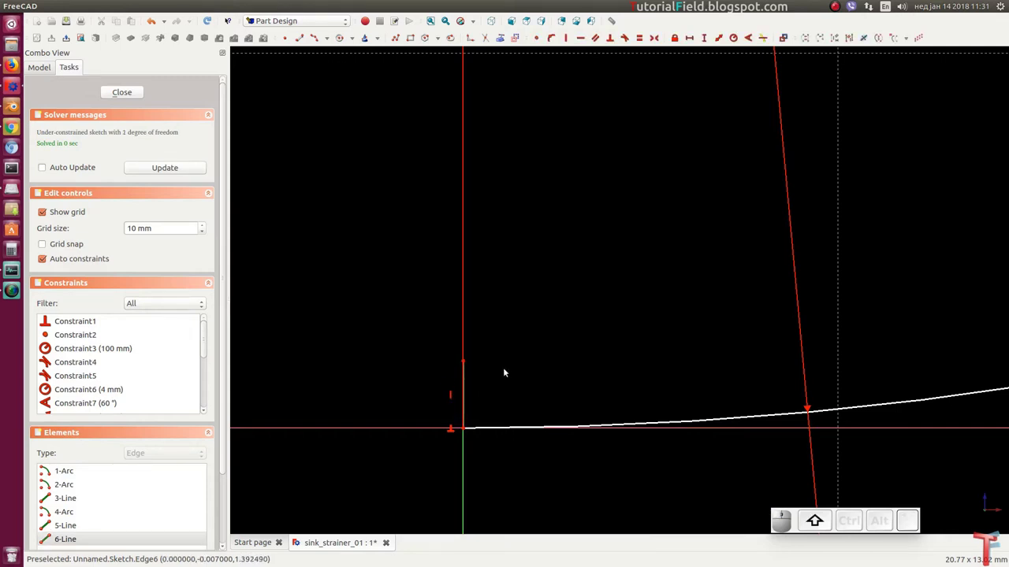
# Give the short vertical line at the origin a 1 mm length.
pyautogui.press('shift+v')
pyautogui.press('1')
pyautogui.press('Return')
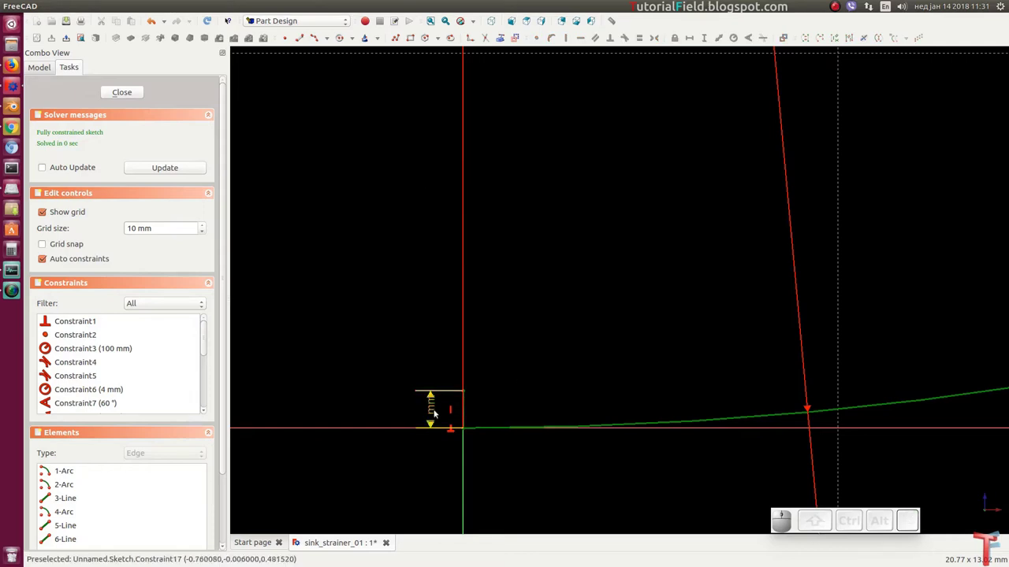
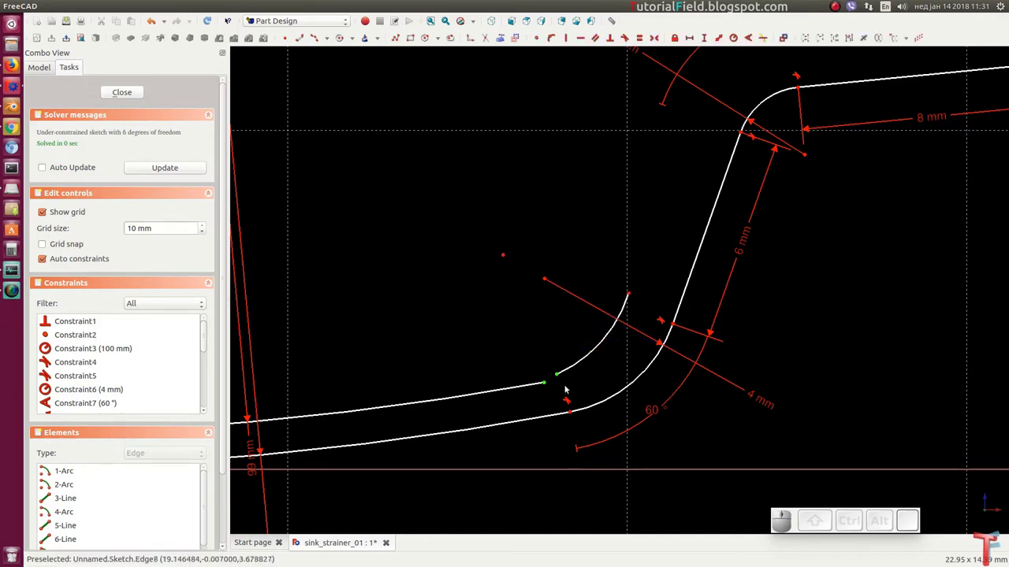
# Make the inner arc tangent to the inner line and draw the sloped inner edge beside the outer one.
pyautogui.press('t')
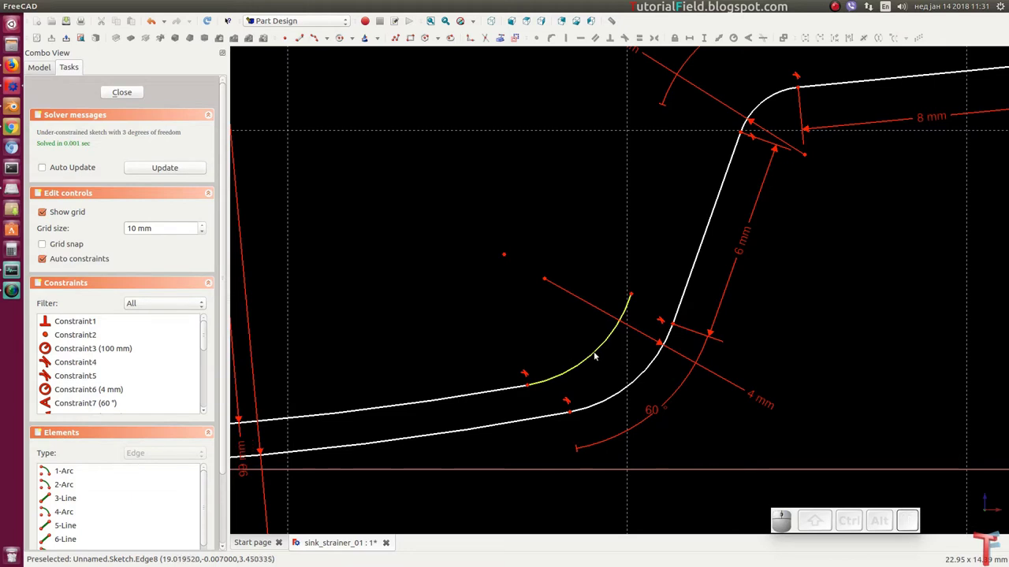
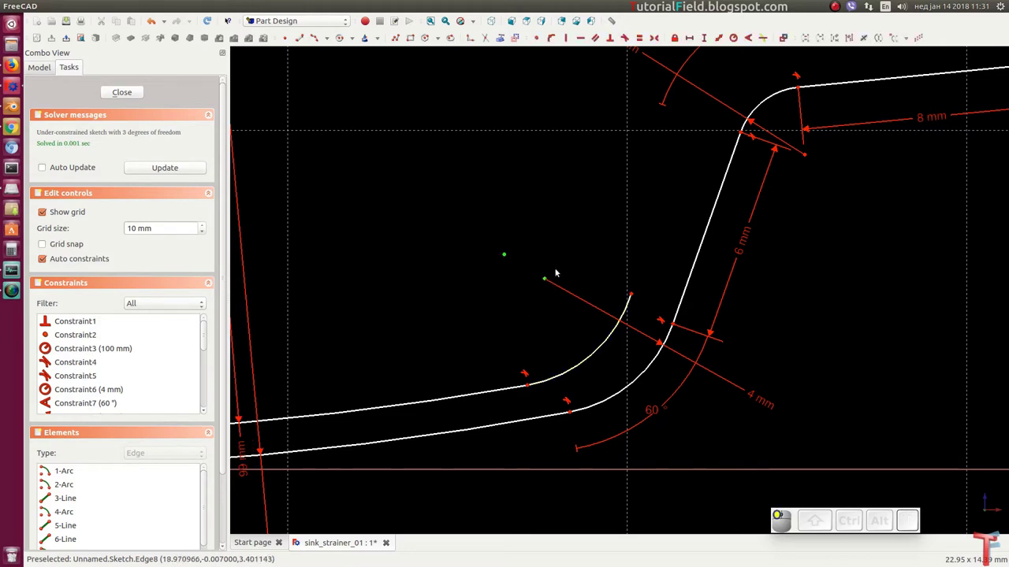
pyautogui.press('c')
pyautogui.middleClick(662, 256)
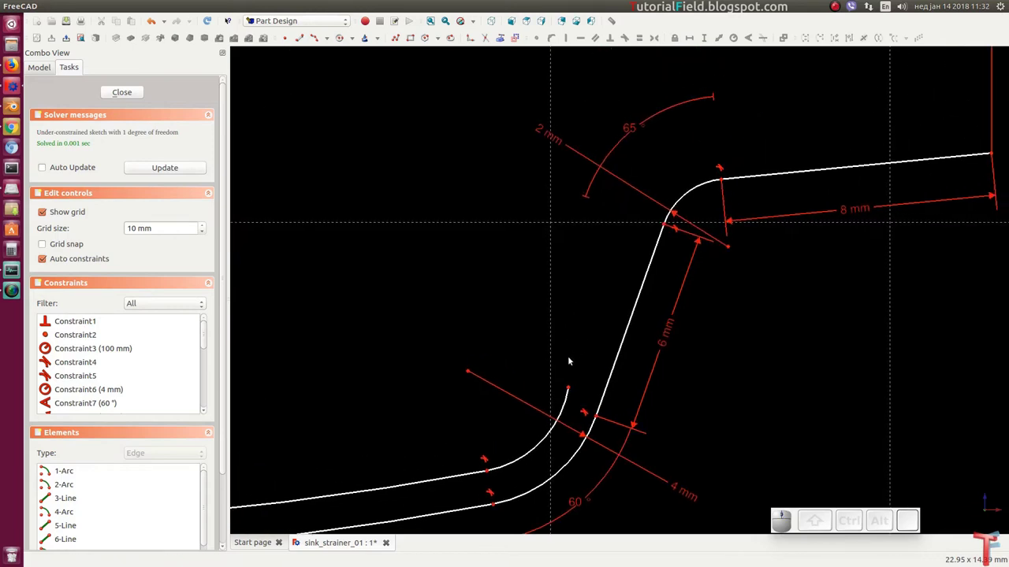
pyautogui.press('l')
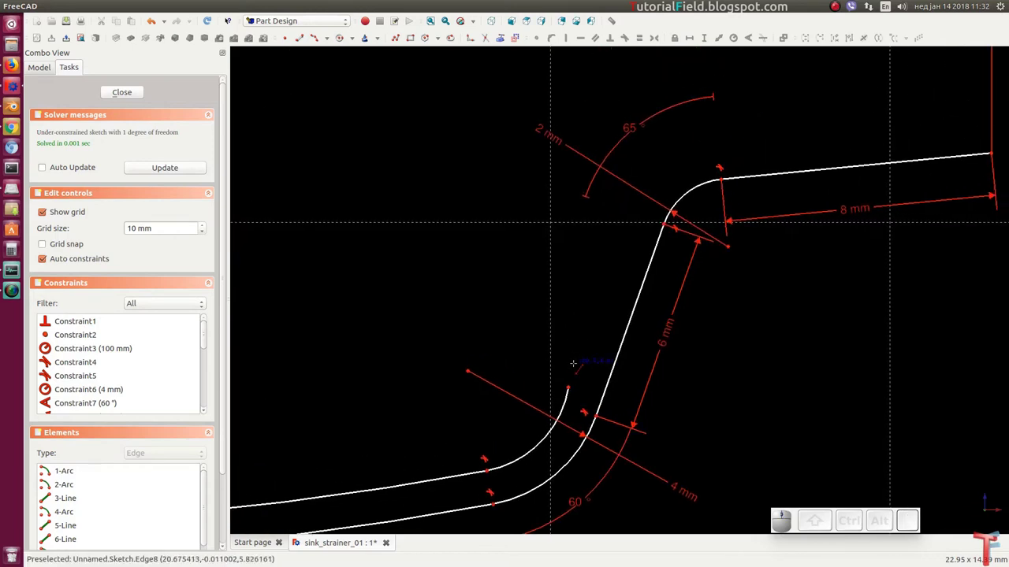
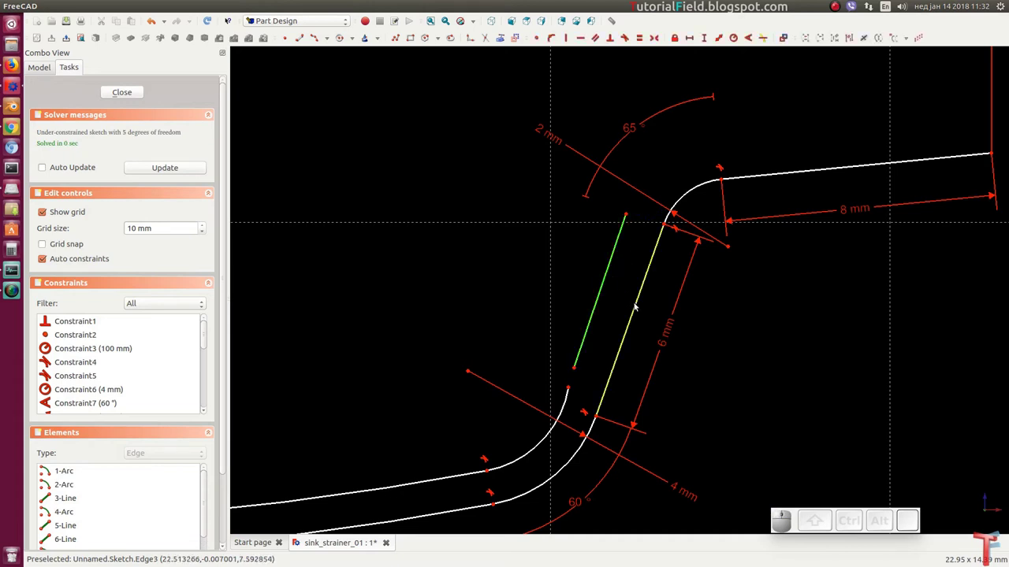
pyautogui.click(639, 307)
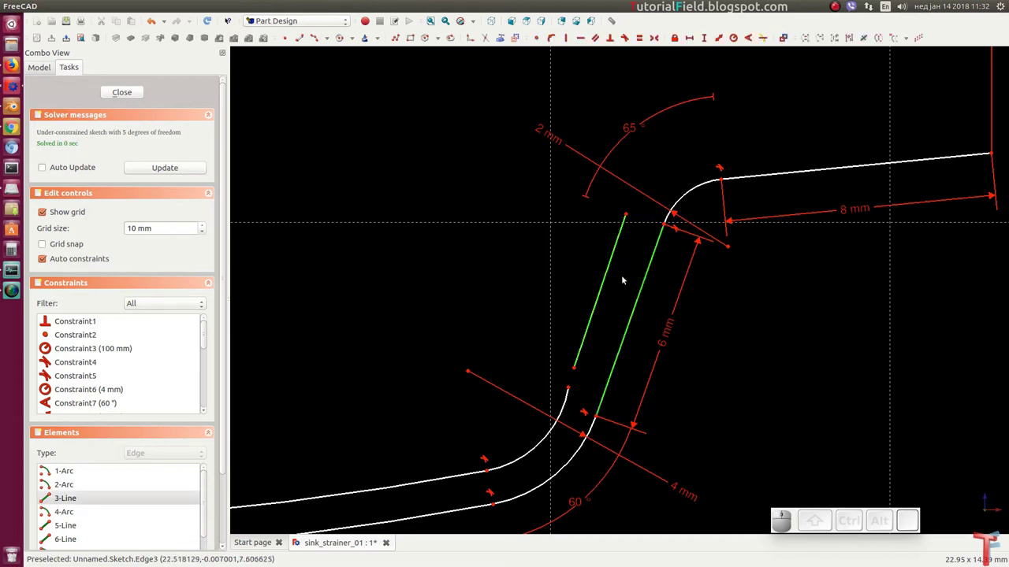
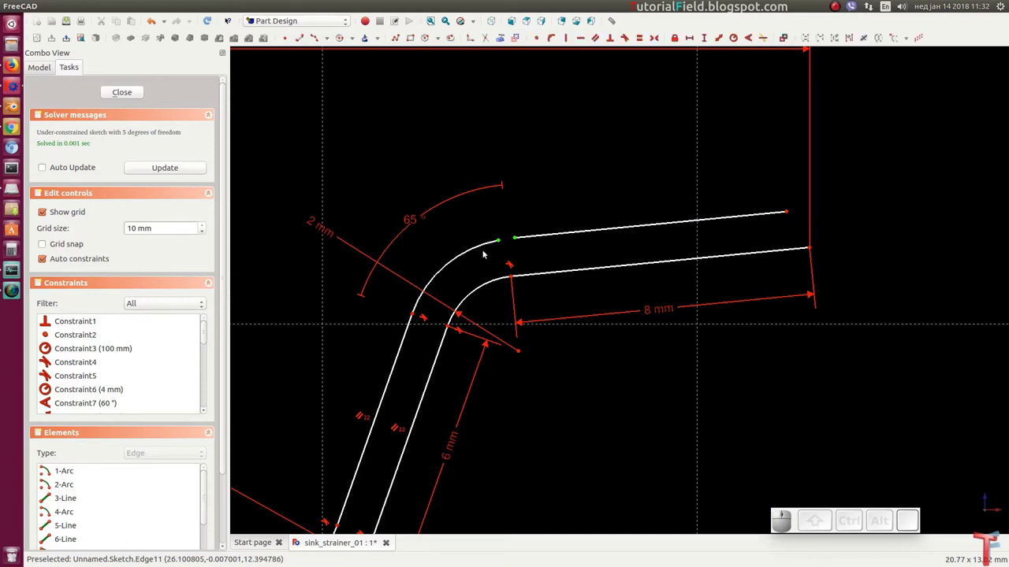
# Make the upper rim line tangent and select it with the outer rim line for a parallel constraint.
pyautogui.press('t')
pyautogui.click(659, 226)
pyautogui.click(663, 267)
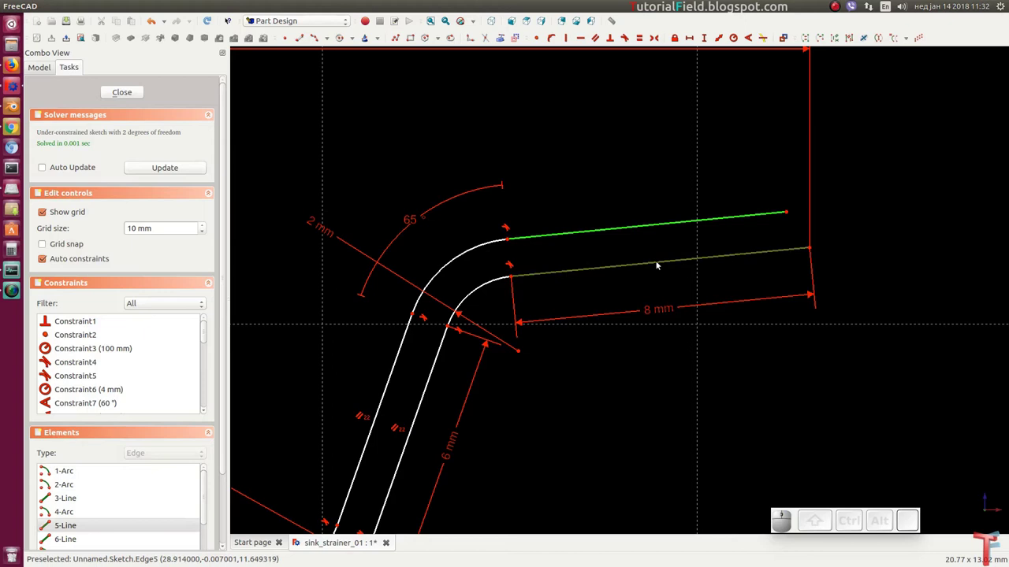
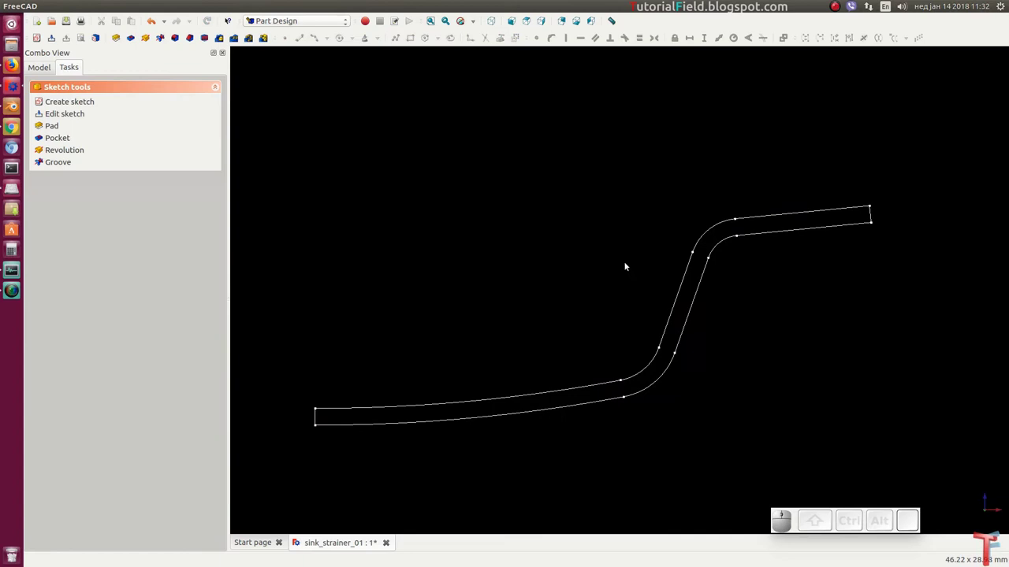
# Close the profile sketch, view it axonometrically and save the strainer document.
pyautogui.scroll(-3)
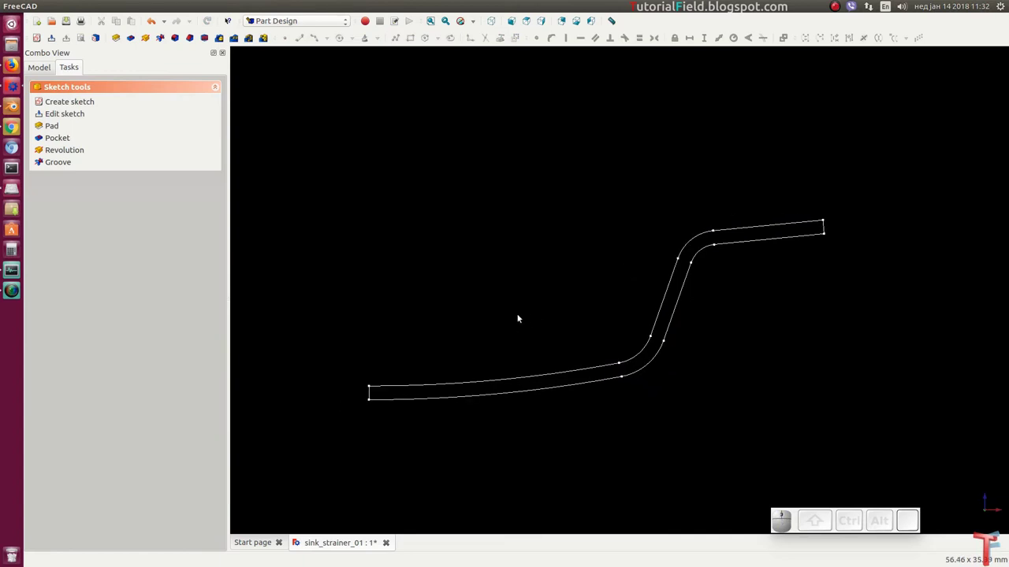
pyautogui.click(433, 24)
pyautogui.click(491, 26)
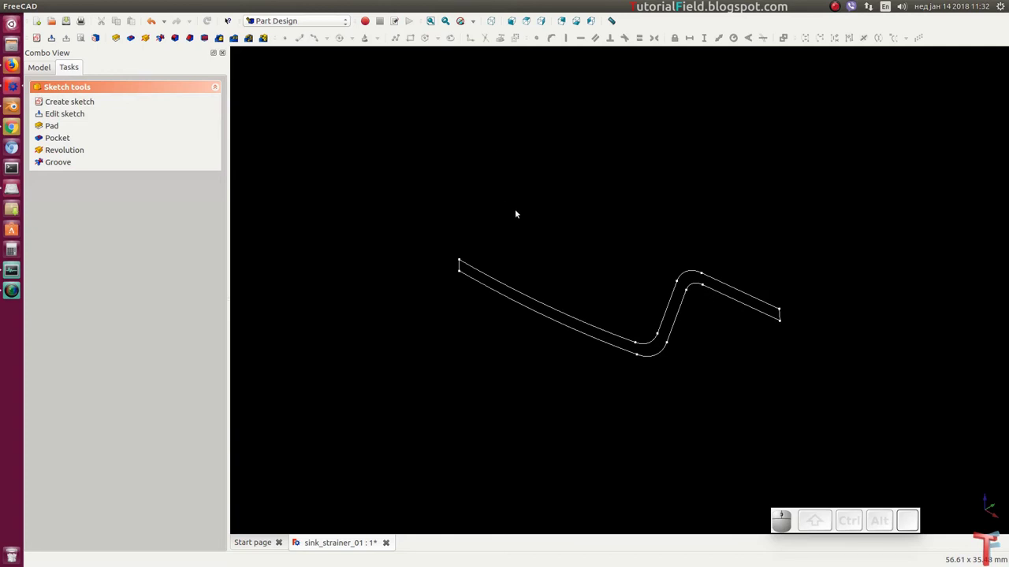
pyautogui.press('ctrl+s')
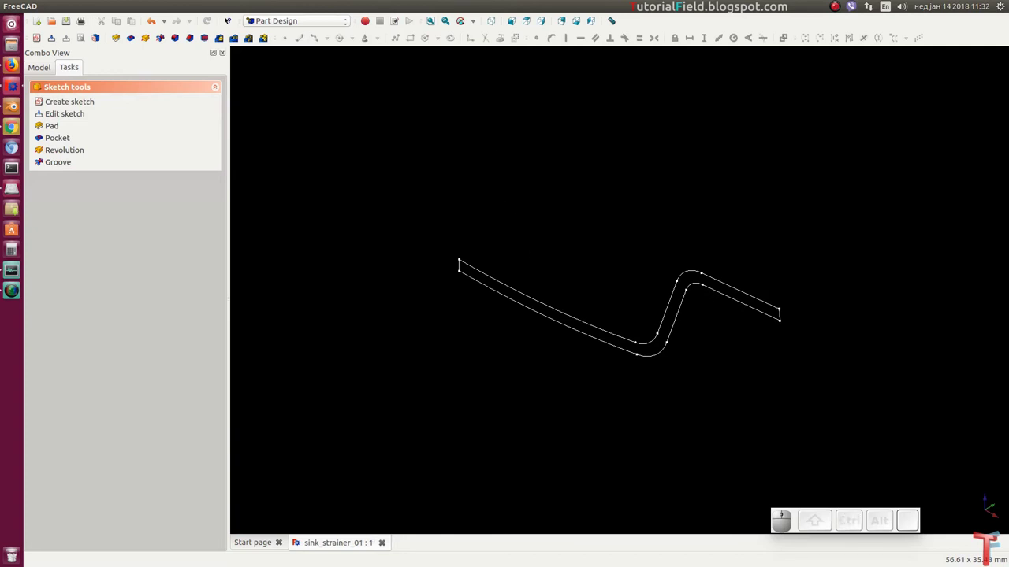
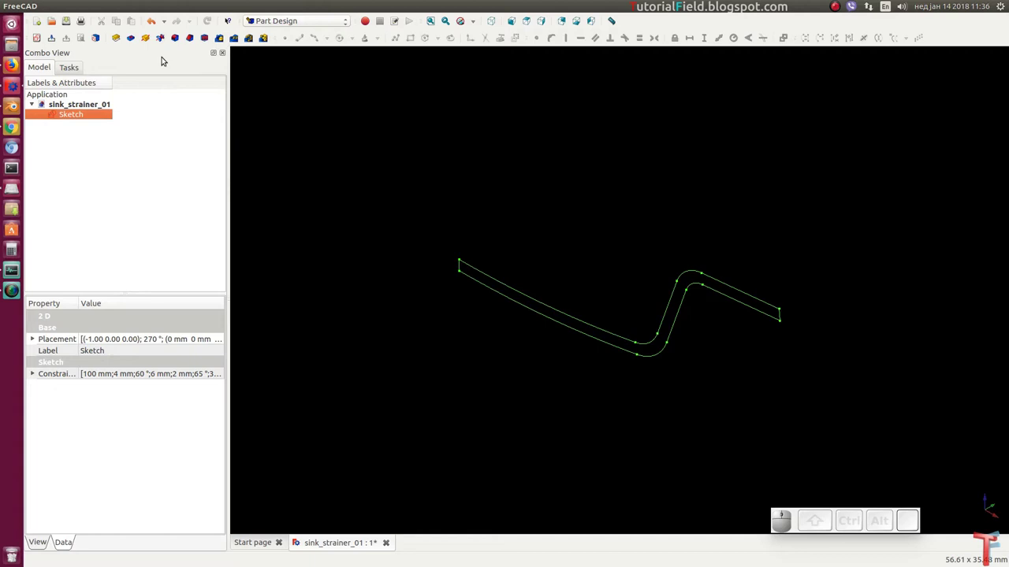
# Revolve the profile 360° about the vertical sketch axis, then hide the Revolution solid.
pyautogui.click(148, 37)
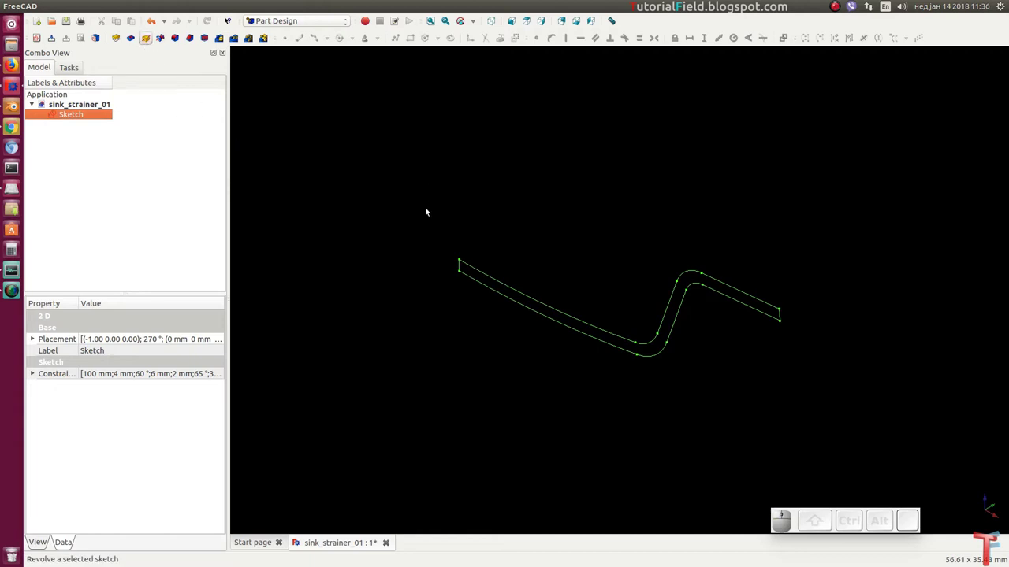
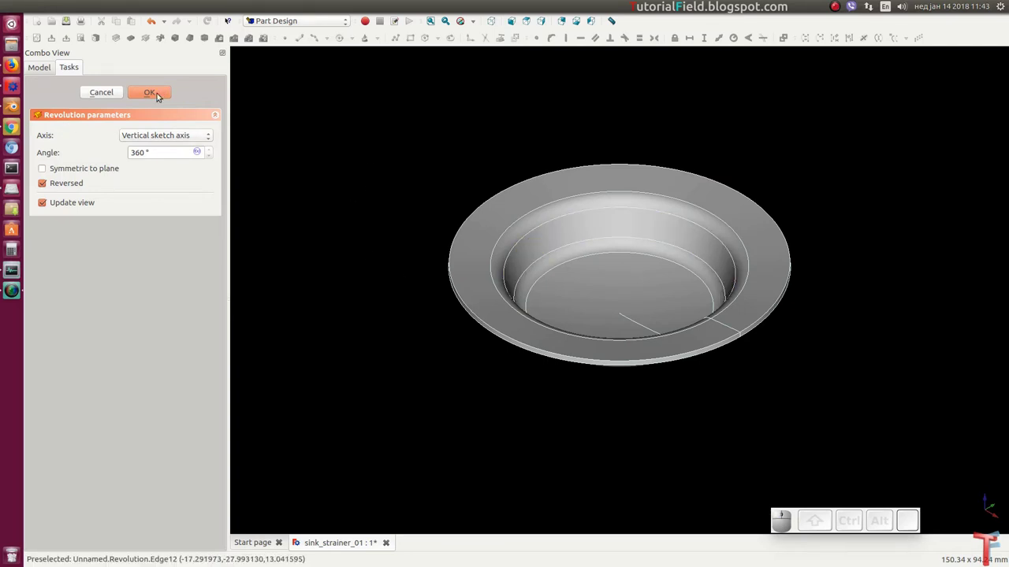
pyautogui.click(157, 96)
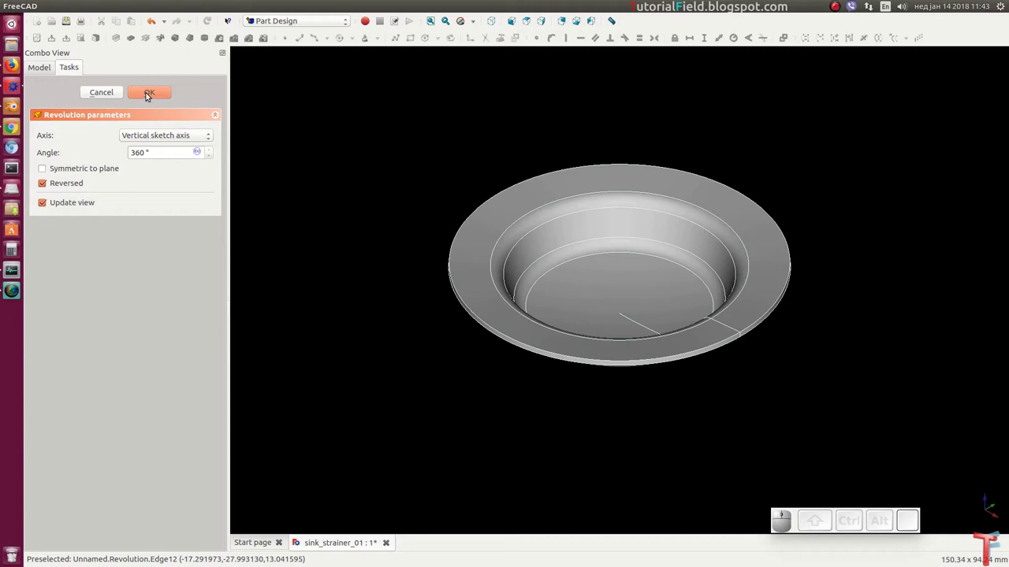
pyautogui.click(92, 117)
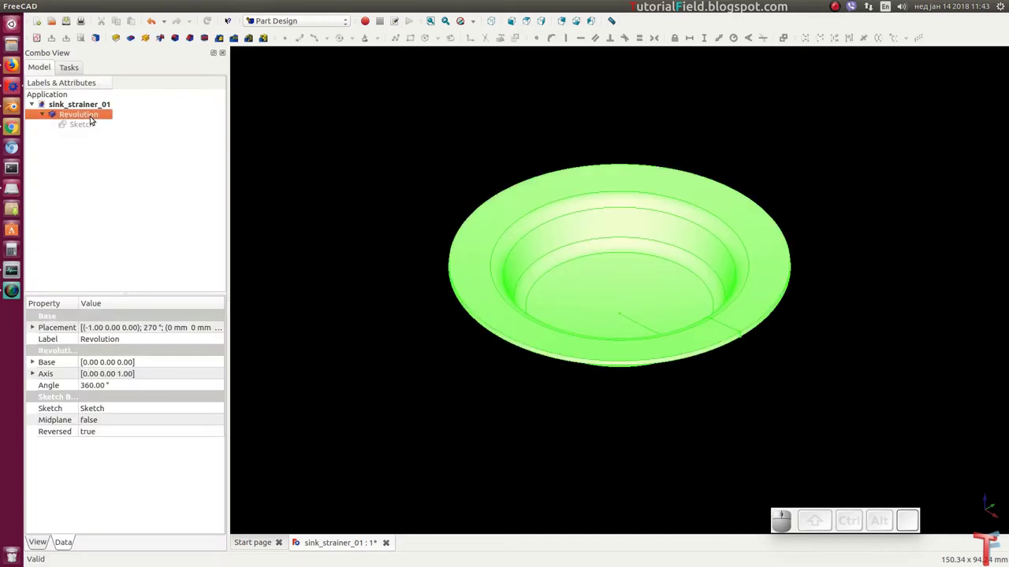
pyautogui.press('space')
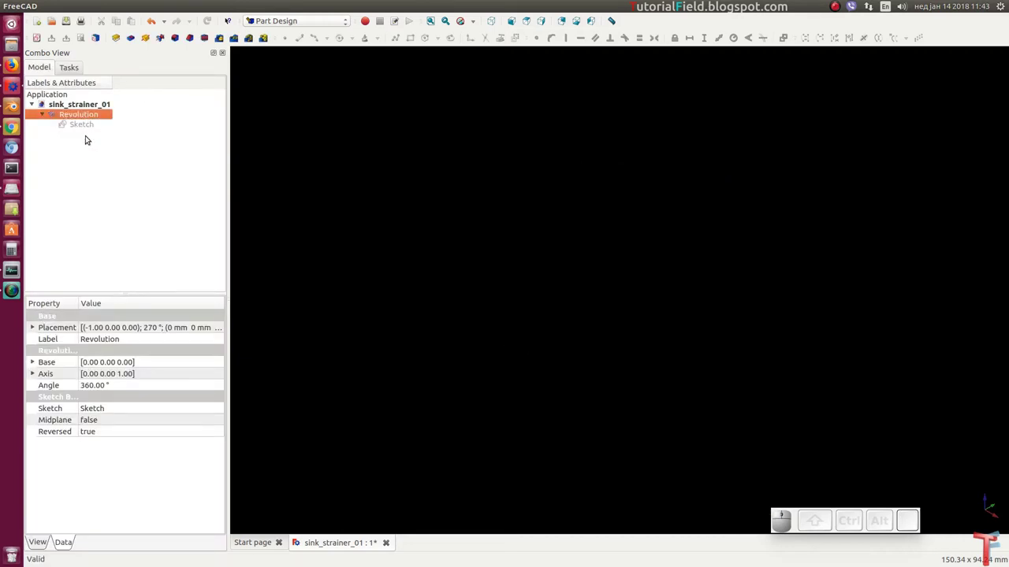
# Create a new sketch with an origin-centred circle of 16 mm radius.
pyautogui.click(41, 35)
pyautogui.click(554, 280)
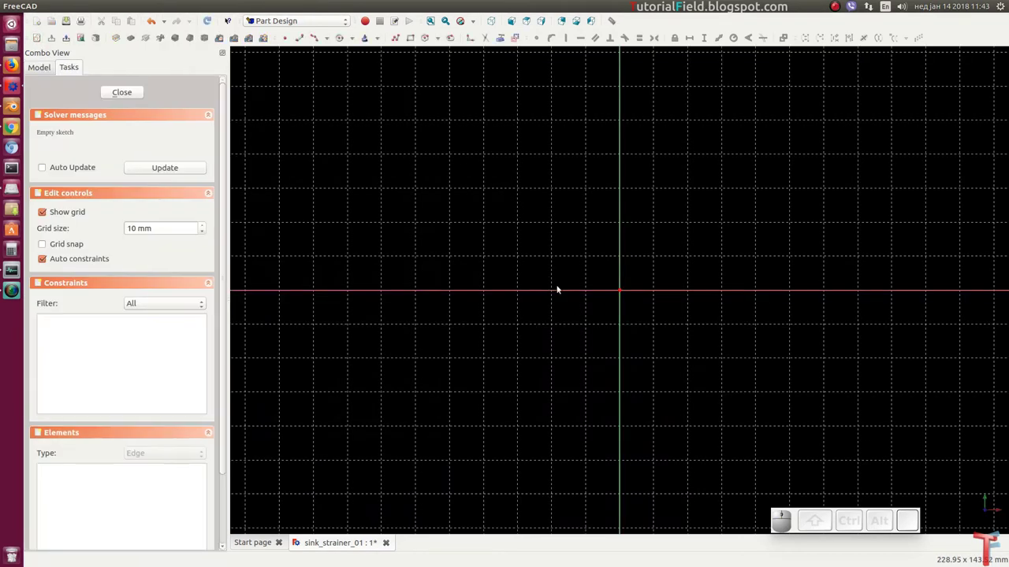
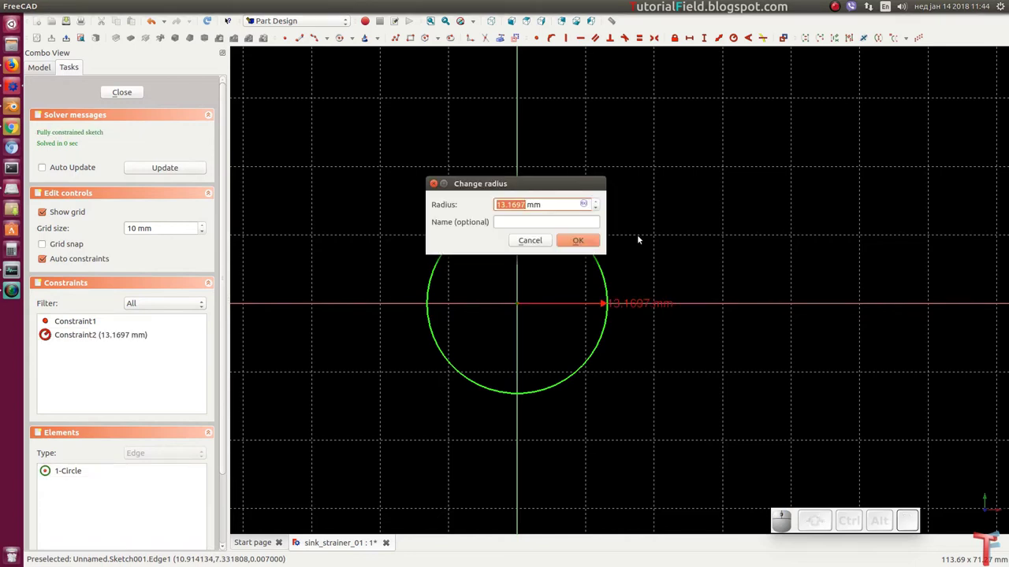
pyautogui.press('Return')
pyautogui.scroll(3)
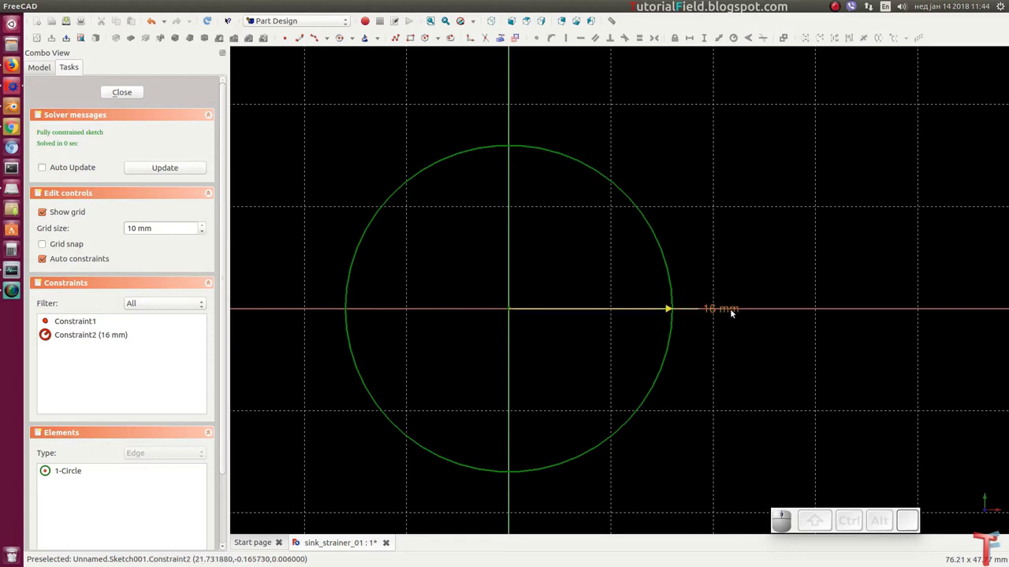
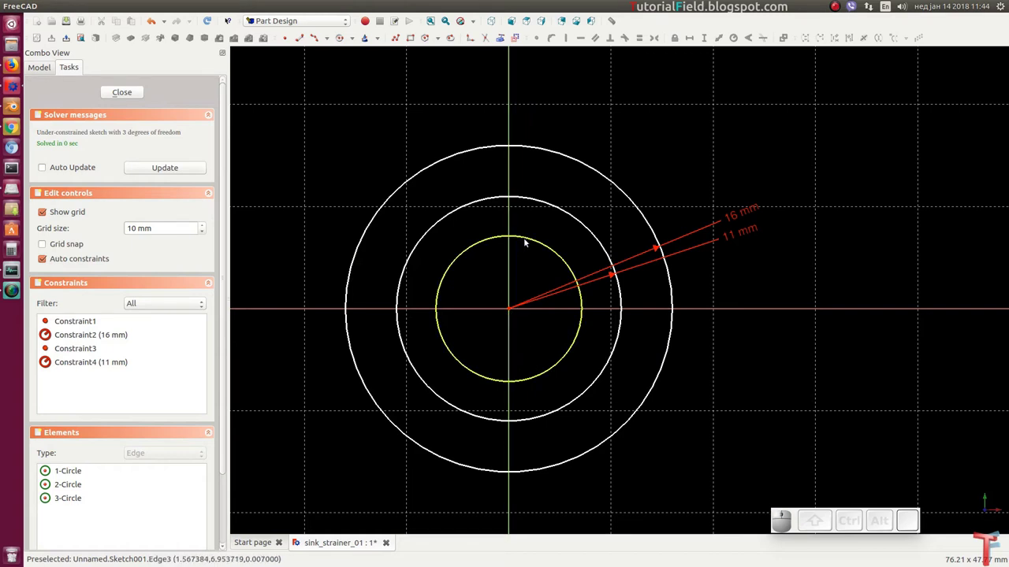
# Give the innermost circle a 6 mm radius.
pyautogui.click(528, 242)
pyautogui.press('shift+r')
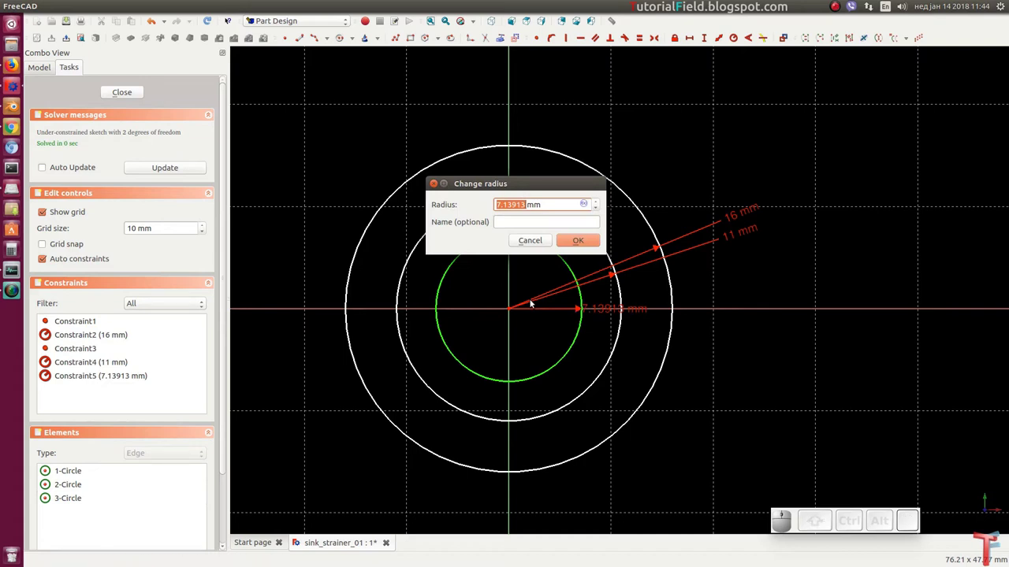
pyautogui.press('6')
pyautogui.press('Return')
pyautogui.scroll(3)
pyautogui.scroll(3)
pyautogui.scroll(3)
pyautogui.click(558, 310)
pyautogui.click(552, 306)
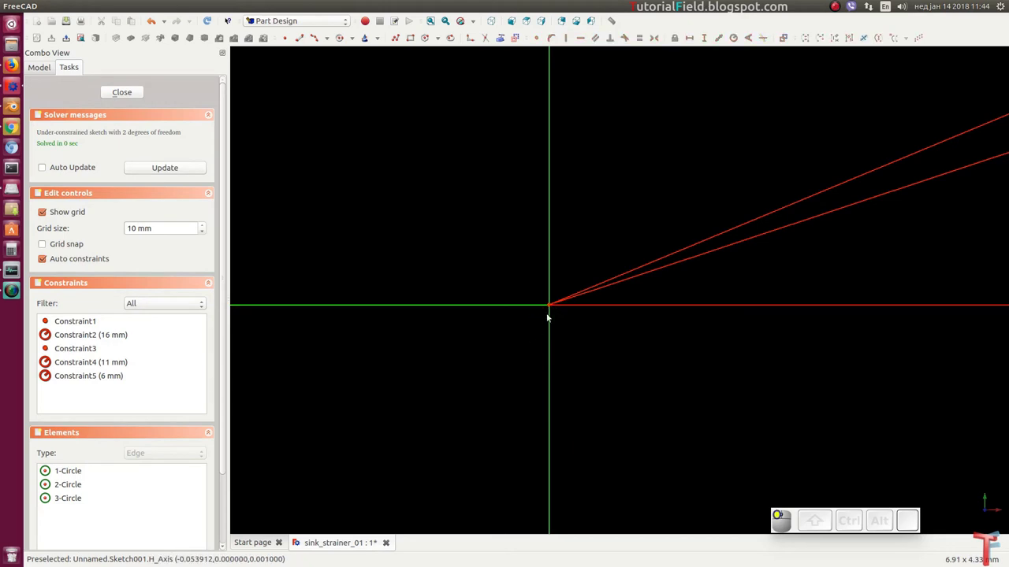
pyautogui.scroll(-3)
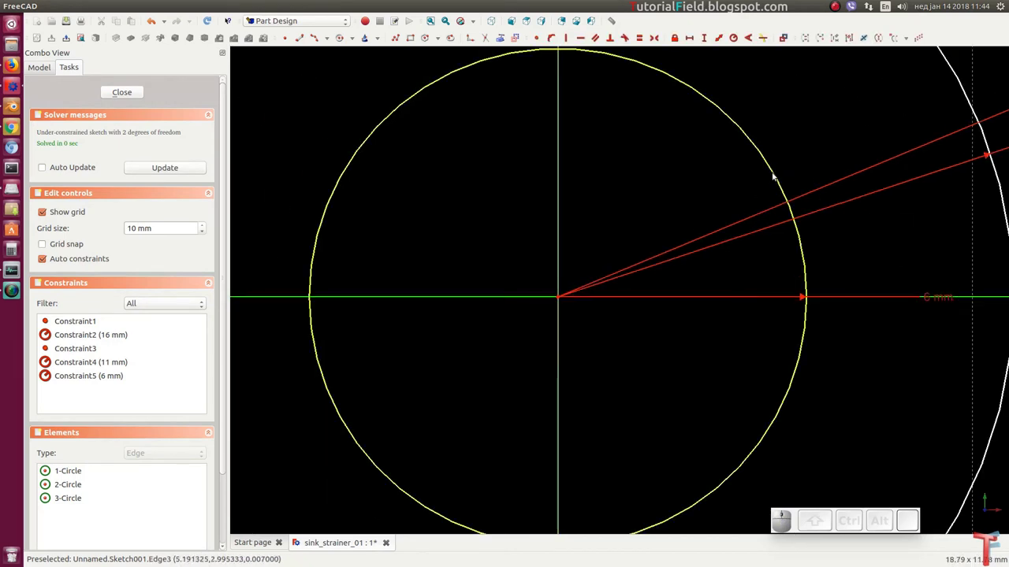
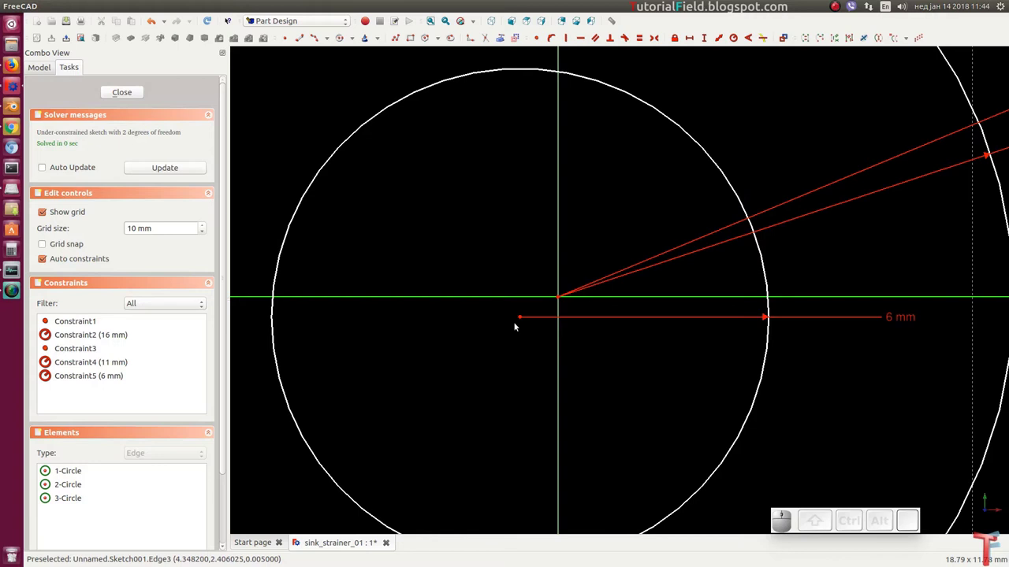
# Make the inner circle's centre coincident with the origin so the disc sketch is fully constrained.
pyautogui.click(523, 319)
pyautogui.click(563, 299)
pyautogui.press('c')
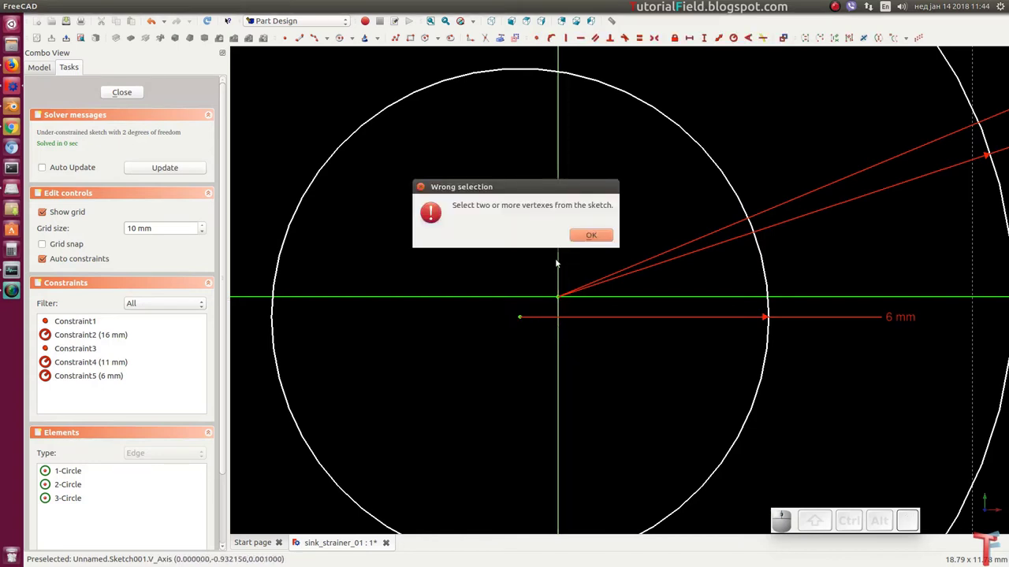
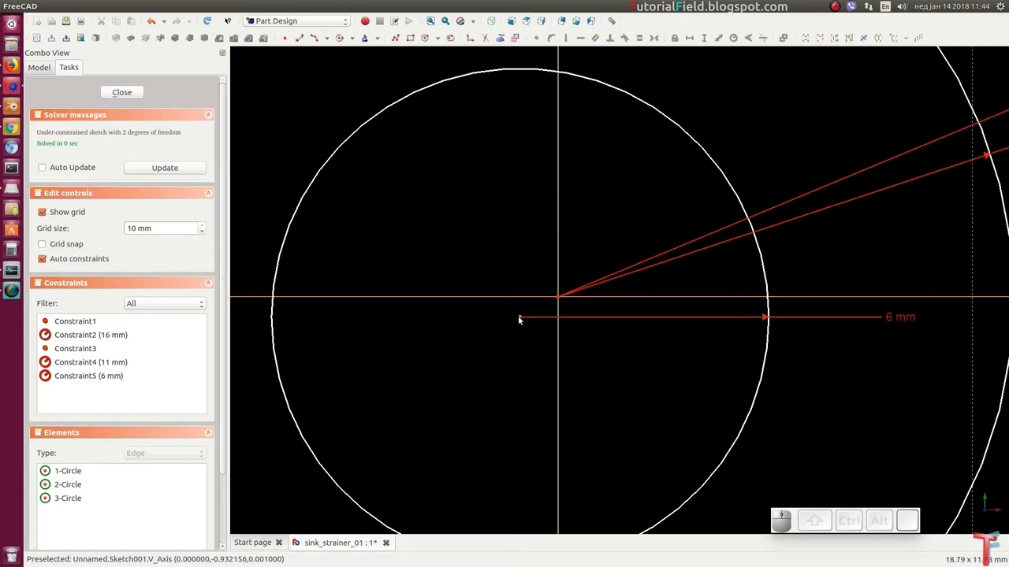
pyautogui.click(522, 319)
pyautogui.click(561, 299)
pyautogui.press('c')
pyautogui.scroll(-3)
pyautogui.middleClick(585, 331)
pyautogui.scroll(3)
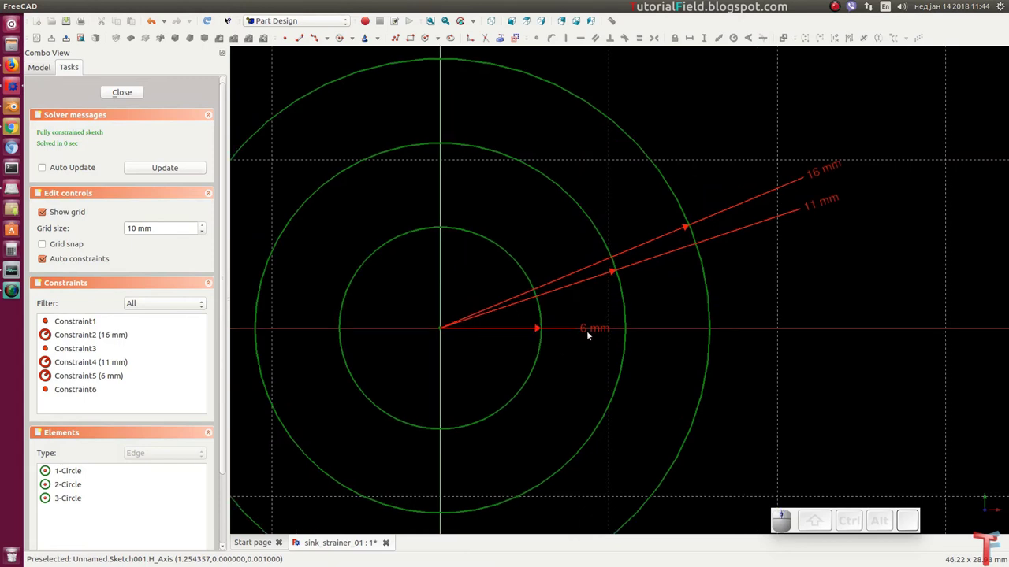
# Turn the three ring circles into construction geometry.
pyautogui.moveTo(597, 330); pyautogui.dragTo(705, 273)
pyautogui.scroll(-3)
pyautogui.moveTo(541, 240); pyautogui.dragTo(604, 255)
pyautogui.click(599, 266)
pyautogui.click(647, 217)
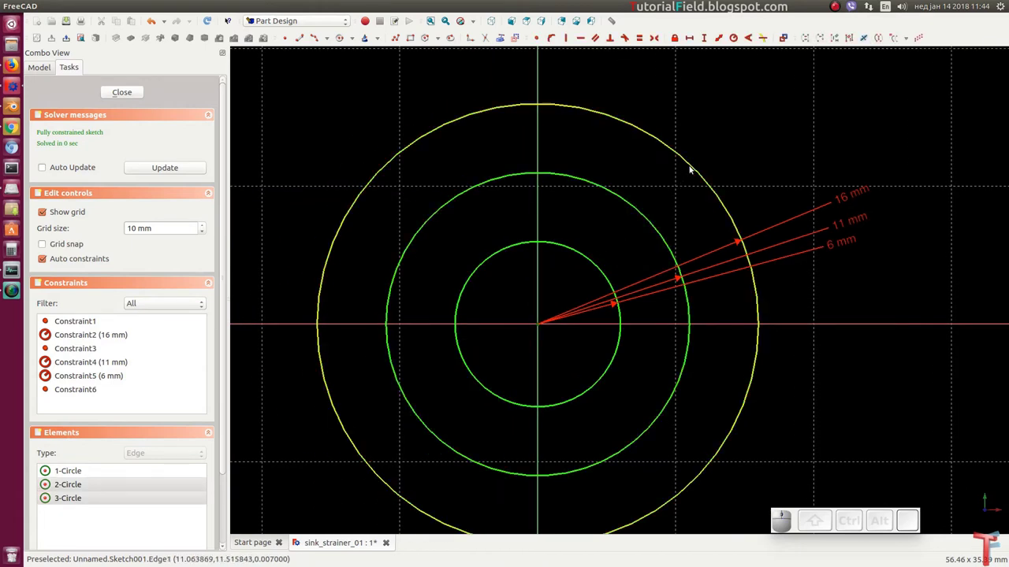
pyautogui.click(693, 167)
pyautogui.click(525, 50)
pyautogui.scroll(3)
pyautogui.middleClick(603, 276)
pyautogui.scroll(-3)
pyautogui.middleClick(521, 252)
pyautogui.scroll(3)
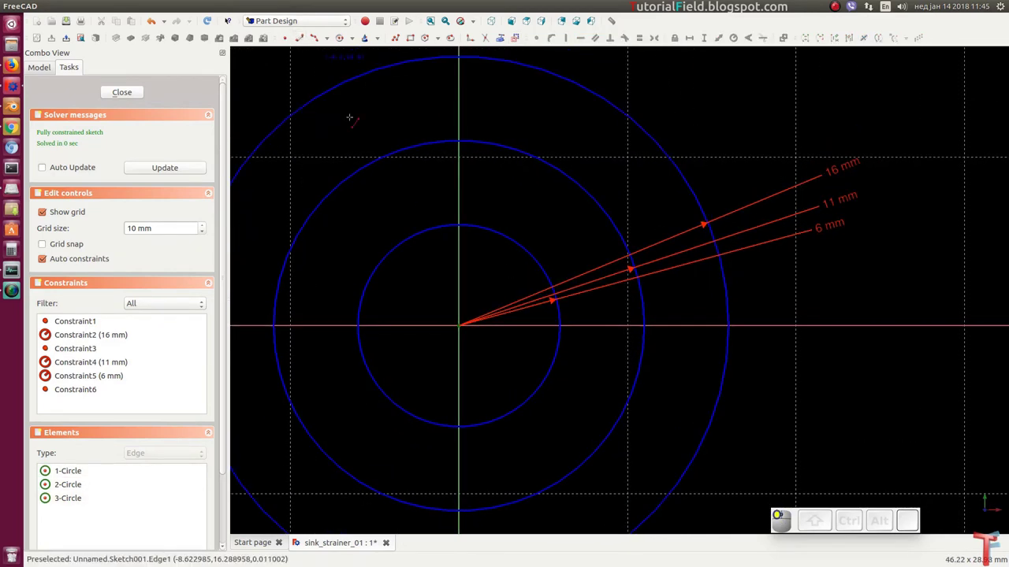
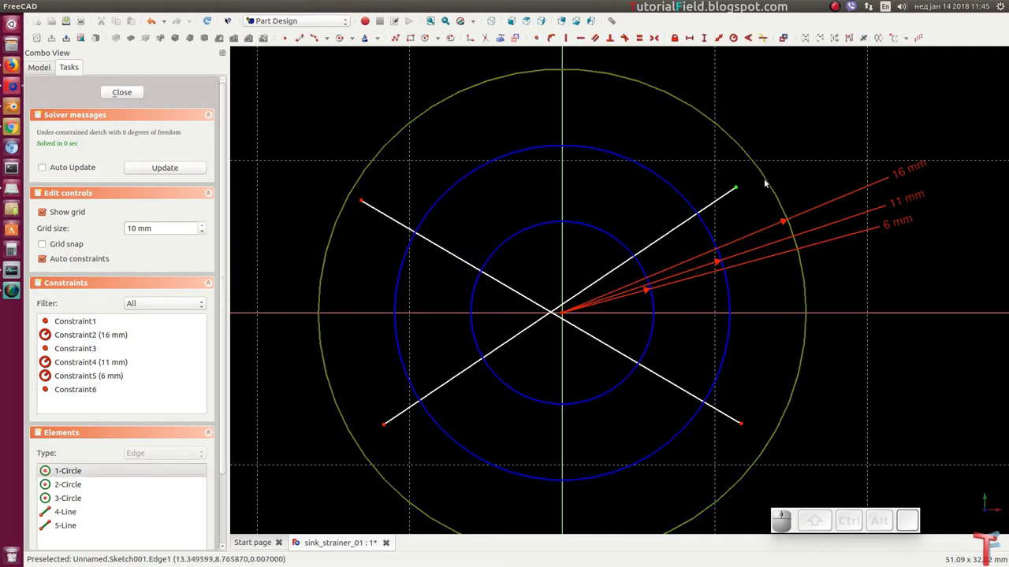
# Pin the lower-left and upper-left spoke ends onto the outer circle with Point on Object.
pyautogui.press('shift+o')
pyautogui.middleClick(605, 358)
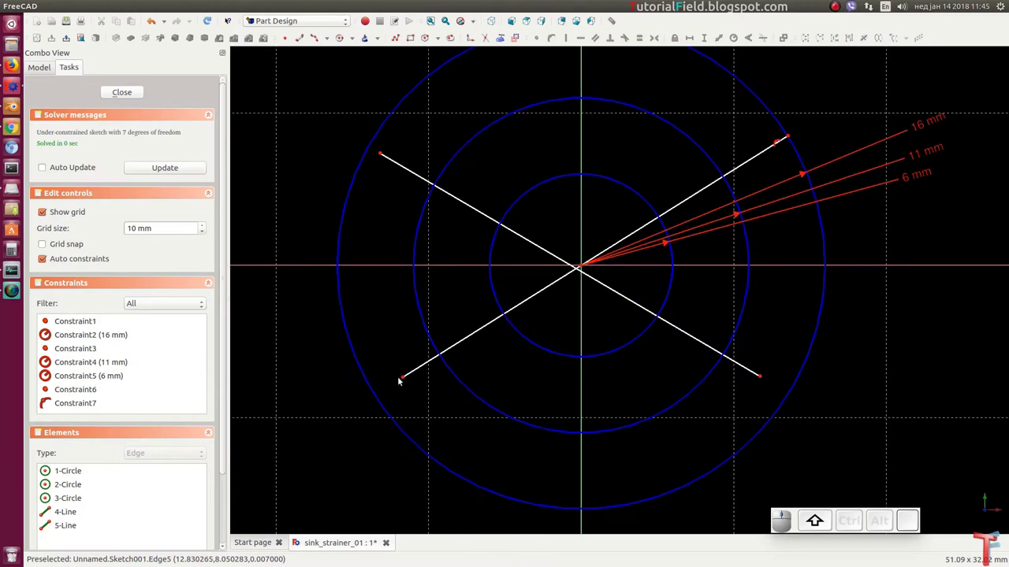
pyautogui.click(408, 383)
pyautogui.click(385, 403)
pyautogui.press('shift+o')
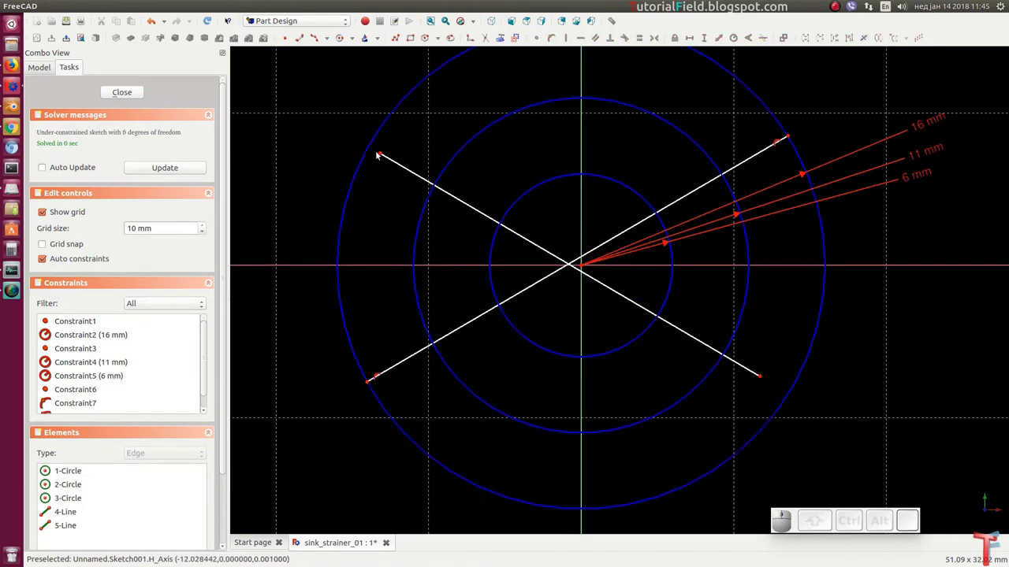
pyautogui.click(384, 156)
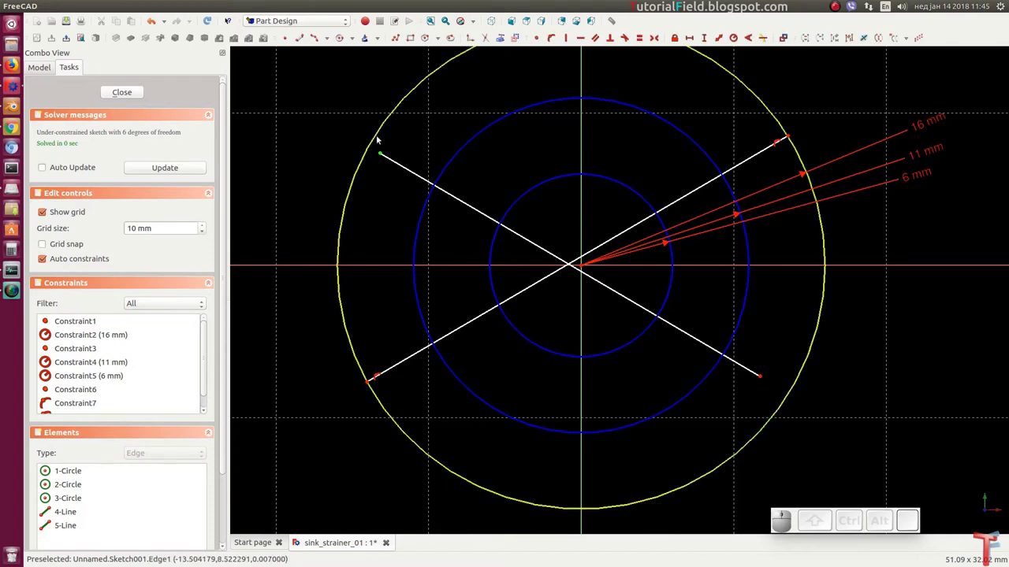
pyautogui.click(382, 141)
pyautogui.press('shift+o')
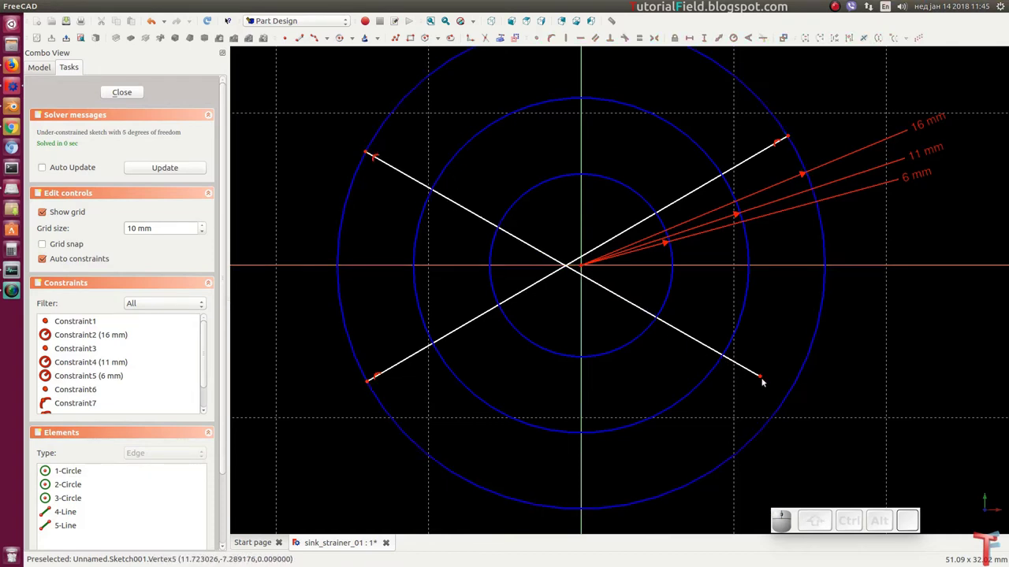
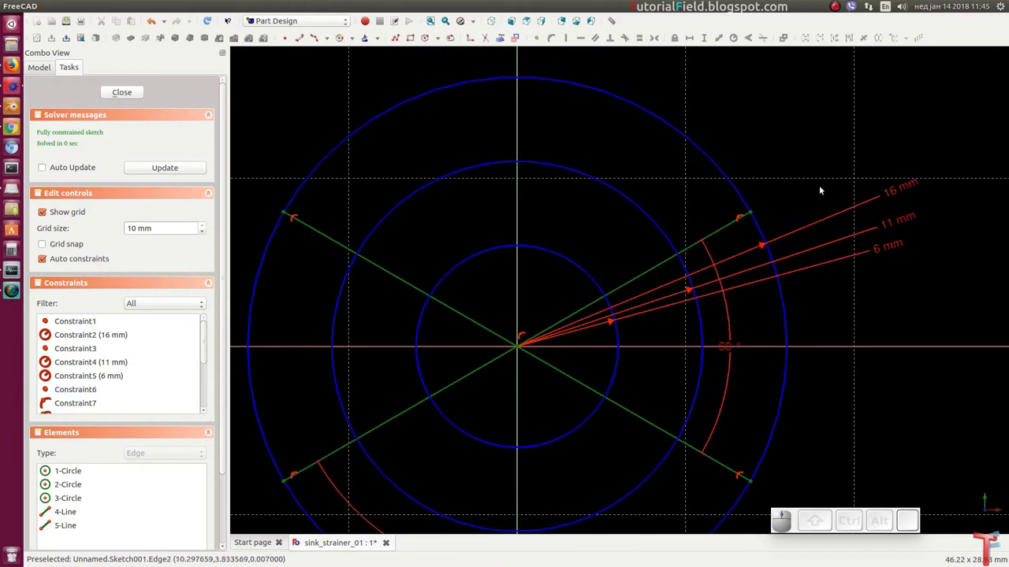
# Select the new hole circles so they can be sized equally at 2 mm.
pyautogui.click(906, 189)
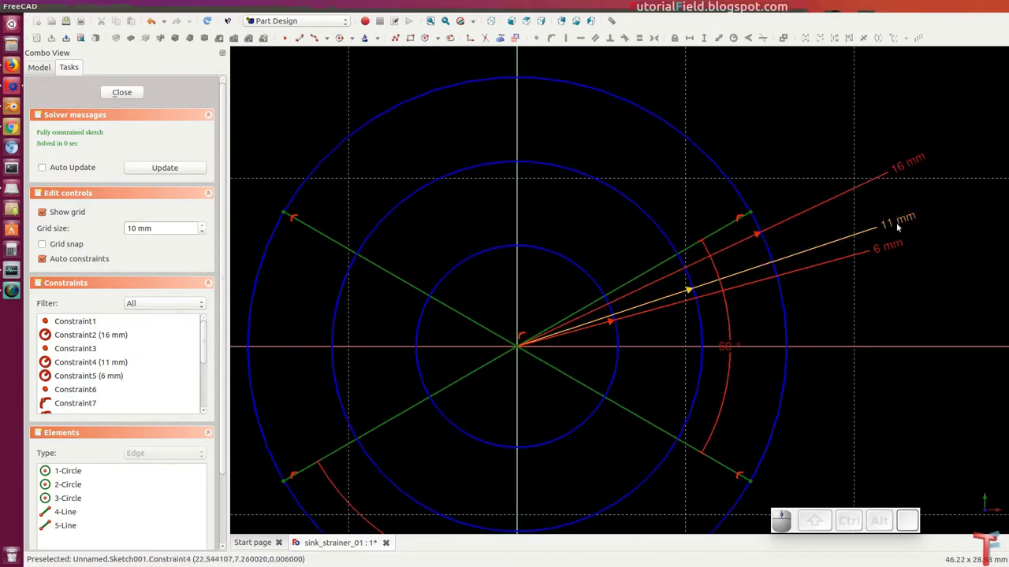
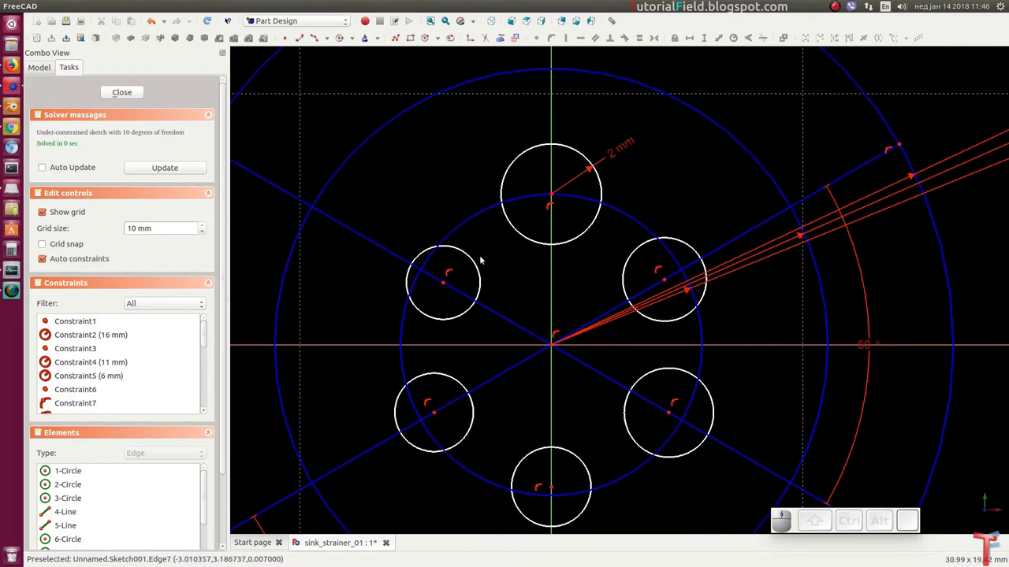
pyautogui.click(530, 238)
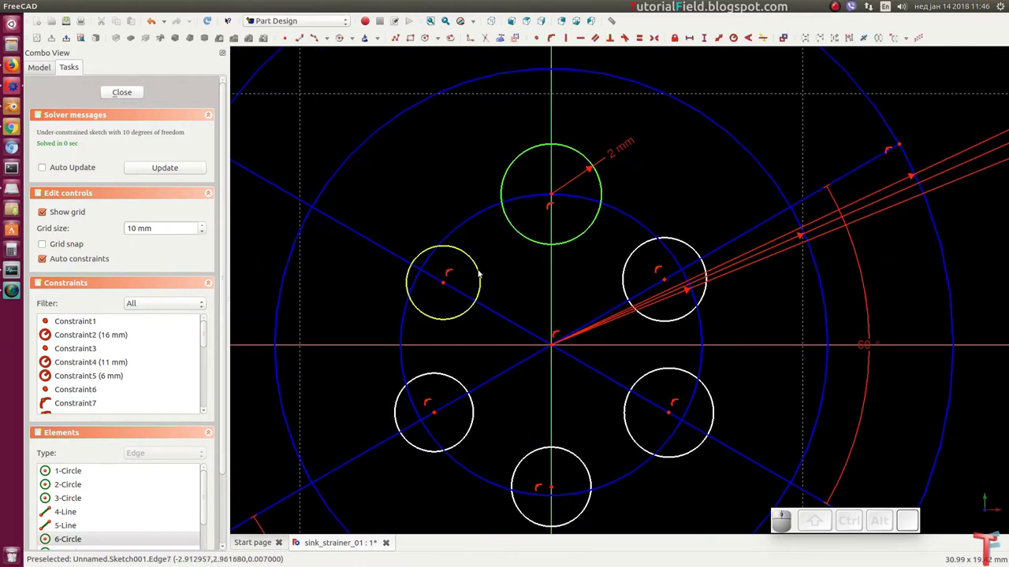
pyautogui.click(485, 275)
pyautogui.click(469, 390)
pyautogui.click(588, 468)
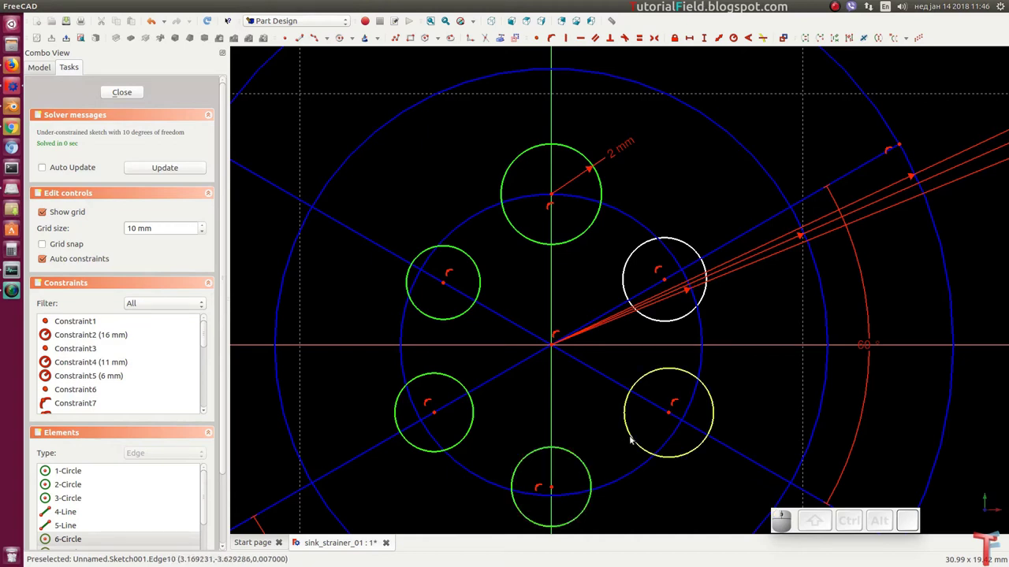
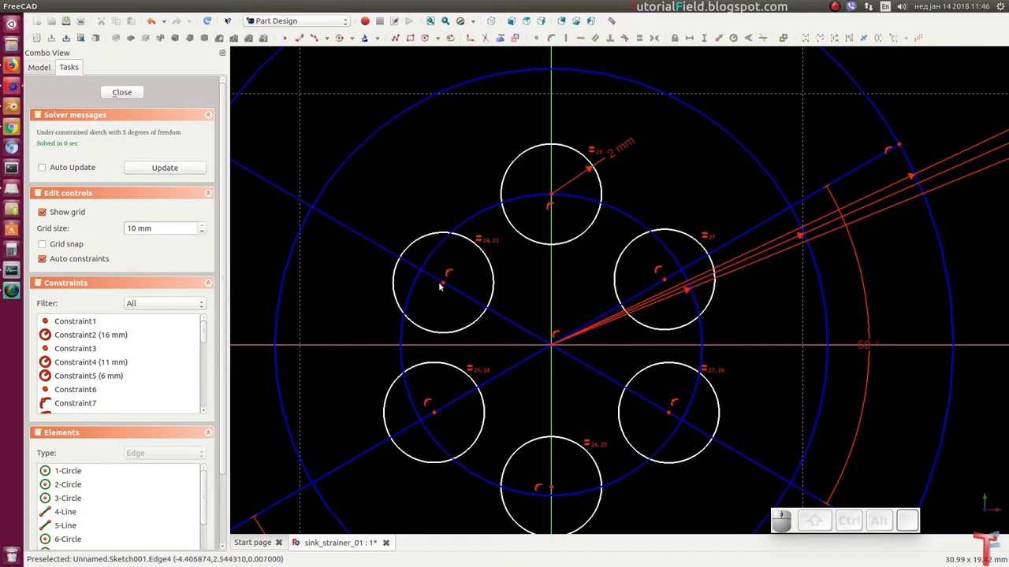
# Place the left hole's centre on the 11 mm ring with Point on Object.
pyautogui.click(448, 287)
pyautogui.click(416, 285)
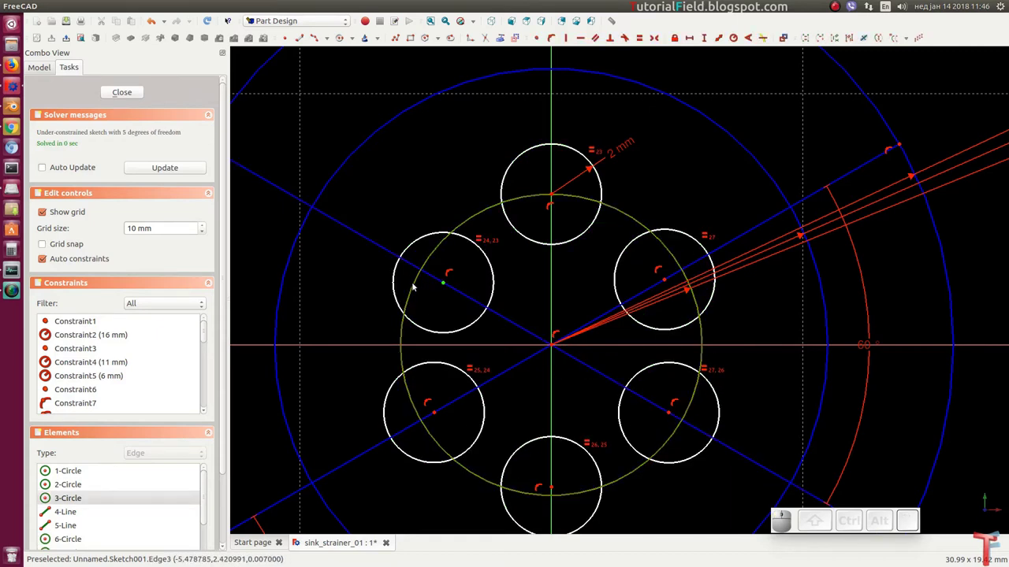
pyautogui.press('shift+o')
pyautogui.middleClick(424, 396)
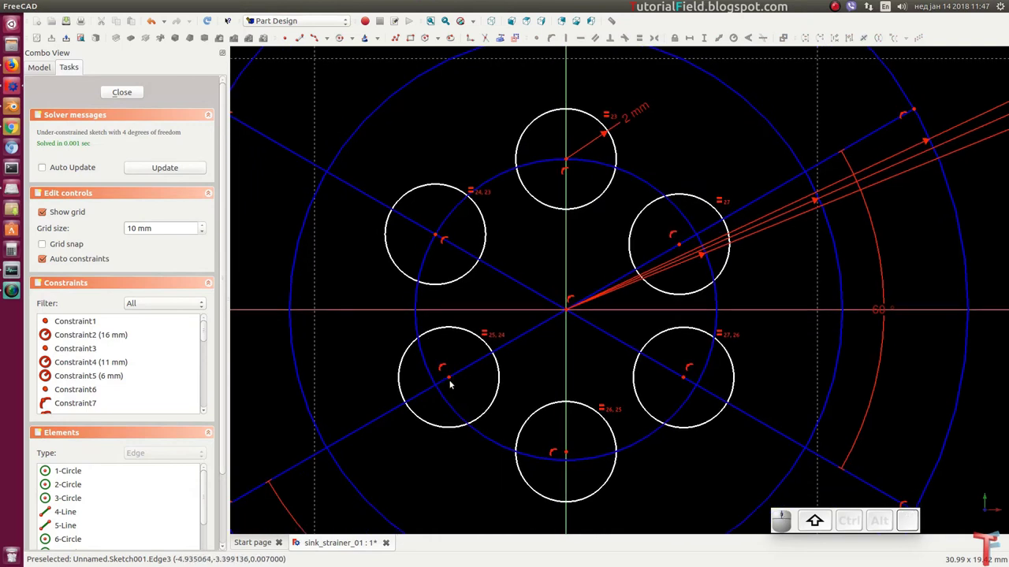
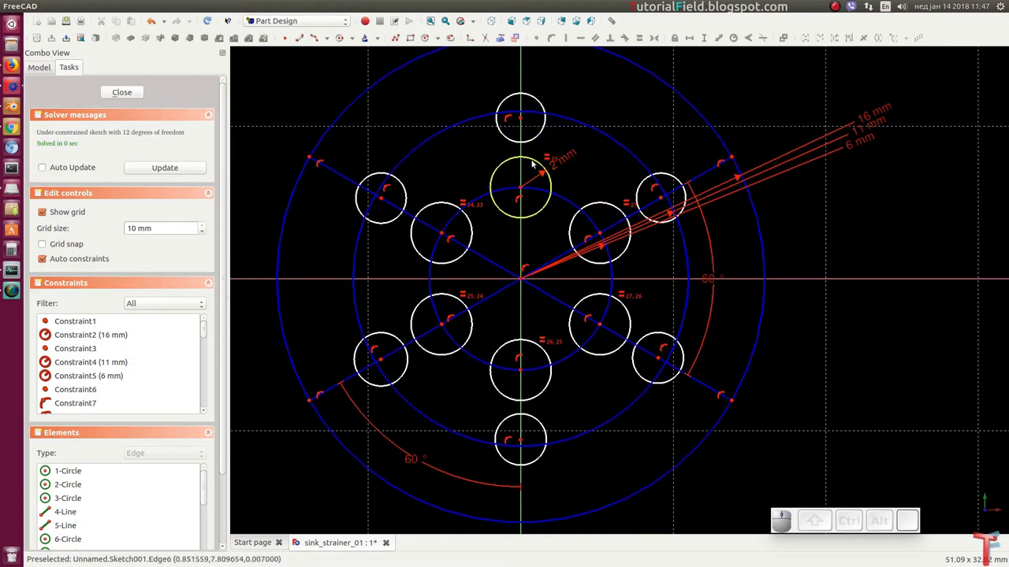
# Make the seven selected holes equal in size with the Equal constraint.
pyautogui.click(534, 163)
pyautogui.click(532, 139)
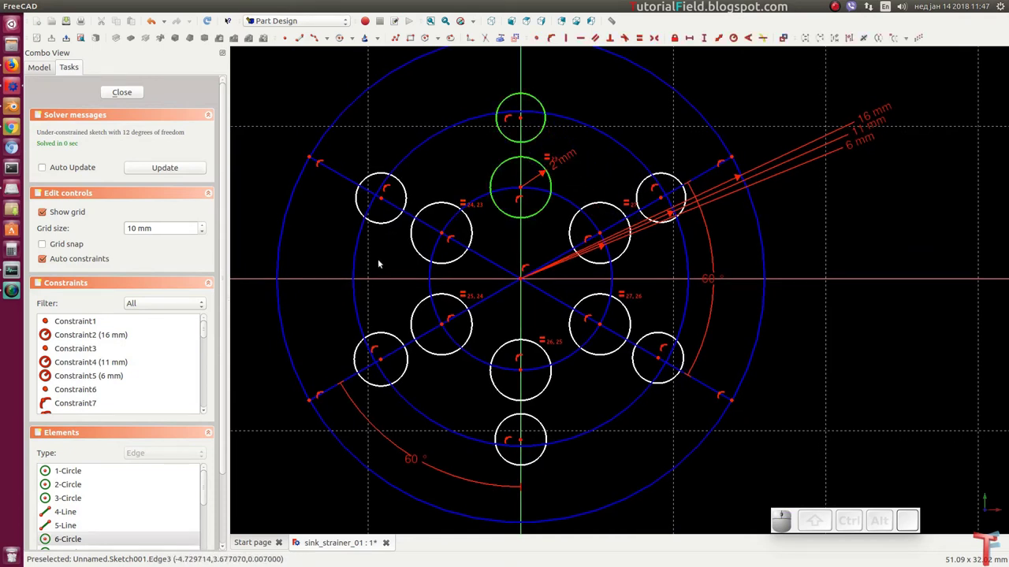
pyautogui.click(393, 224)
pyautogui.click(396, 338)
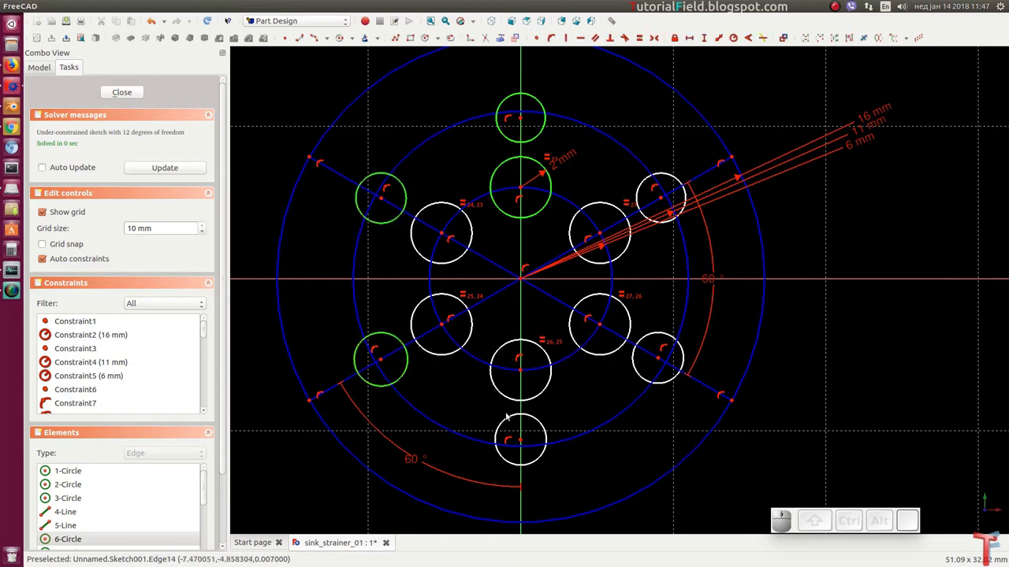
pyautogui.click(513, 419)
pyautogui.click(647, 384)
pyautogui.click(647, 186)
pyautogui.press('e')
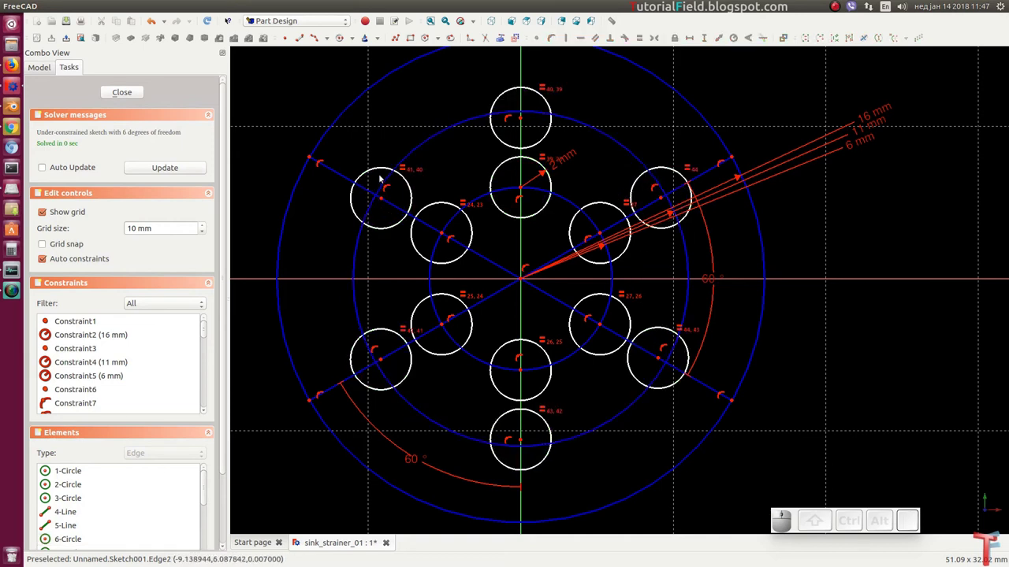
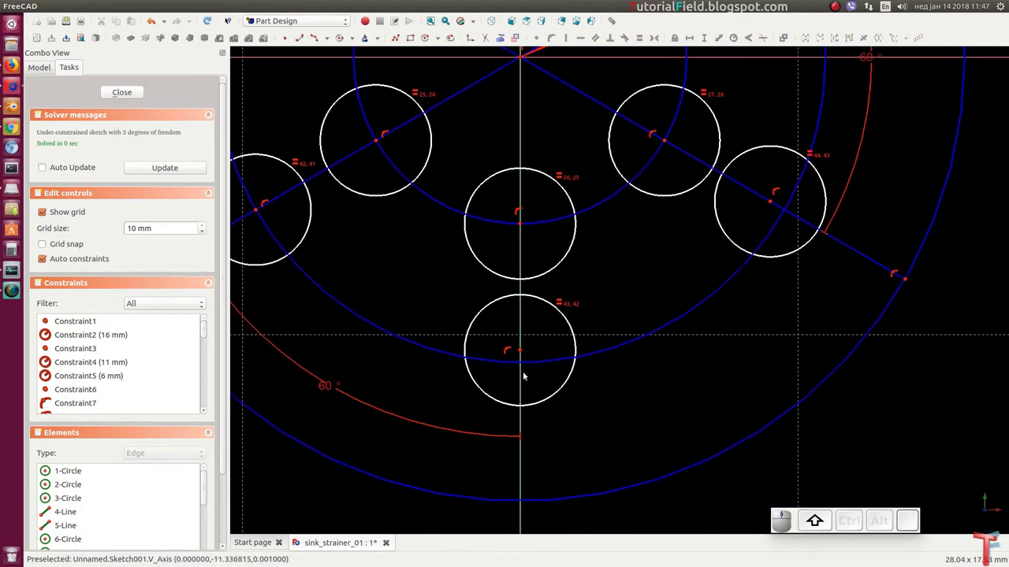
# Pin the bottom hole centre to the vertical axis and the upper-right one to its spoke.
pyautogui.click(525, 354)
pyautogui.click(537, 367)
pyautogui.press('shift+o')
pyautogui.middleClick(741, 241)
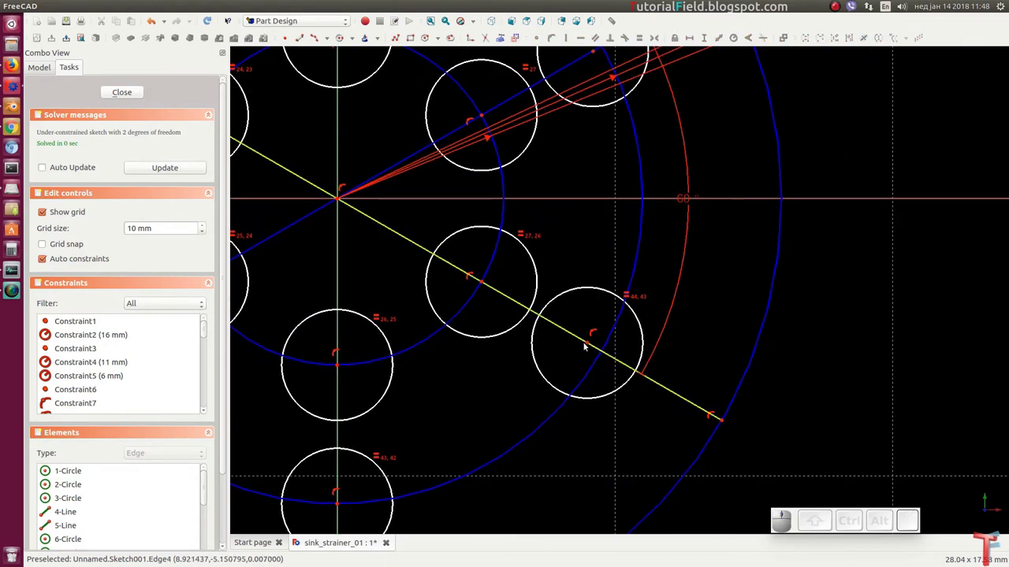
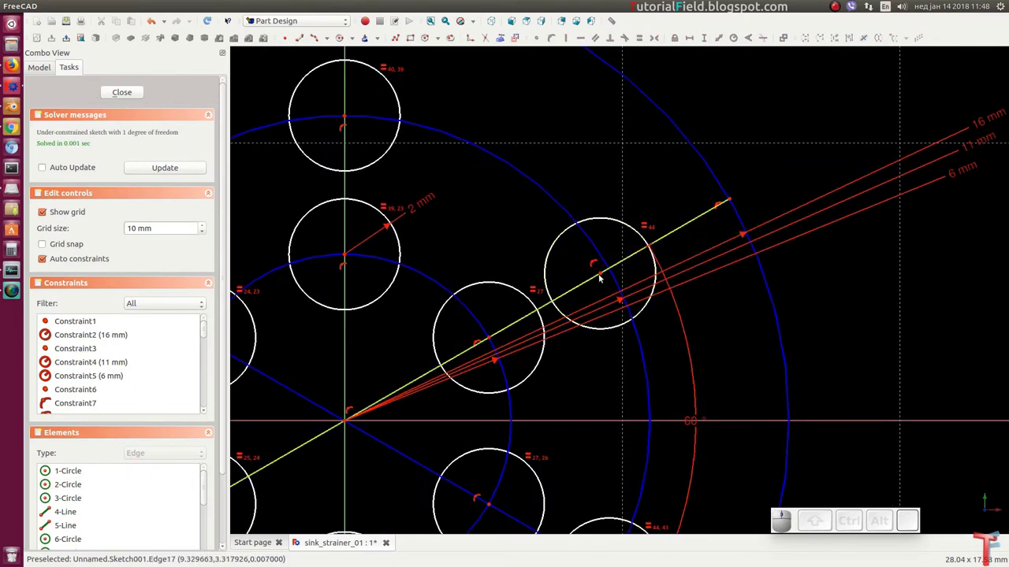
pyautogui.click(605, 279)
pyautogui.click(605, 264)
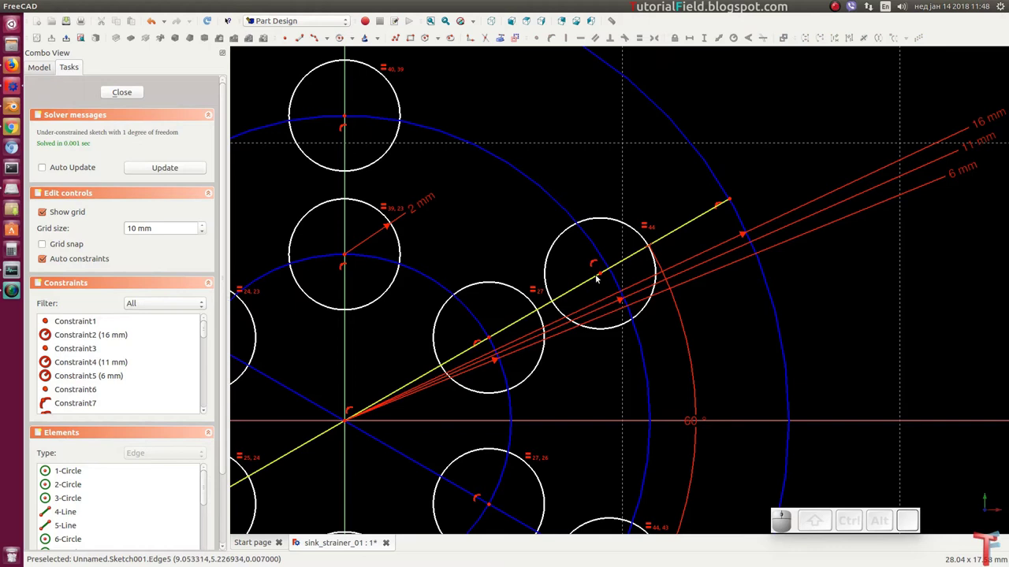
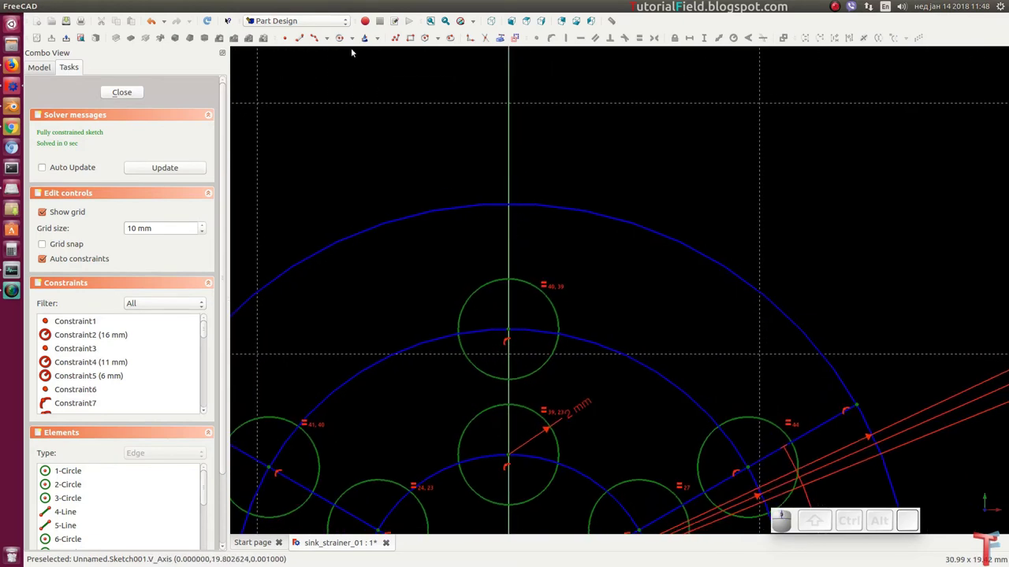
pyautogui.click(345, 40)
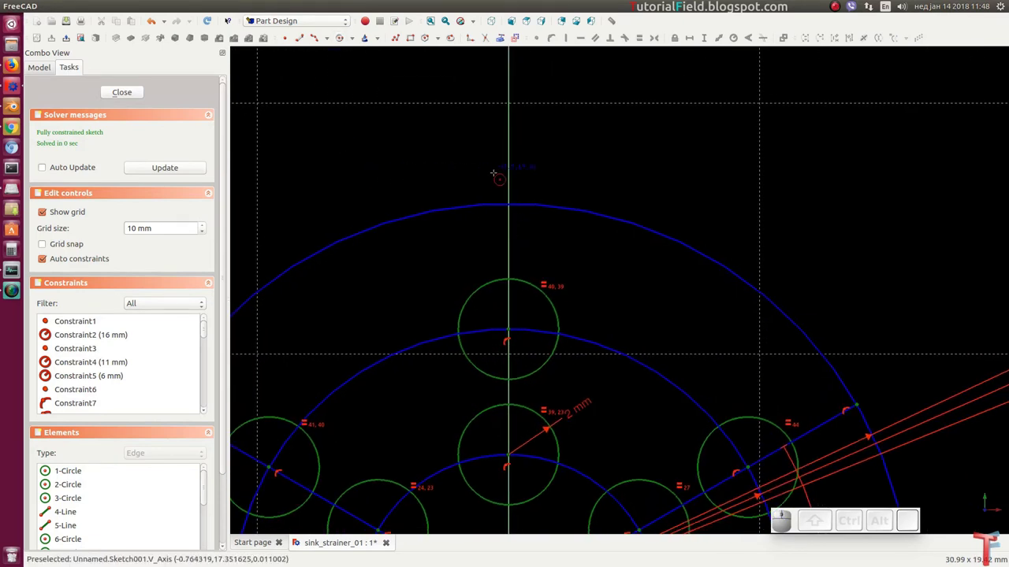
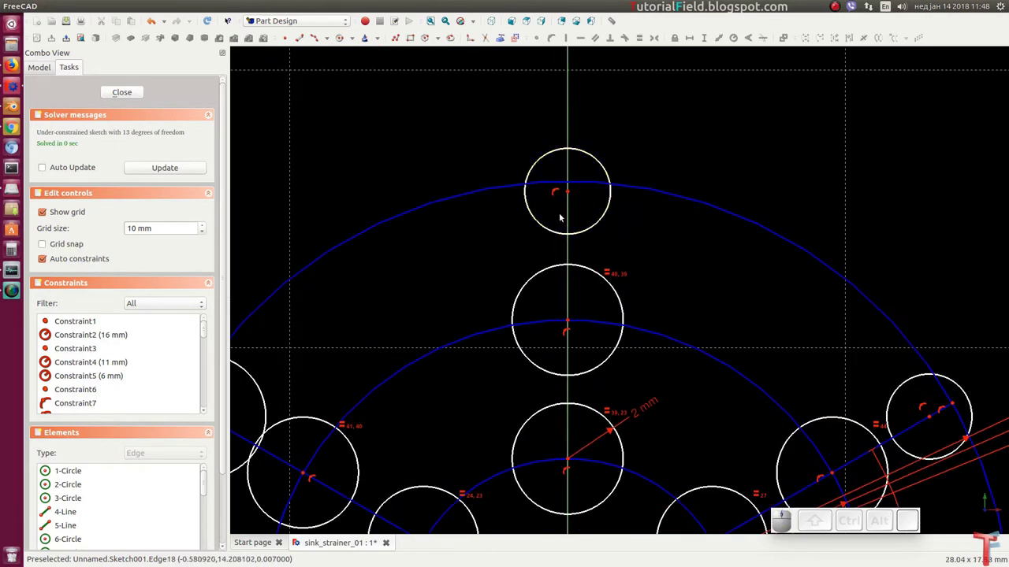
# Pin the top and upper-left outer hole centres to the outer circle and spoke.
pyautogui.click(572, 195)
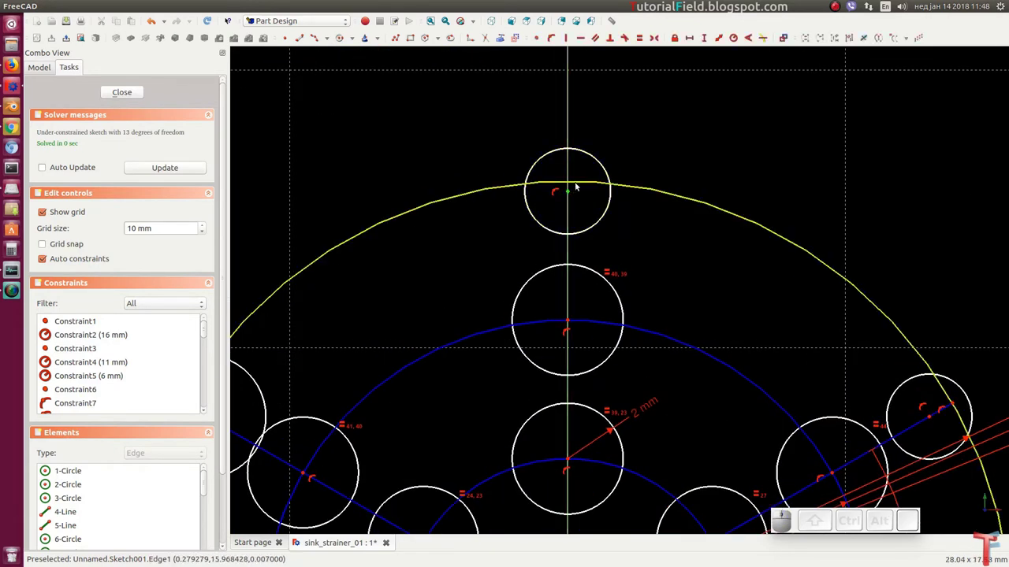
pyautogui.click(578, 184)
pyautogui.press('shift+o')
pyautogui.moveTo(335, 393); pyautogui.dragTo(356, 412)
pyautogui.scroll(3)
pyautogui.moveTo(594, 297); pyautogui.dragTo(577, 328)
pyautogui.click(582, 319)
pyautogui.click(594, 296)
pyautogui.press('shift+o')
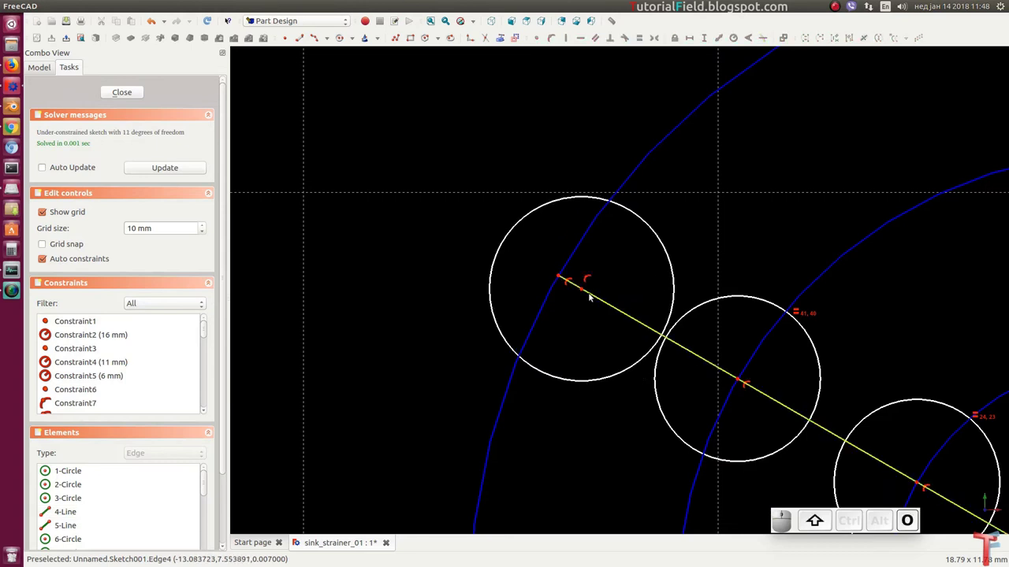
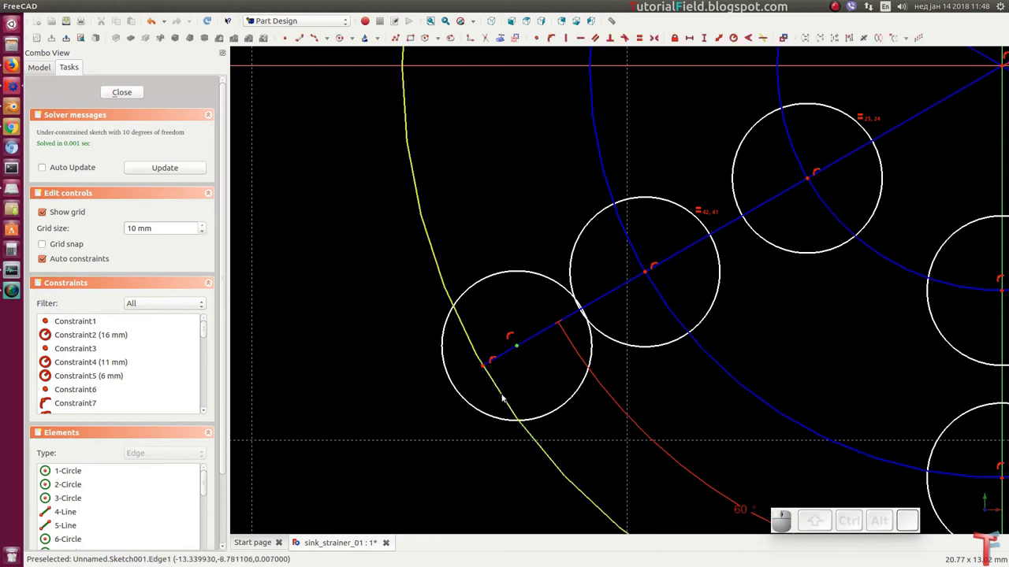
pyautogui.click(506, 399)
pyautogui.press('shift+o')
# Pin the bottom outer hole centre to the vertical axis and the outer circle.
pyautogui.scroll(-3)
pyautogui.moveTo(625, 406); pyautogui.dragTo(558, 336)
pyautogui.scroll(3)
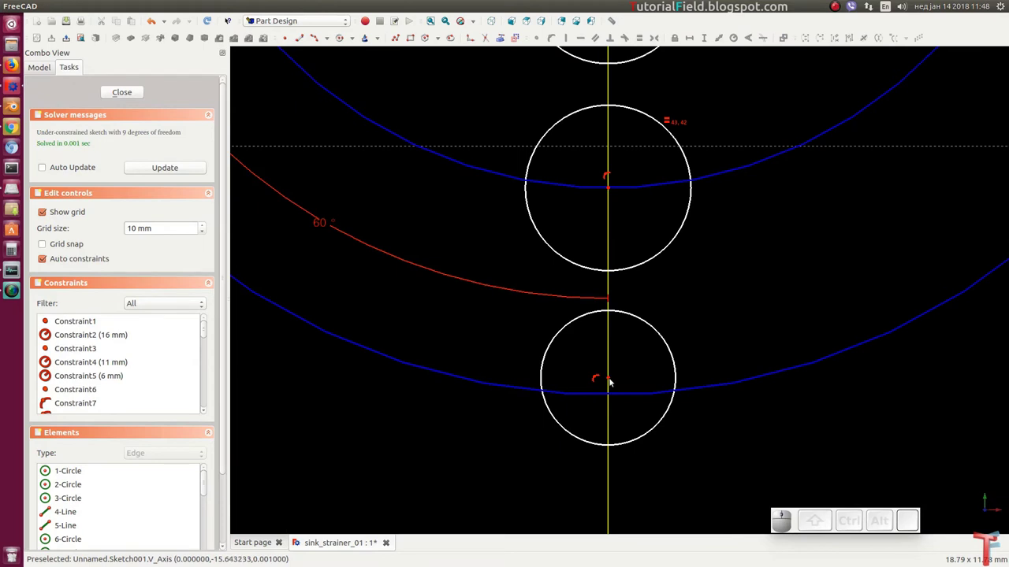
pyautogui.click(613, 382)
pyautogui.click(618, 393)
pyautogui.press('shift+o')
pyautogui.middleClick(767, 308)
pyautogui.middleClick(478, 372)
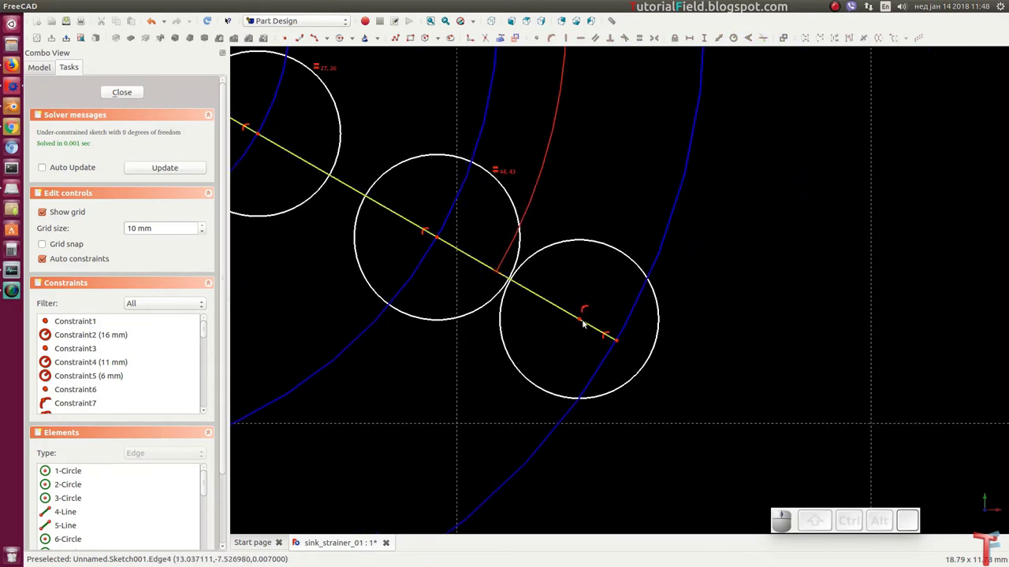
pyautogui.click(583, 322)
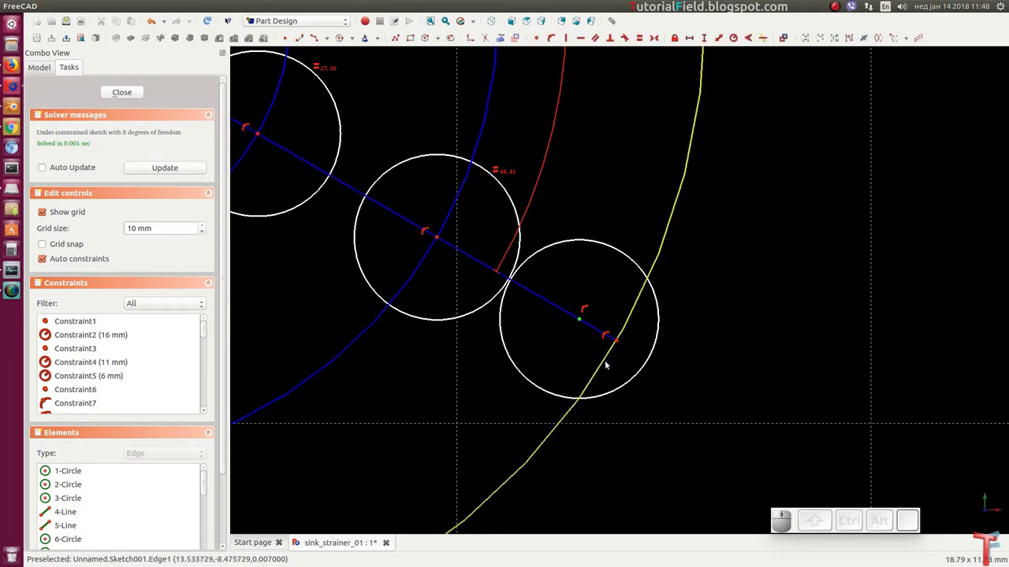
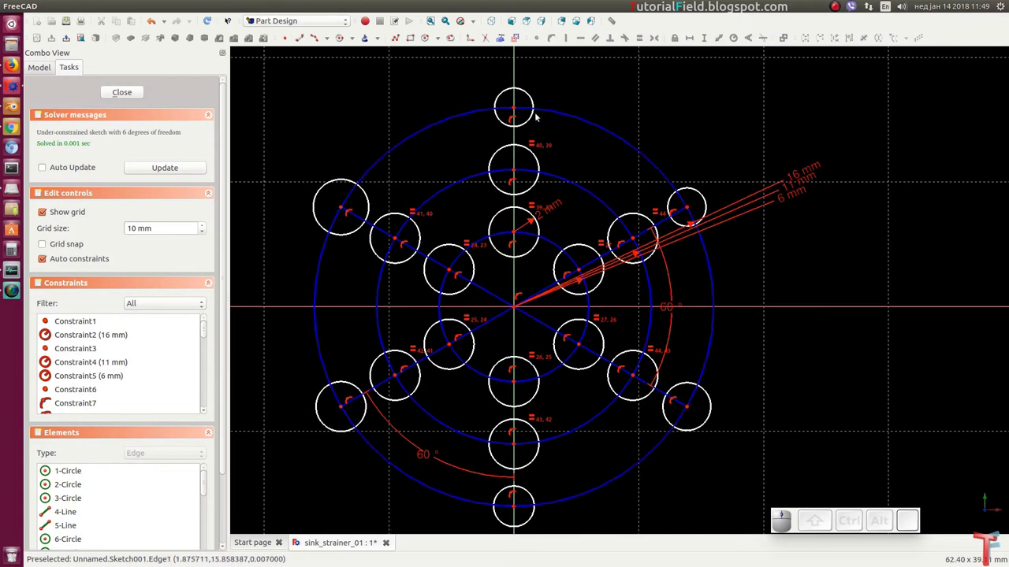
# Select the six outer-ring holes together with a small hole for an Equal constraint.
pyautogui.click(534, 121)
pyautogui.click(368, 196)
pyautogui.click(363, 421)
pyautogui.click(530, 494)
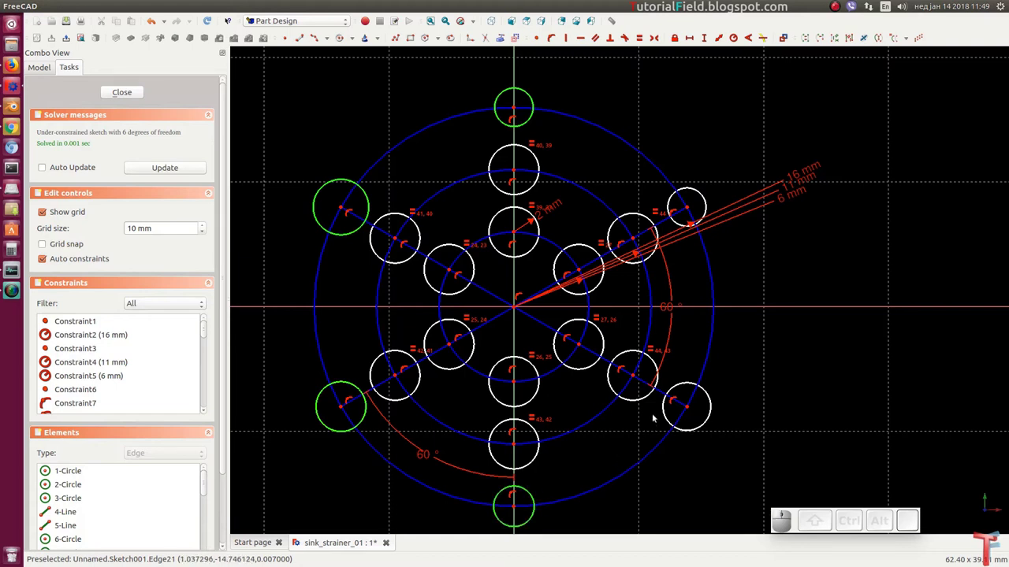
pyautogui.click(692, 386)
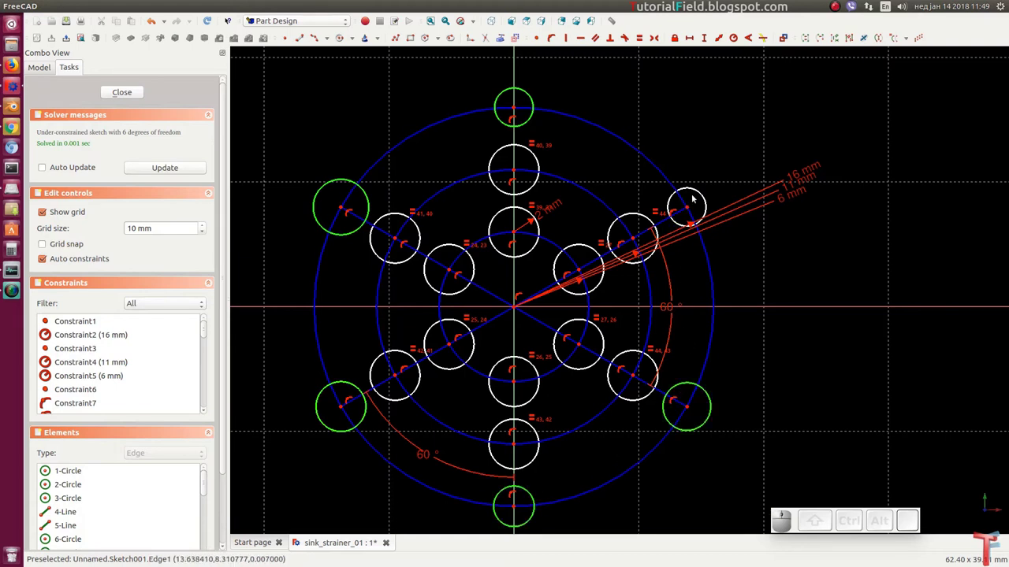
pyautogui.click(702, 195)
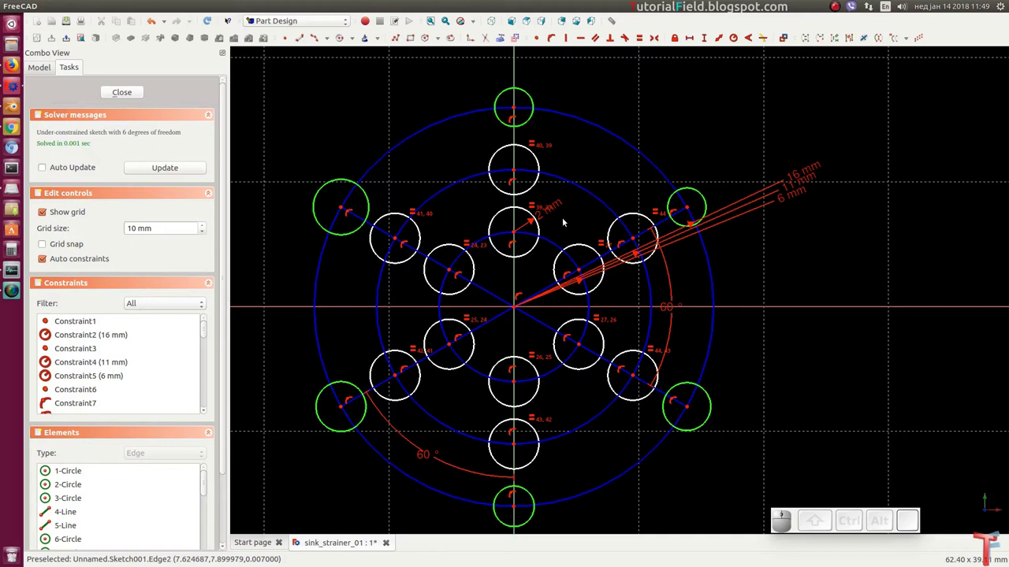
pyautogui.scroll(3)
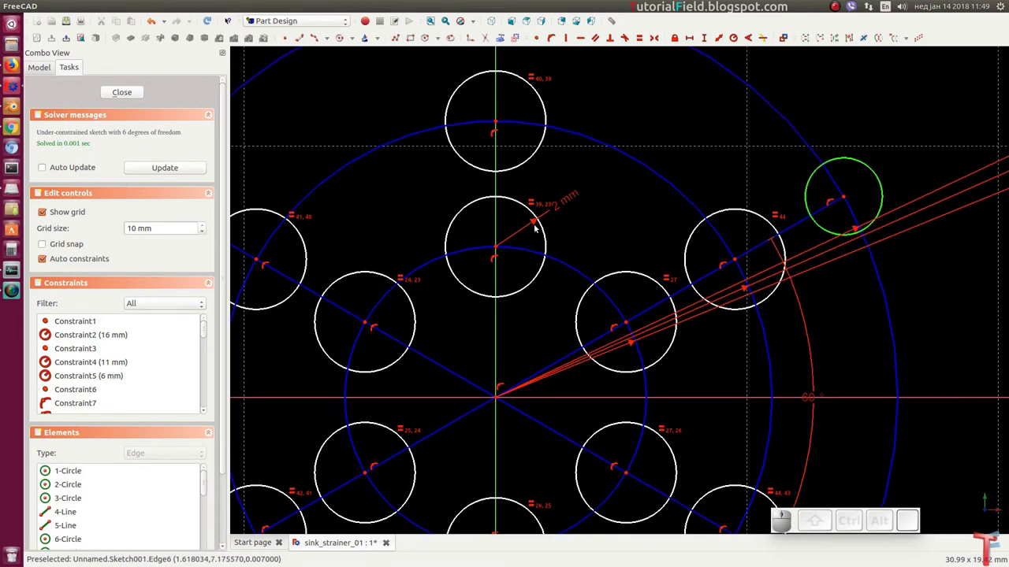
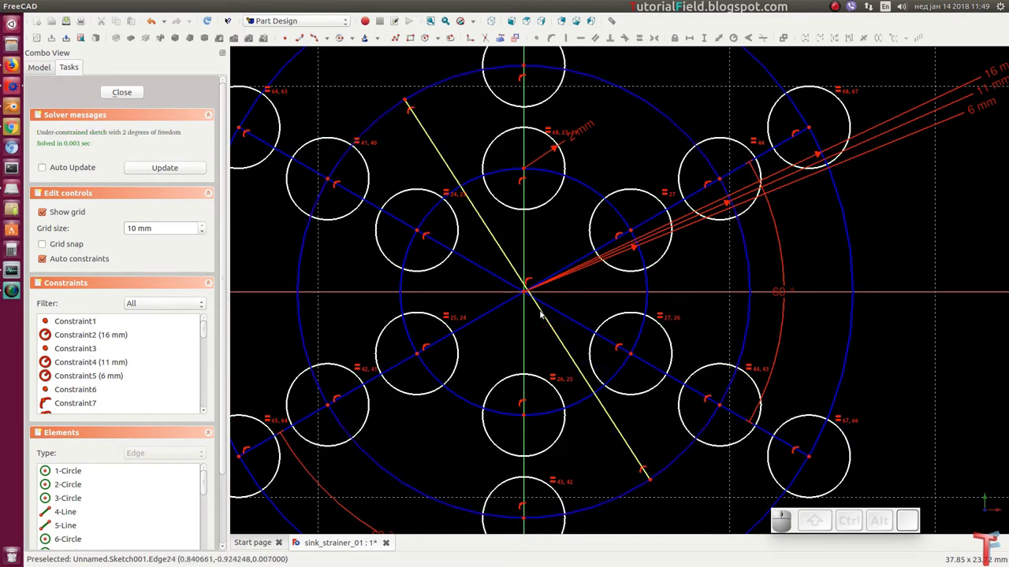
# Set the first slanted line at 30° from the vertical axis.
pyautogui.click(546, 315)
pyautogui.click(526, 295)
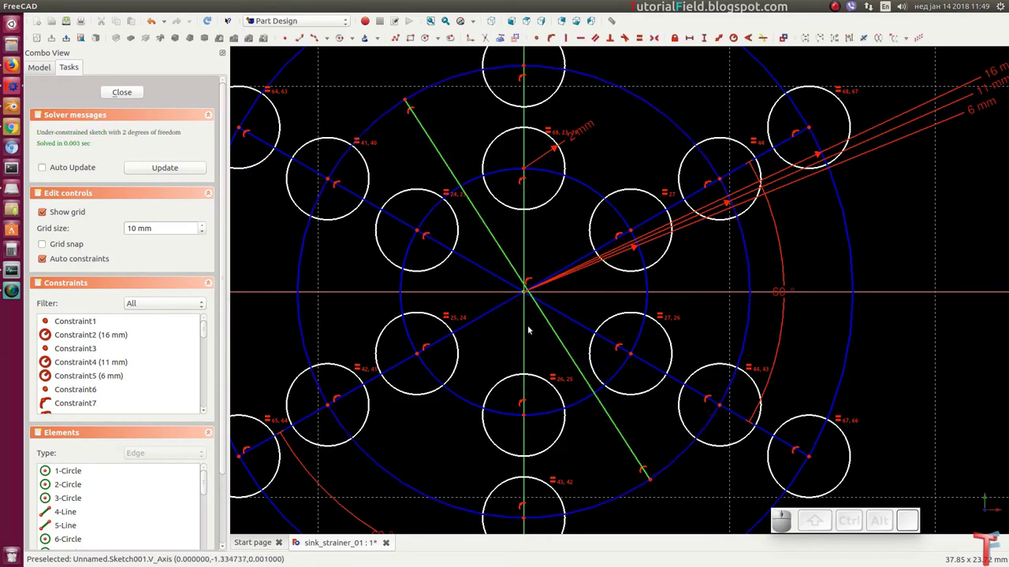
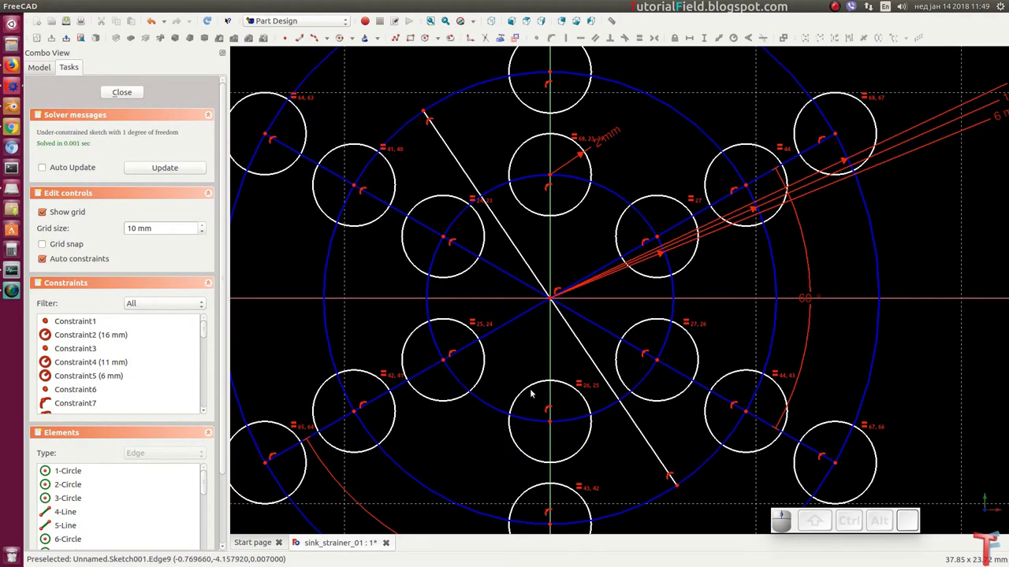
pyautogui.press('l')
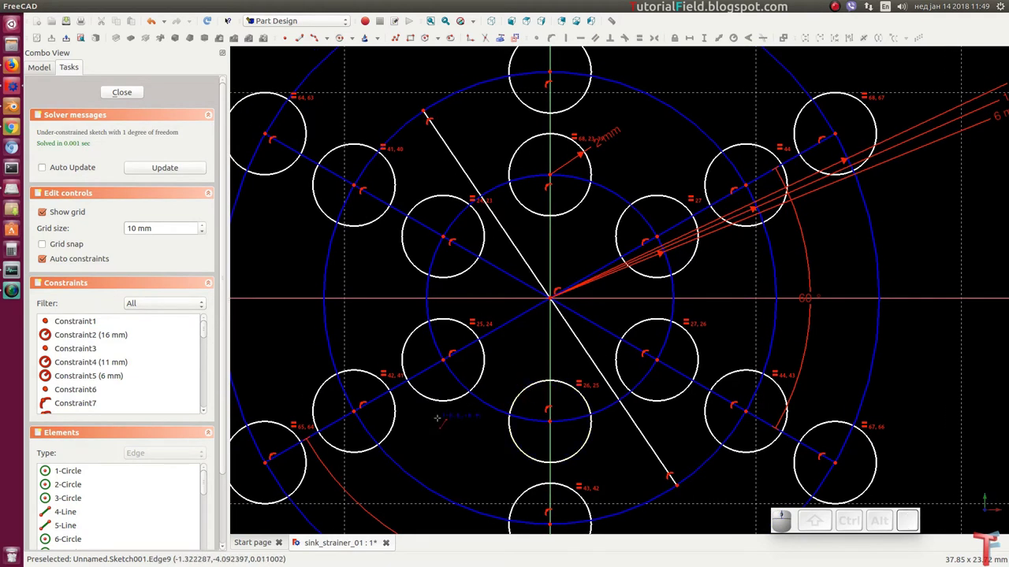
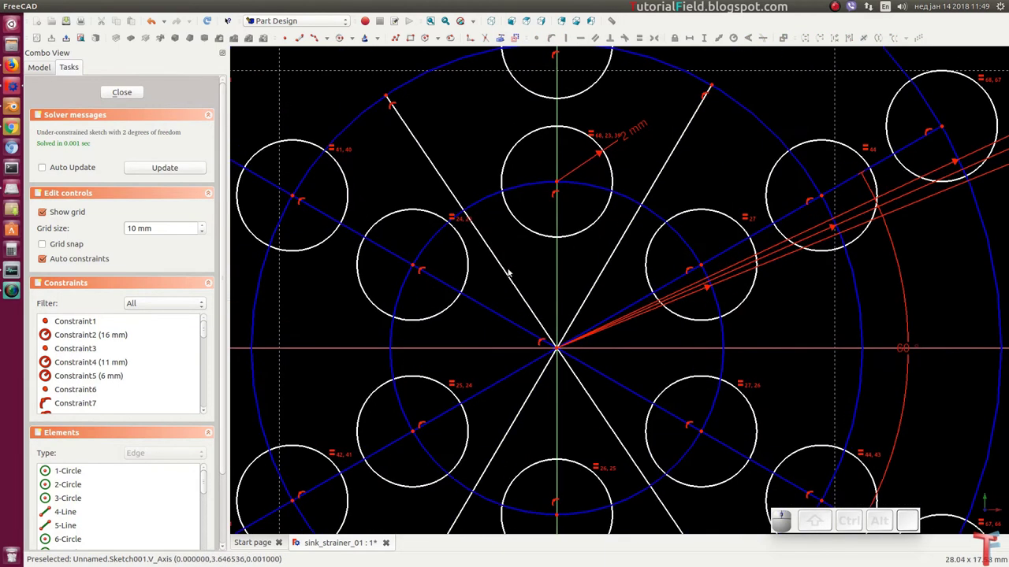
pyautogui.click(510, 275)
pyautogui.click(561, 269)
pyautogui.press('a')
pyautogui.press('3')
pyautogui.press('0')
pyautogui.press('Return')
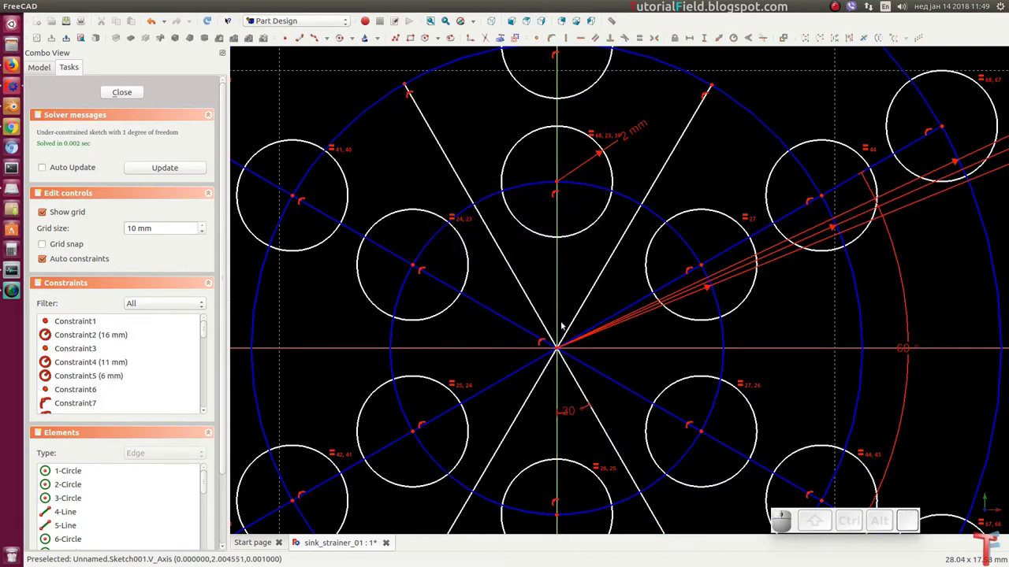
# Set the other slanted line at 30° from the vertical axis too.
pyautogui.click(560, 270)
pyautogui.click(594, 288)
pyautogui.press('a')
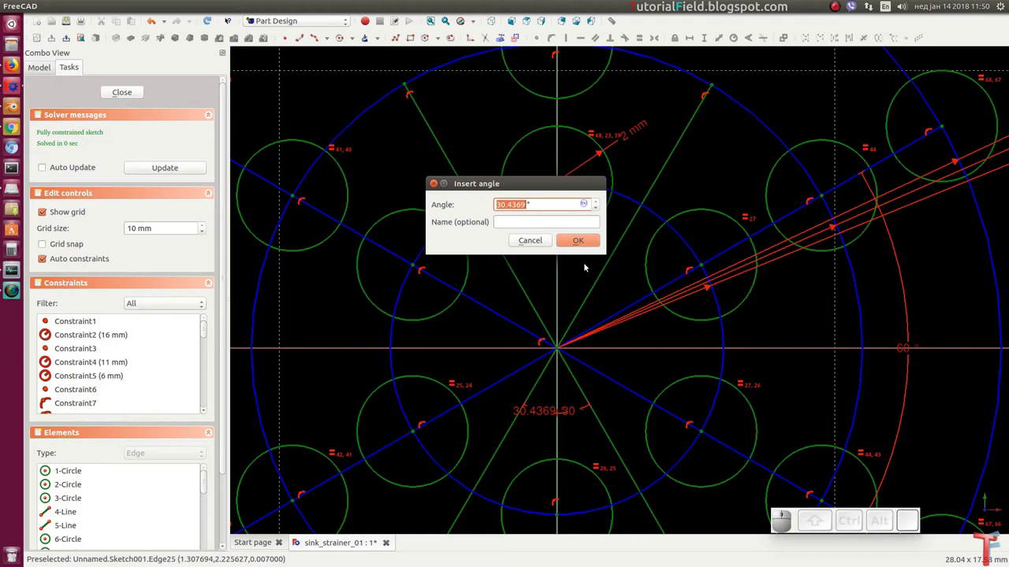
pyautogui.press('Return')
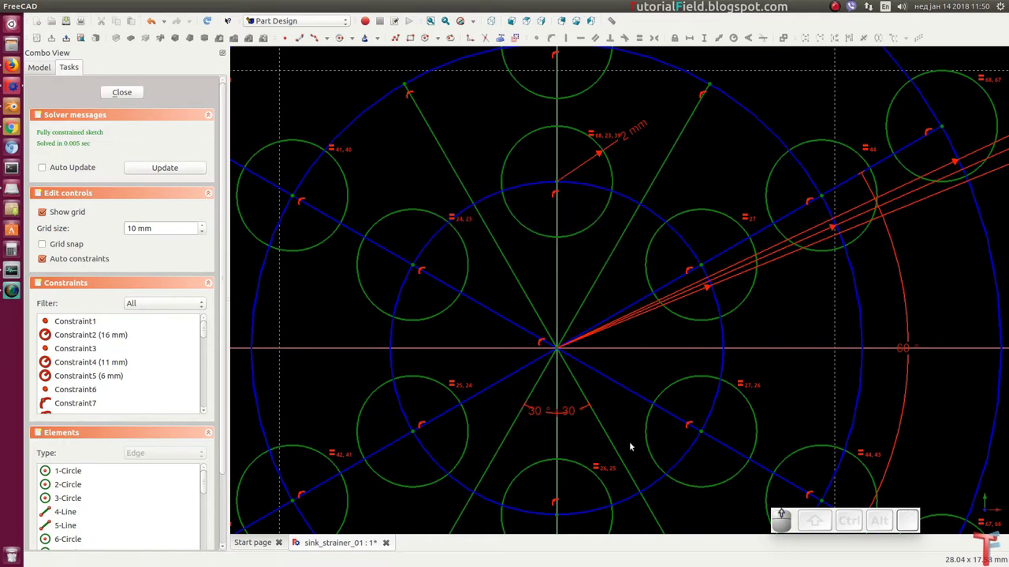
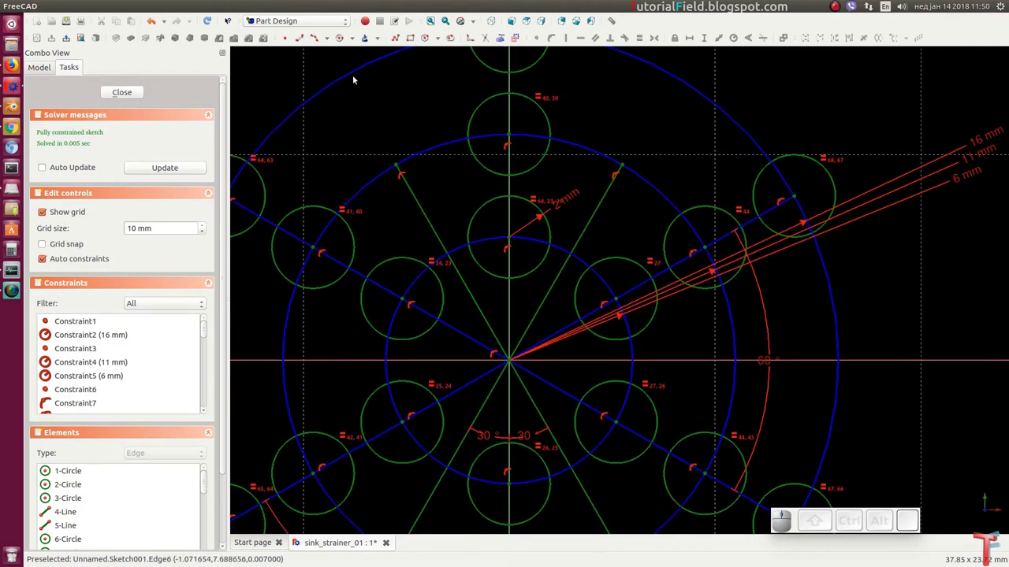
# Start the circle tool and zoom out to view the whole hole pattern.
pyautogui.click(344, 41)
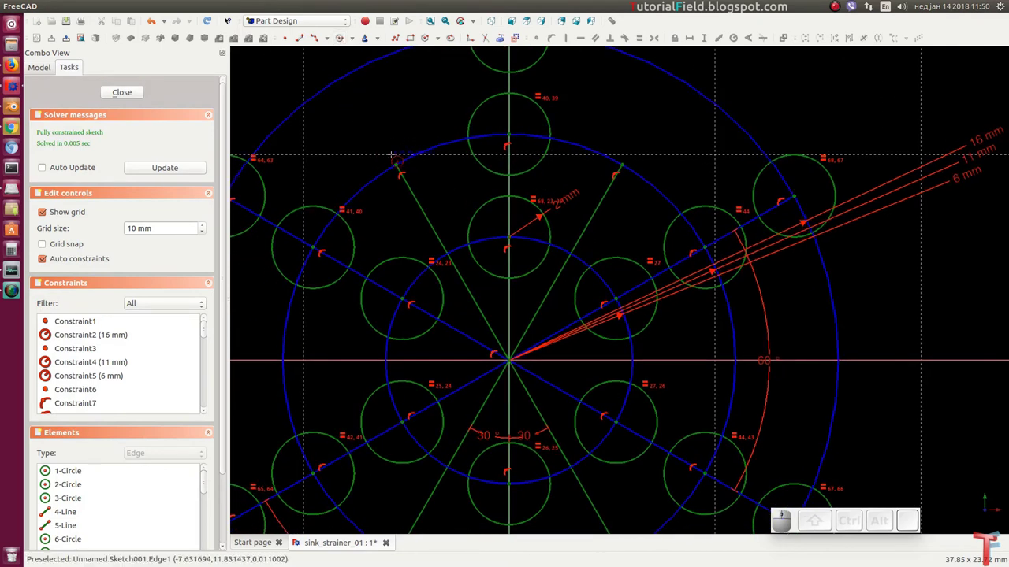
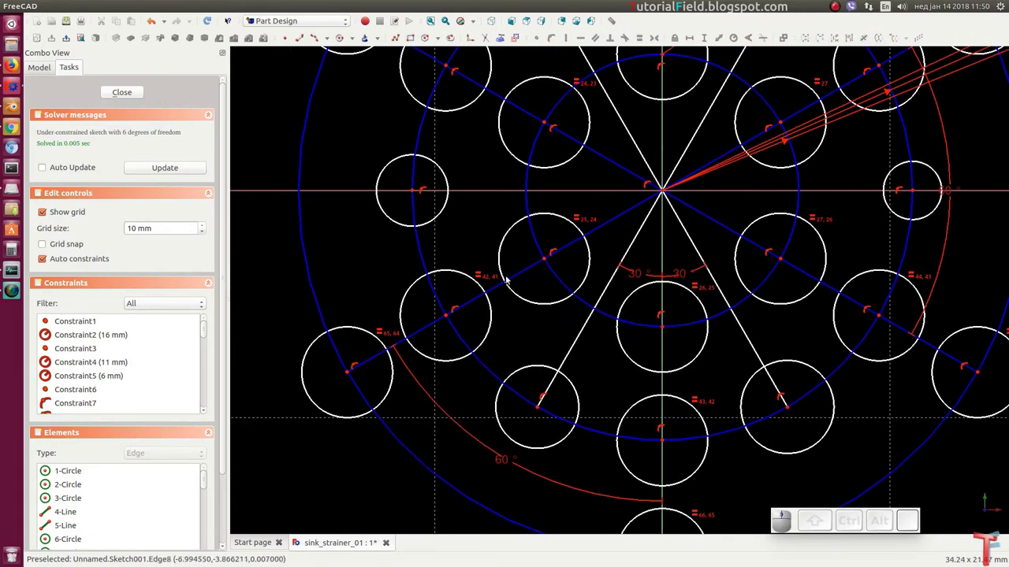
pyautogui.middleClick(675, 288)
pyautogui.middleClick(623, 292)
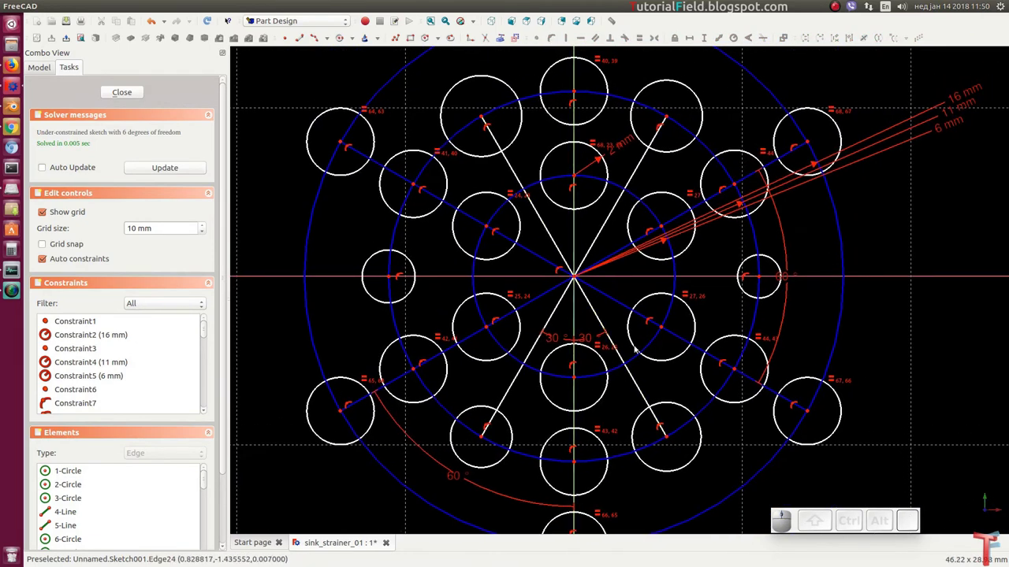
pyautogui.scroll(3)
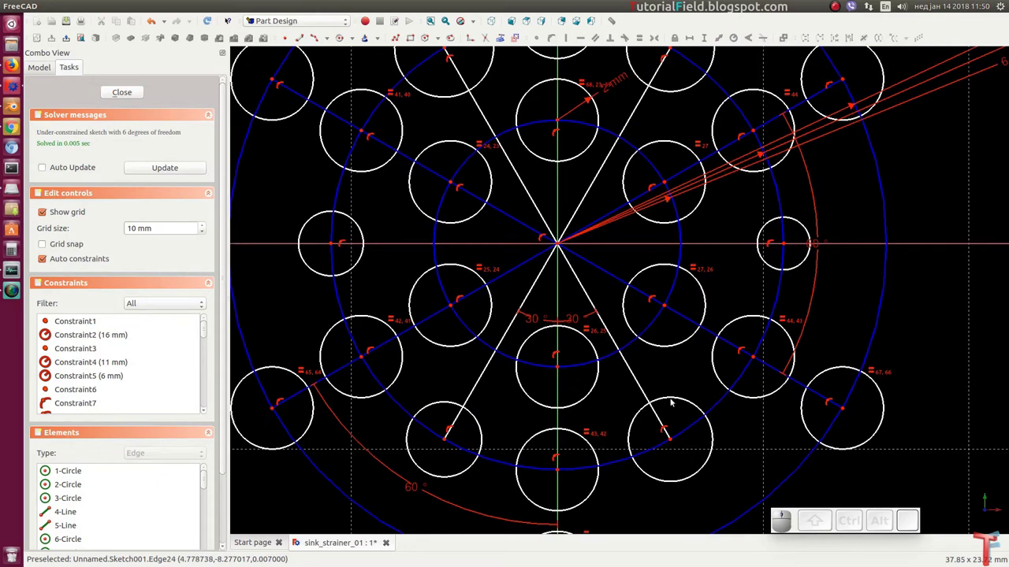
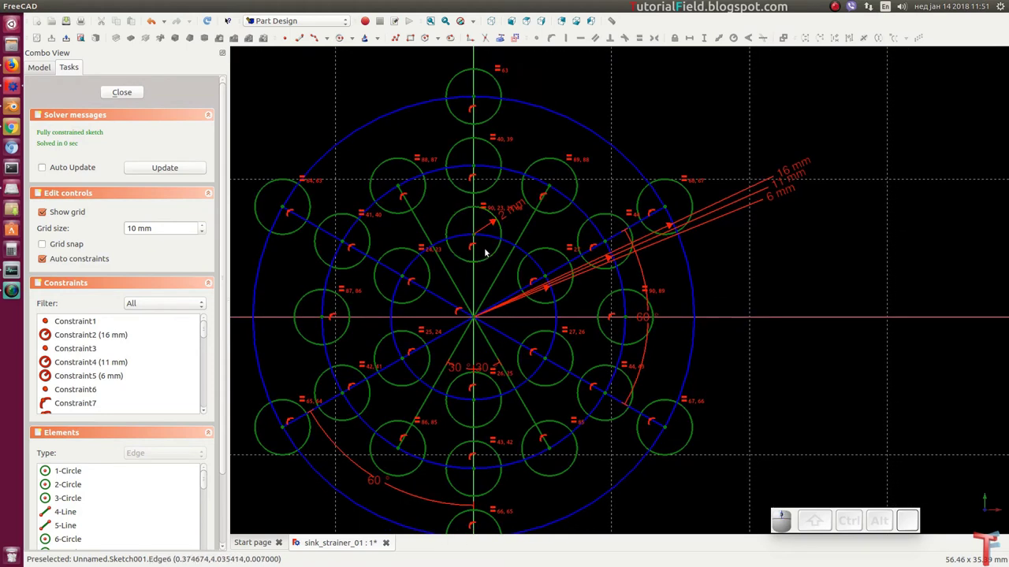
# Draw a new spoke line across the disc and pin it to the disc centre.
pyautogui.press('l')
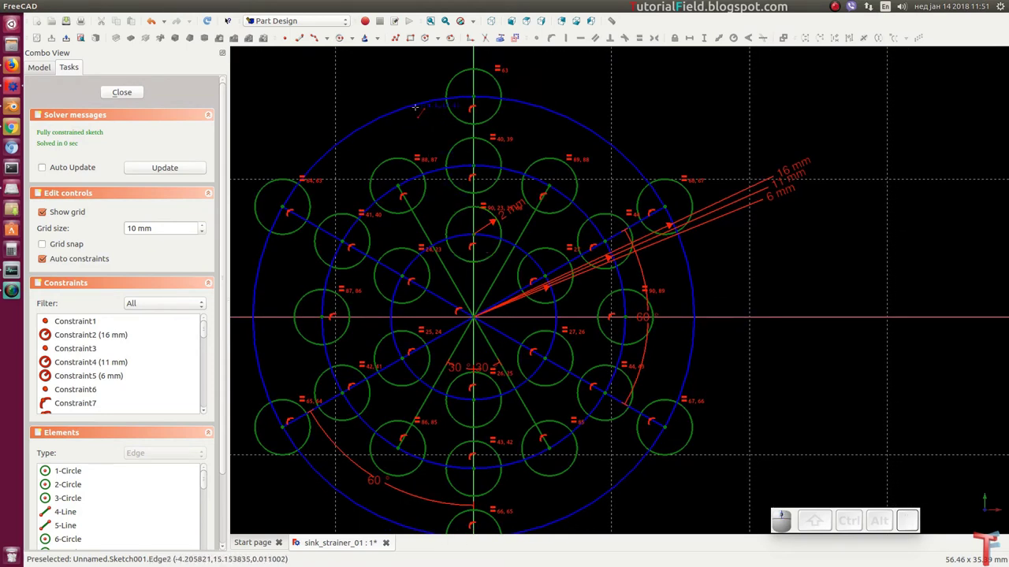
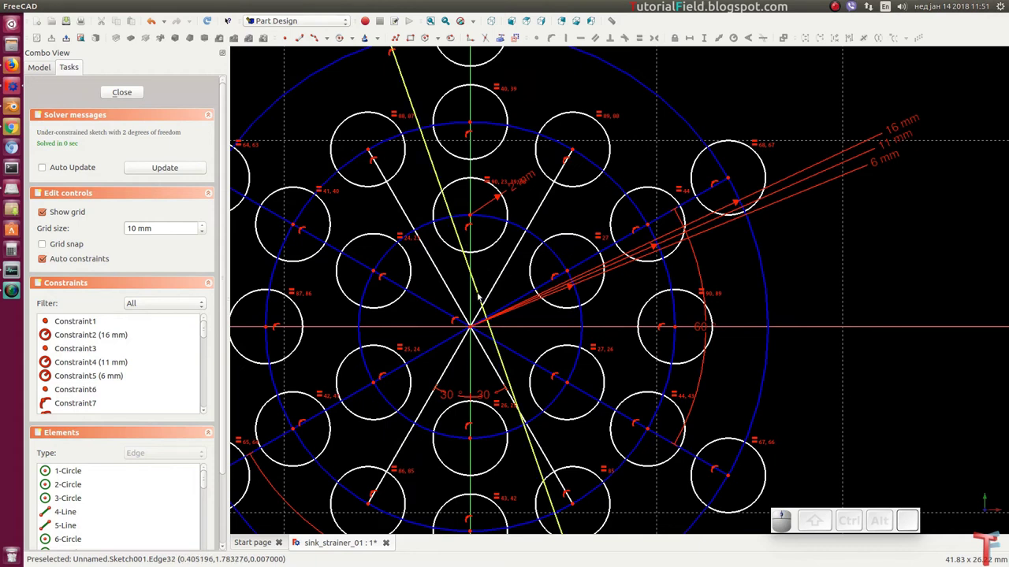
pyautogui.click(501, 282)
pyautogui.click(448, 283)
pyautogui.click(512, 41)
pyautogui.middleClick(480, 255)
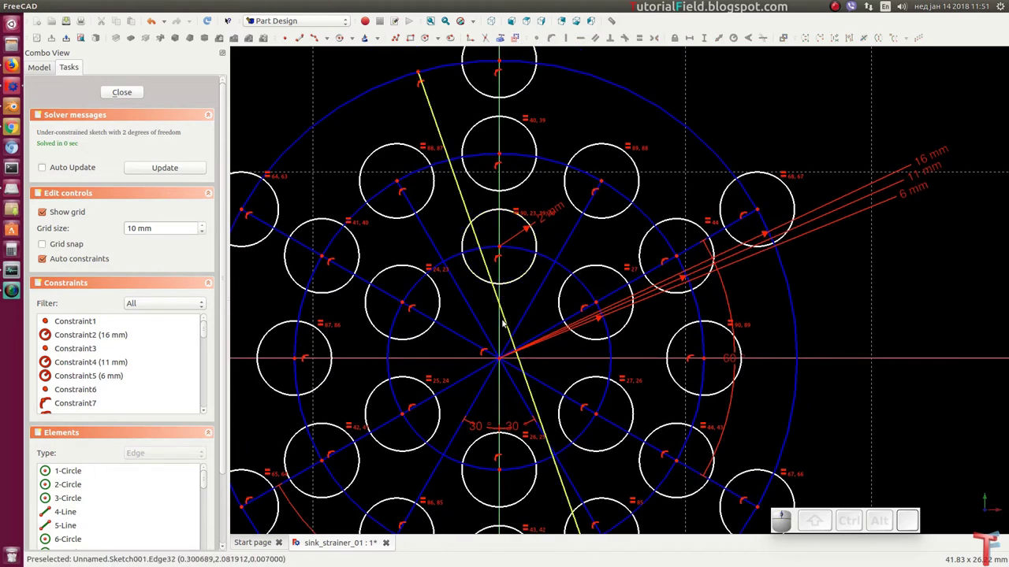
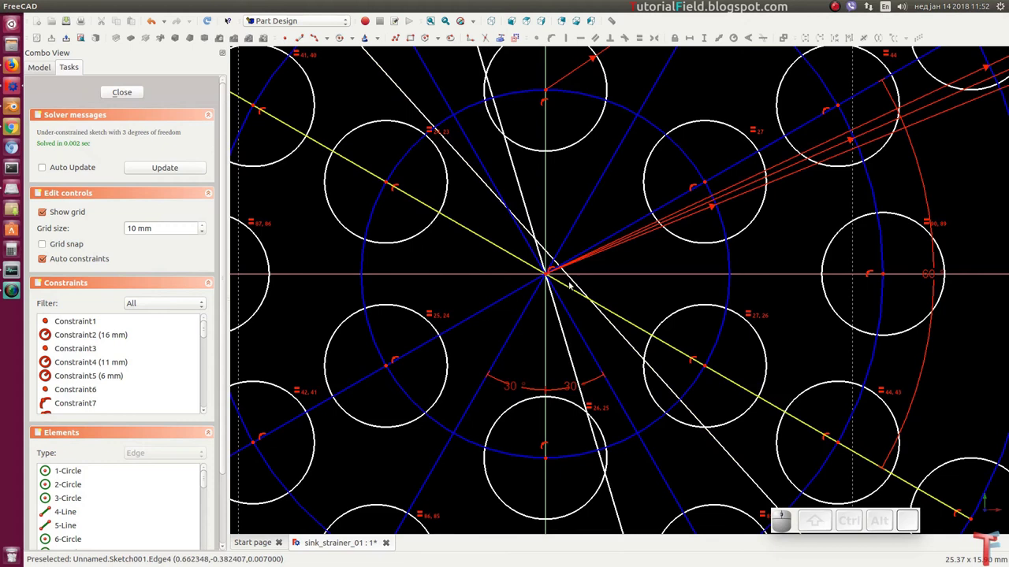
pyautogui.click(576, 282)
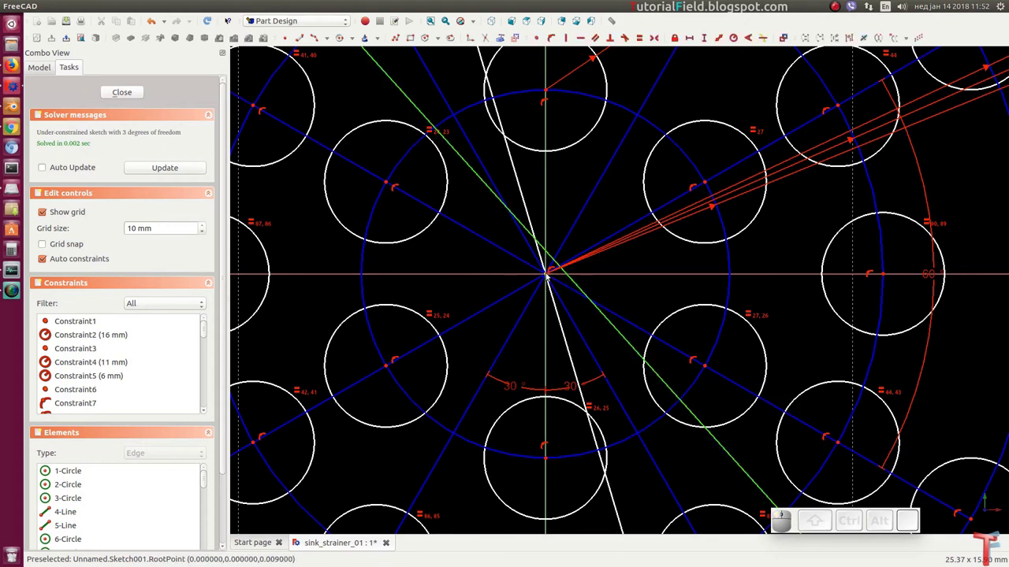
pyautogui.click(549, 275)
pyautogui.press('shift+o')
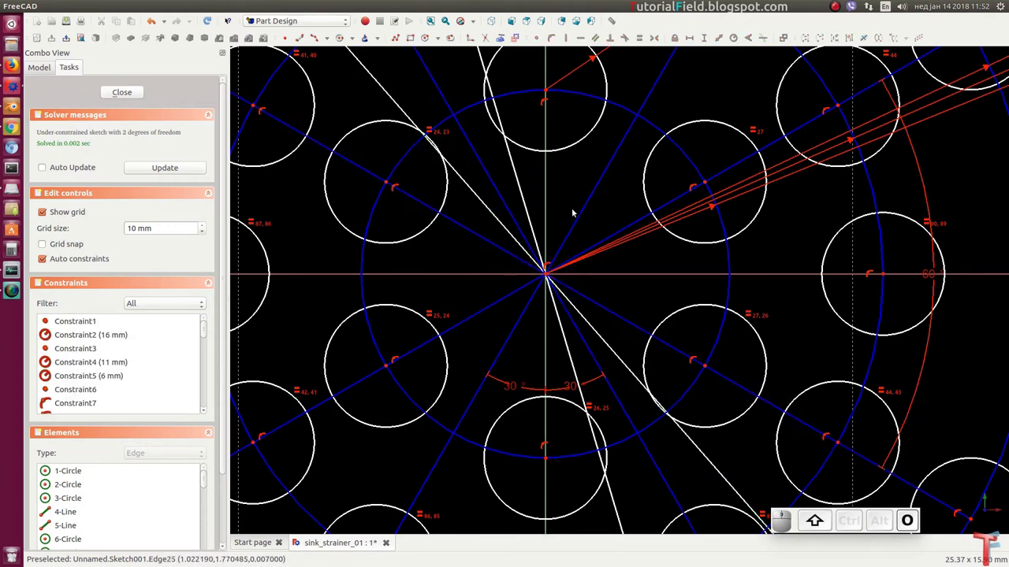
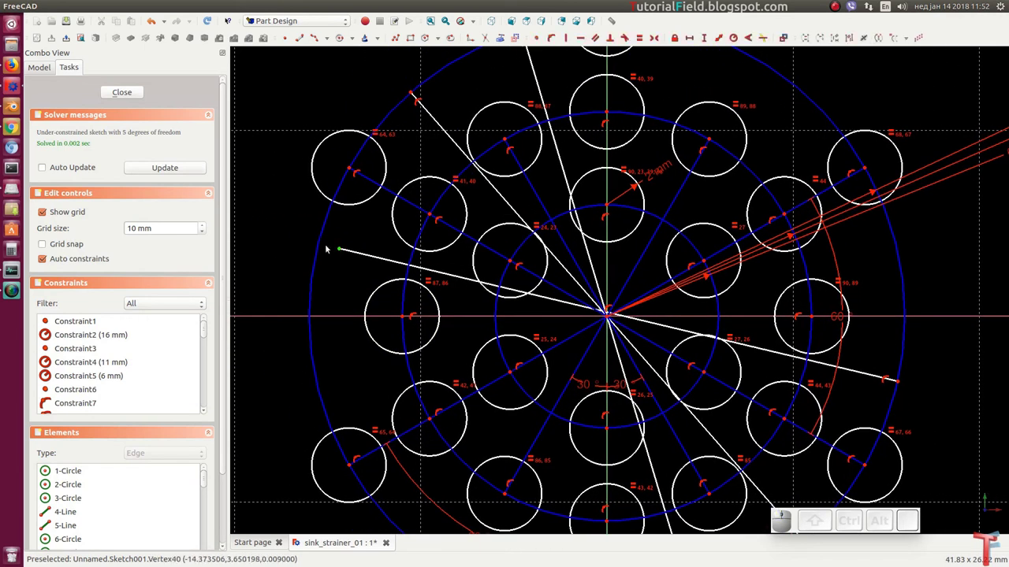
# Draw another spoke to the left of the ring and constrain it through the centre.
pyautogui.click(323, 245)
pyautogui.press('shift+o')
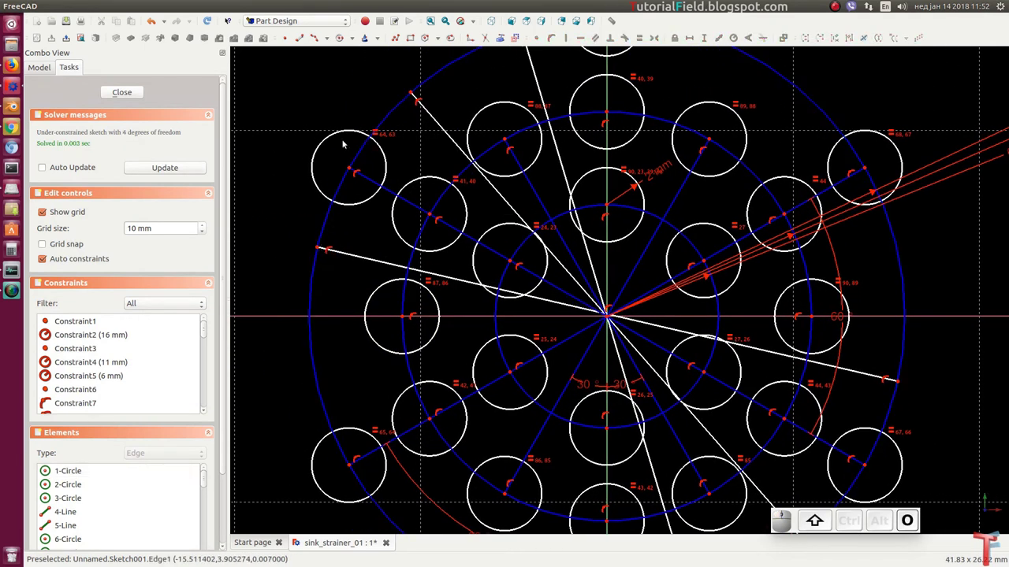
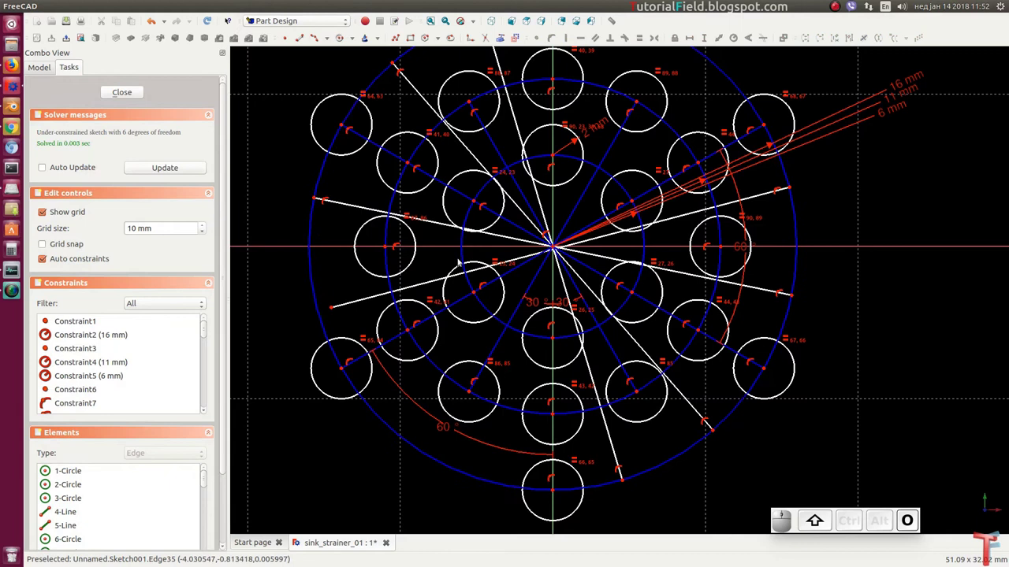
pyautogui.click(335, 310)
pyautogui.click(329, 308)
pyautogui.click(319, 312)
pyautogui.press('shift+o')
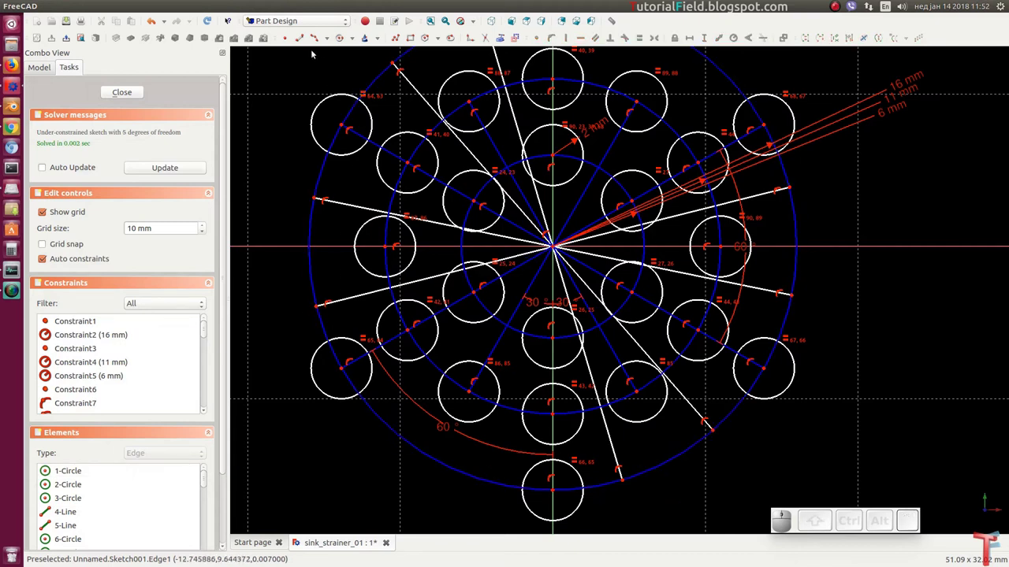
# Draw a spoke to the upper right and attach its lower-left end to the outer ring.
pyautogui.click(303, 41)
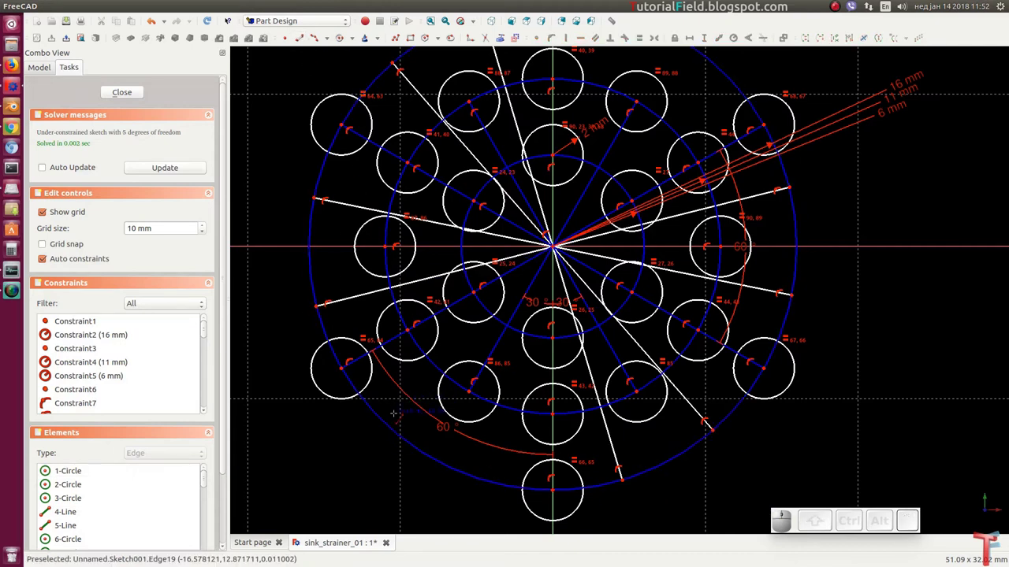
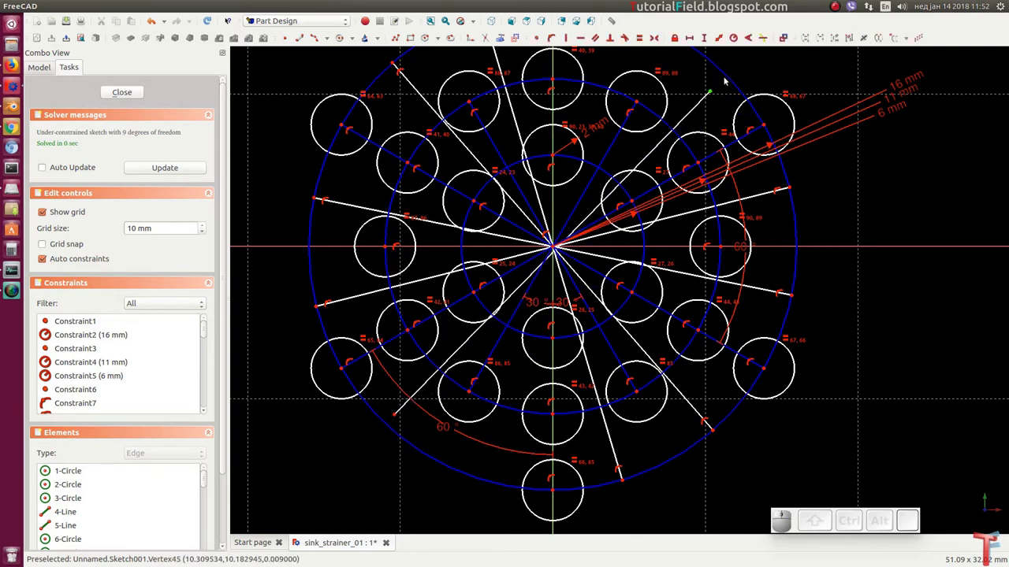
pyautogui.click(728, 77)
pyautogui.press('shift+o')
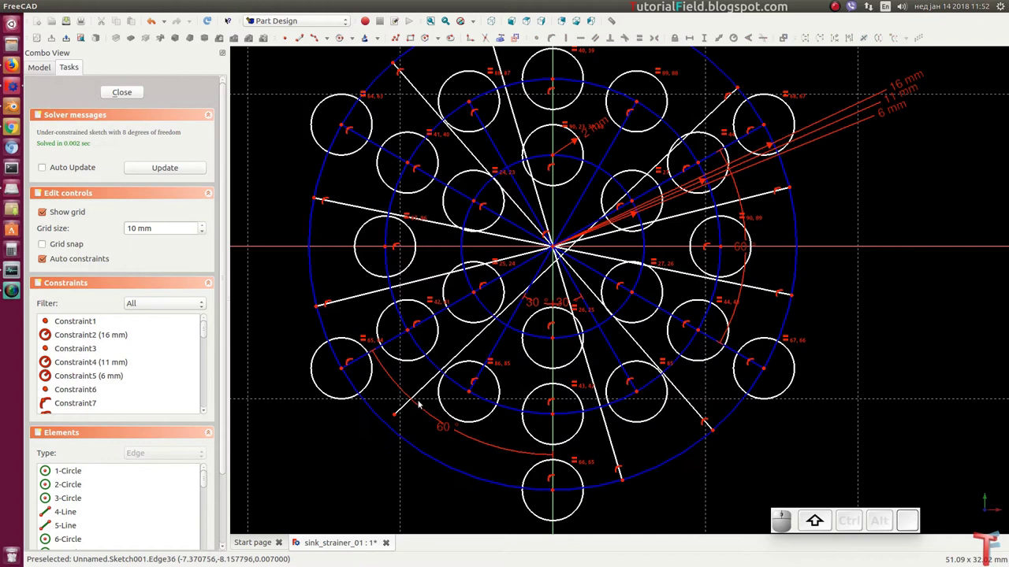
pyautogui.click(397, 416)
pyautogui.click(388, 425)
pyautogui.press('shift+o')
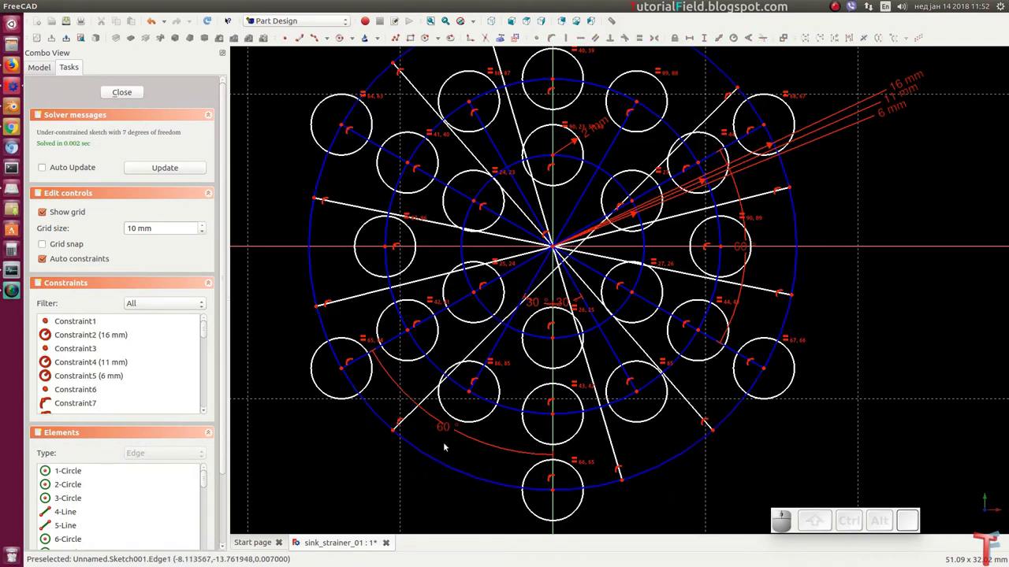
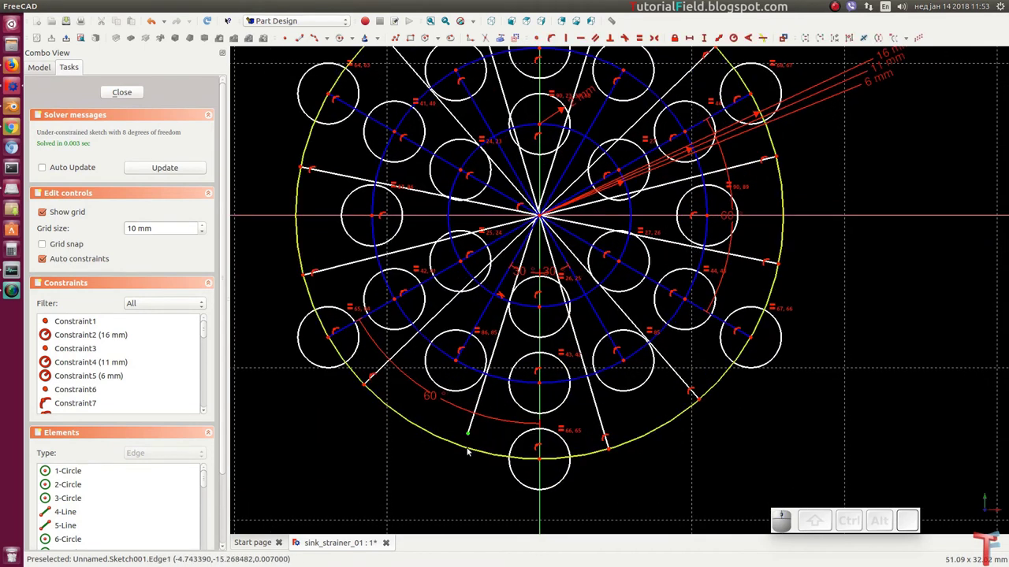
# Constrain a lower spoke and a neighbouring spoke pair, bringing the sketch to 6 DOF.
pyautogui.click(472, 453)
pyautogui.press('shift+o')
pyautogui.scroll(3)
pyautogui.click(537, 174)
pyautogui.click(522, 235)
pyautogui.press('shift+o')
pyautogui.scroll(-3)
pyautogui.middleClick(577, 130)
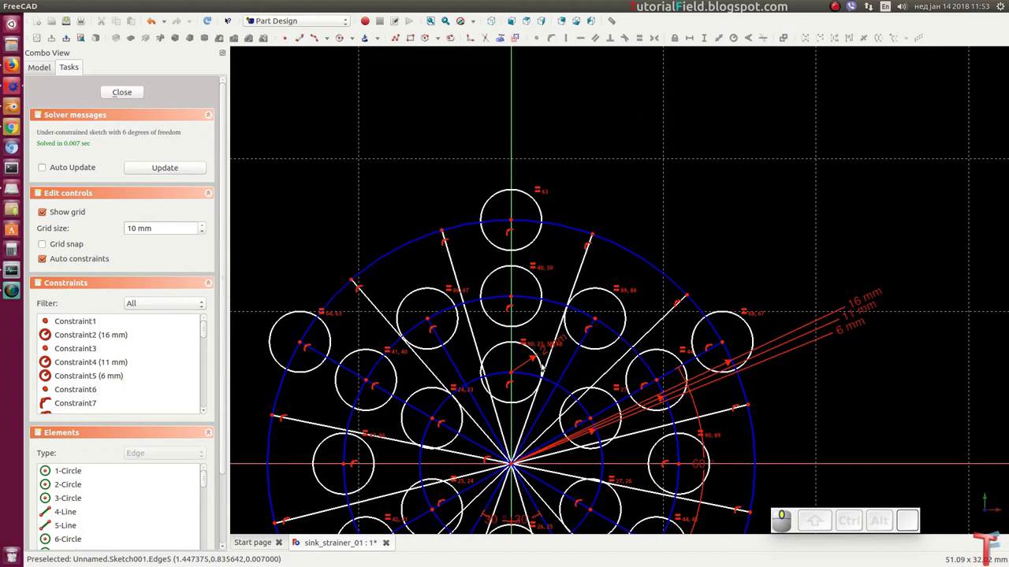
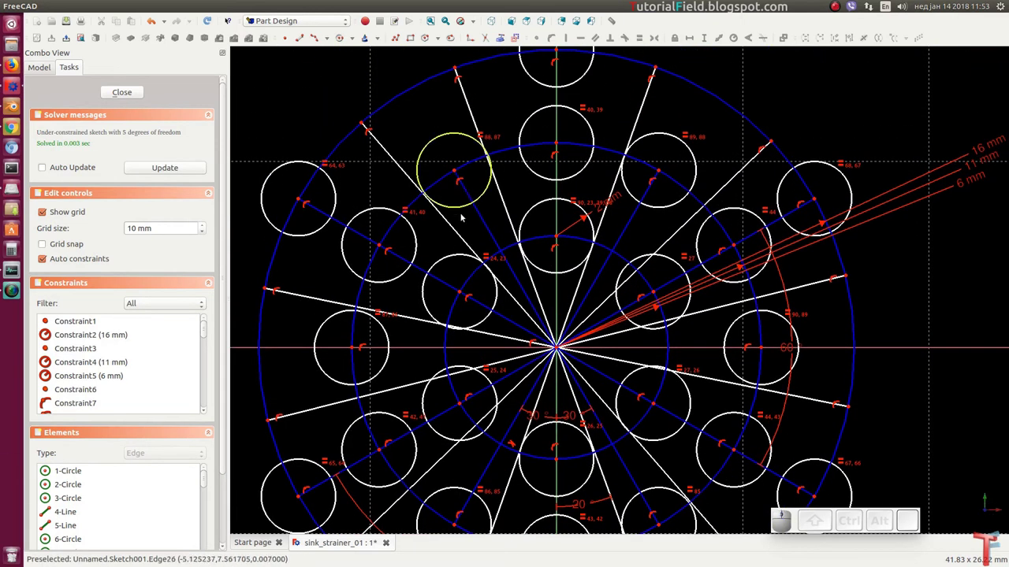
# Set 20° angles between two upper-left spoke pairs.
pyautogui.click(461, 235)
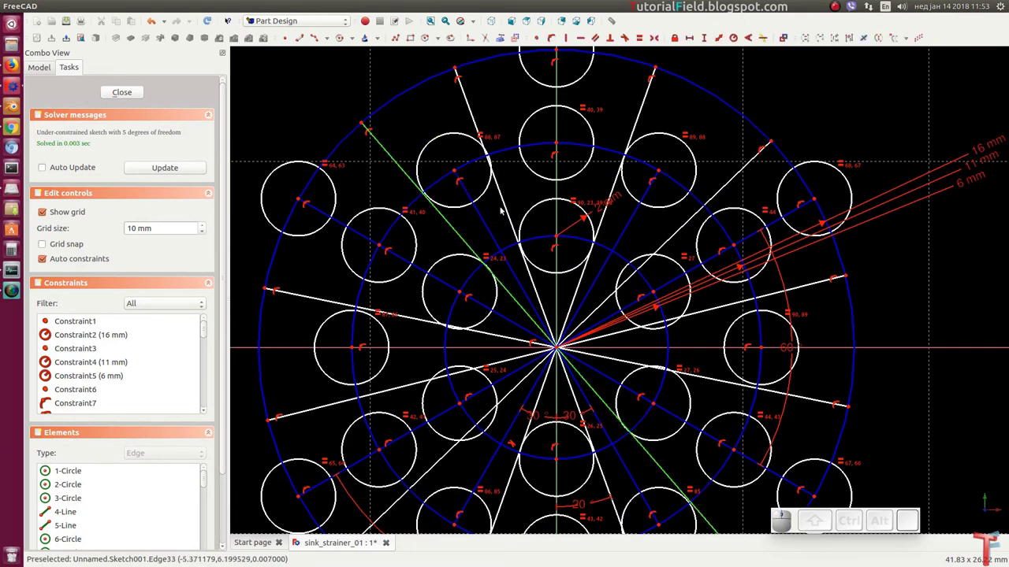
pyautogui.click(509, 207)
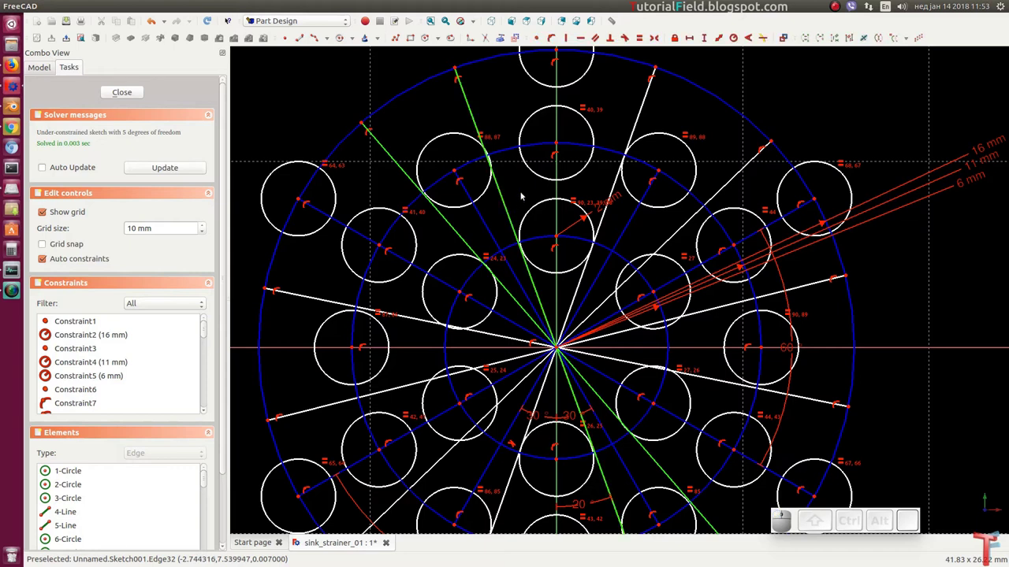
pyautogui.press('a')
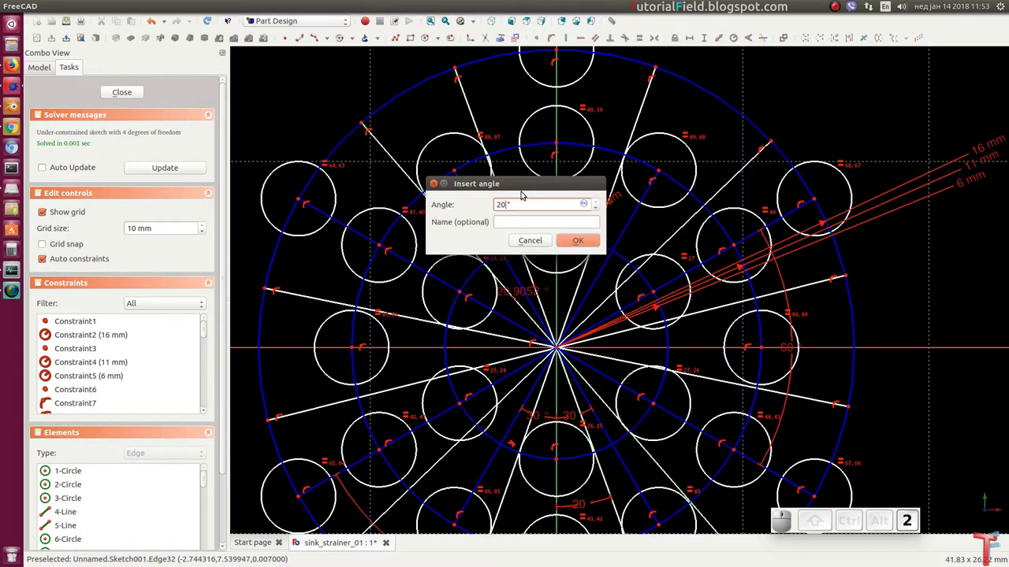
pyautogui.press('Return')
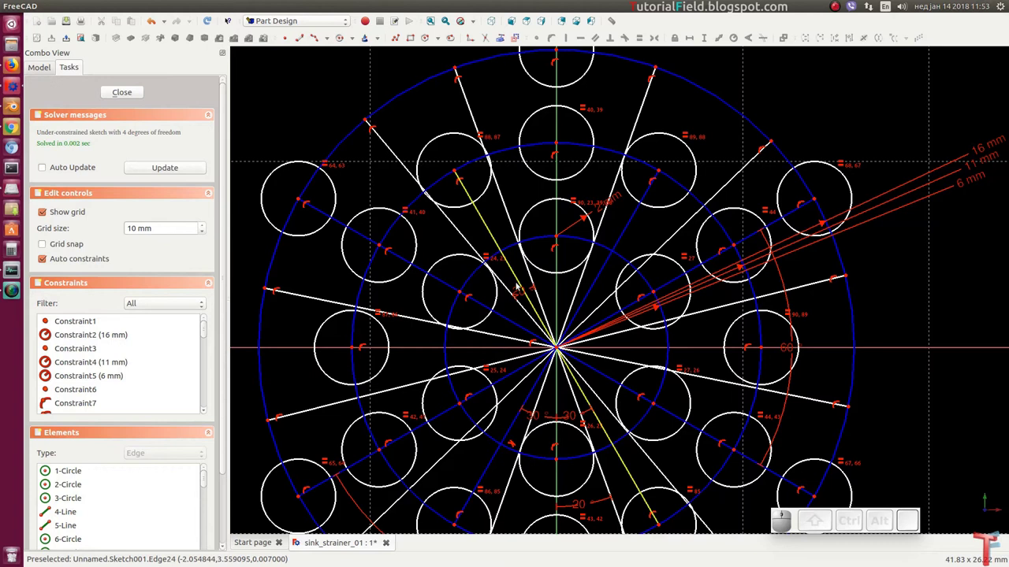
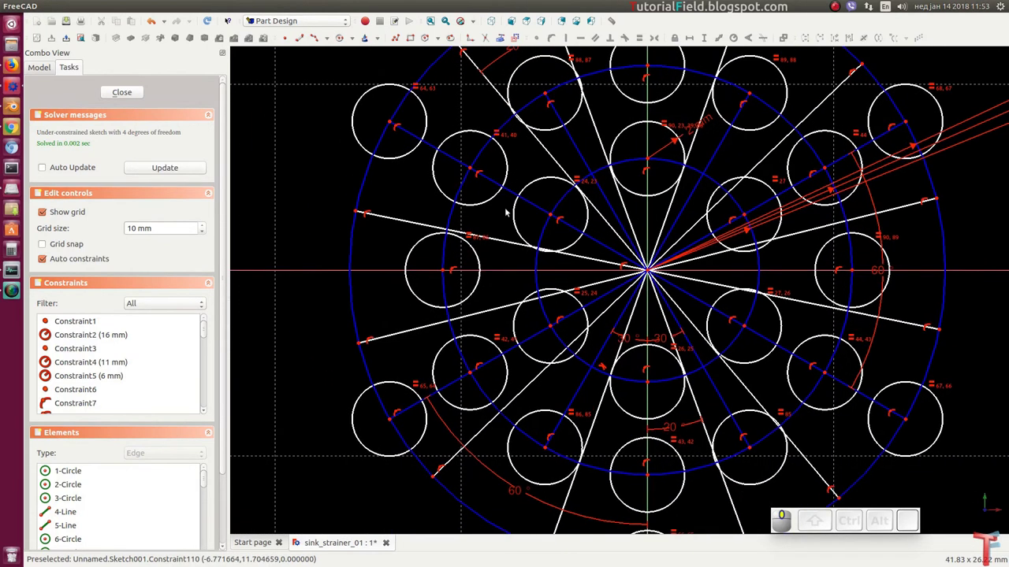
pyautogui.click(506, 244)
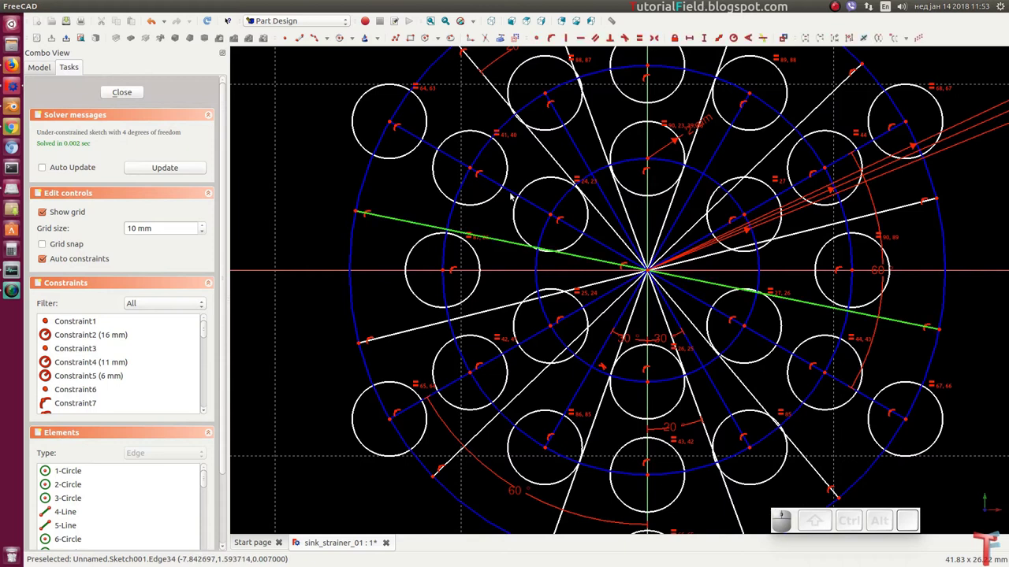
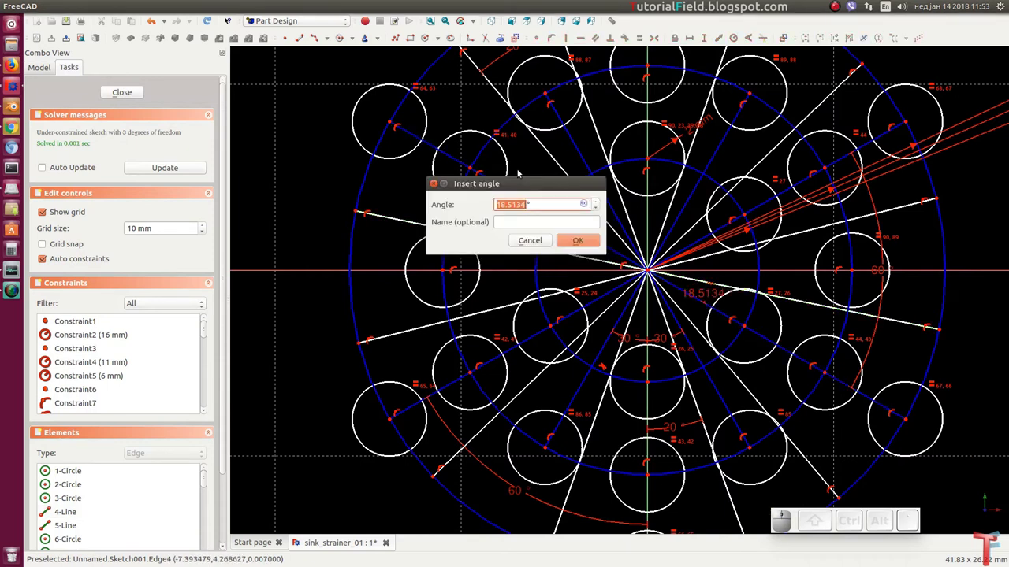
pyautogui.press('Return')
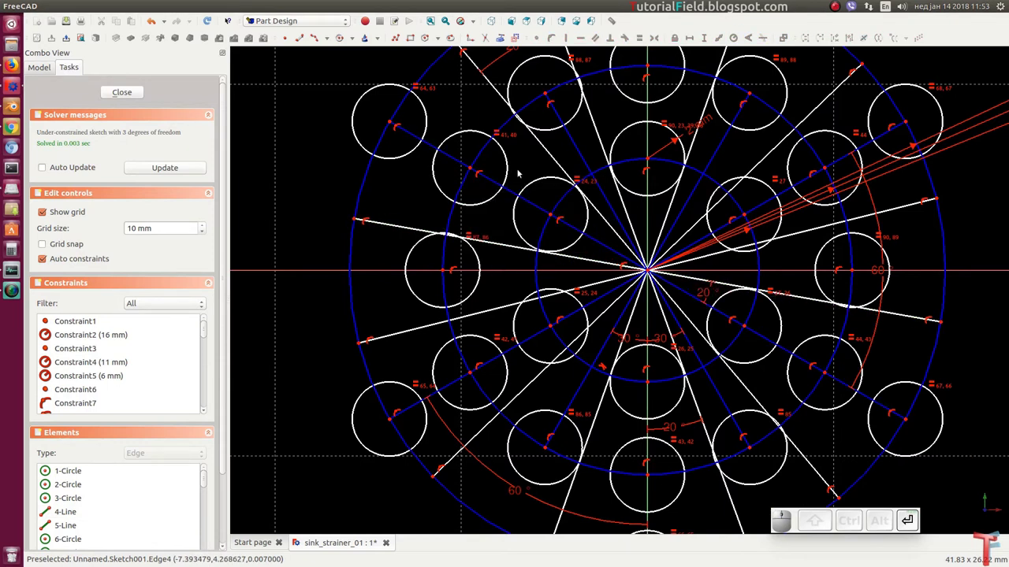
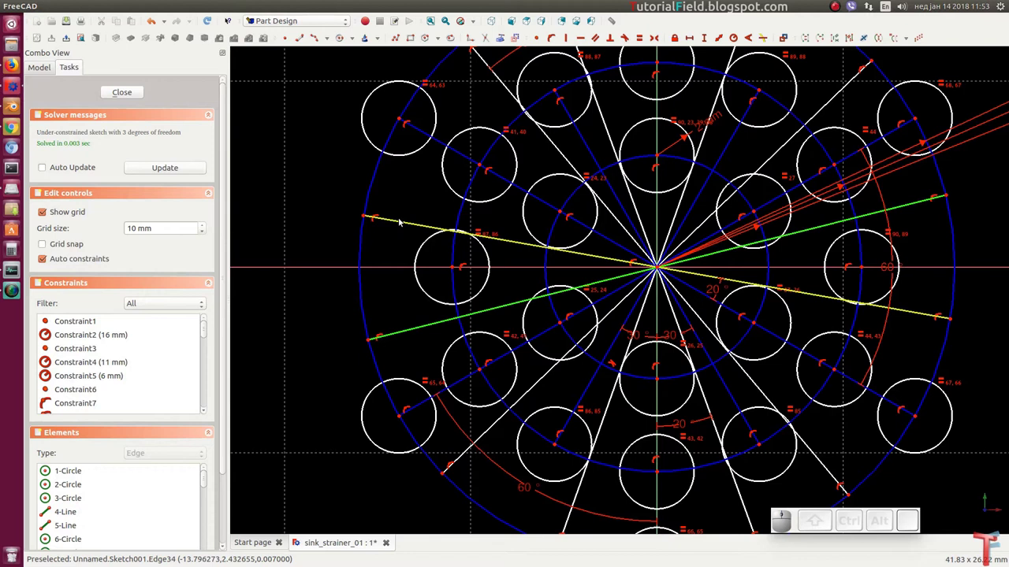
# Set 20° angles between the left and lower-left spoke pairs, leaving 1 DOF.
pyautogui.click(402, 220)
pyautogui.press('a')
pyautogui.press('Return')
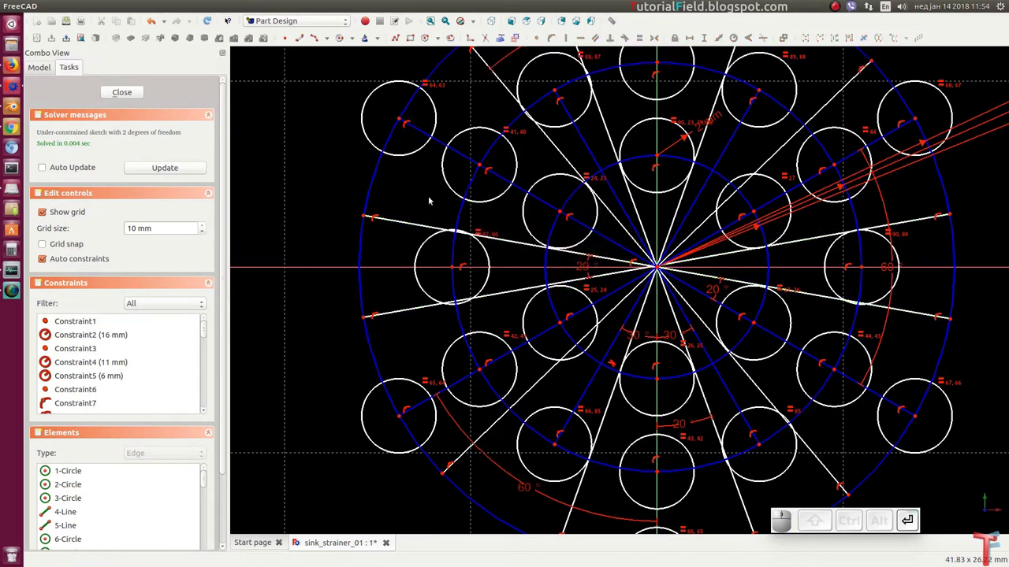
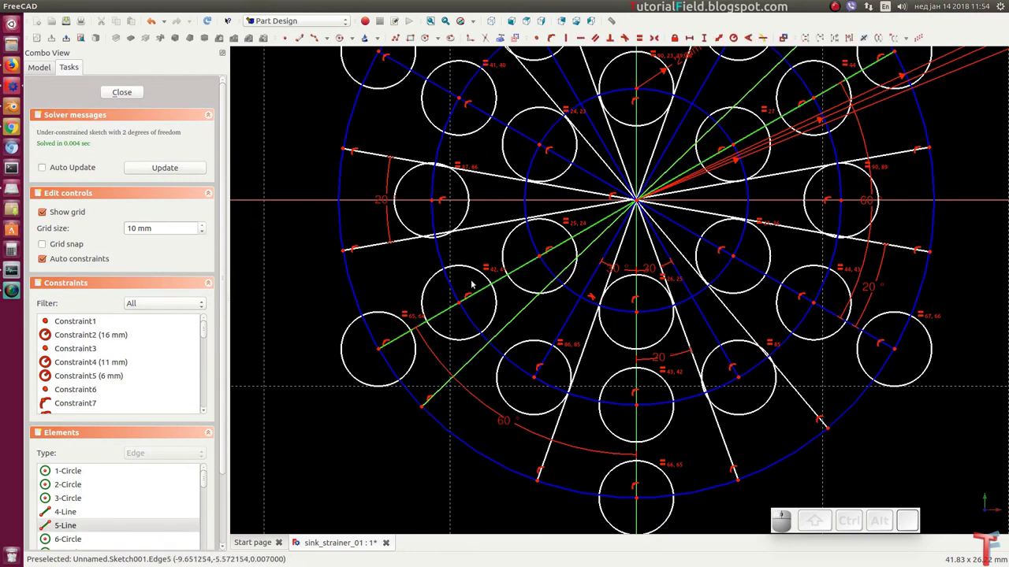
pyautogui.press('a')
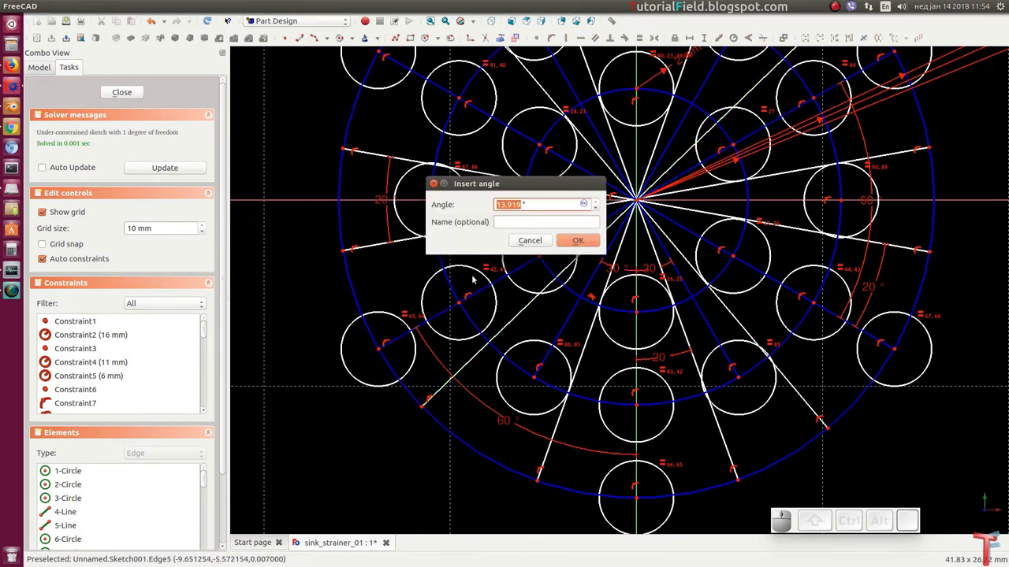
pyautogui.press('2')
pyautogui.press('Return')
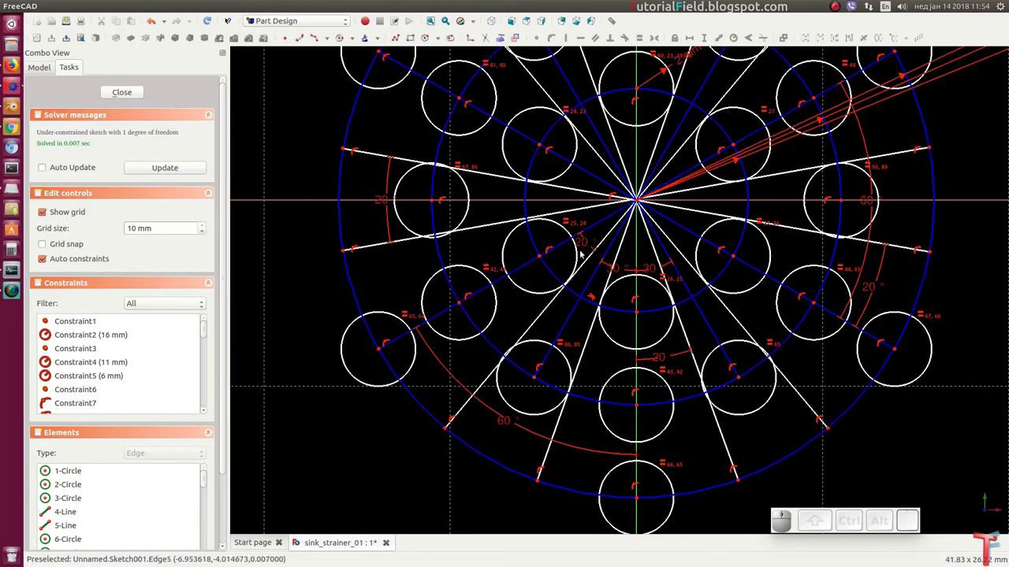
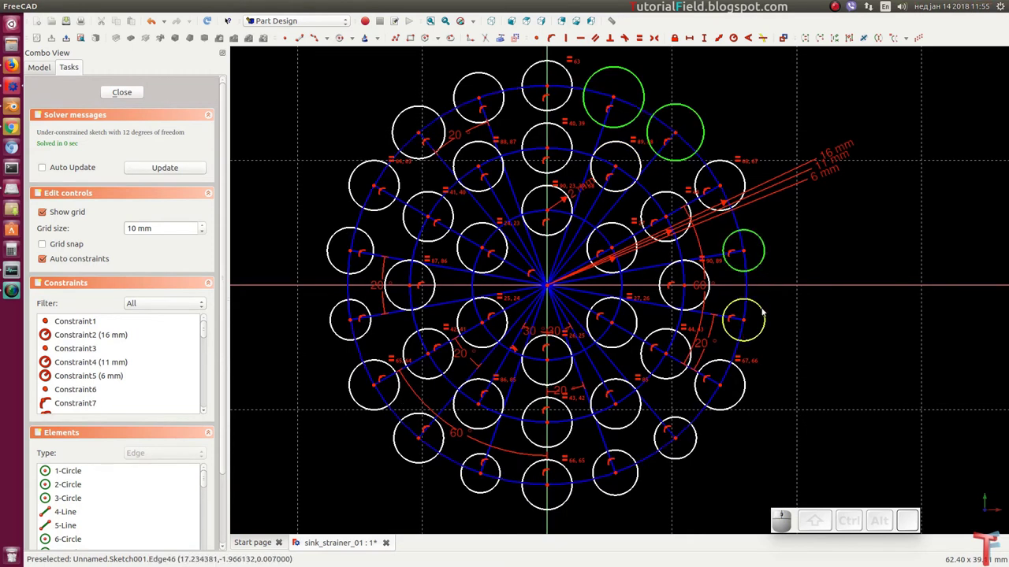
# Constrain all ten outer-ring hole circles equal in size to a reference circle.
pyautogui.click(765, 310)
pyautogui.click(699, 454)
pyautogui.click(625, 494)
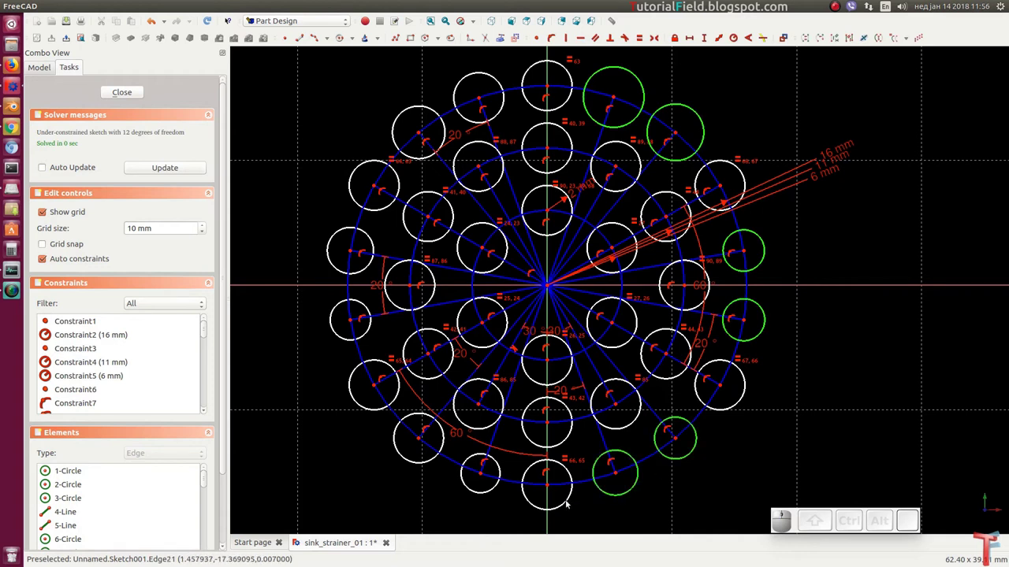
pyautogui.click(570, 506)
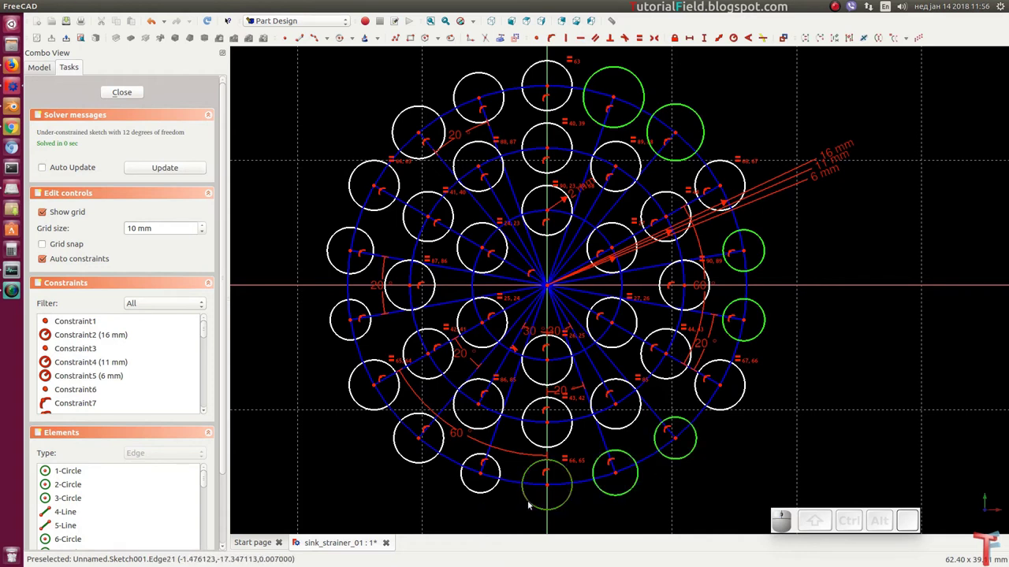
pyautogui.click(534, 506)
pyautogui.click(487, 493)
pyautogui.click(415, 465)
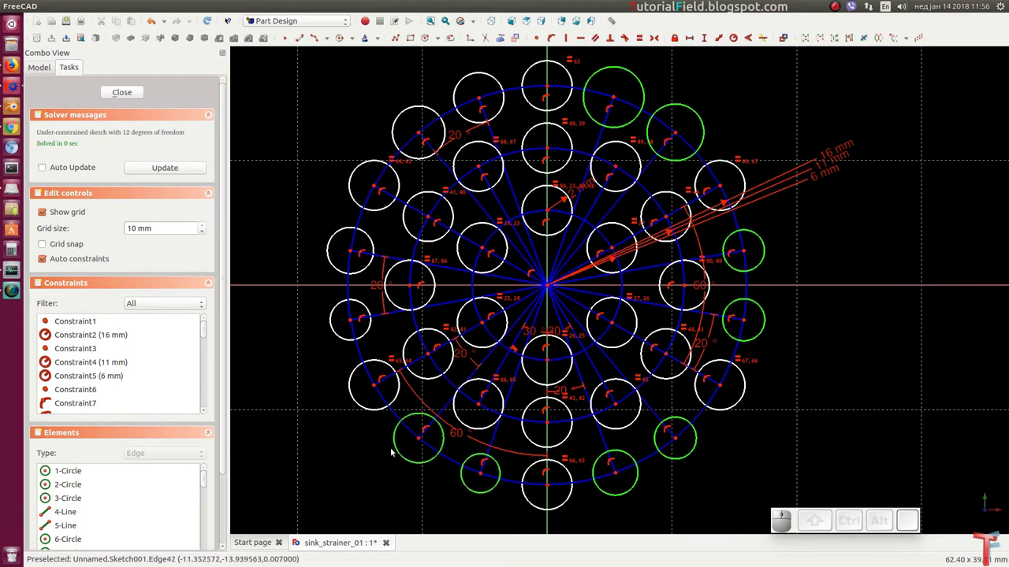
pyautogui.click(344, 341)
pyautogui.click(340, 272)
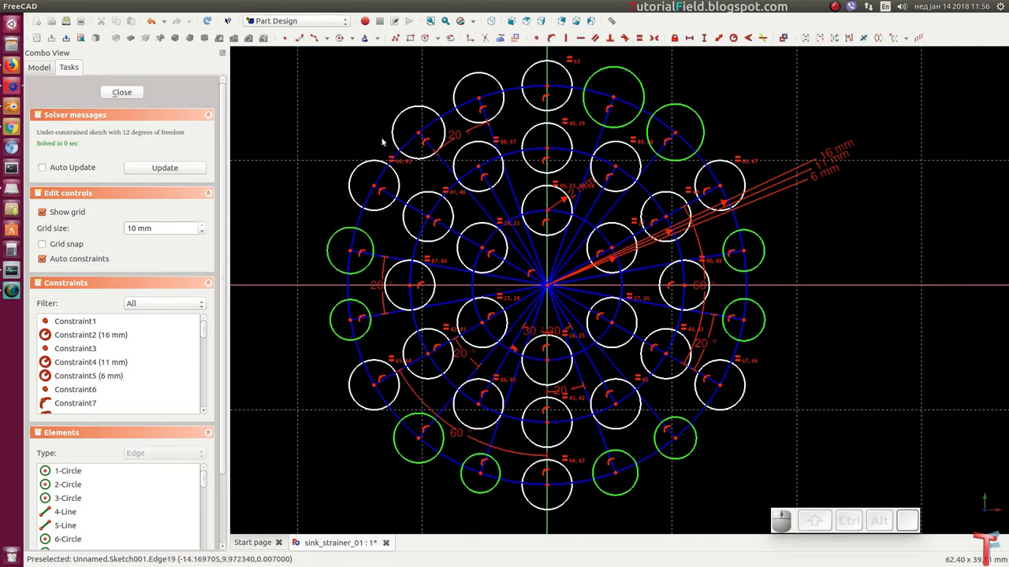
pyautogui.click(396, 130)
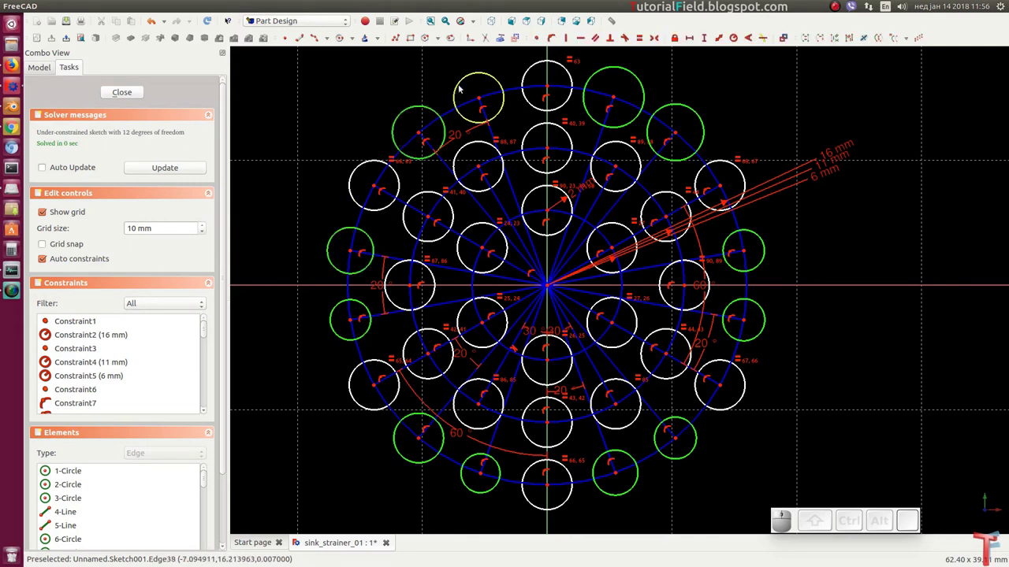
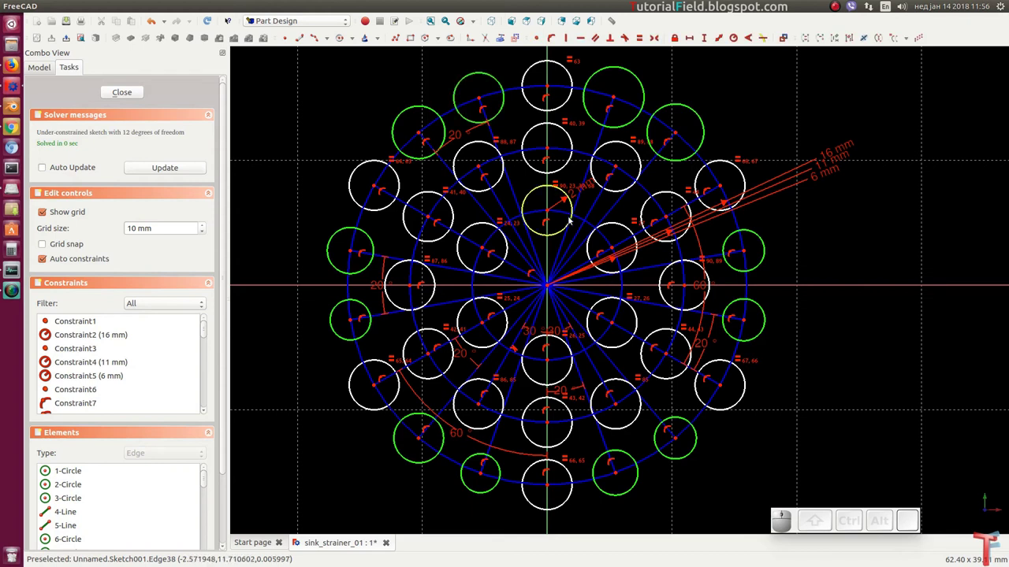
pyautogui.click(543, 188)
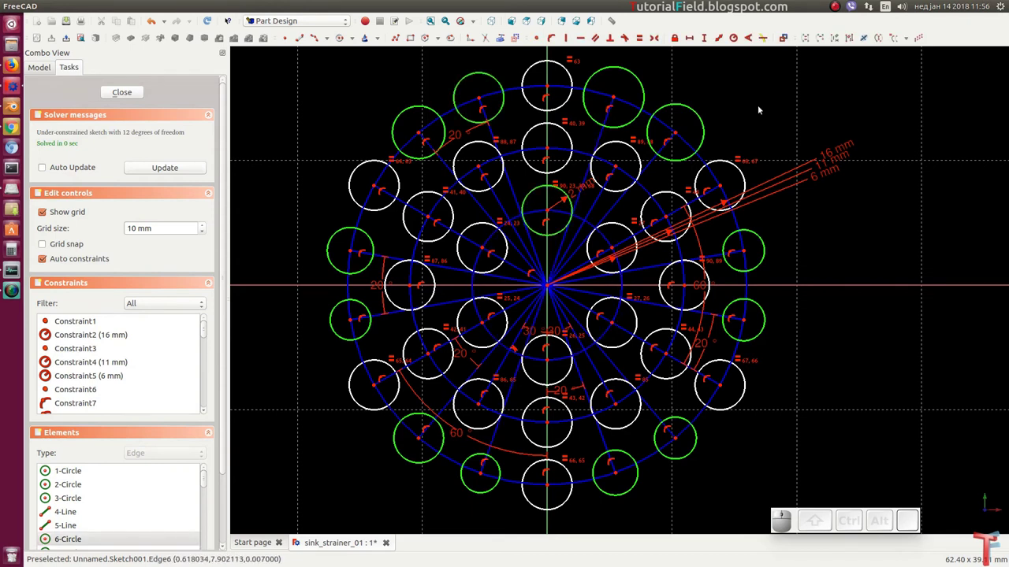
pyautogui.press('e')
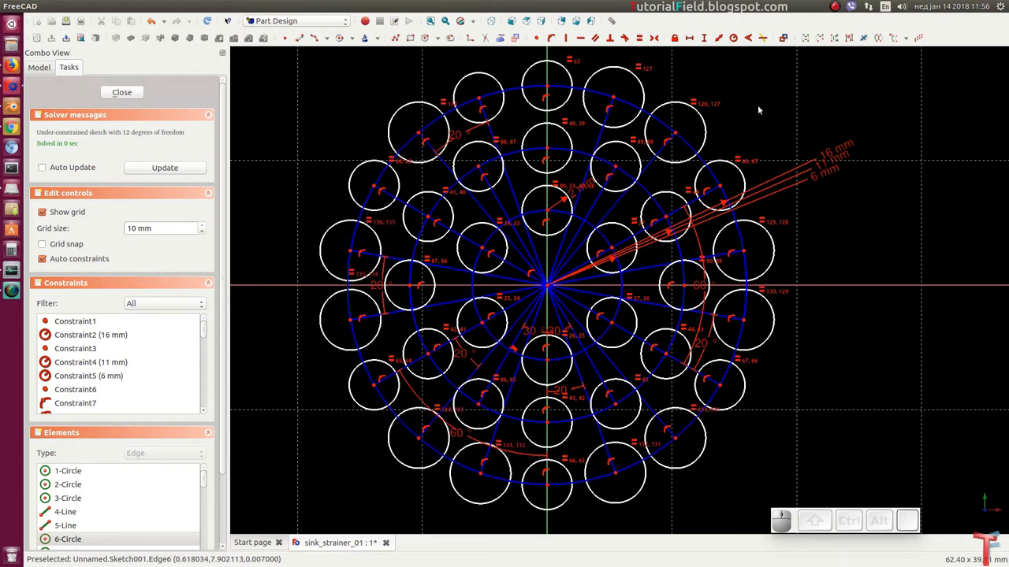
# Zoom to the disc centre and give the central hole circle a radius constraint.
pyautogui.moveTo(663, 253); pyautogui.dragTo(622, 259)
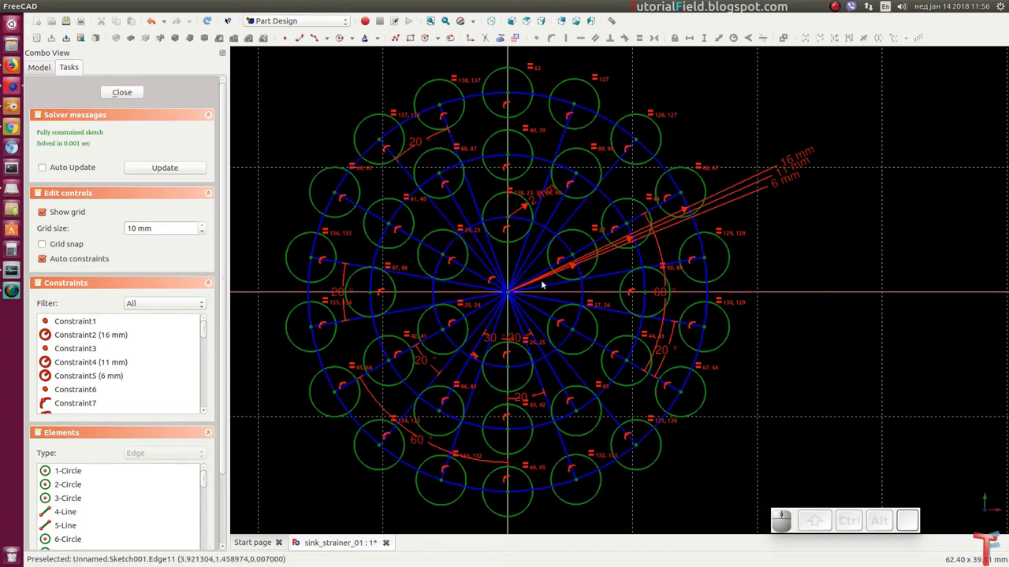
pyautogui.scroll(3)
pyautogui.scroll(3)
pyautogui.scroll(3)
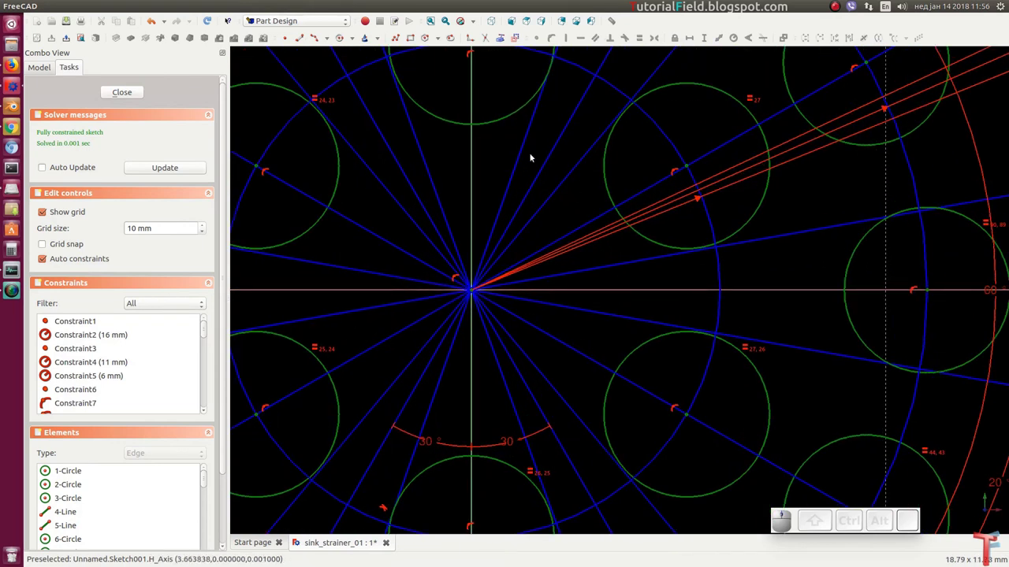
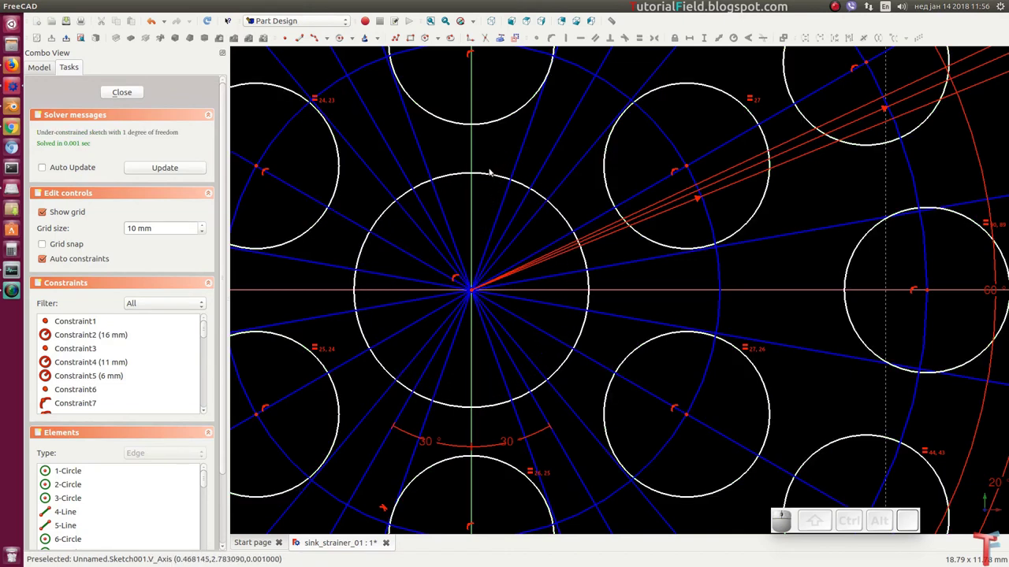
pyautogui.click(490, 175)
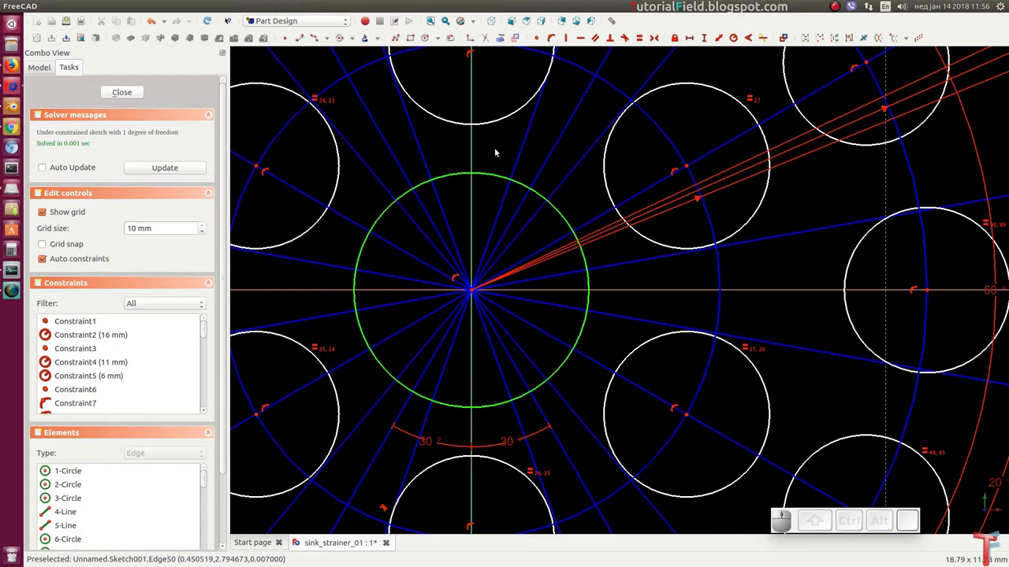
pyautogui.press('shift+r')
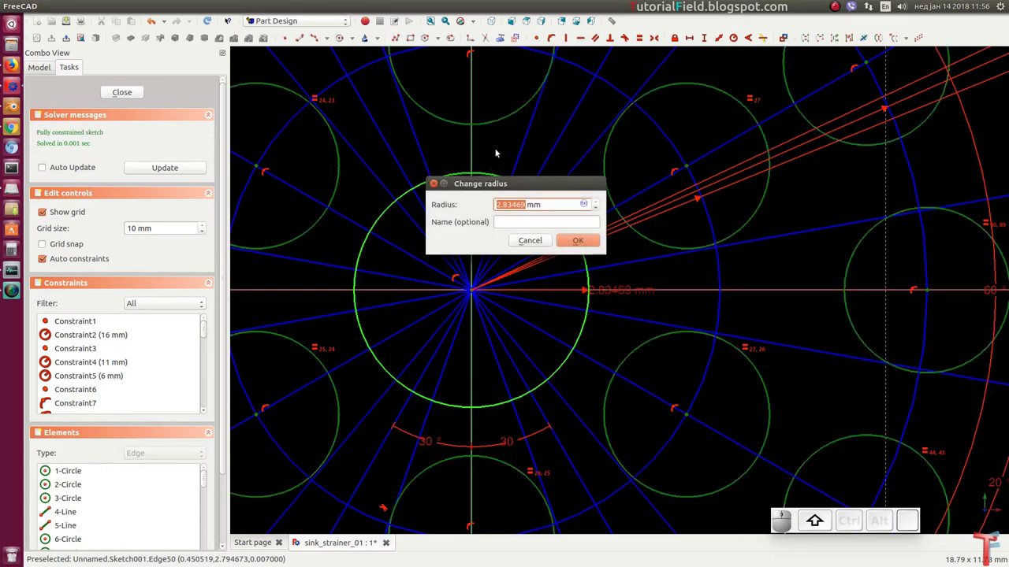
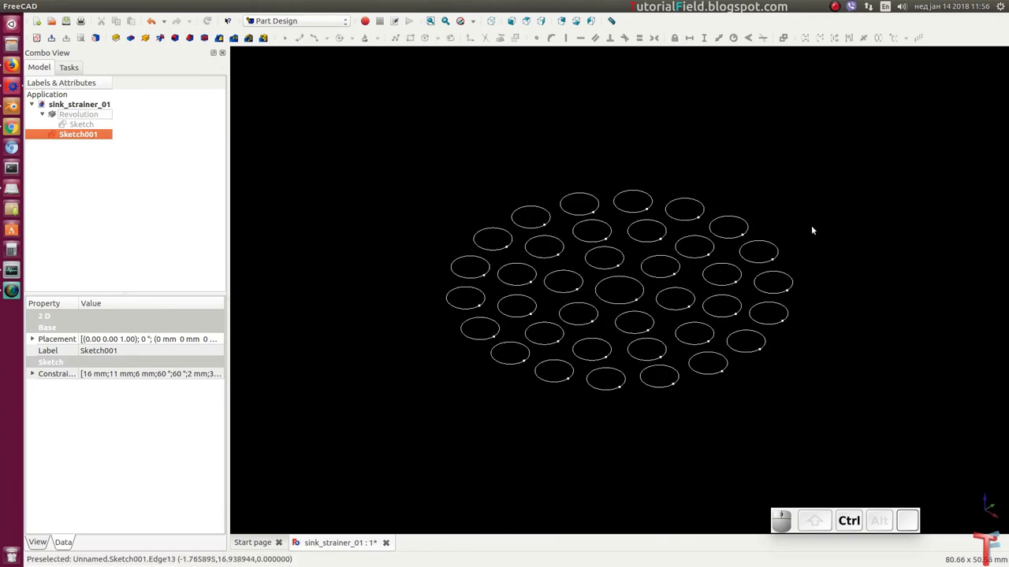
# Save the document with the finished hole sketch Sketch001.
pyautogui.press('ctrl+s')
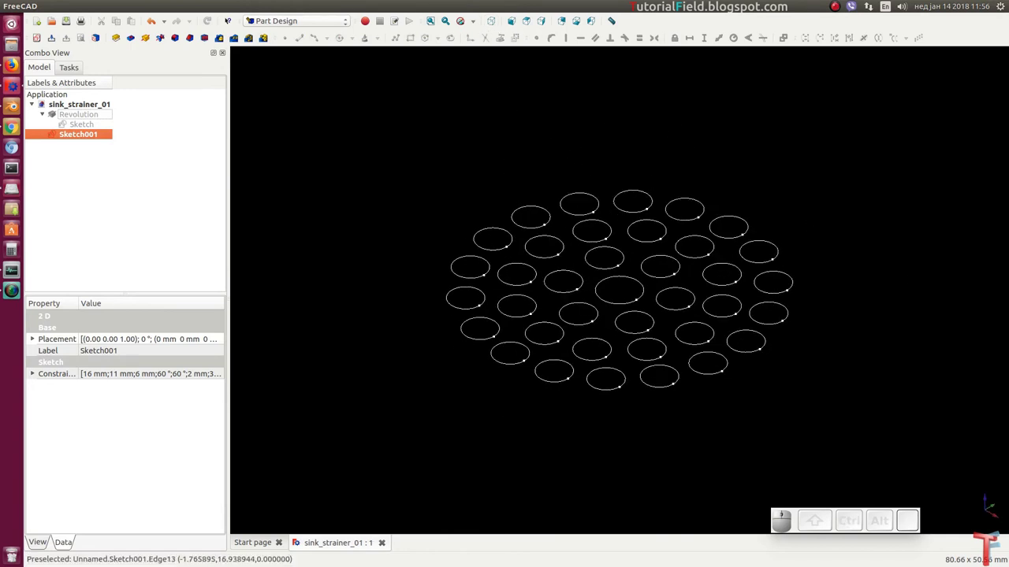
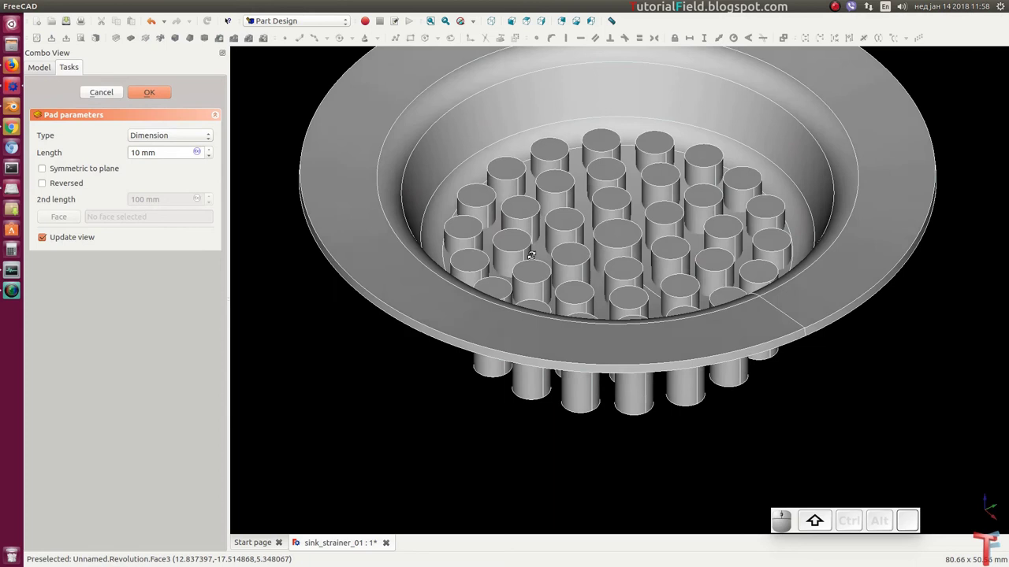
# Pad the hole circles 10 mm and cut them from the revolved strainer body.
pyautogui.click(155, 93)
pyautogui.click(86, 114)
pyautogui.click(82, 135)
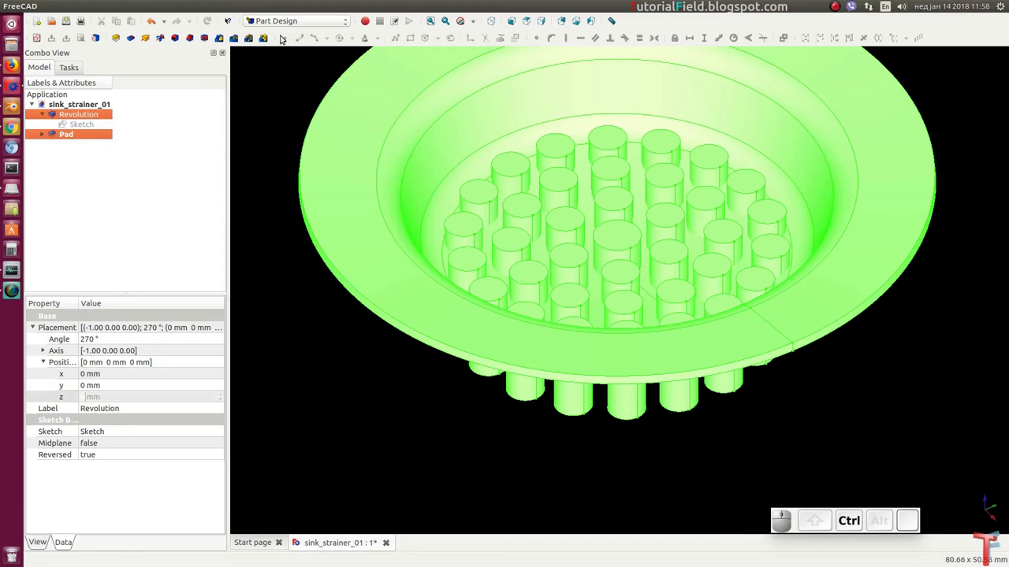
pyautogui.click(290, 22)
pyautogui.click(289, 227)
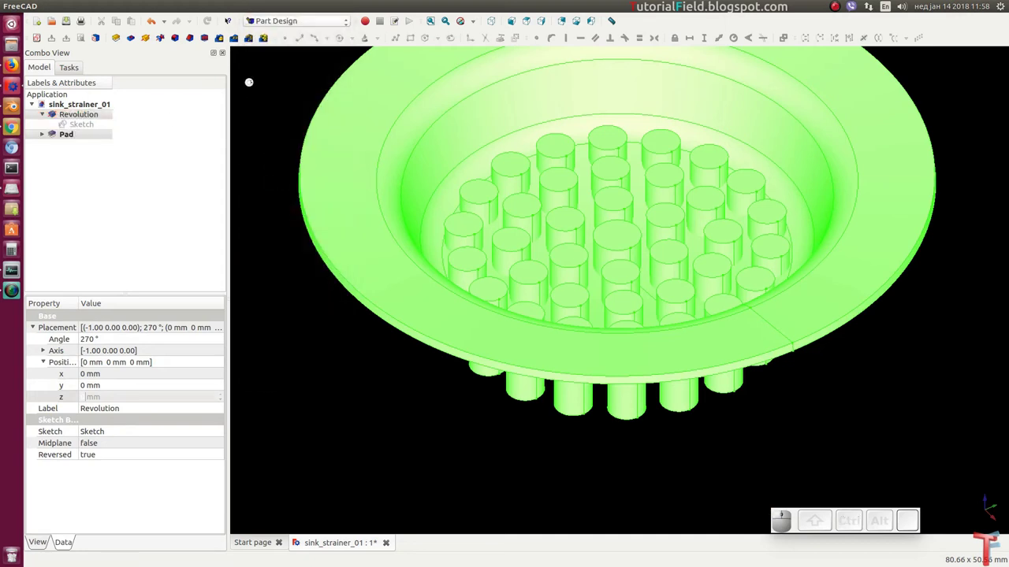
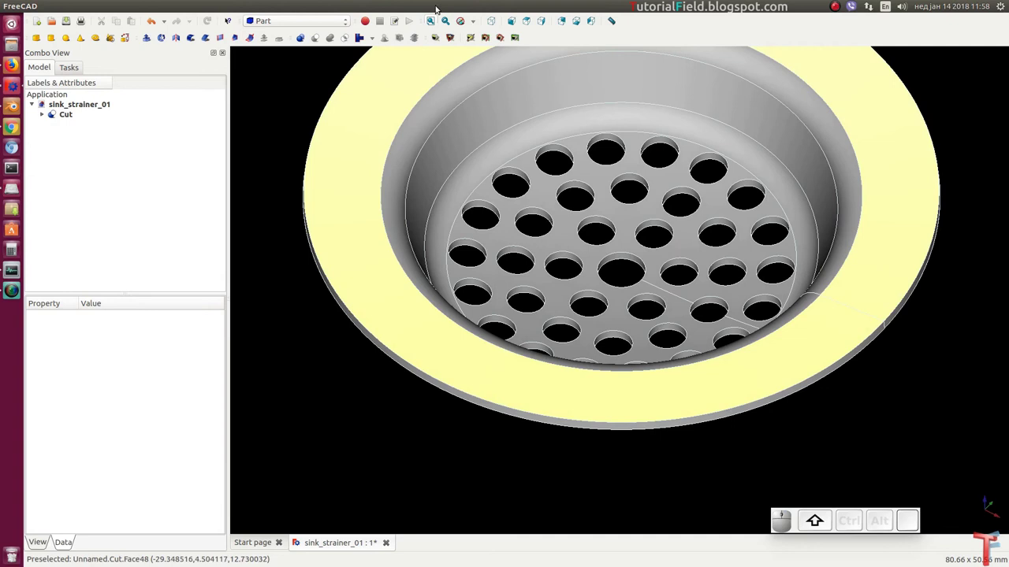
# Clear the selection, fit the perforated strainer in view and save.
pyautogui.click(434, 24)
pyautogui.click(493, 19)
pyautogui.press('ctrl+s')
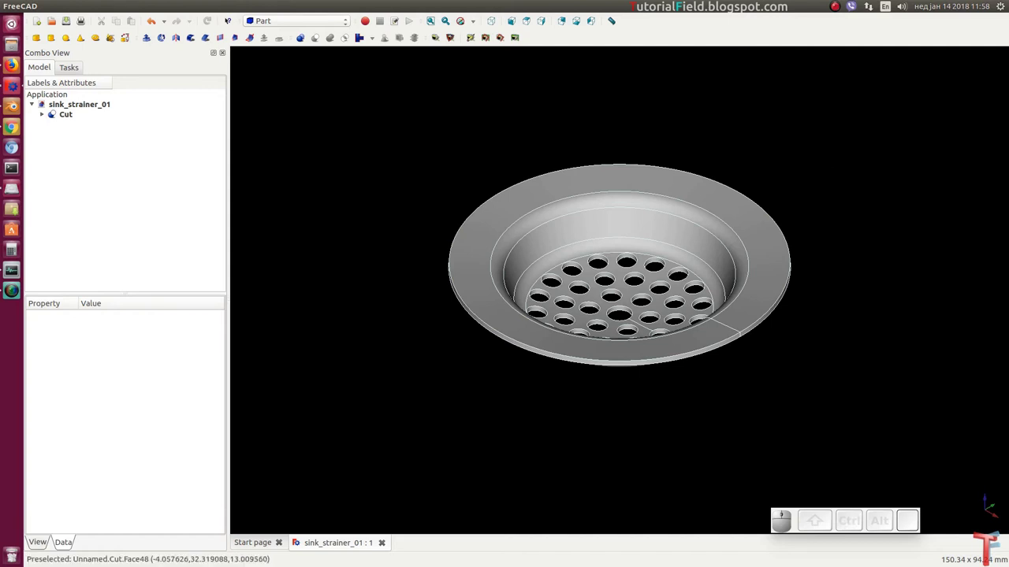
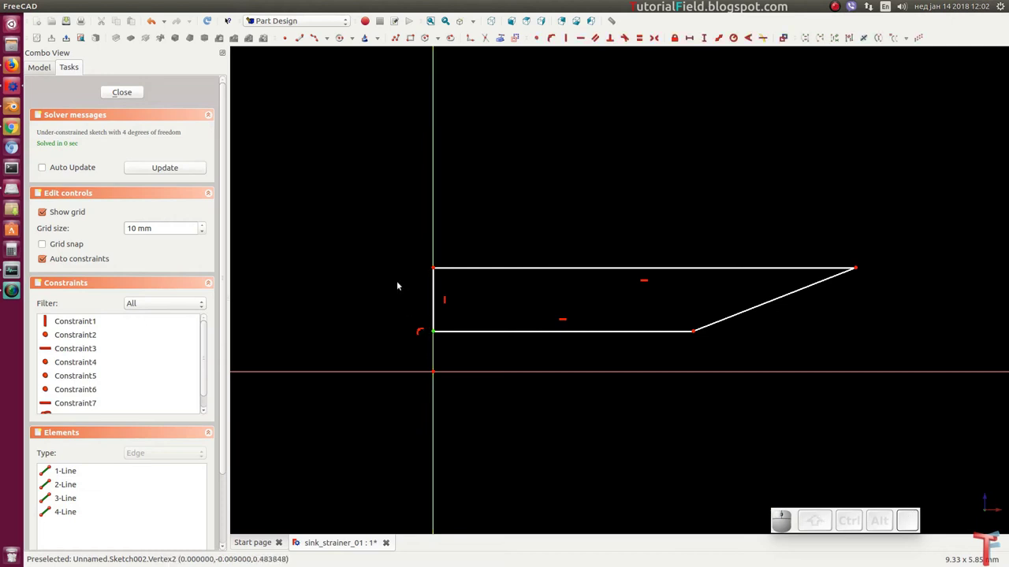
# Dimension the profile's 0.5 mm offset above the axis and 0.7 mm left-edge height.
pyautogui.press('shift+v')
pyautogui.press('Return')
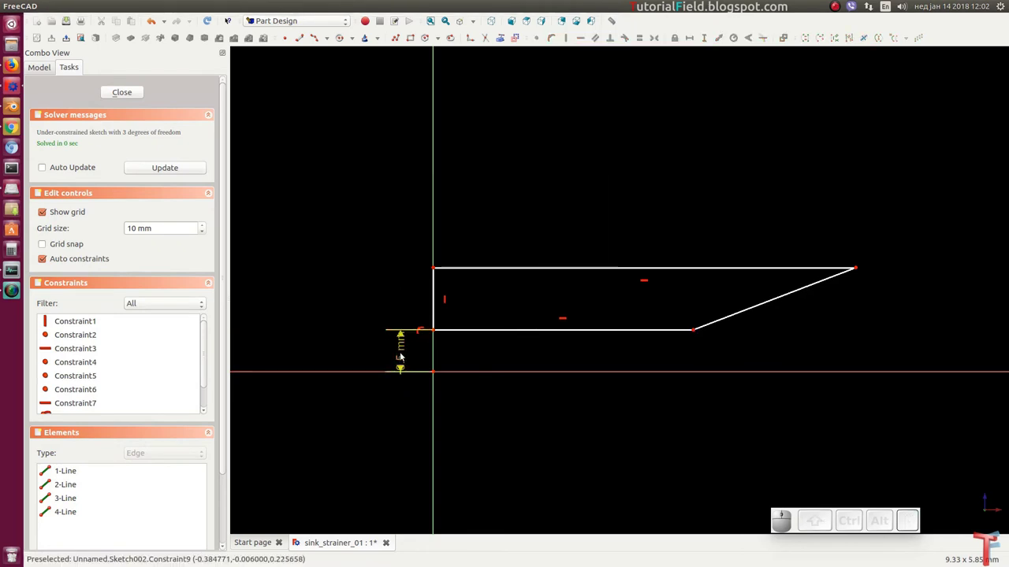
pyautogui.moveTo(403, 355); pyautogui.dragTo(403, 363)
pyautogui.click(435, 310)
pyautogui.press('shift+v')
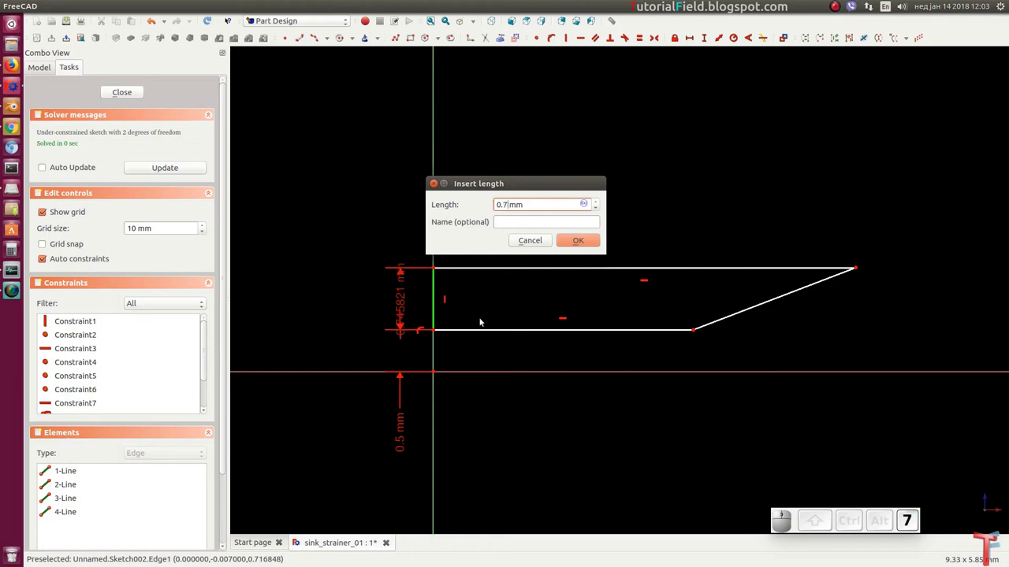
pyautogui.press('Return')
pyautogui.moveTo(403, 305); pyautogui.dragTo(578, 372)
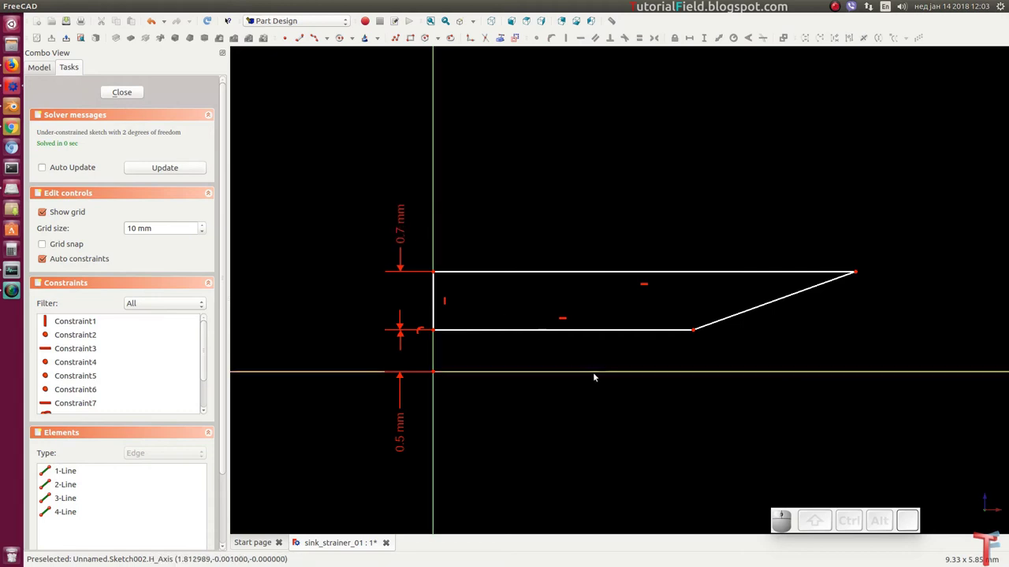
# Dimension the profile's bottom edge at 2.4 mm.
pyautogui.click(602, 335)
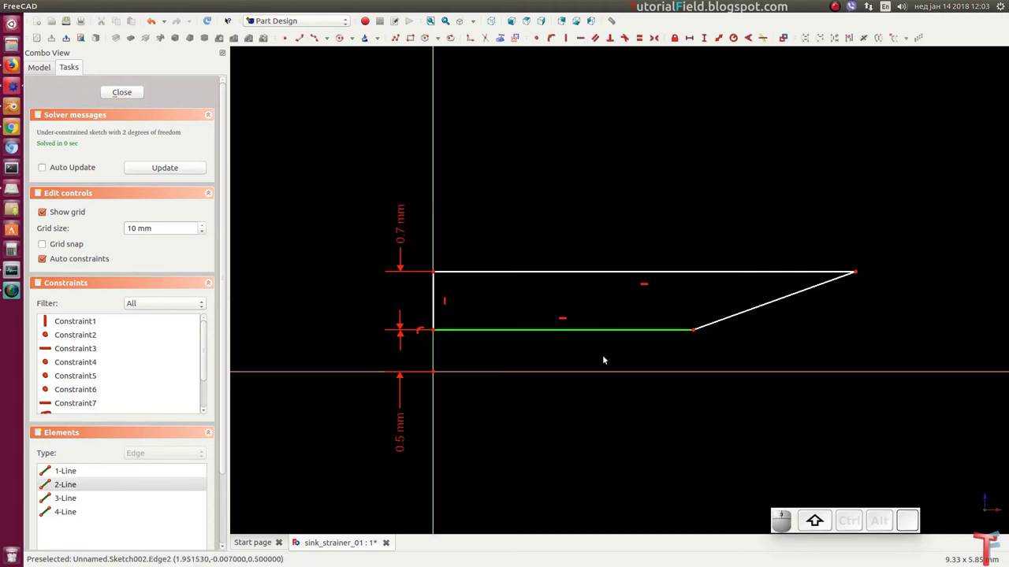
pyautogui.press('shift+h')
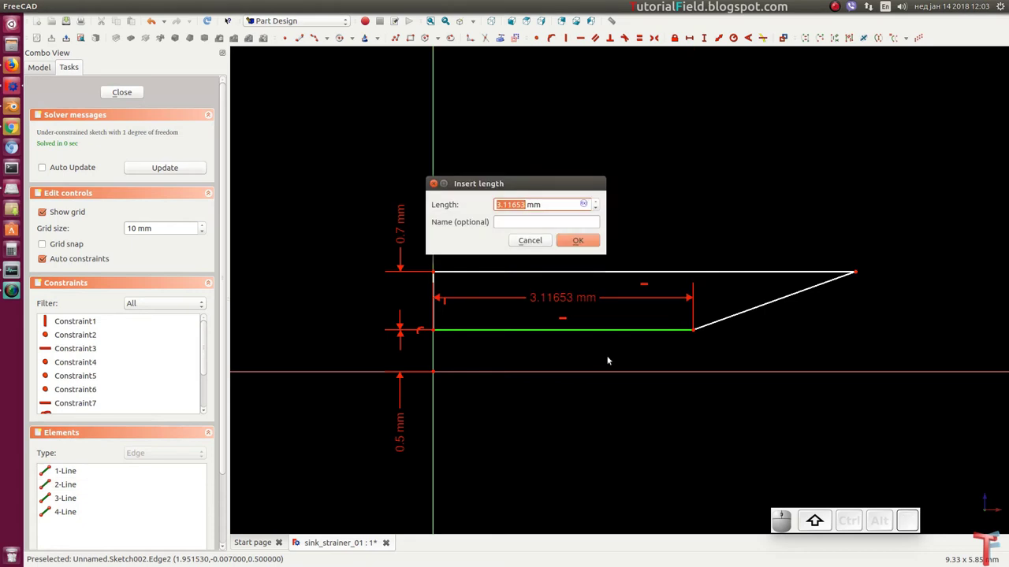
pyautogui.press('Return')
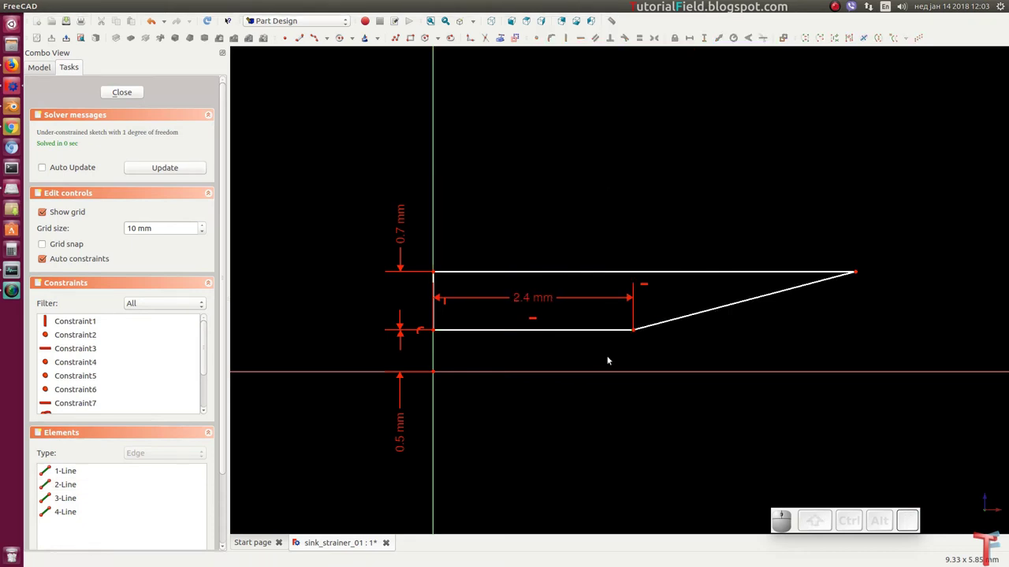
pyautogui.moveTo(542, 299); pyautogui.dragTo(630, 331)
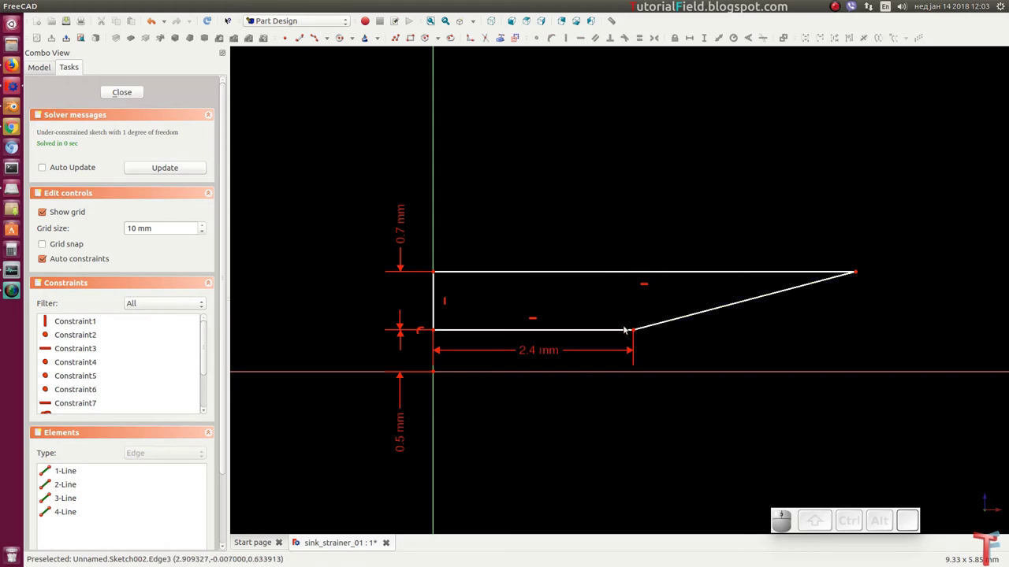
# Set a 158° angle between the bottom and slanted edges and close the sketch.
pyautogui.click(624, 330)
pyautogui.click(621, 331)
pyautogui.click(655, 329)
pyautogui.press('a')
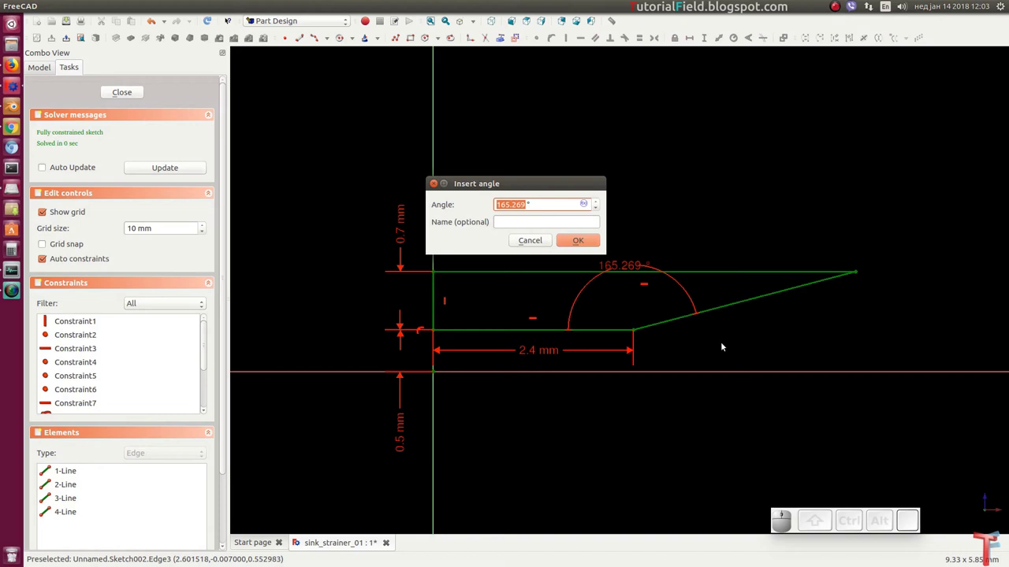
pyautogui.press('Return')
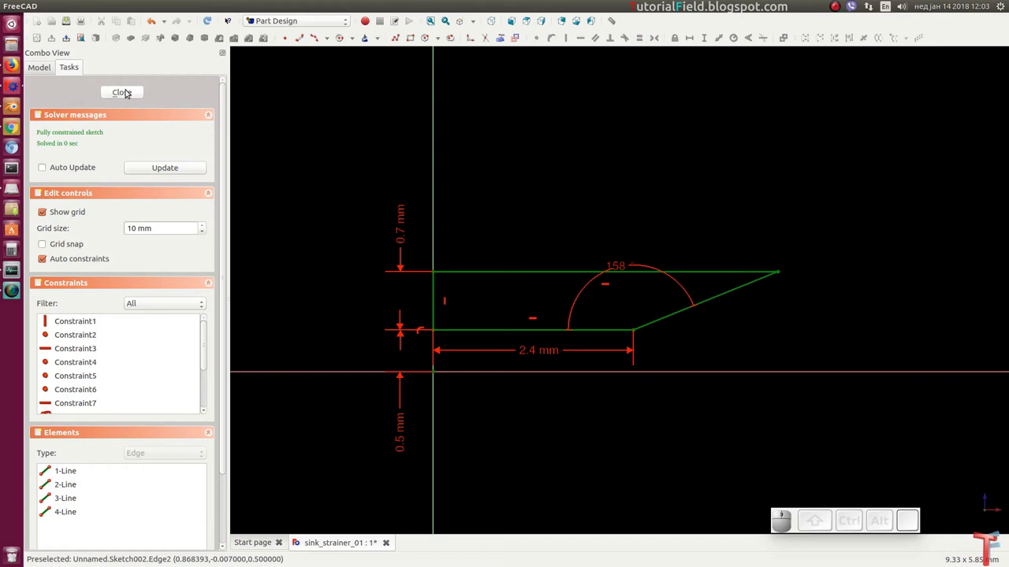
pyautogui.click(128, 91)
pyautogui.scroll(-3)
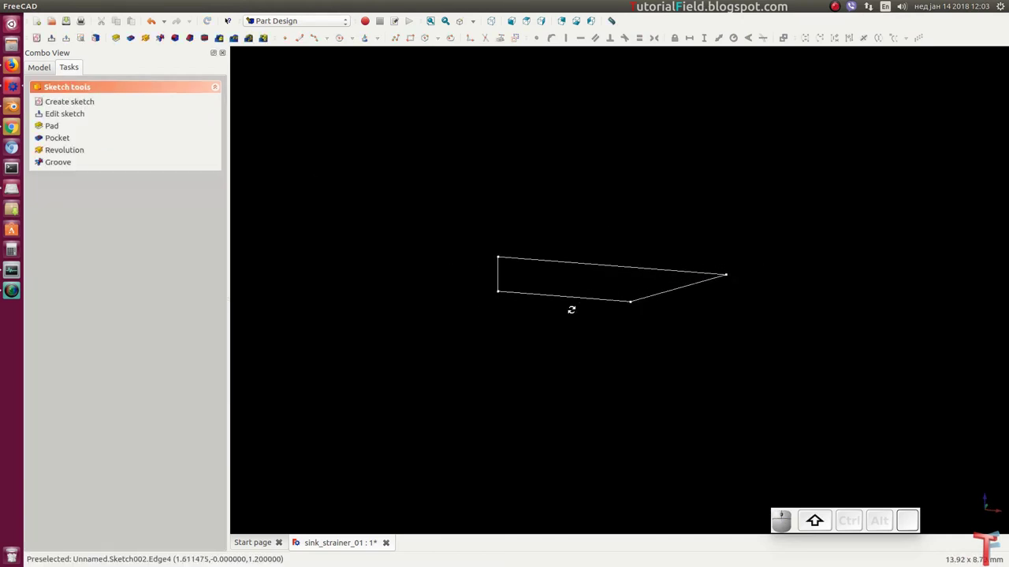
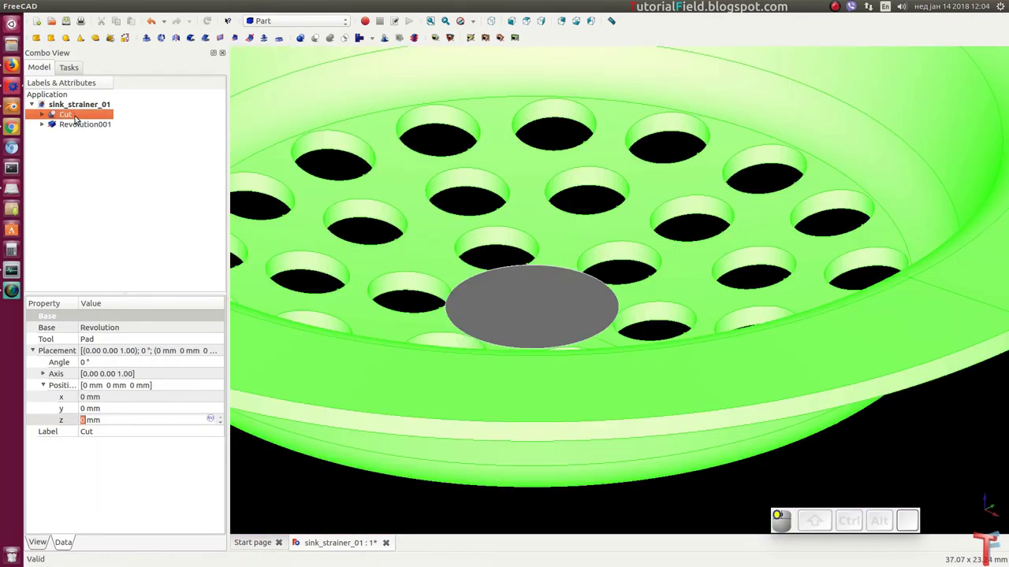
# Cut the revolved profile solid Revolution001 from the strainer, forming Cut001, and save.
pyautogui.click(77, 125)
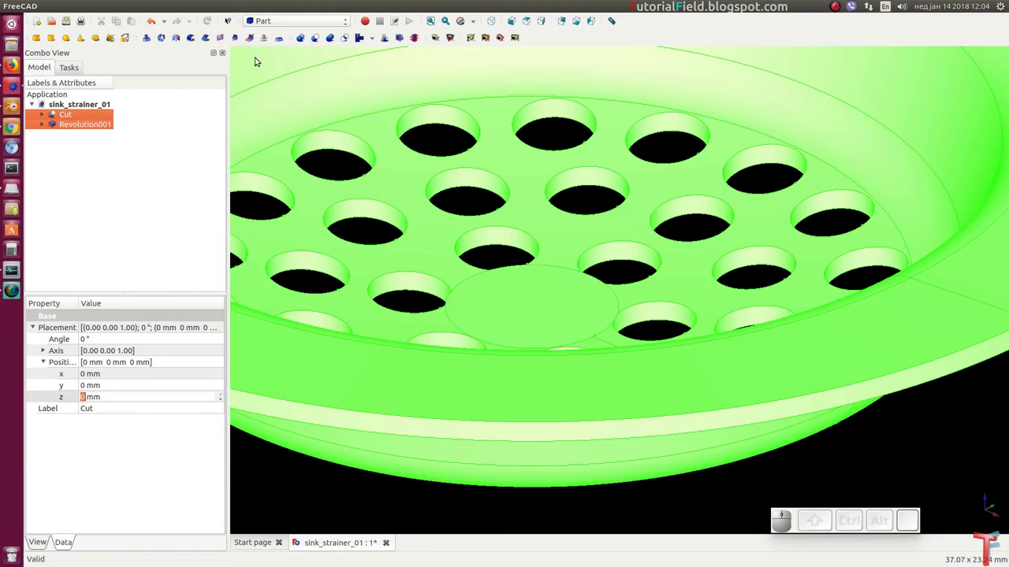
pyautogui.click(319, 35)
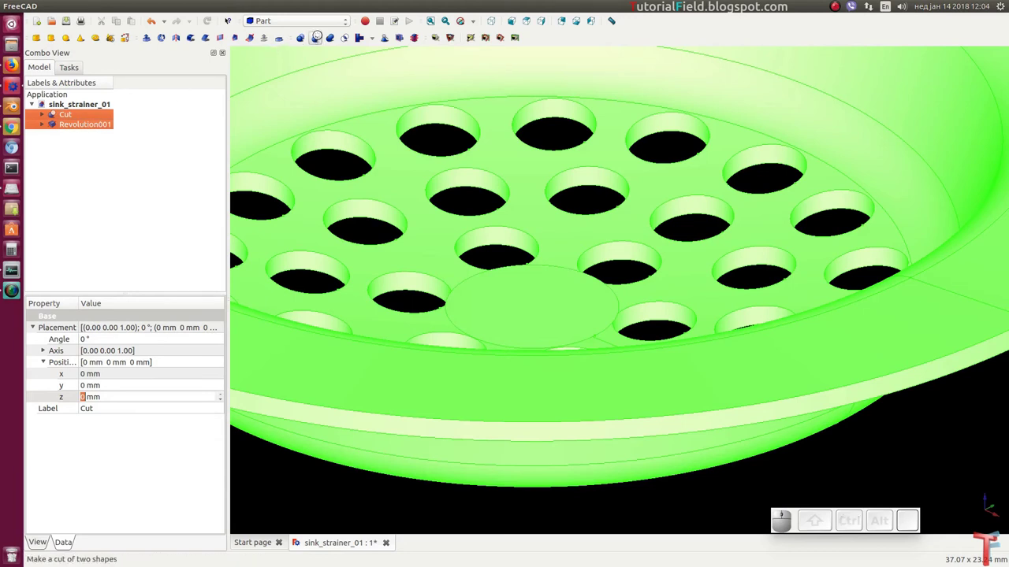
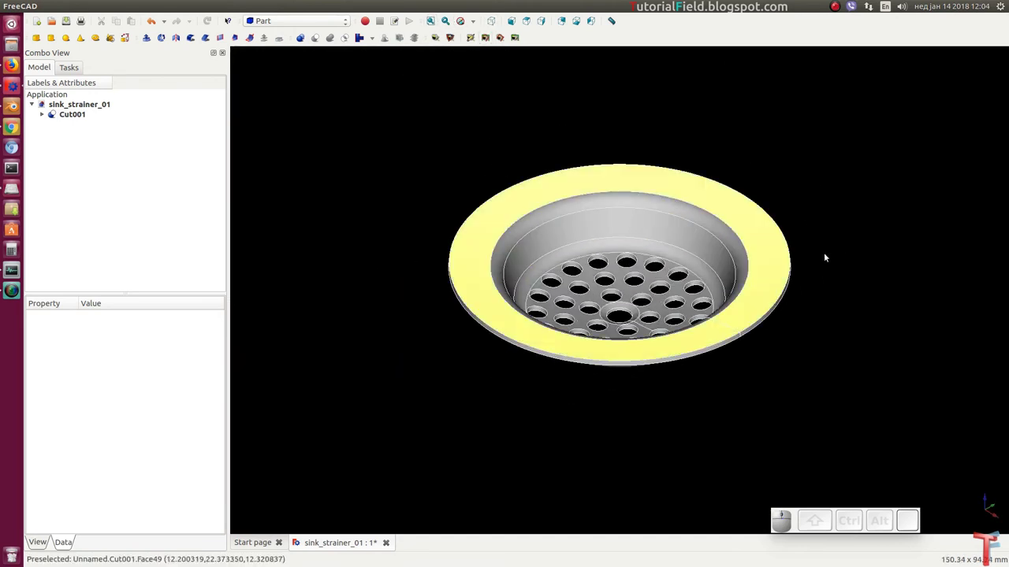
pyautogui.press('ctrl+s')
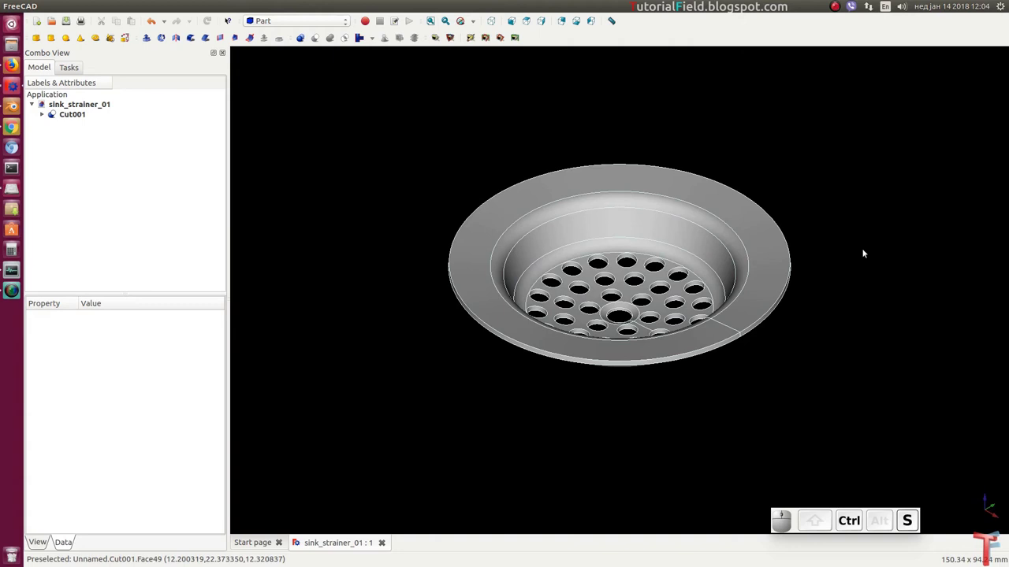
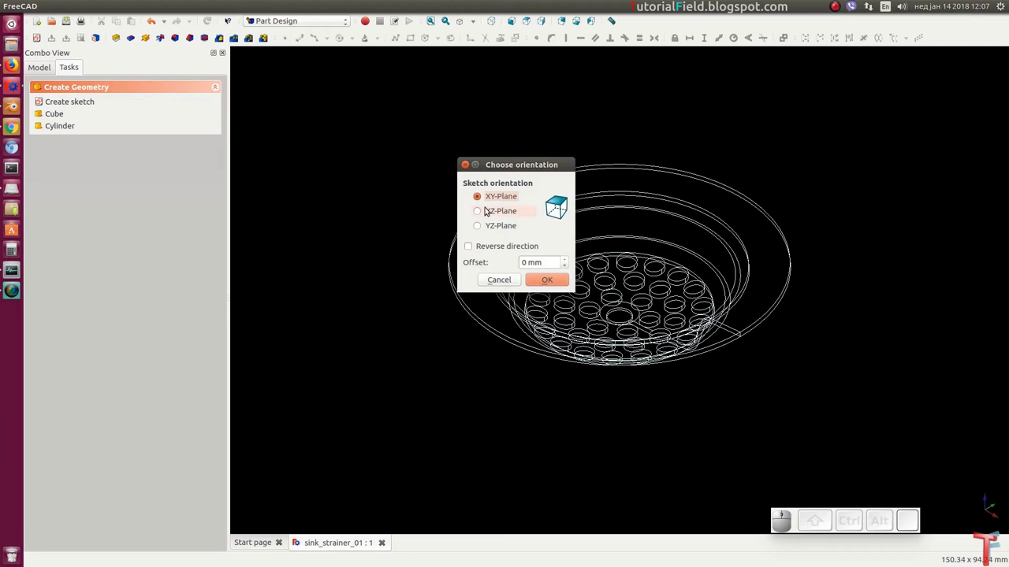
# Place the new sketch on the XY plane and zoom in on the strainer's centre.
pyautogui.click(545, 282)
pyautogui.scroll(3)
pyautogui.scroll(-3)
pyautogui.scroll(3)
pyautogui.scroll(3)
pyautogui.scroll(3)
pyautogui.scroll(-3)
pyautogui.scroll(3)
pyautogui.scroll(3)
pyautogui.moveTo(603, 302); pyautogui.dragTo(635, 263)
pyautogui.scroll(-3)
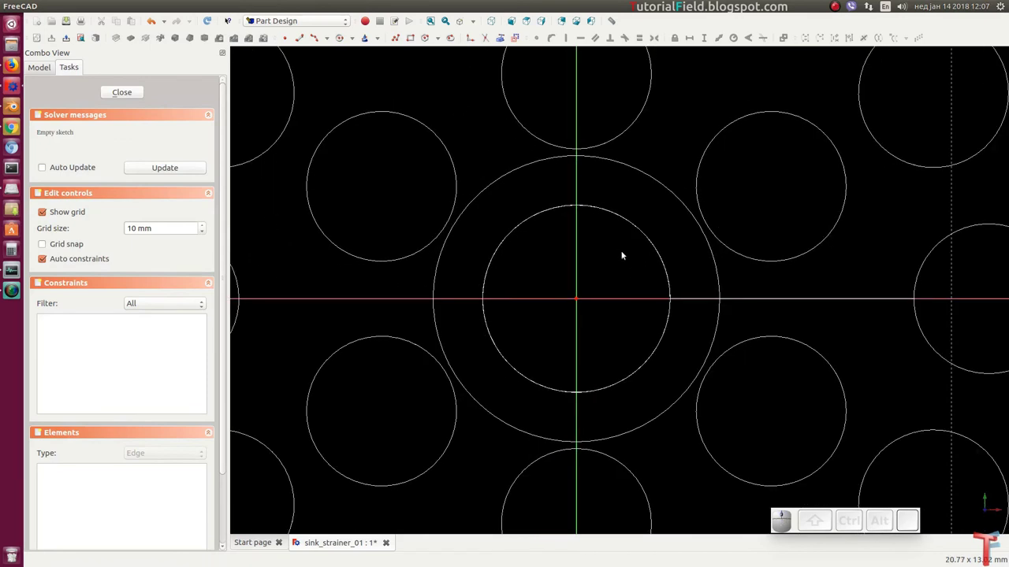
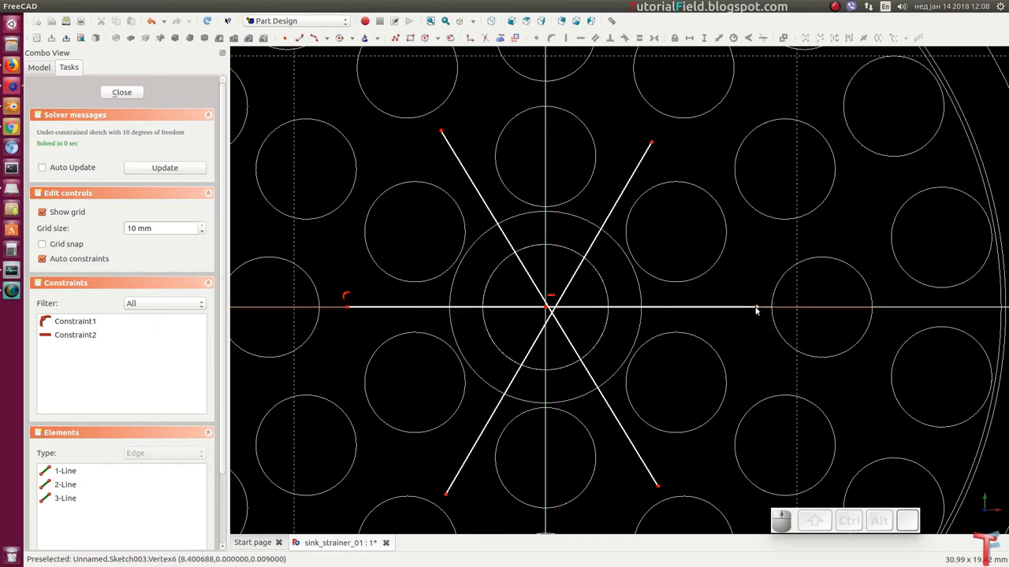
# Constrain the horizontal spoke to a 16.5 mm span between its ends.
pyautogui.click(761, 312)
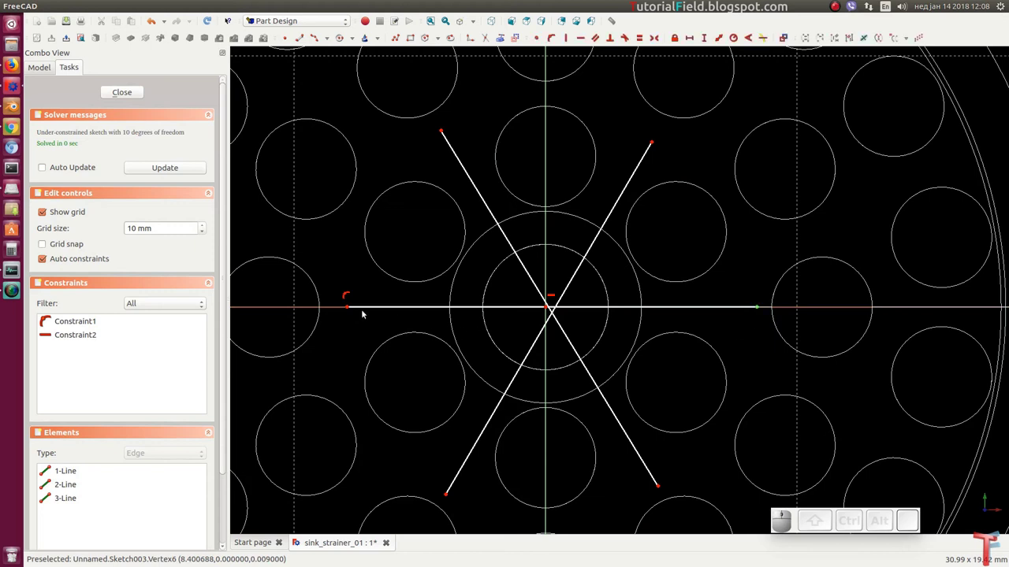
pyautogui.click(352, 313)
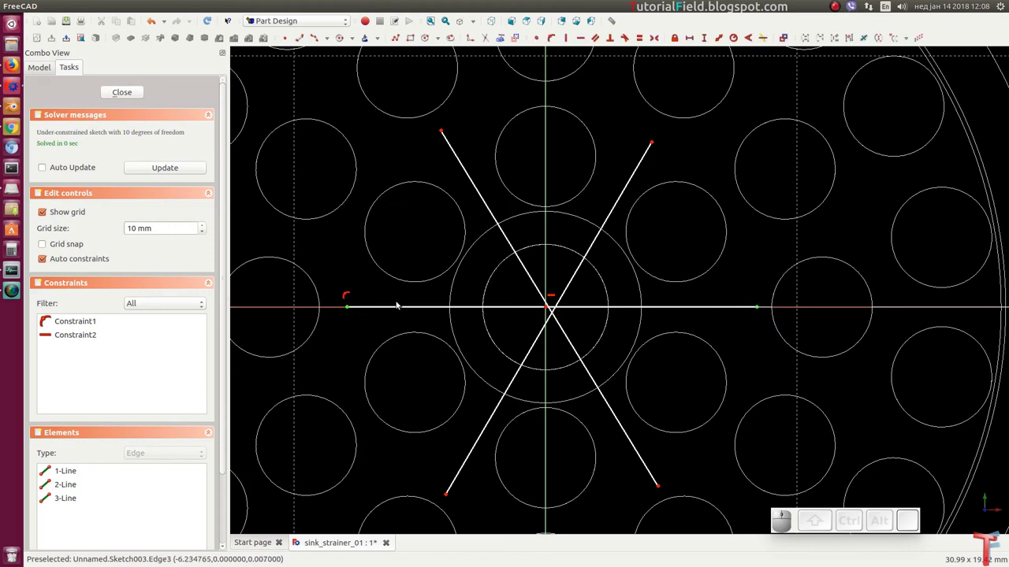
pyautogui.press('shift+h')
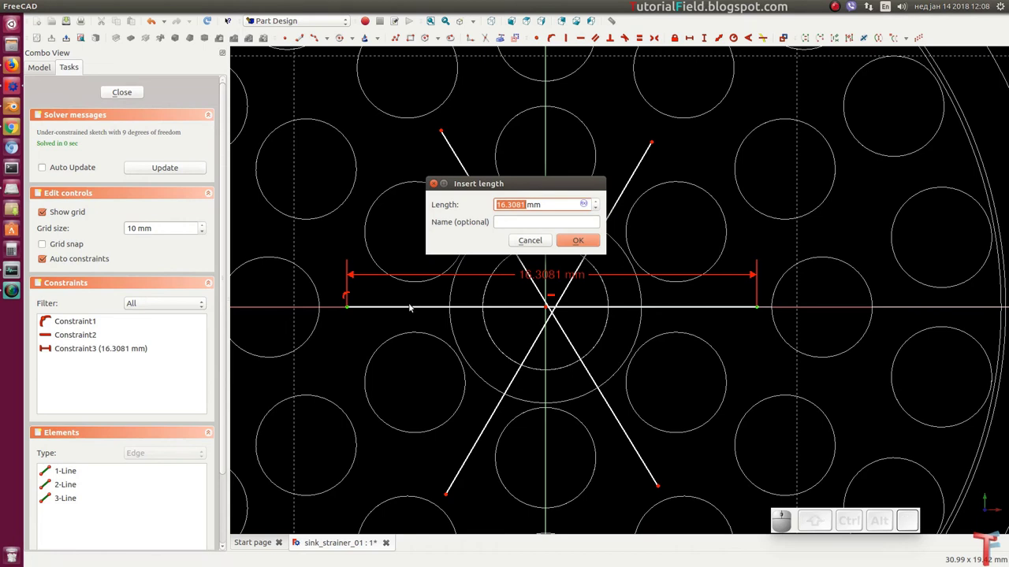
pyautogui.press('Return')
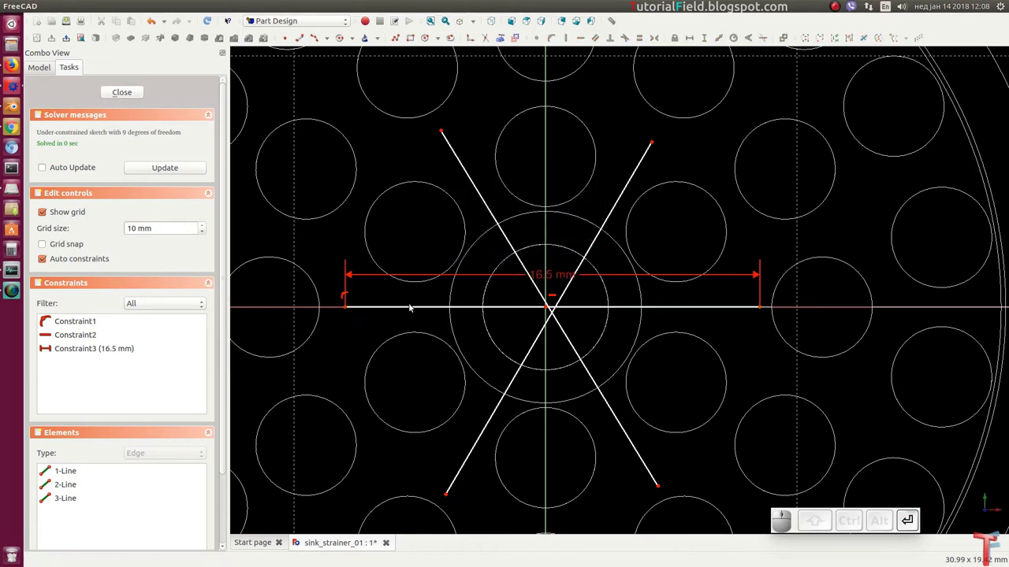
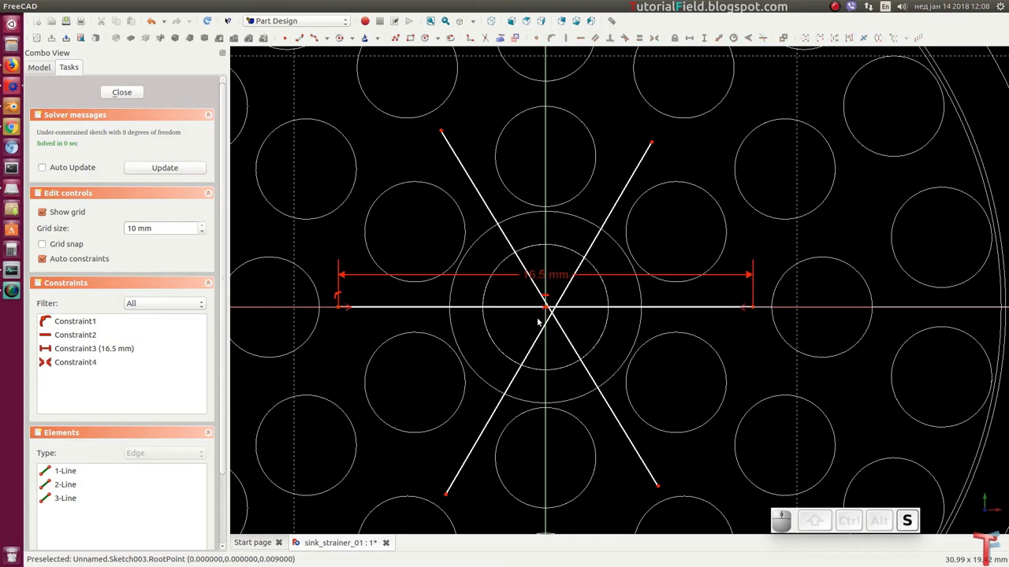
# Make the three spoke lines equal and coincident at the sketch centre.
pyautogui.click(564, 326)
pyautogui.click(553, 327)
pyautogui.click(580, 313)
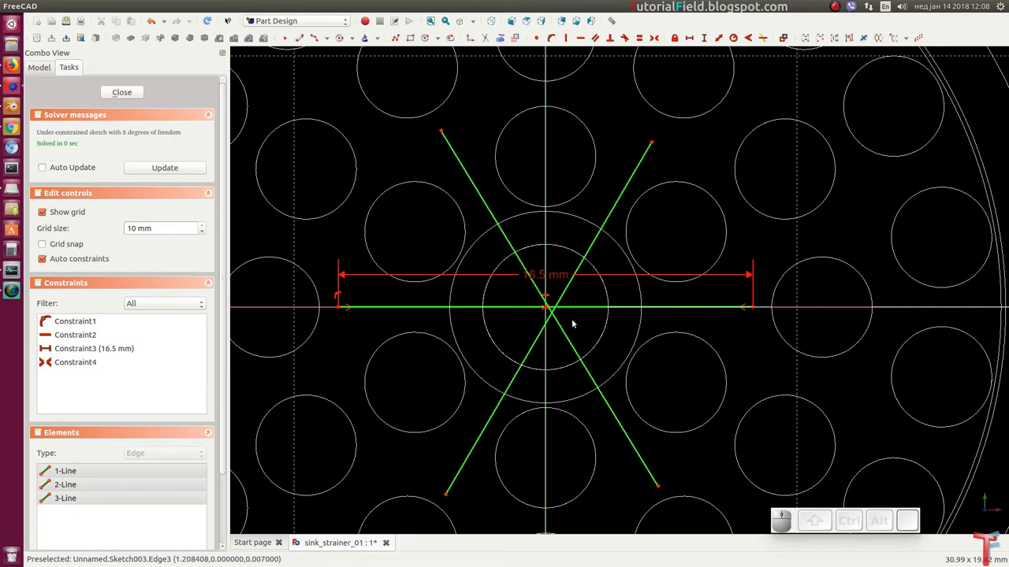
pyautogui.press('e')
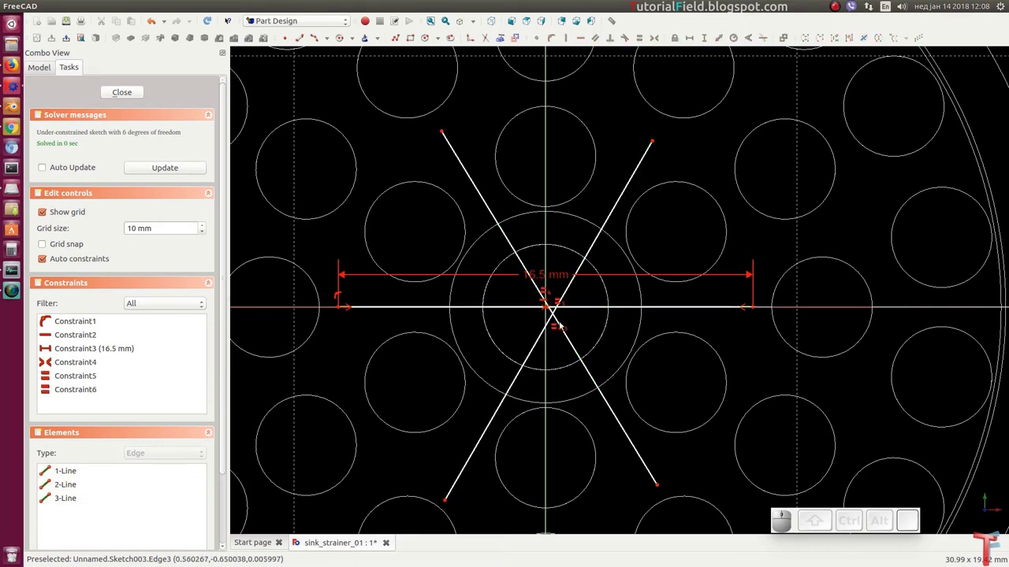
pyautogui.scroll(3)
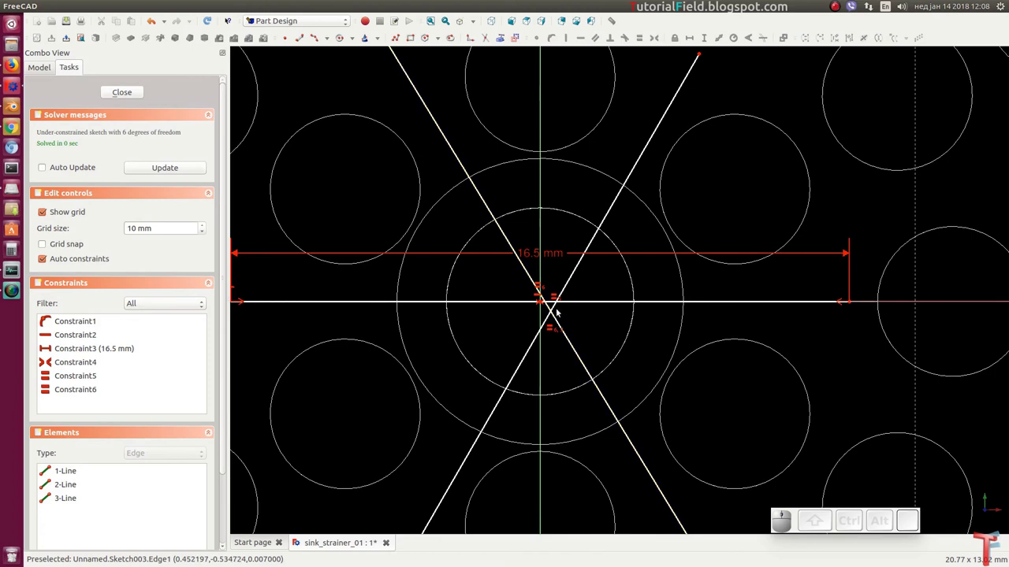
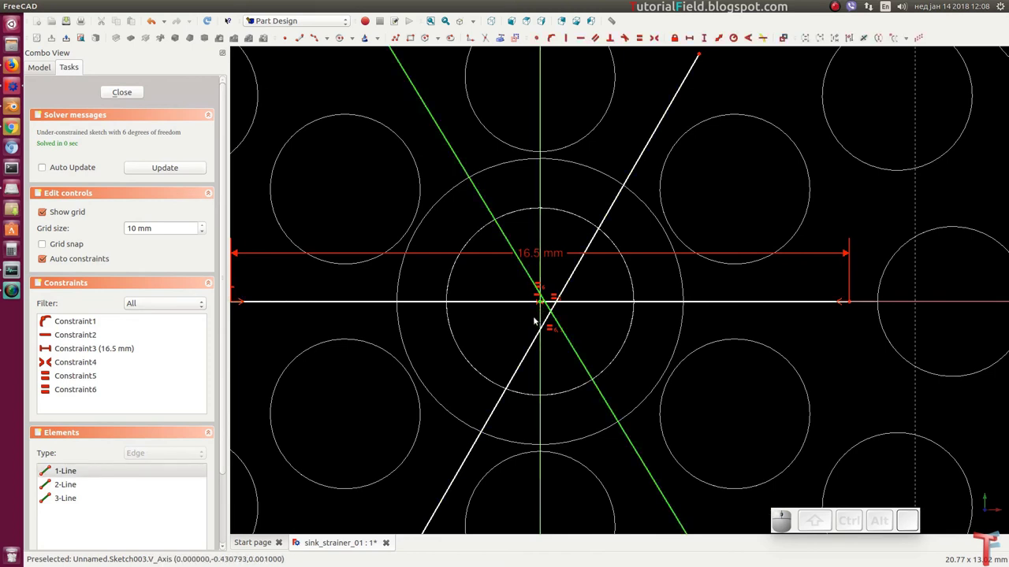
pyautogui.press('shift+o')
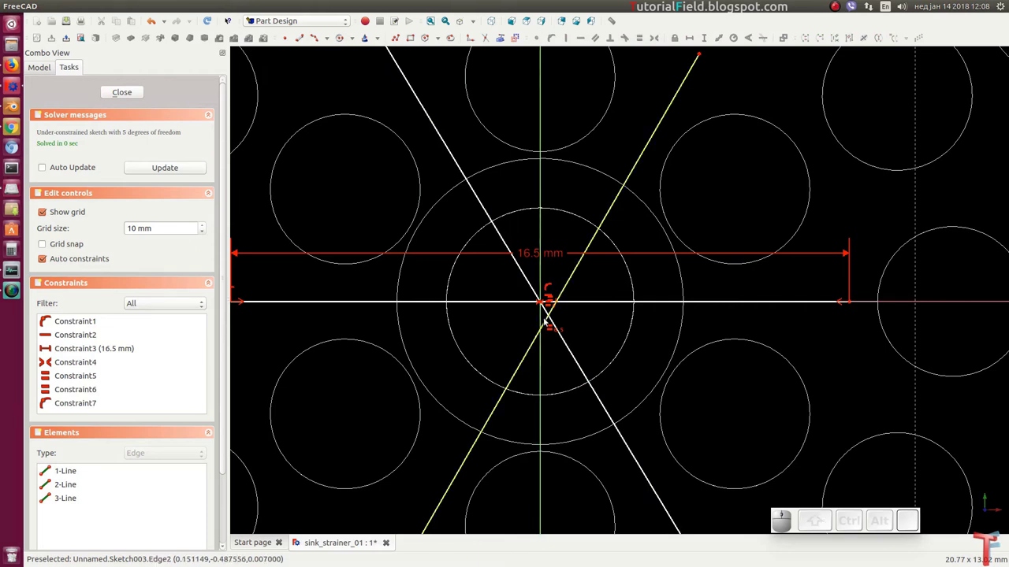
pyautogui.click(547, 320)
pyautogui.click(544, 303)
pyautogui.press('shift+o')
pyautogui.moveTo(576, 325); pyautogui.dragTo(585, 377)
pyautogui.scroll(3)
pyautogui.scroll(-3)
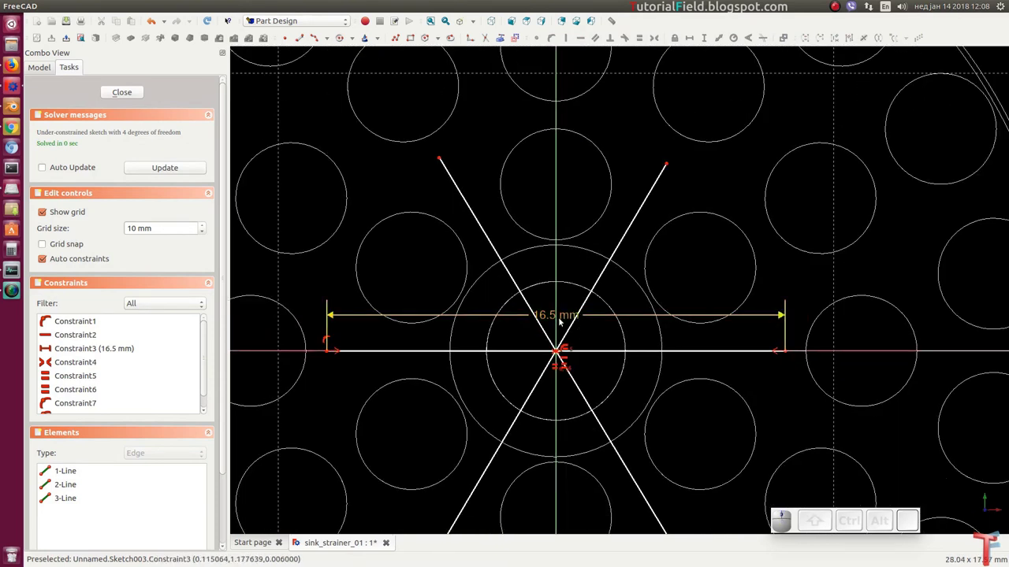
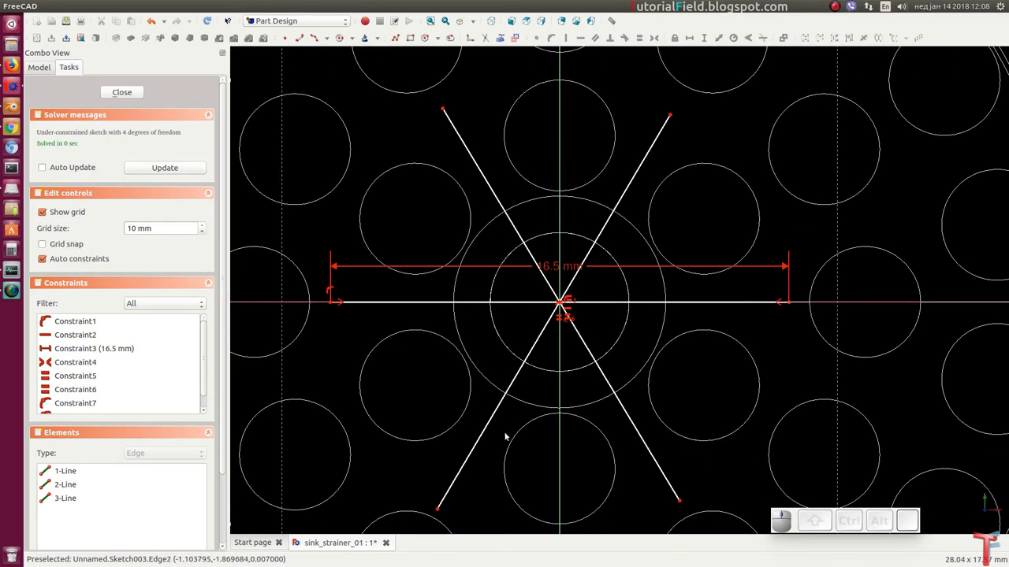
# Make both slanted spokes' endpoints symmetric about the centre and set 60° between them.
pyautogui.click(443, 513)
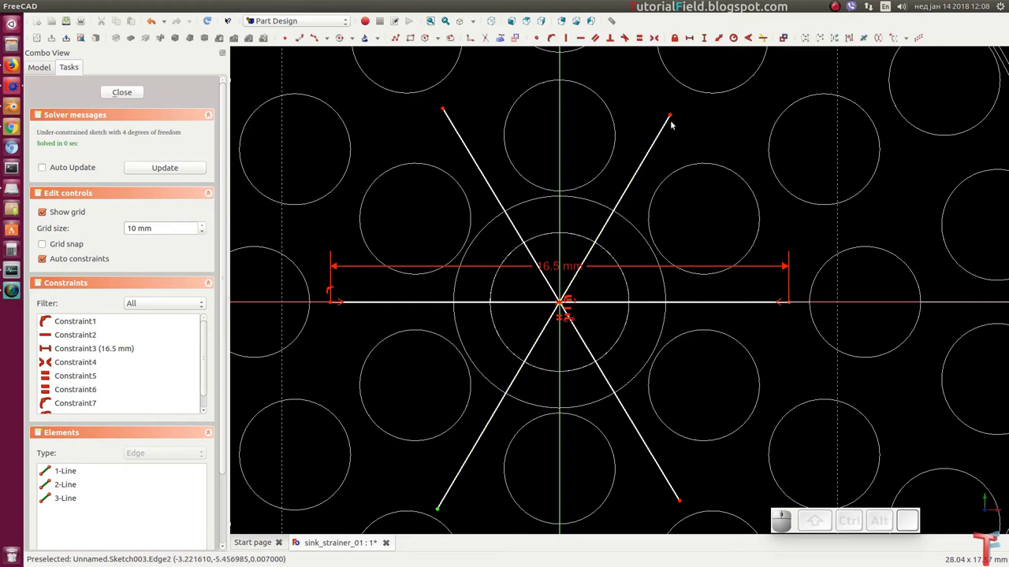
pyautogui.click(678, 117)
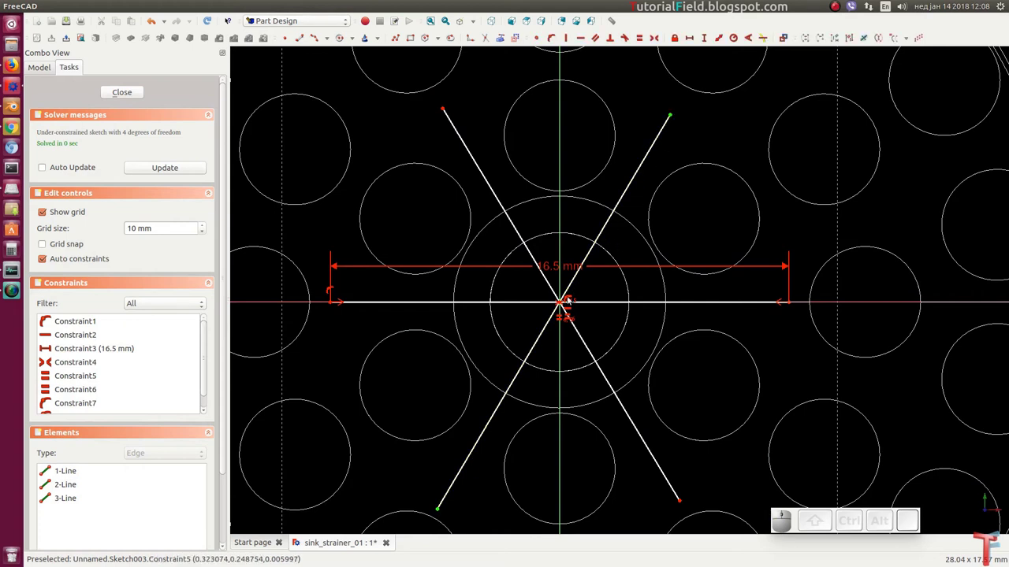
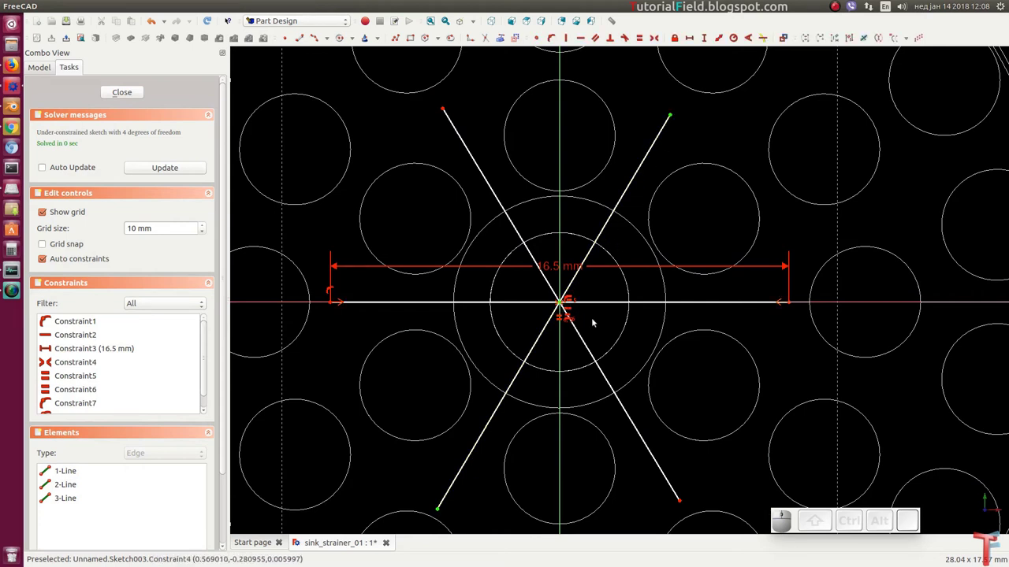
pyautogui.press('s')
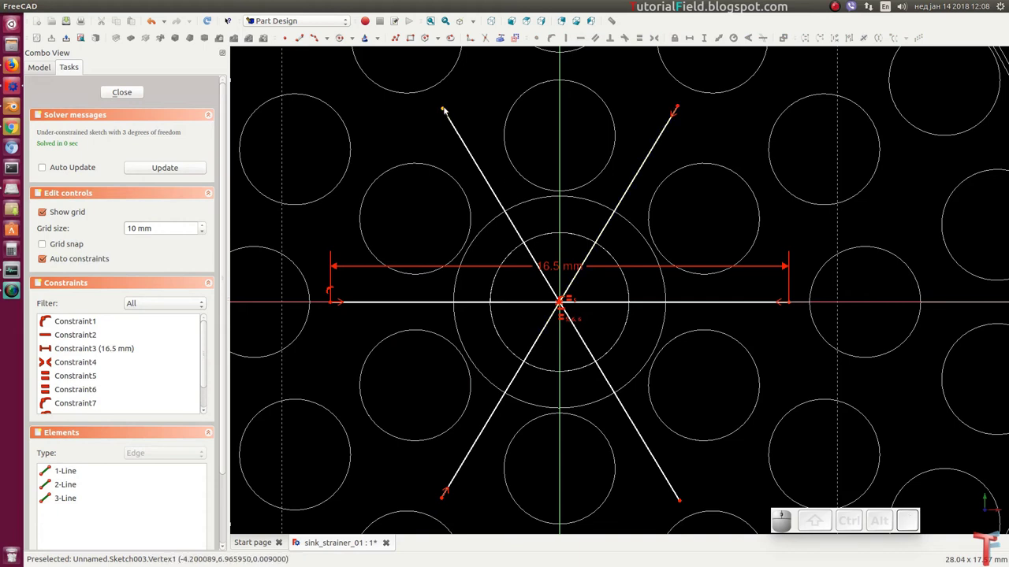
pyautogui.click(449, 111)
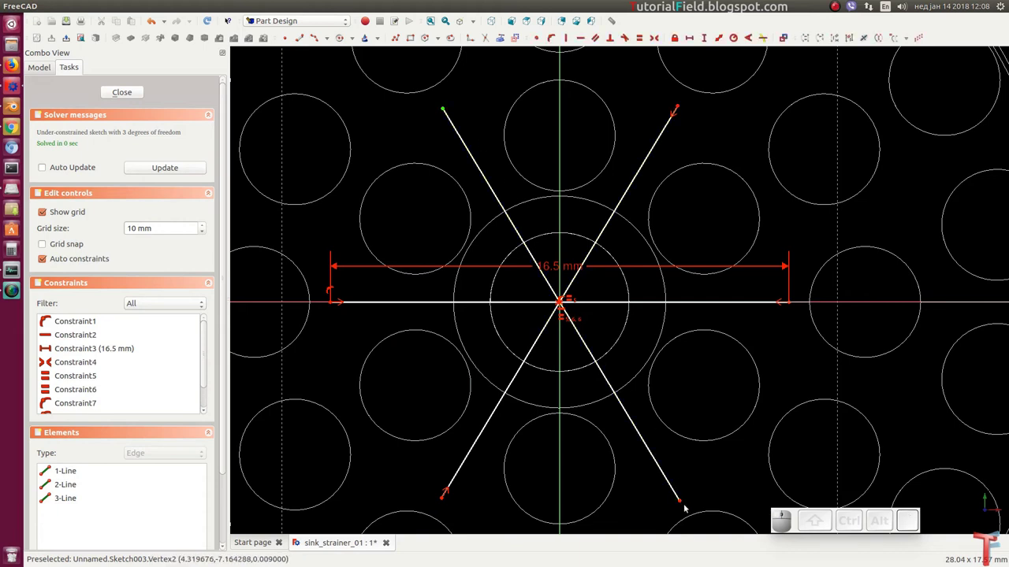
pyautogui.click(683, 501)
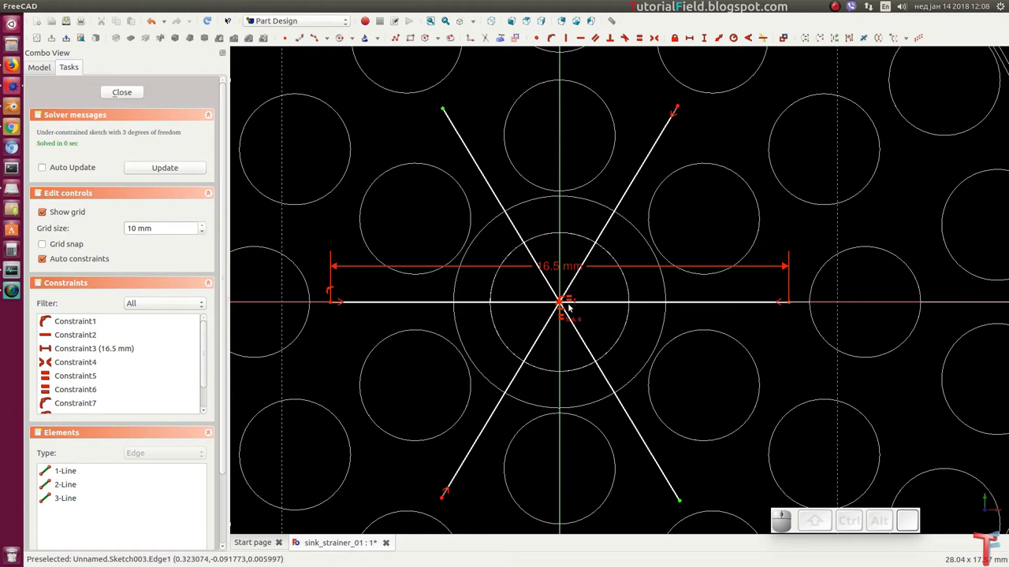
pyautogui.click(561, 305)
pyautogui.press('s')
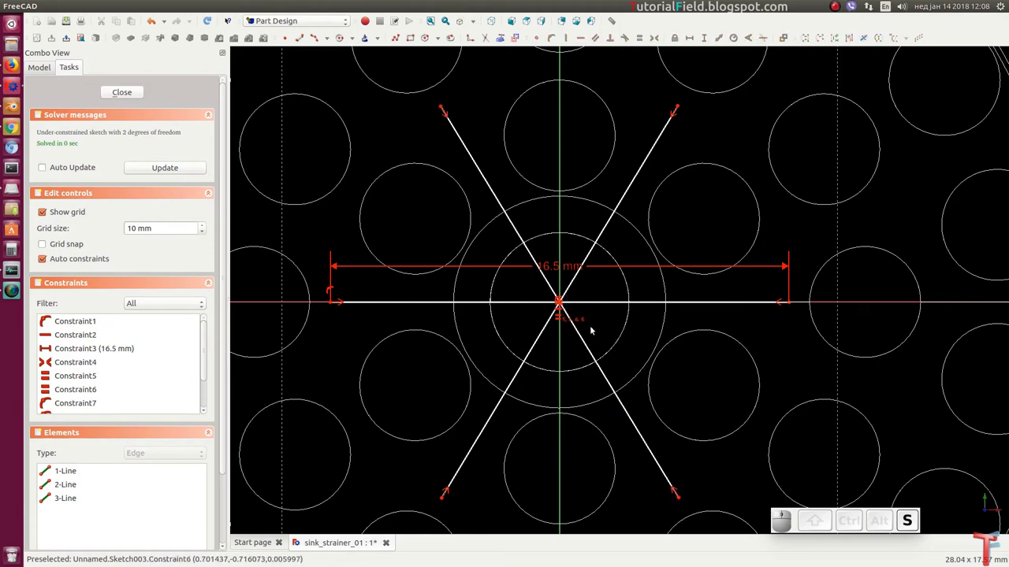
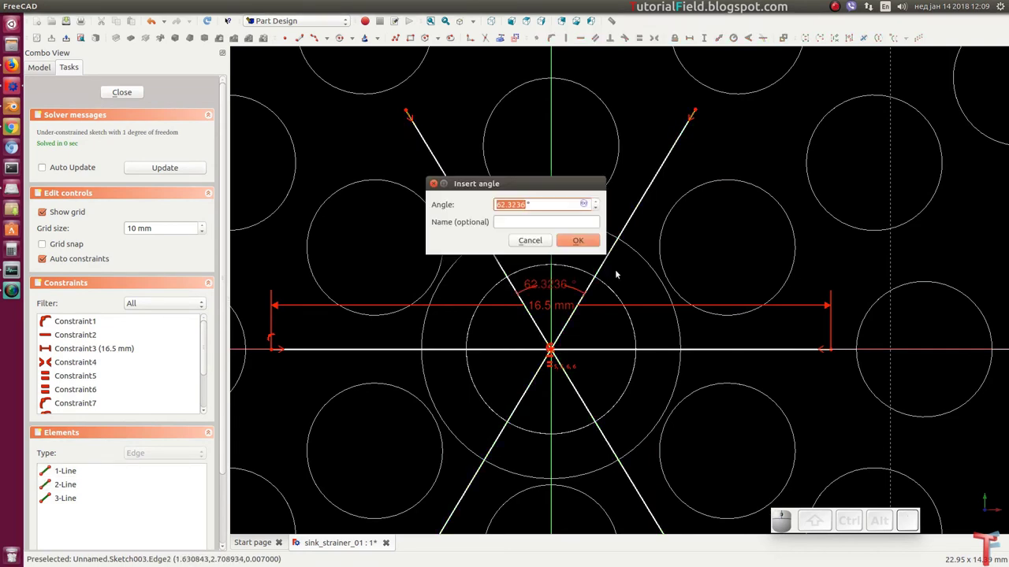
pyautogui.press('6')
pyautogui.press('Return')
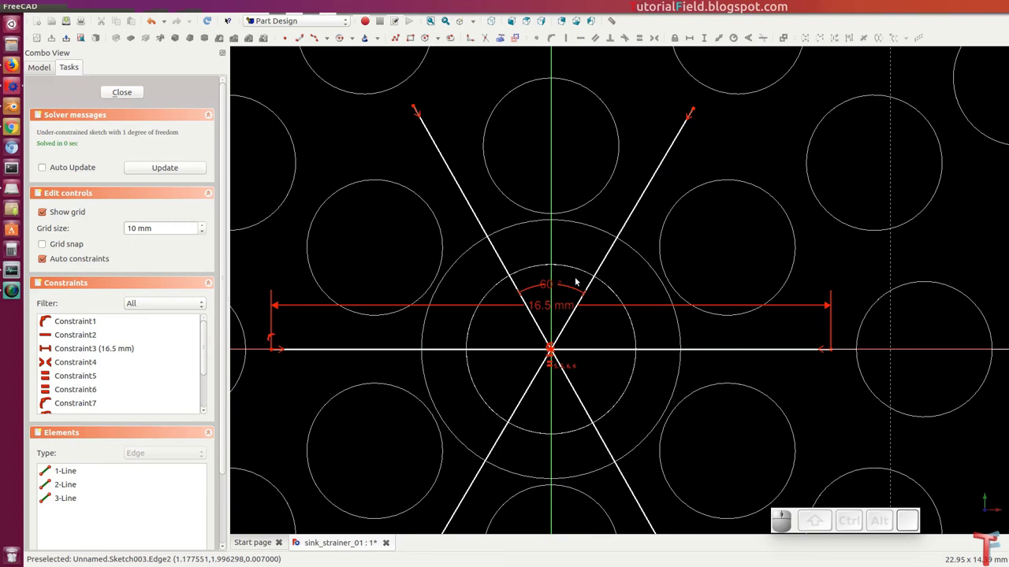
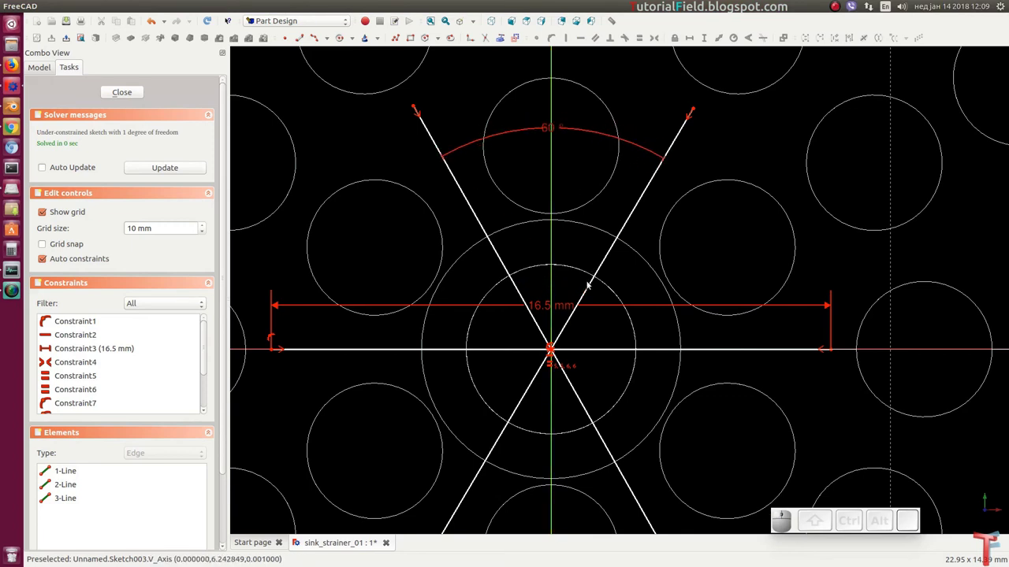
# Pick the horizontal spoke for a second 60° angle and recentre the view.
pyautogui.click(594, 290)
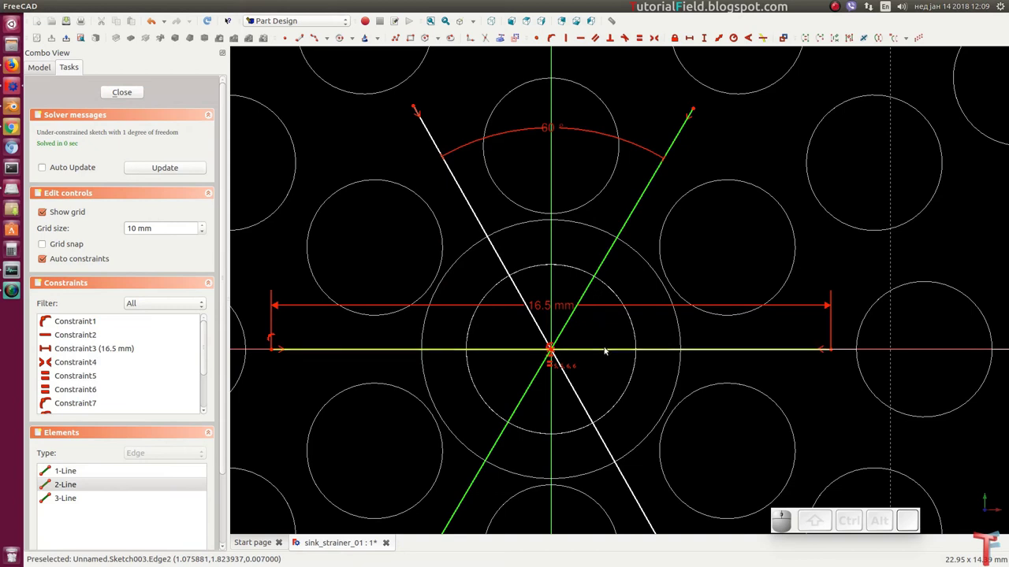
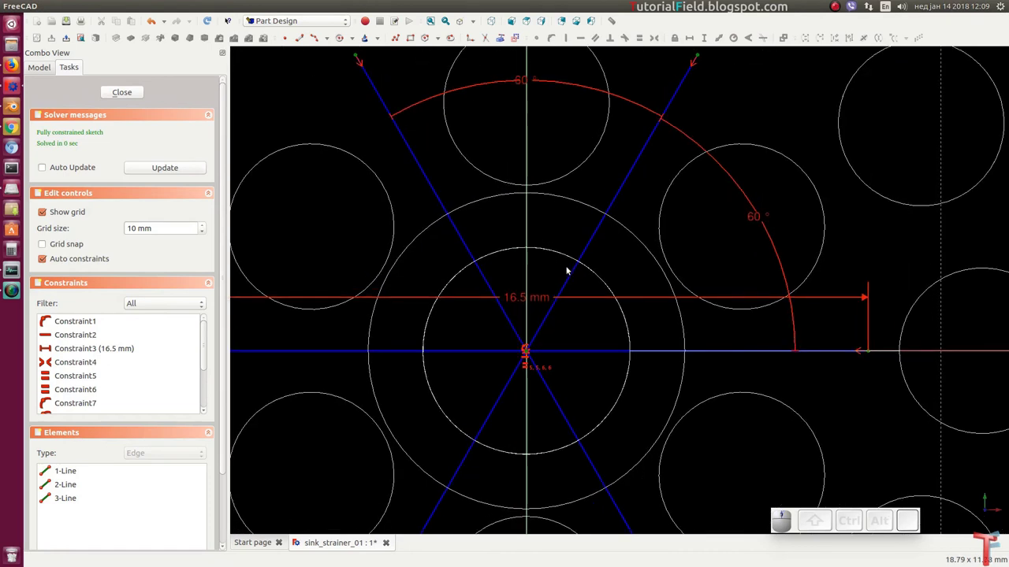
pyautogui.middleClick(567, 311)
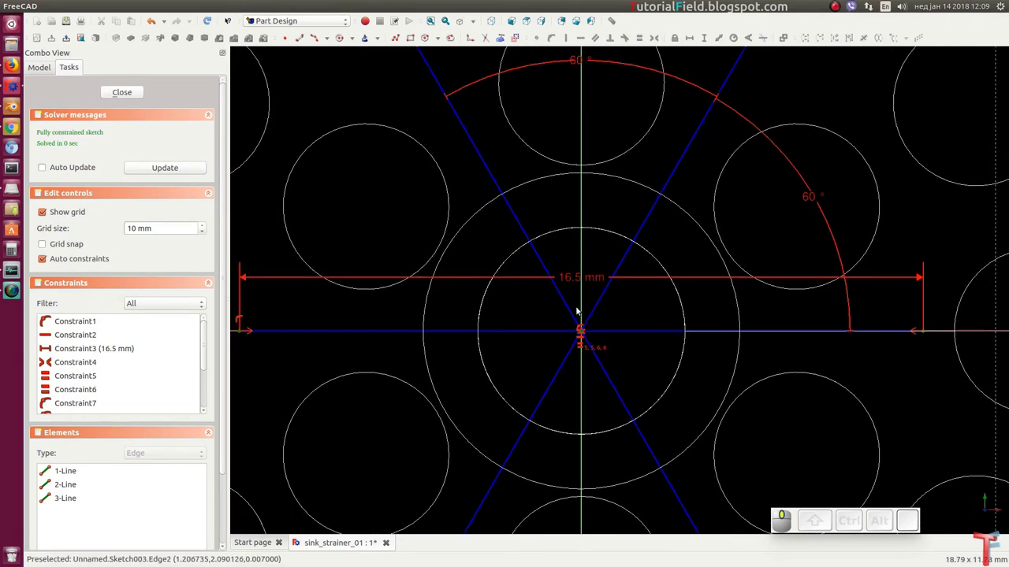
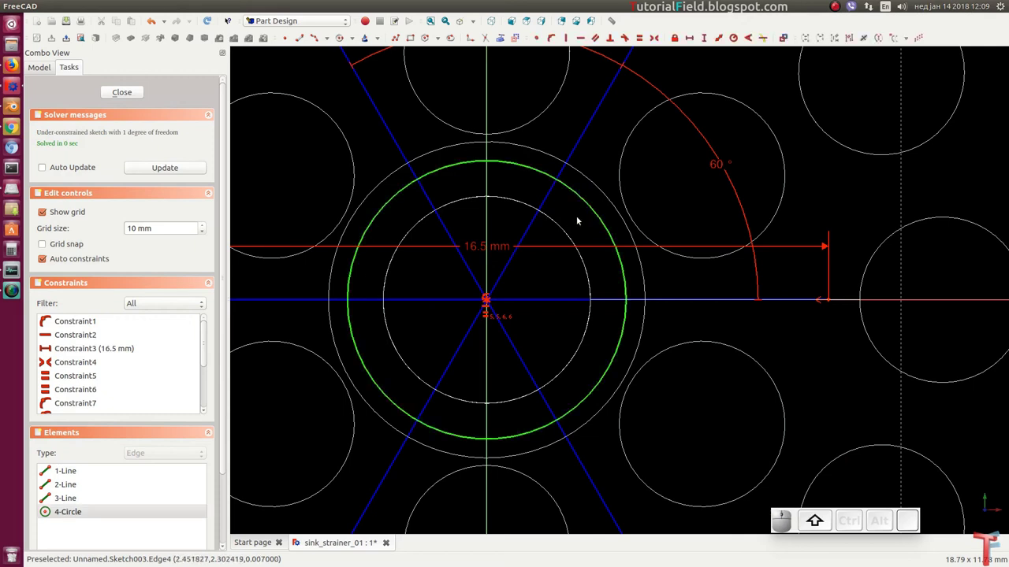
# Constrain the three concentric centre circles to 3.7, 3.3 and 2.9 mm radius.
pyautogui.press('shift+r')
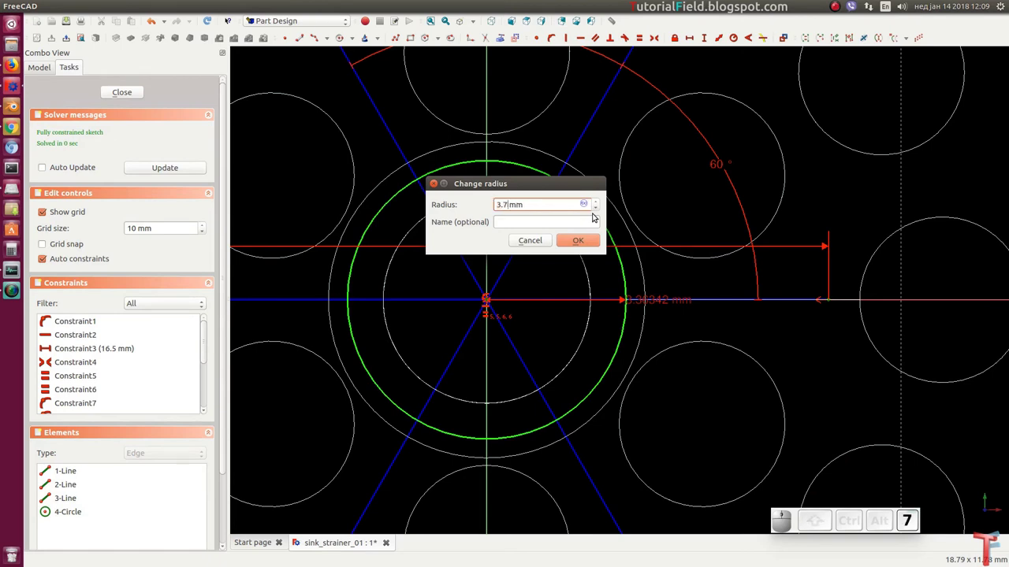
pyautogui.press('Return')
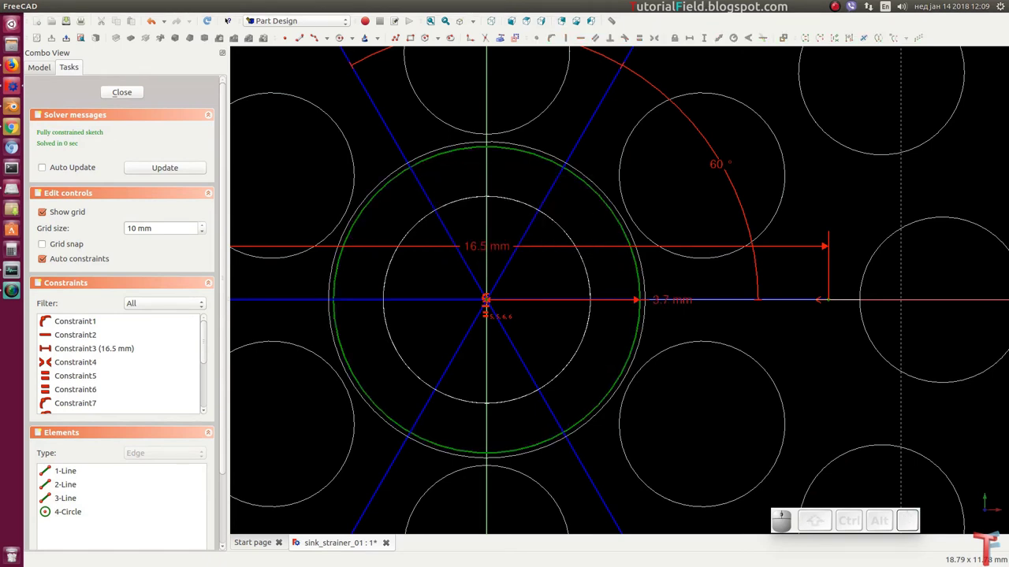
pyautogui.scroll(3)
pyautogui.scroll(3)
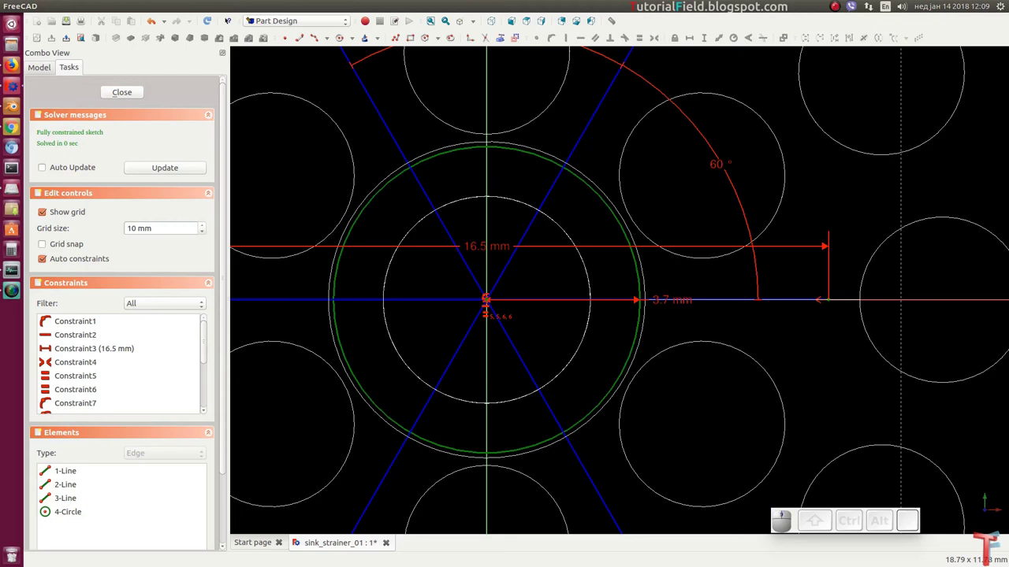
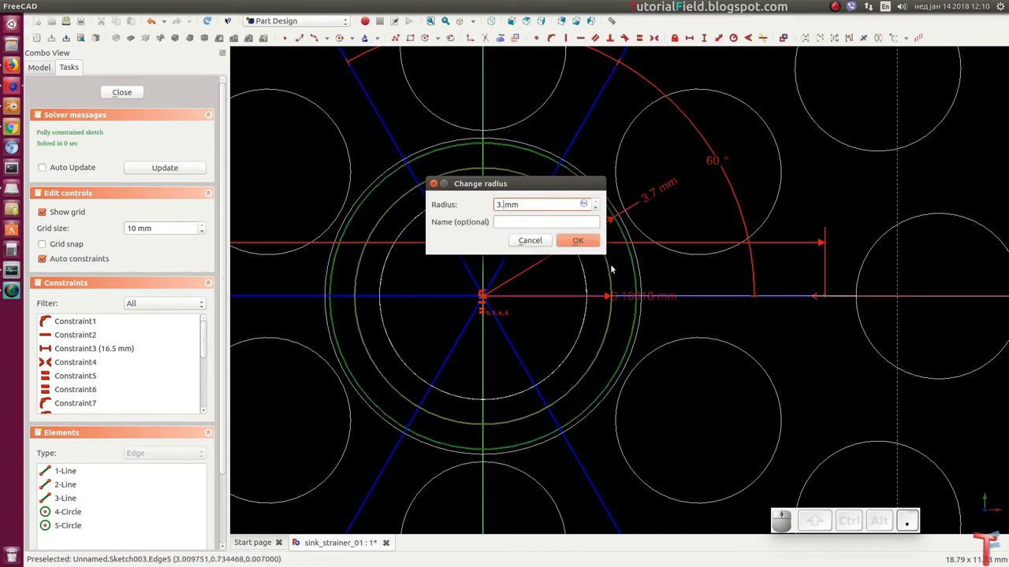
pyautogui.press('Return')
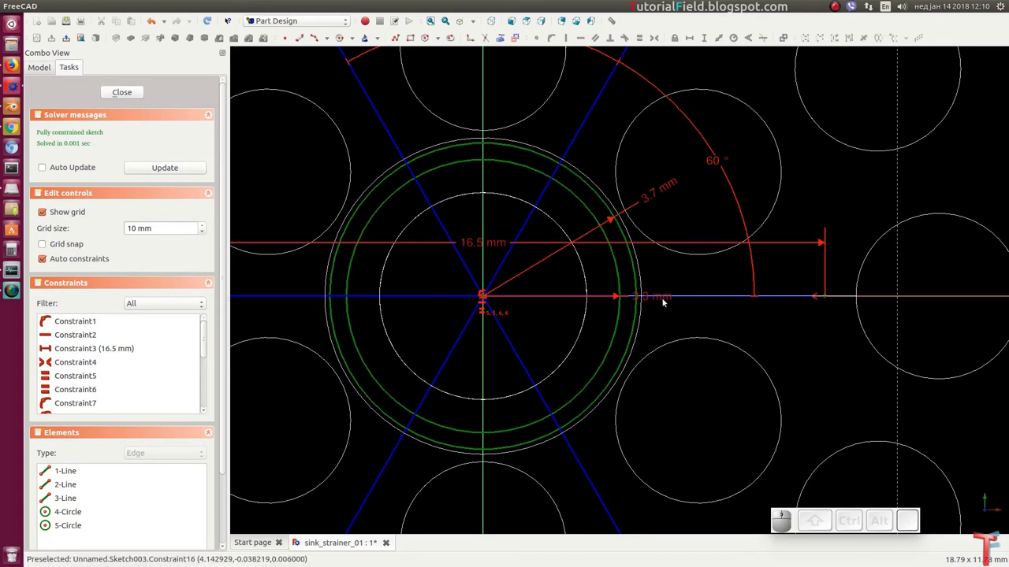
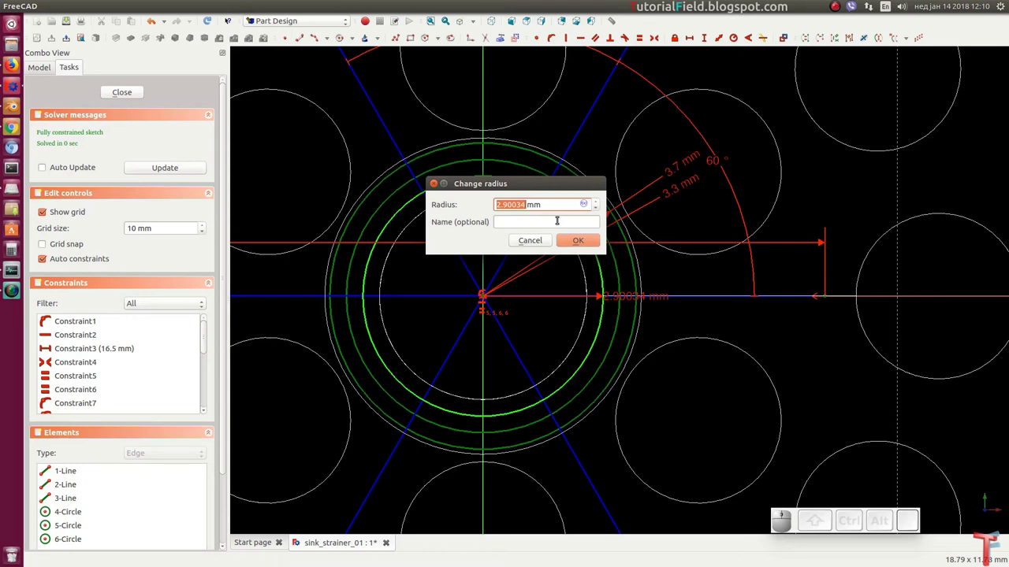
pyautogui.press('Return')
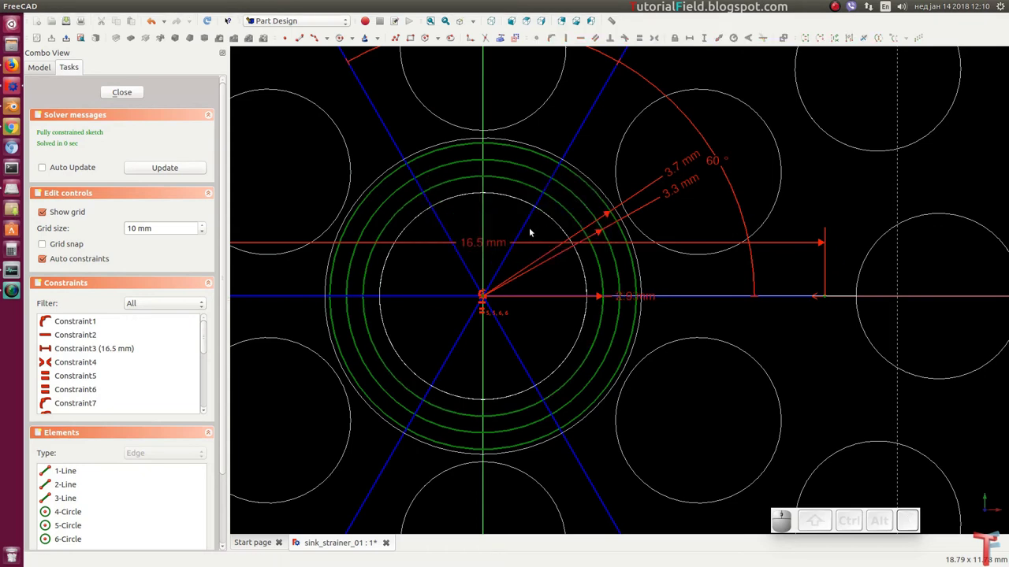
# Turn the innermost 2.9 mm circle into construction geometry.
pyautogui.click(584, 204)
pyautogui.click(520, 37)
pyautogui.scroll(-3)
pyautogui.moveTo(522, 256); pyautogui.dragTo(602, 333)
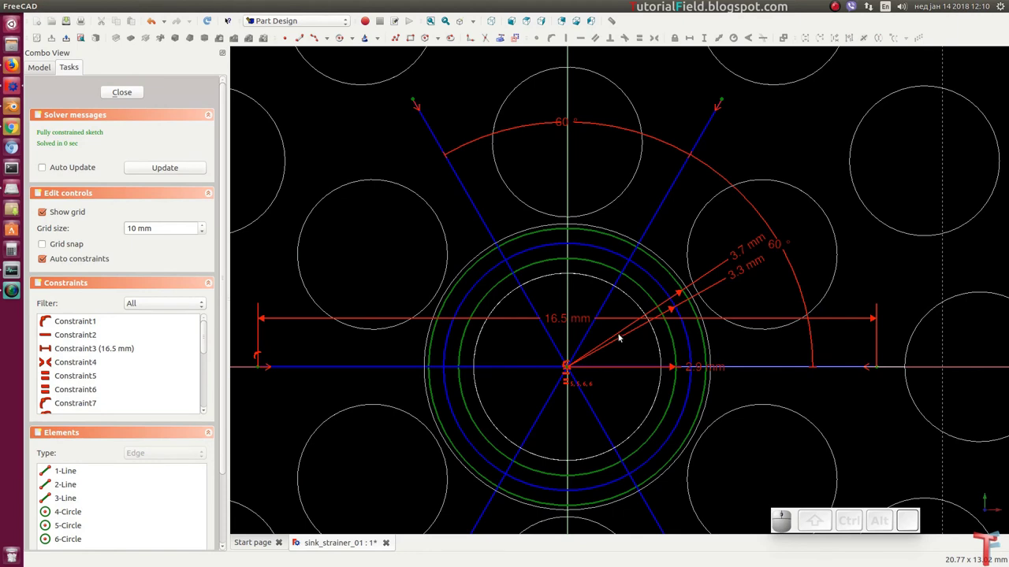
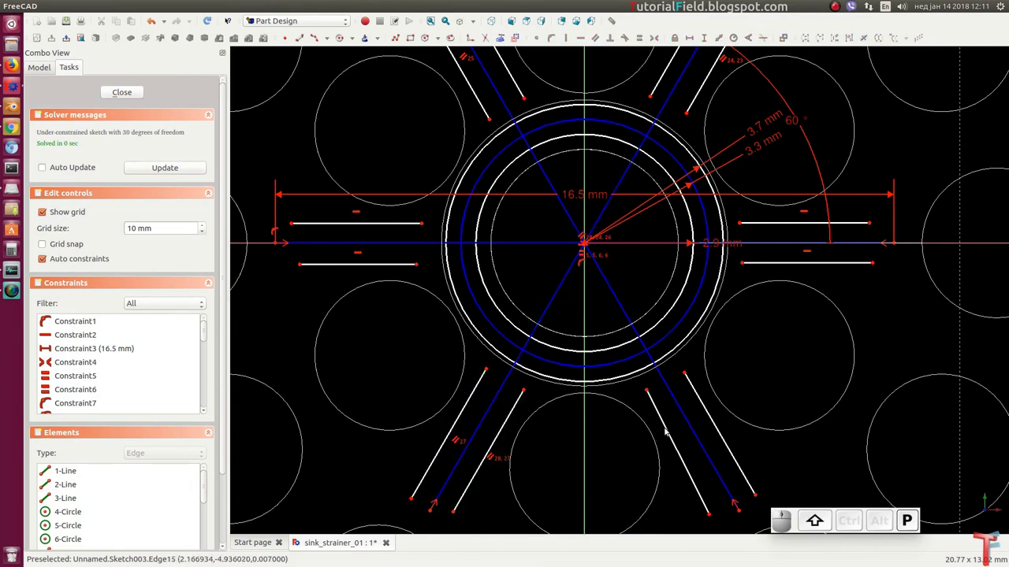
# Constrain the first picked spoke points by the hub (Shift+P) and zoom in on the ring circles.
pyautogui.click(668, 432)
pyautogui.click(709, 412)
pyautogui.click(695, 428)
pyautogui.press('shift+p')
pyautogui.moveTo(568, 300); pyautogui.dragTo(554, 360)
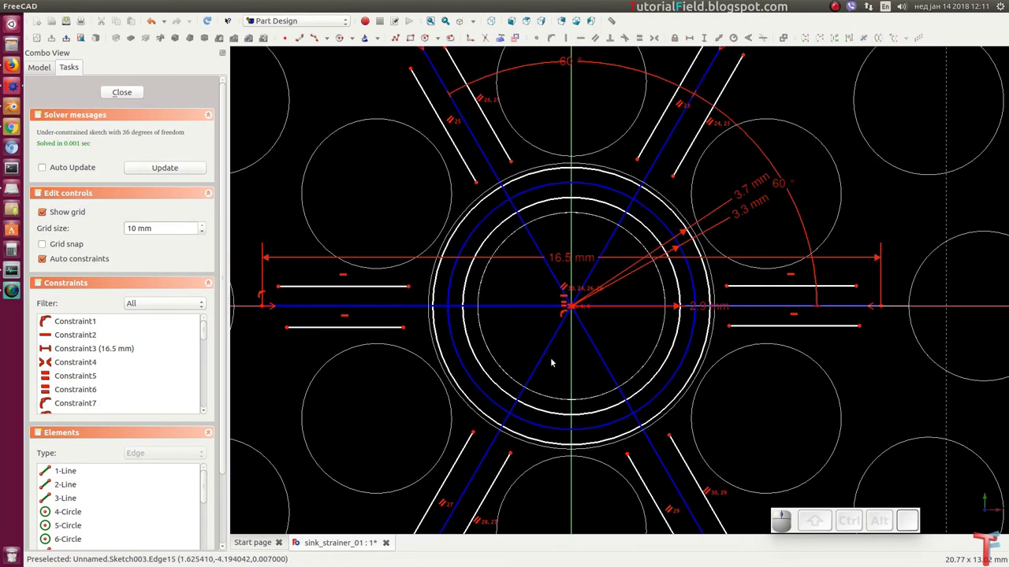
pyautogui.scroll(3)
pyautogui.scroll(3)
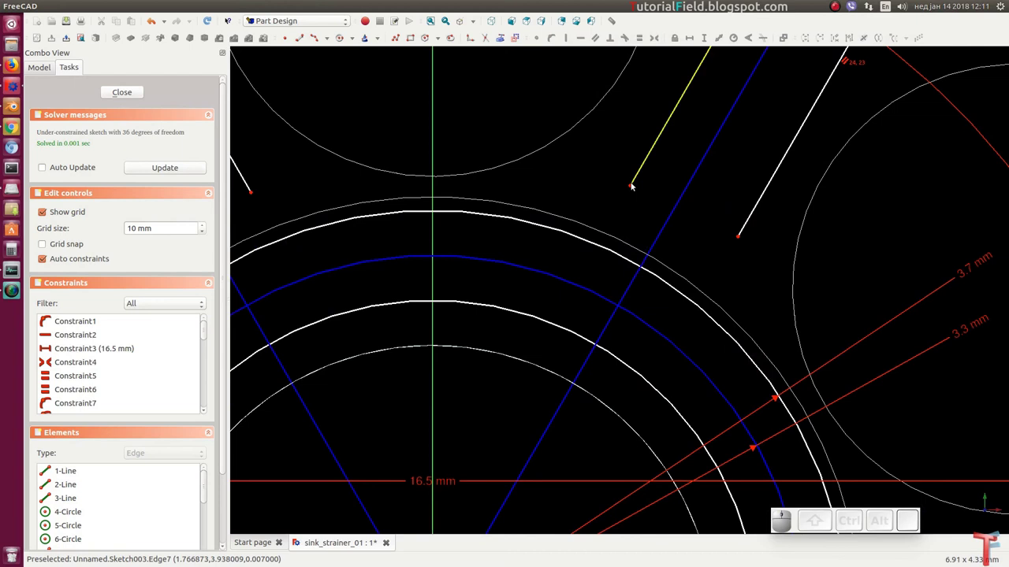
# Pin two spoke lines' inner end points onto the ring circle with Point on Object.
pyautogui.click(632, 189)
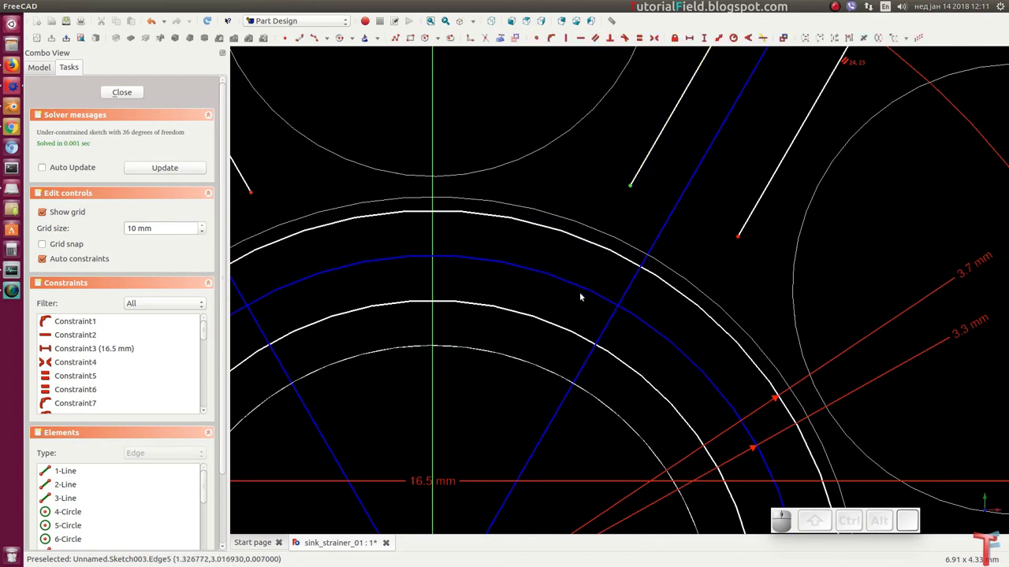
pyautogui.click(585, 290)
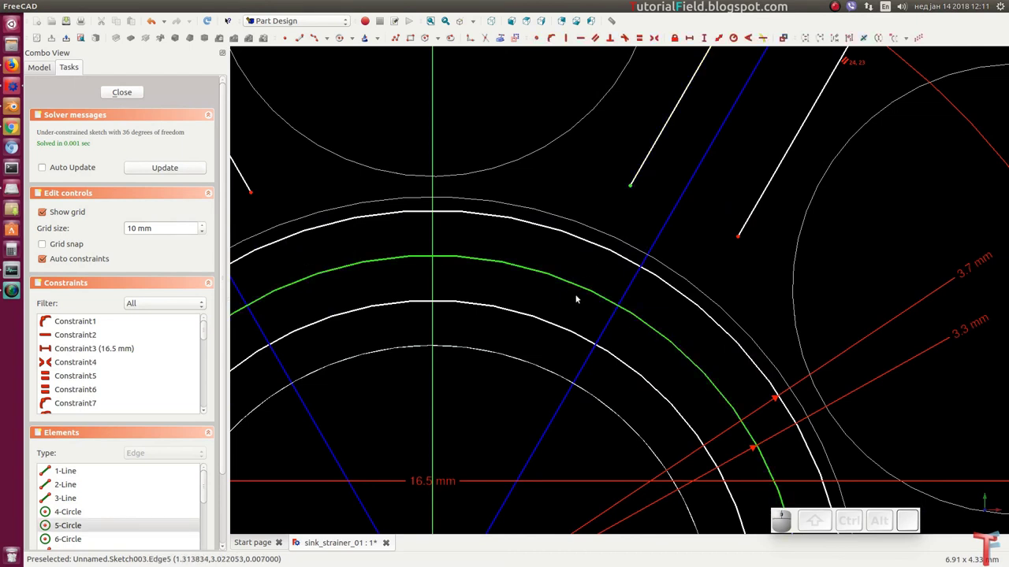
pyautogui.press('shift+o')
pyautogui.click(742, 244)
pyautogui.click(677, 346)
pyautogui.press('shift+o')
# Pin the horizontal spoke ends and a slanted spoke end onto the outer ring circle.
pyautogui.moveTo(625, 367); pyautogui.dragTo(581, 160)
pyautogui.scroll(-3)
pyautogui.middleClick(608, 296)
pyautogui.scroll(3)
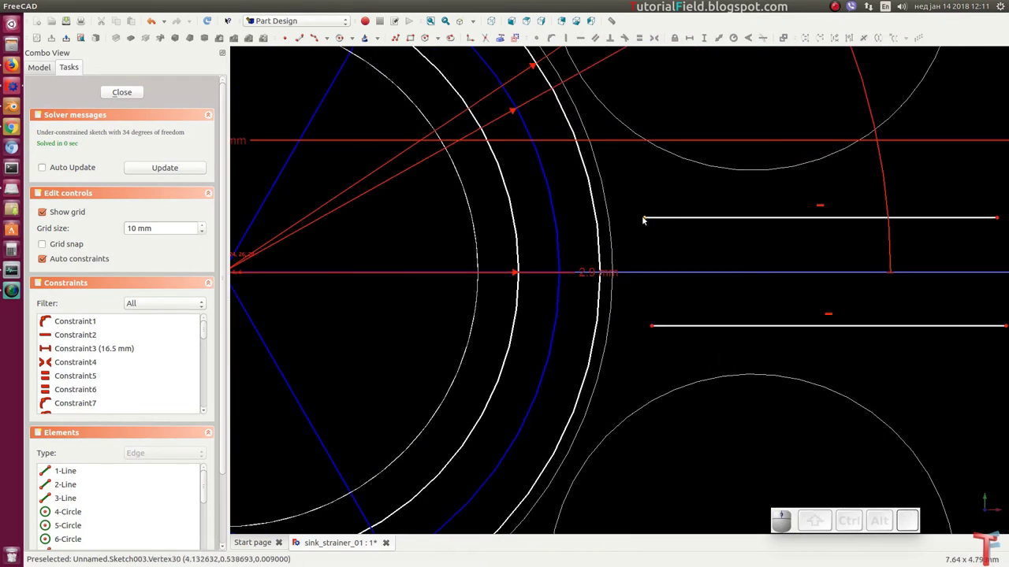
pyautogui.click(645, 219)
pyautogui.click(601, 224)
pyautogui.press('shift+o')
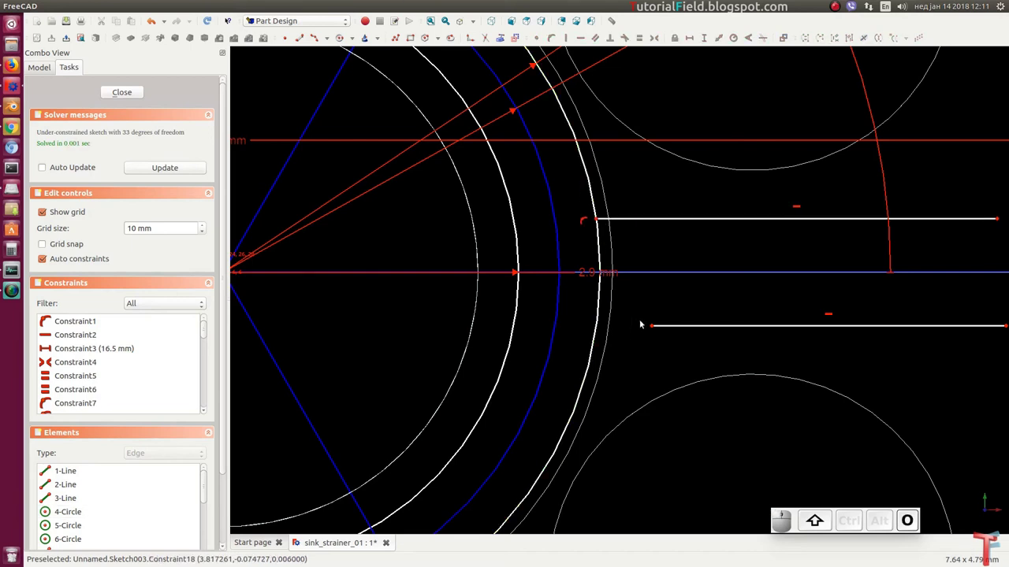
pyautogui.click(652, 326)
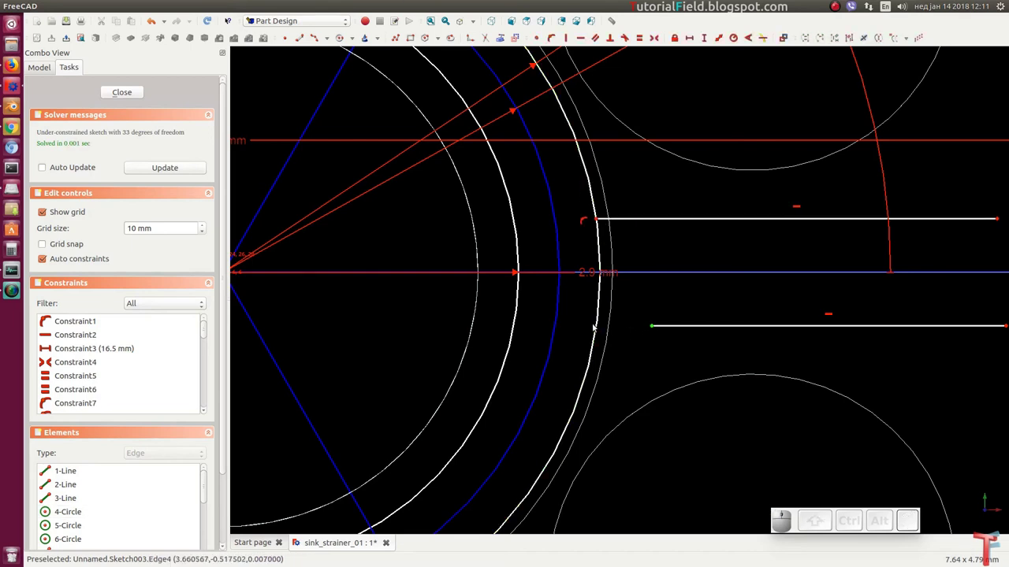
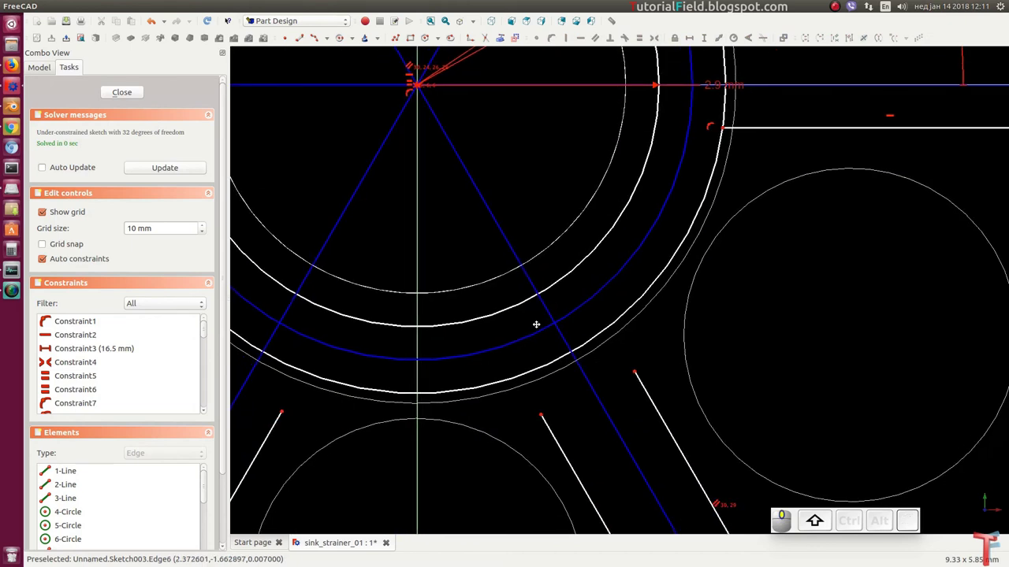
pyautogui.scroll(3)
pyautogui.click(662, 364)
pyautogui.click(618, 303)
pyautogui.press('shift+o')
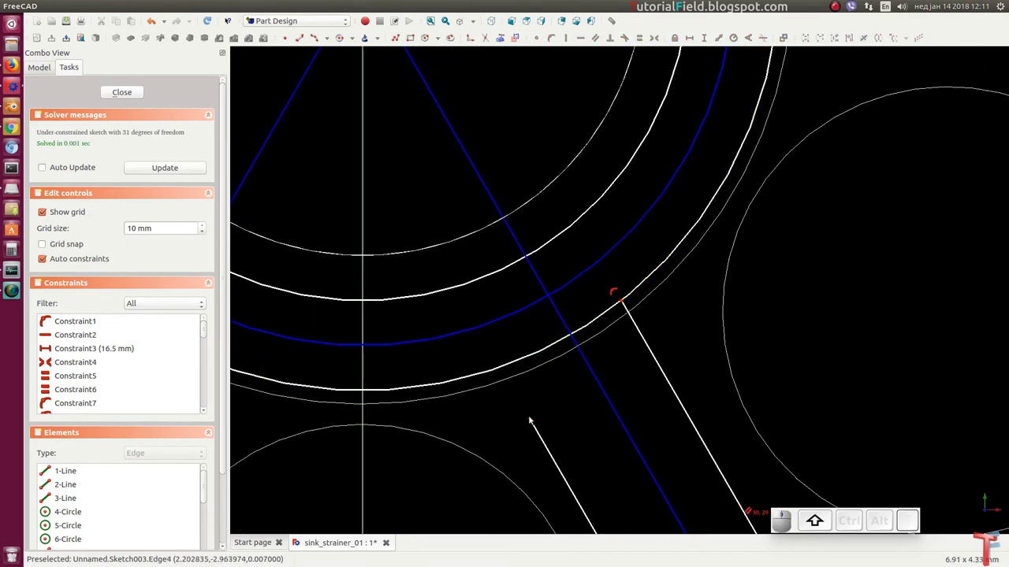
# Pin two further spoke end points onto the outer ring along its lower side.
pyautogui.click(533, 420)
pyautogui.click(523, 360)
pyautogui.press('shift+o')
pyautogui.moveTo(361, 328); pyautogui.dragTo(497, 377)
pyautogui.click(484, 399)
pyautogui.click(517, 345)
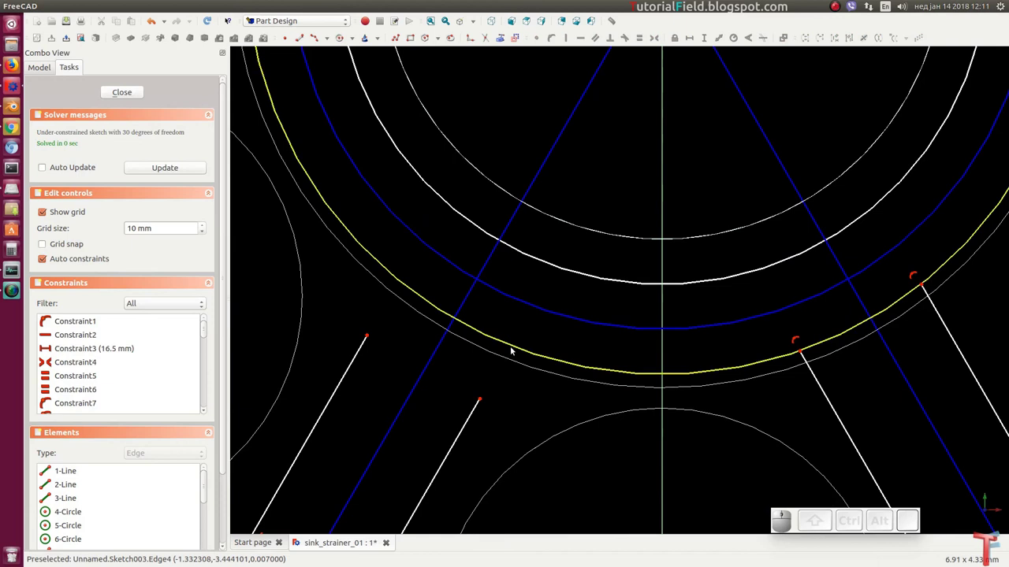
pyautogui.click(515, 350)
pyautogui.click(484, 402)
pyautogui.press('shift+o')
# Pin the remaining spoke end points onto the outer ring, bringing the sketch to 26 degrees of freedom.
pyautogui.click(369, 335)
pyautogui.click(370, 333)
pyautogui.click(407, 287)
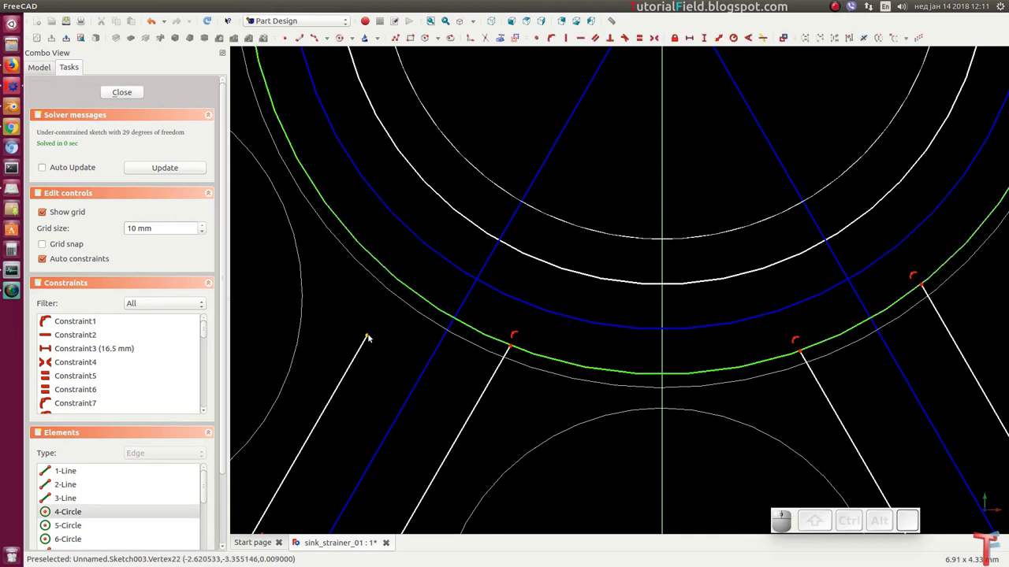
pyautogui.click(373, 338)
pyautogui.press('shift+o')
pyautogui.middleClick(454, 234)
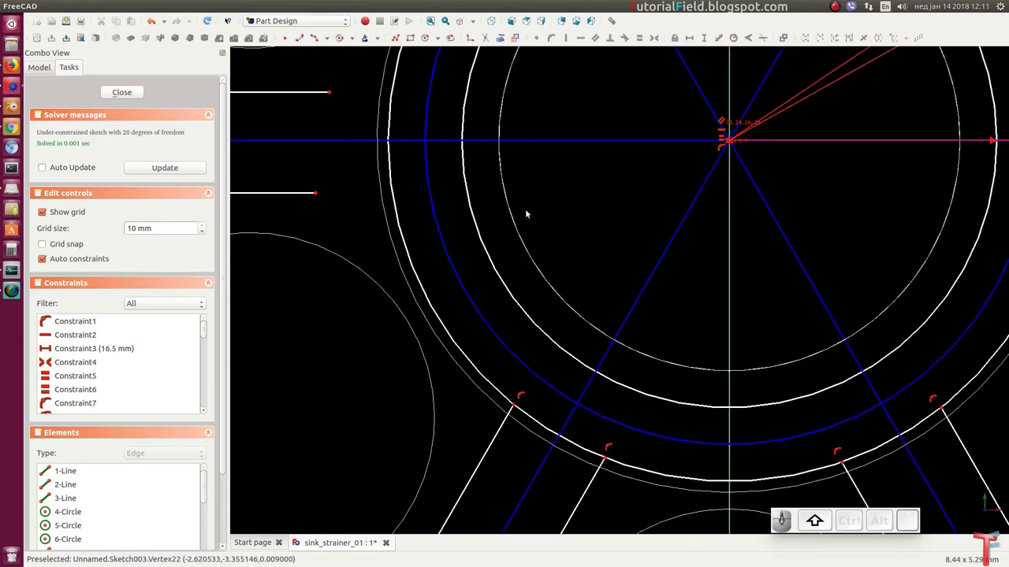
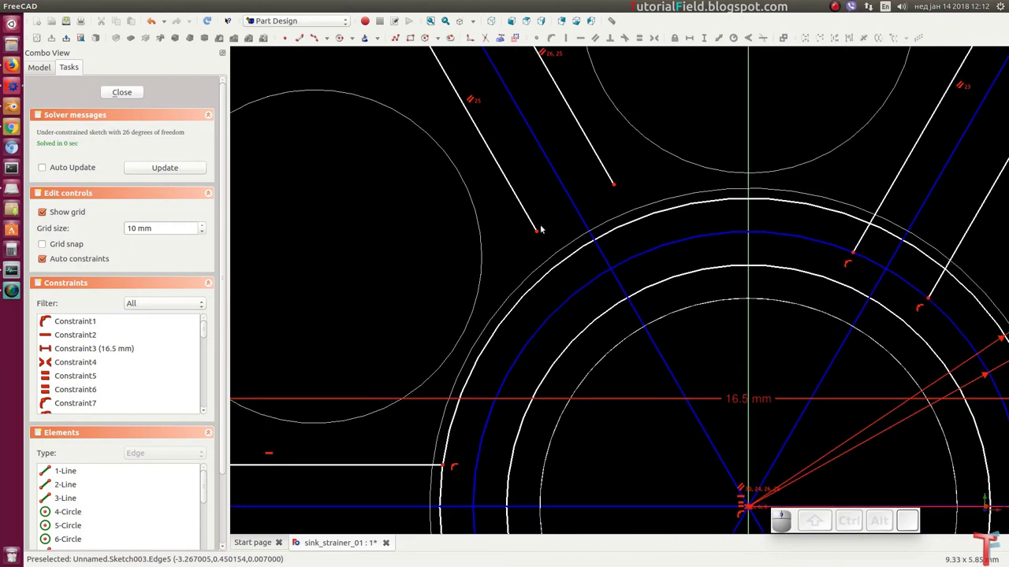
pyautogui.click(542, 235)
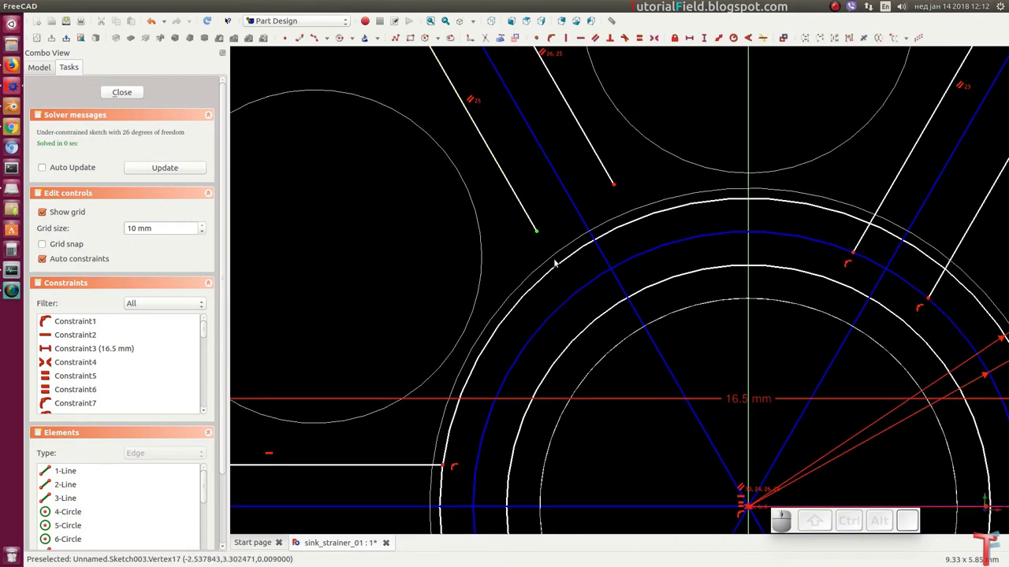
pyautogui.click(558, 266)
pyautogui.press('shift+o')
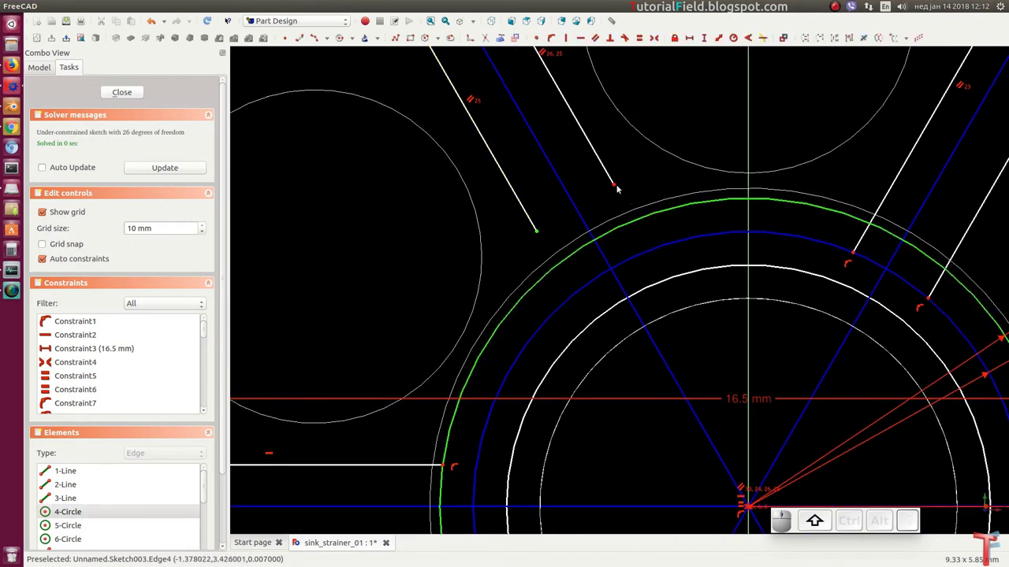
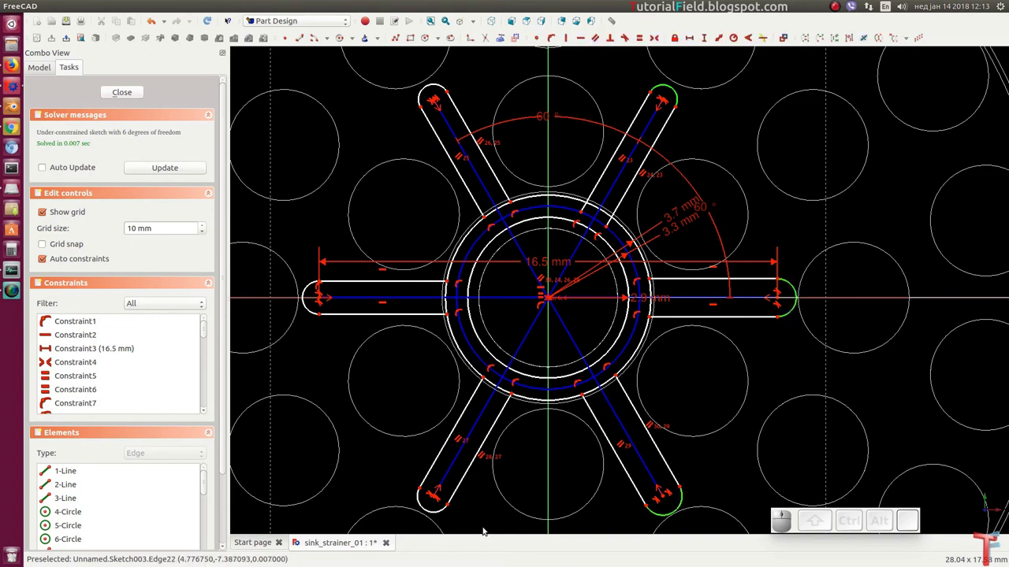
# Add the last spoke end arc to the selection so all six caps can be made equal.
pyautogui.click(442, 511)
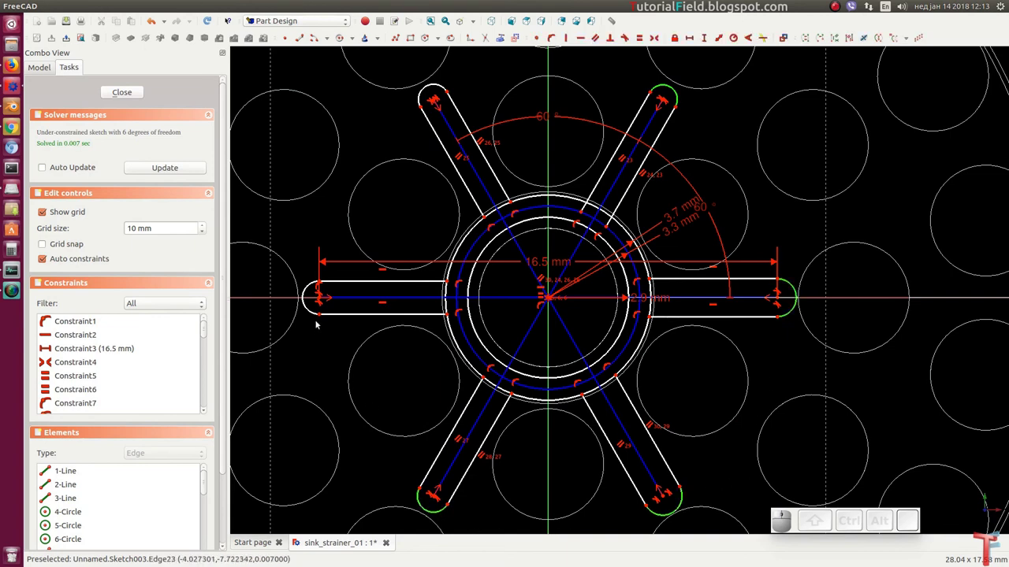
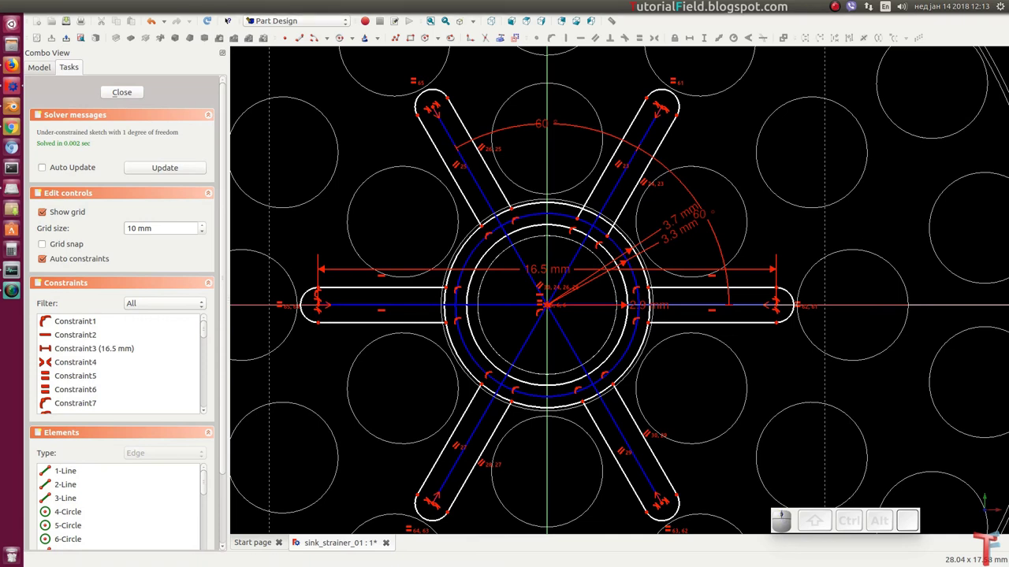
pyautogui.scroll(3)
pyautogui.scroll(3)
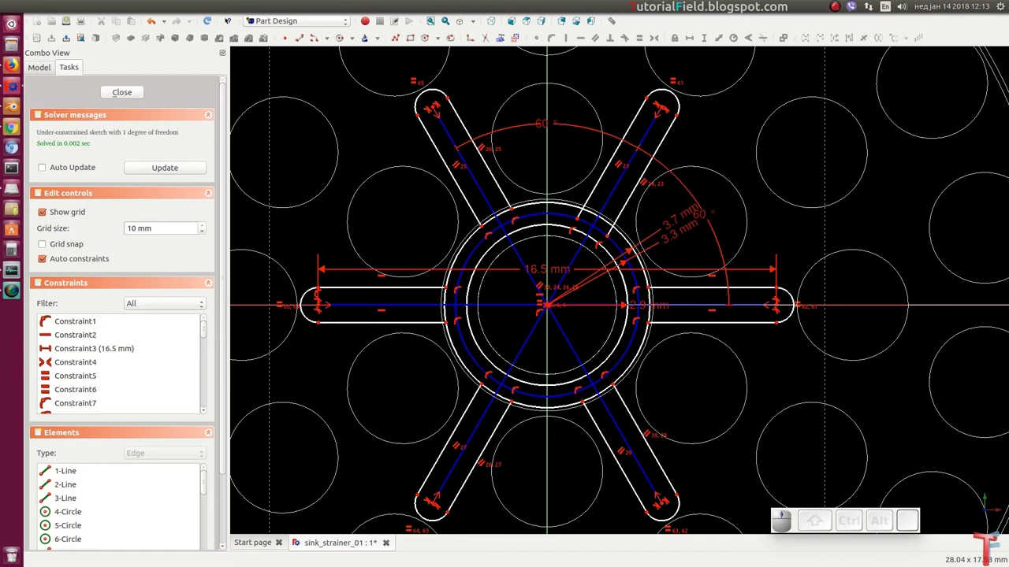
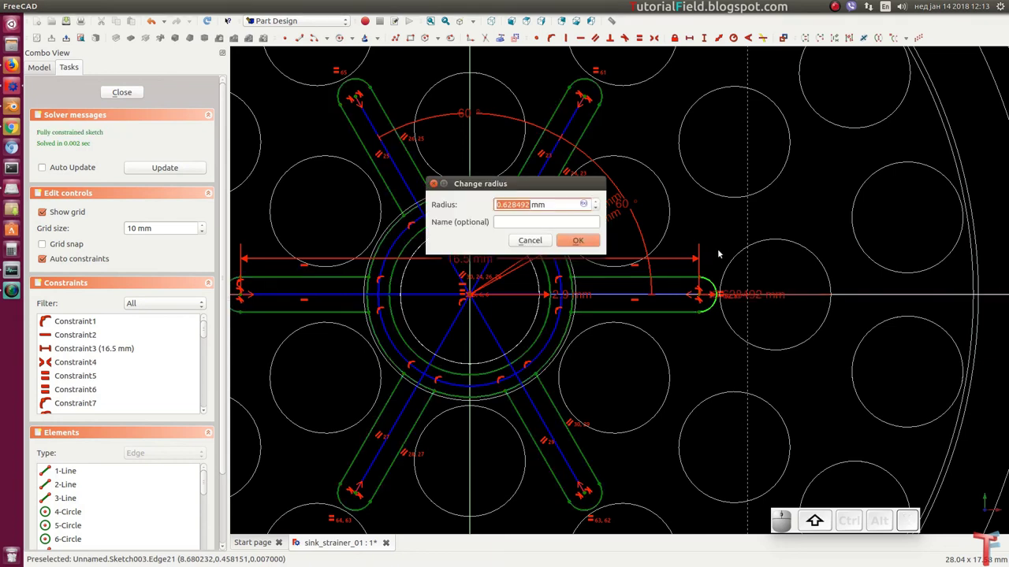
# Give the spoke end arcs a 0.5 mm radius, fully constraining the sketch, and close it.
pyautogui.press('Return')
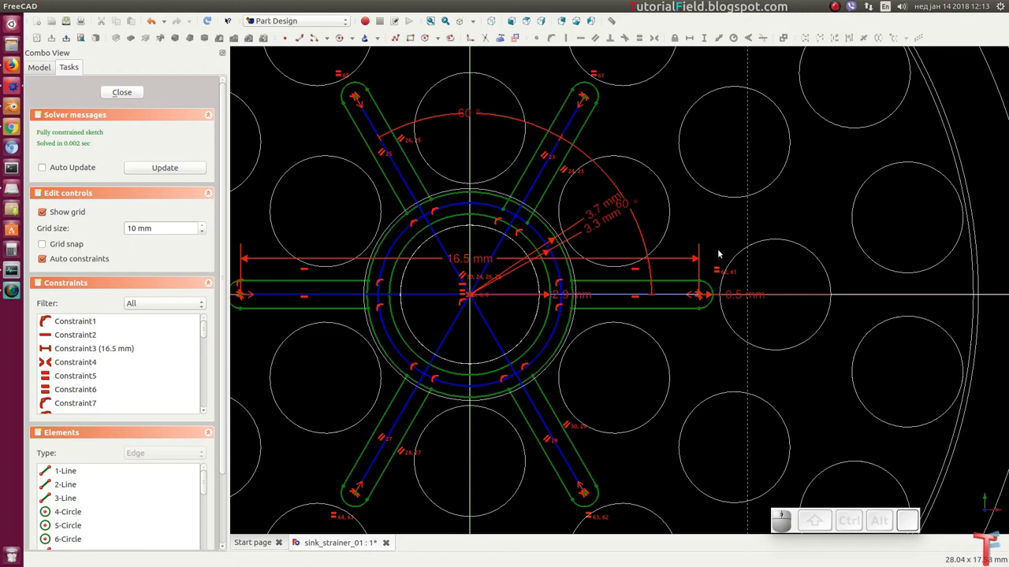
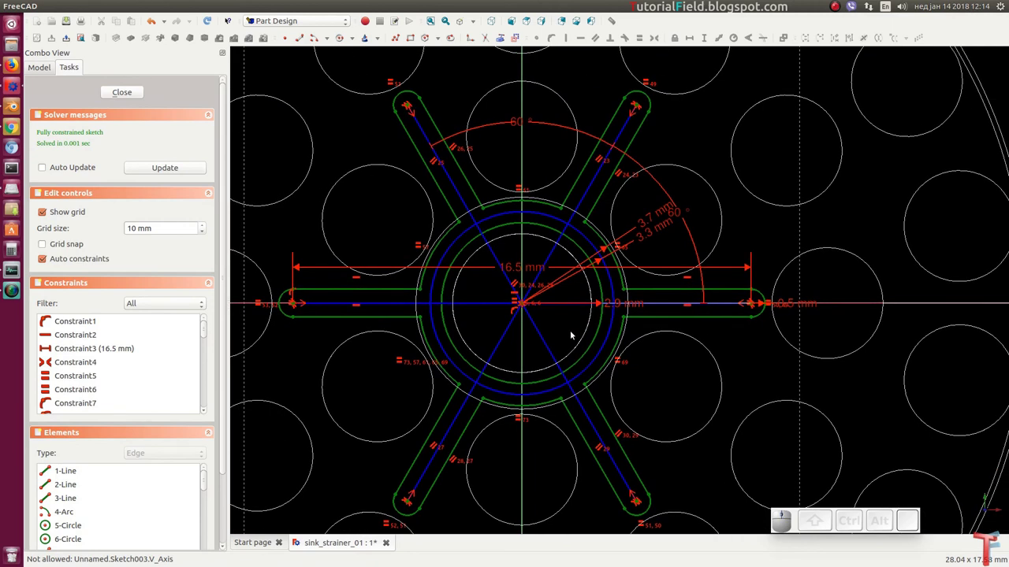
pyautogui.rightClick(570, 328)
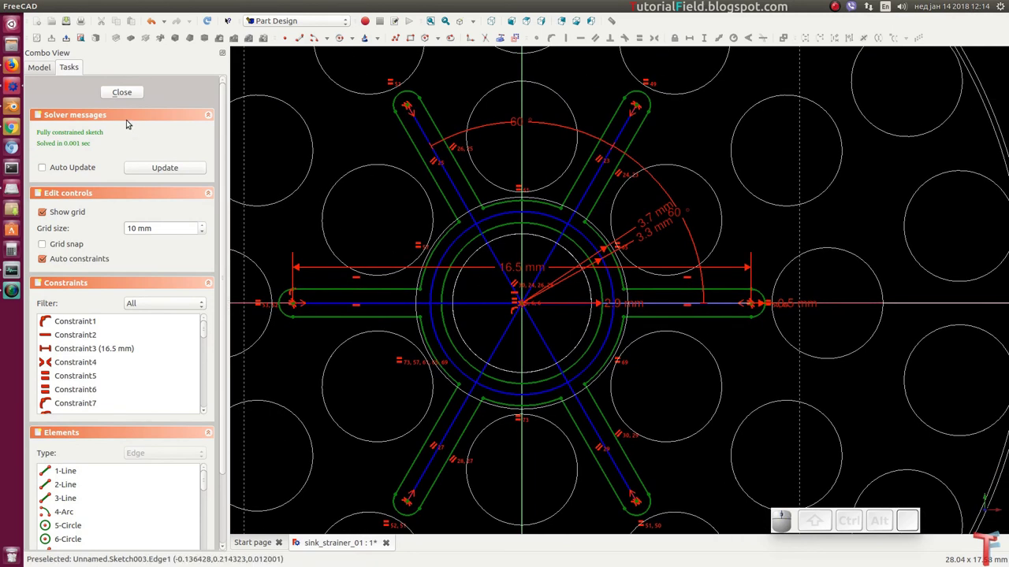
pyautogui.click(129, 92)
# Save the strainer document and set Sketch003's placement z-position to -0.5 mm.
pyautogui.scroll(-3)
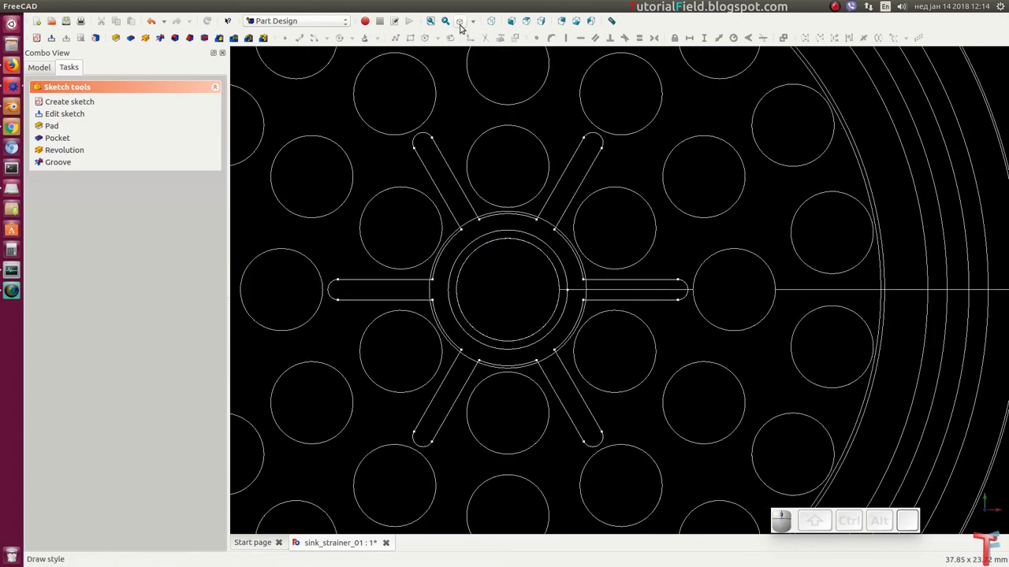
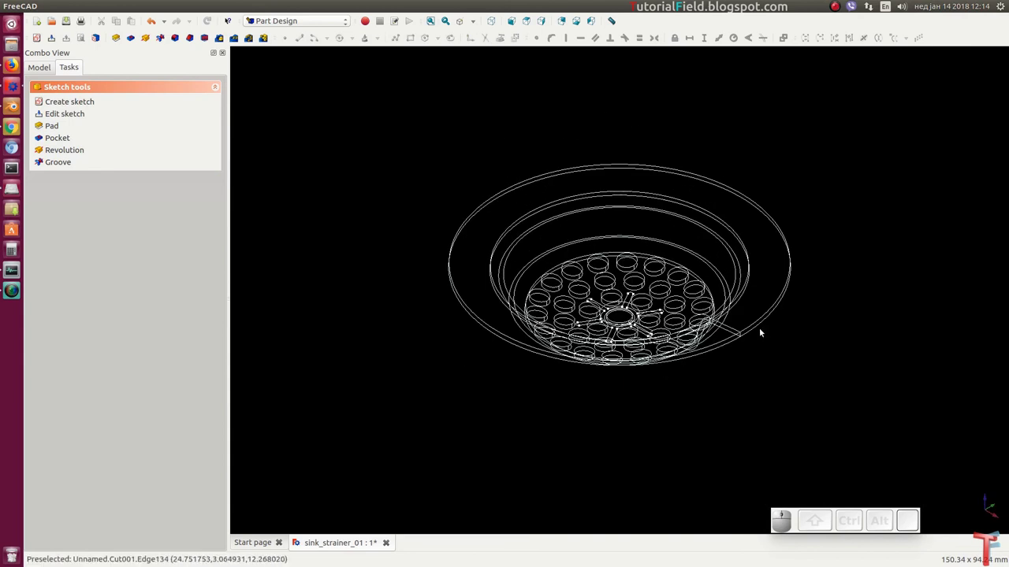
pyautogui.press('ctrl+s')
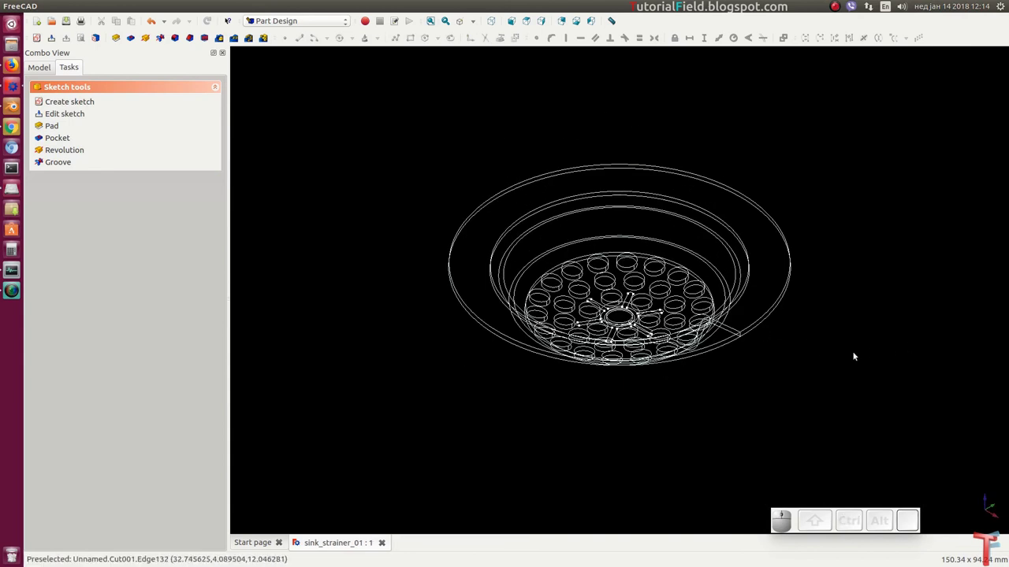
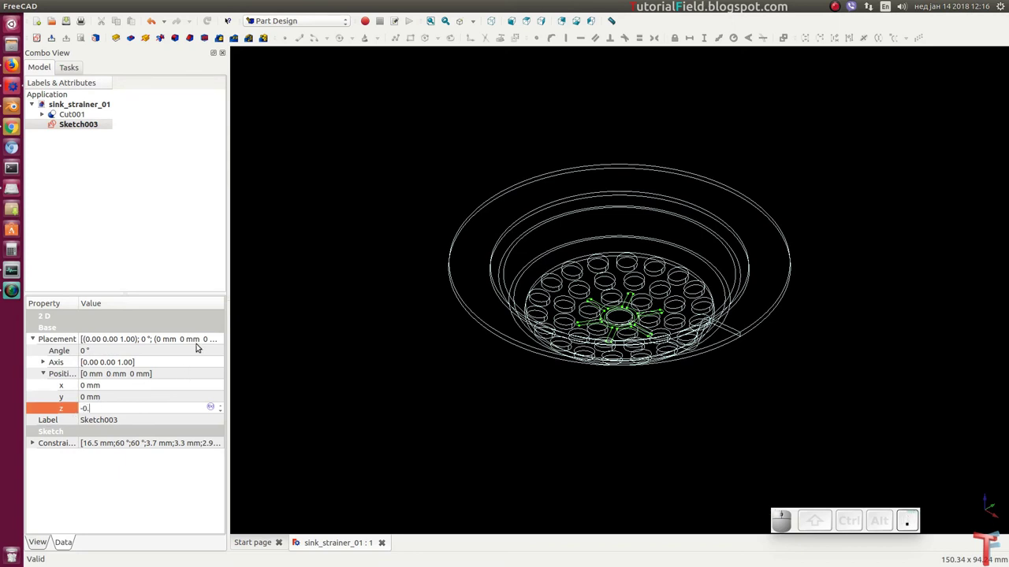
pyautogui.press('Return')
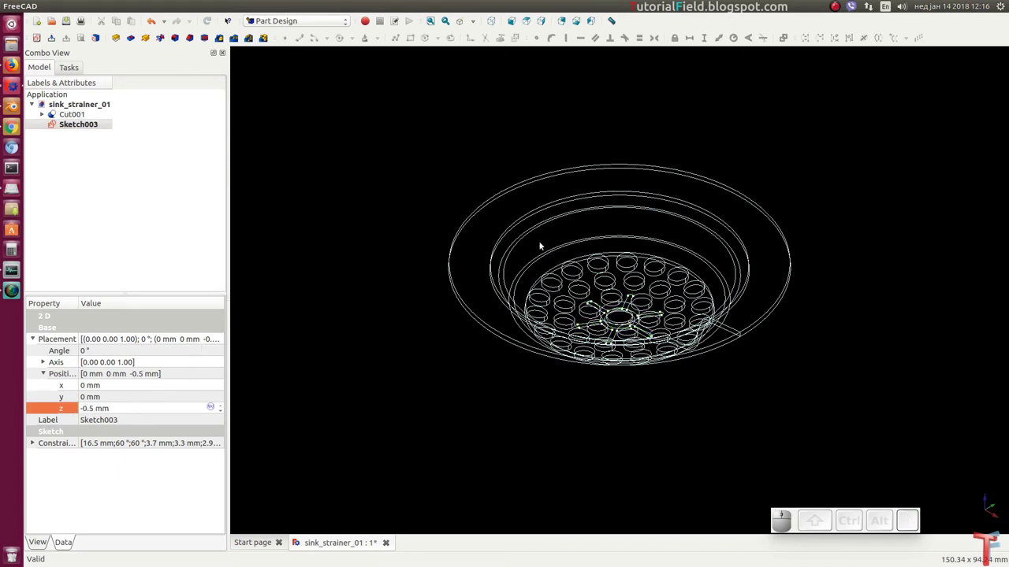
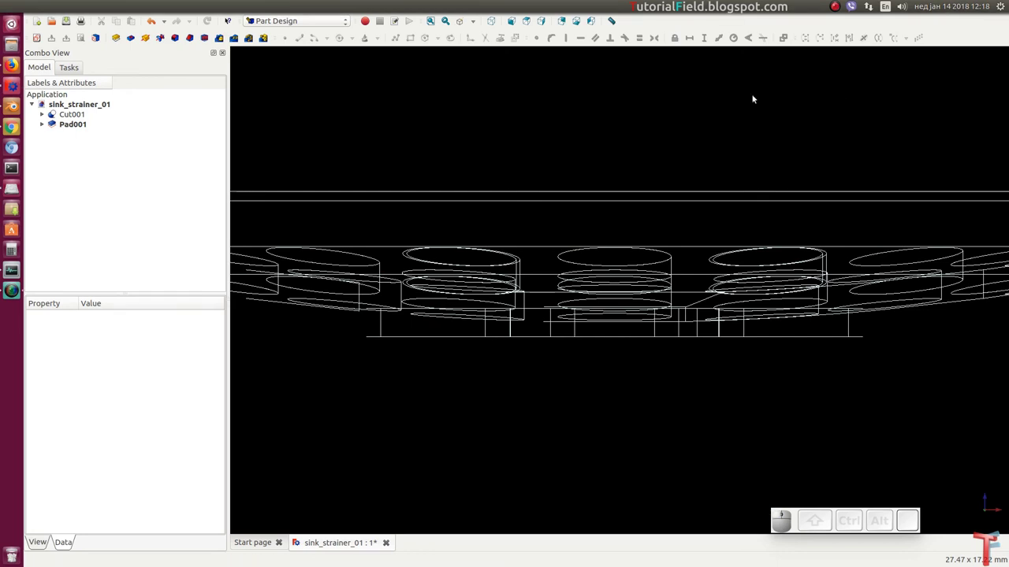
# View Pad001's spokes beneath the disc shaded, then reopen the draw-style list for wireframe.
pyautogui.middleClick(591, 297)
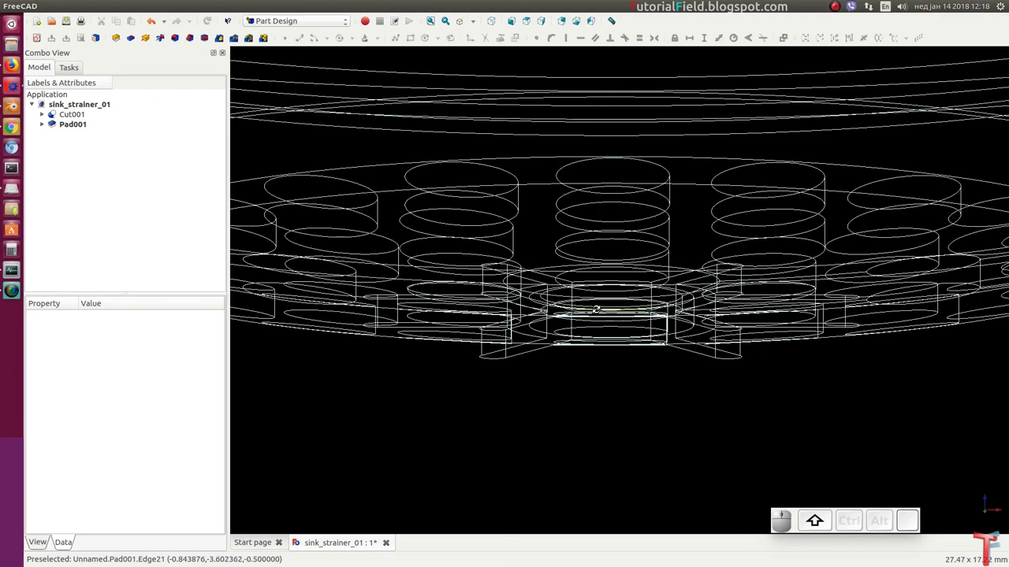
pyautogui.click(479, 22)
pyautogui.click(477, 34)
pyautogui.rightClick(544, 321)
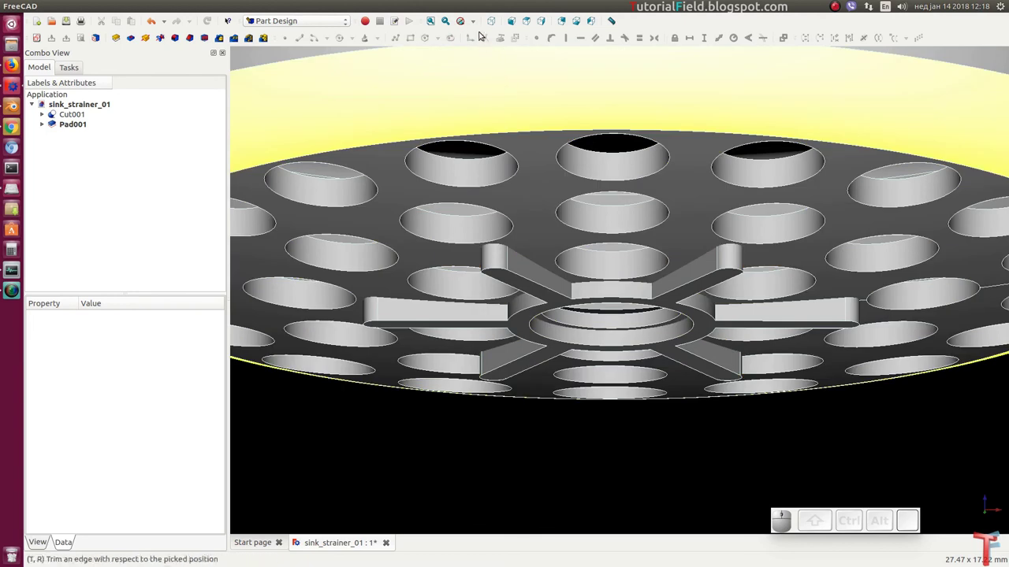
pyautogui.click(476, 22)
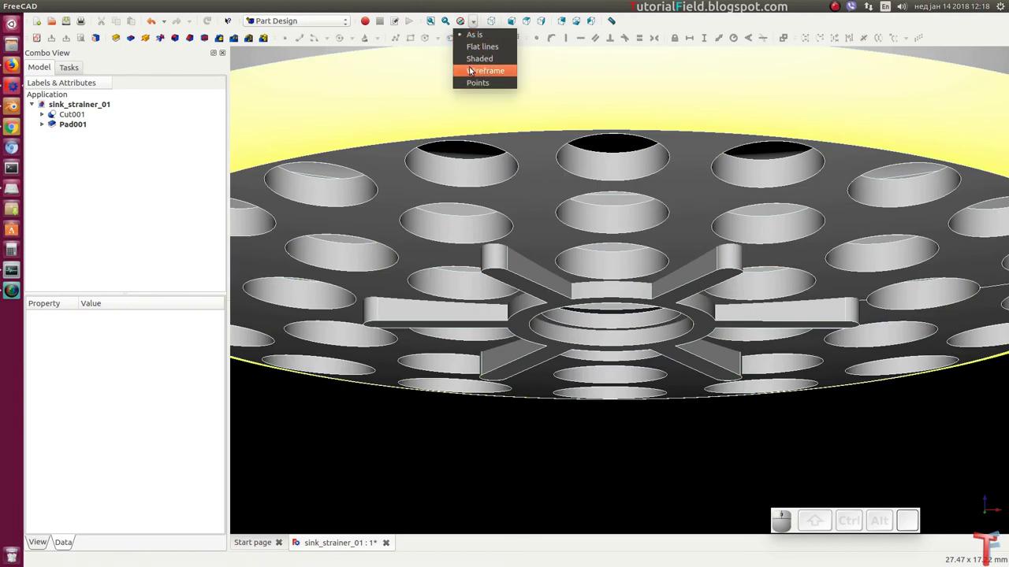
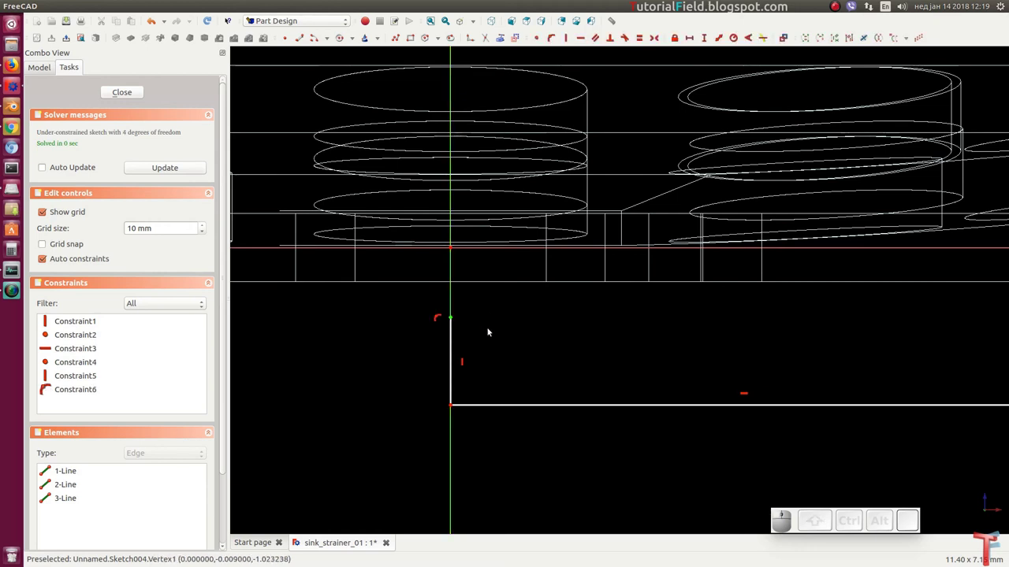
# Offset the top vertex 0.5 mm vertically and give the left side line a 1 mm height.
pyautogui.press('shift+v')
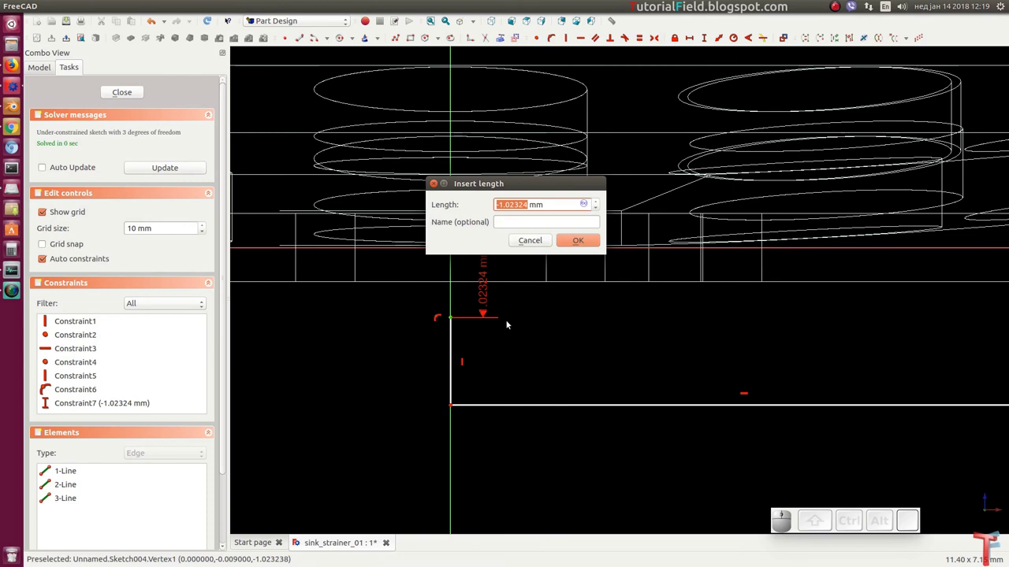
pyautogui.press('Return')
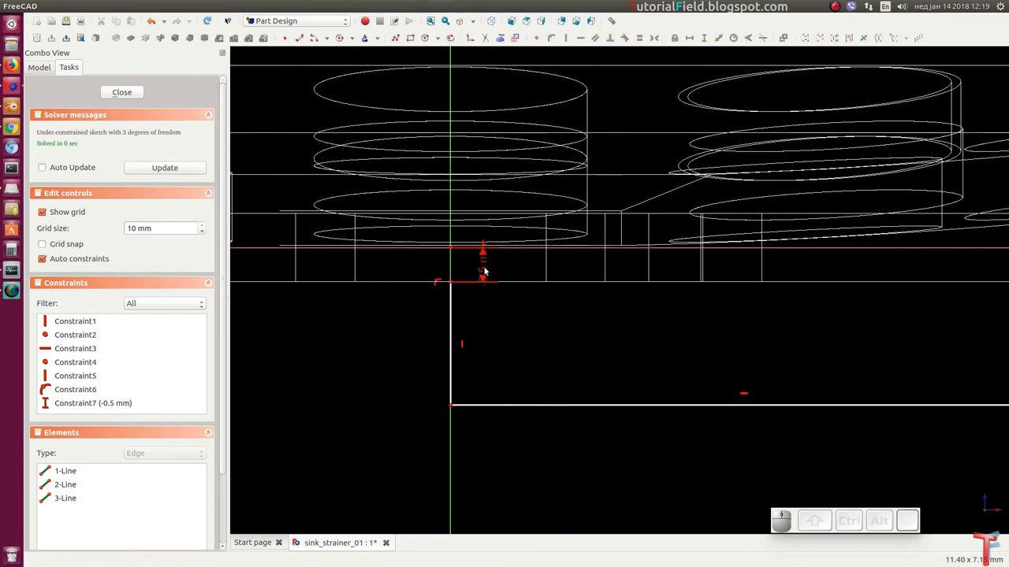
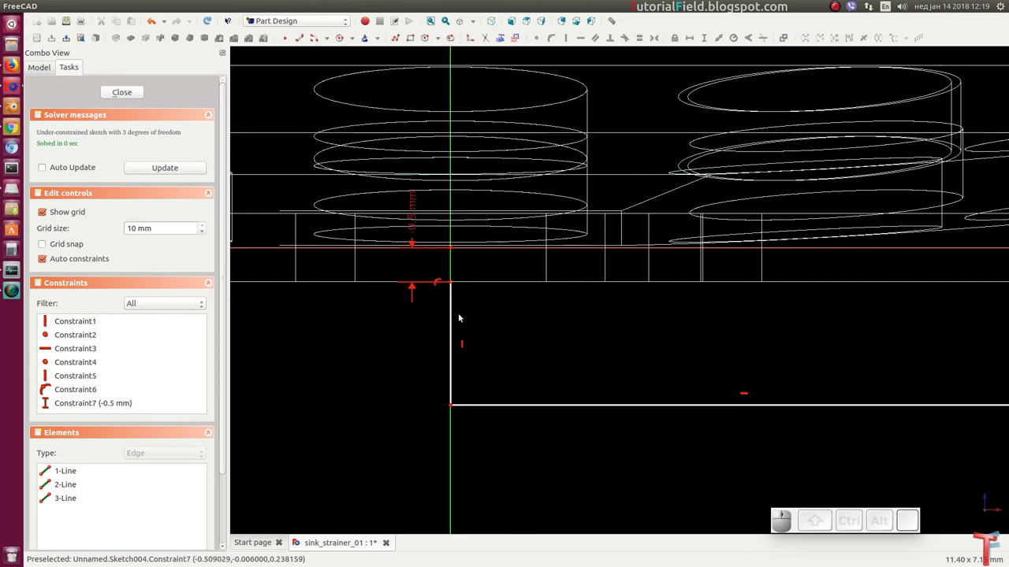
pyautogui.click(455, 335)
pyautogui.press('shift+v')
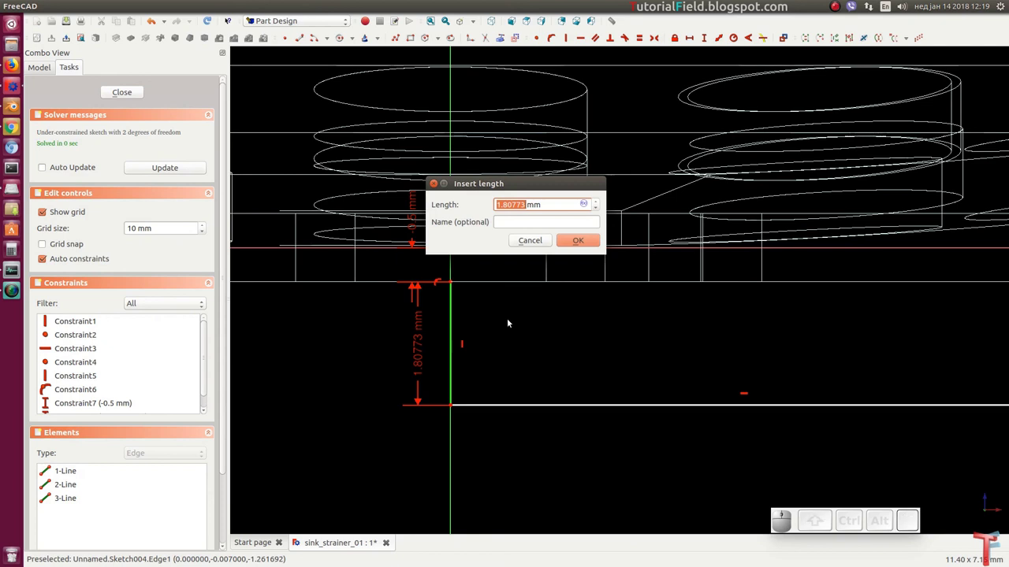
pyautogui.press('1')
pyautogui.press('Return')
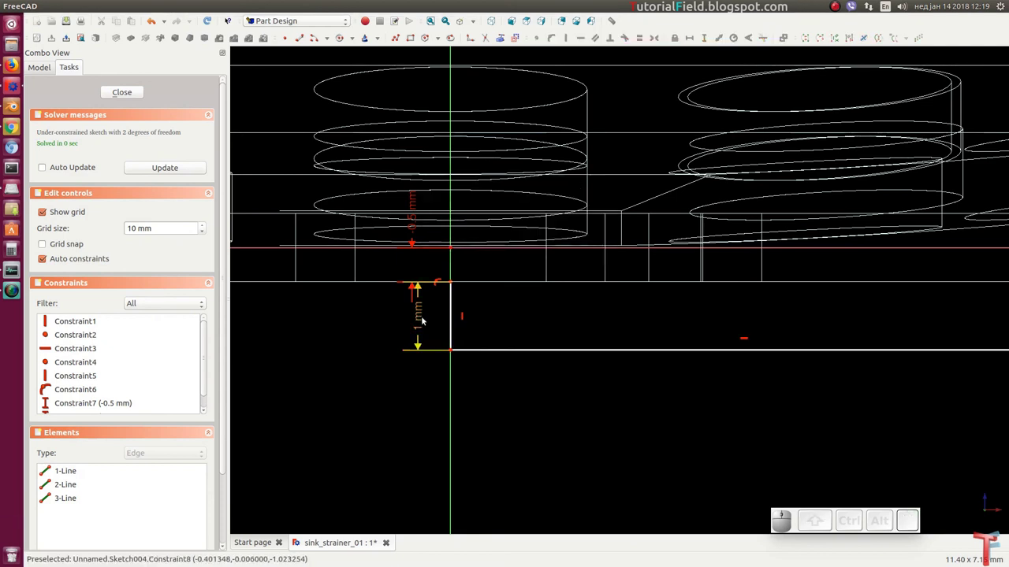
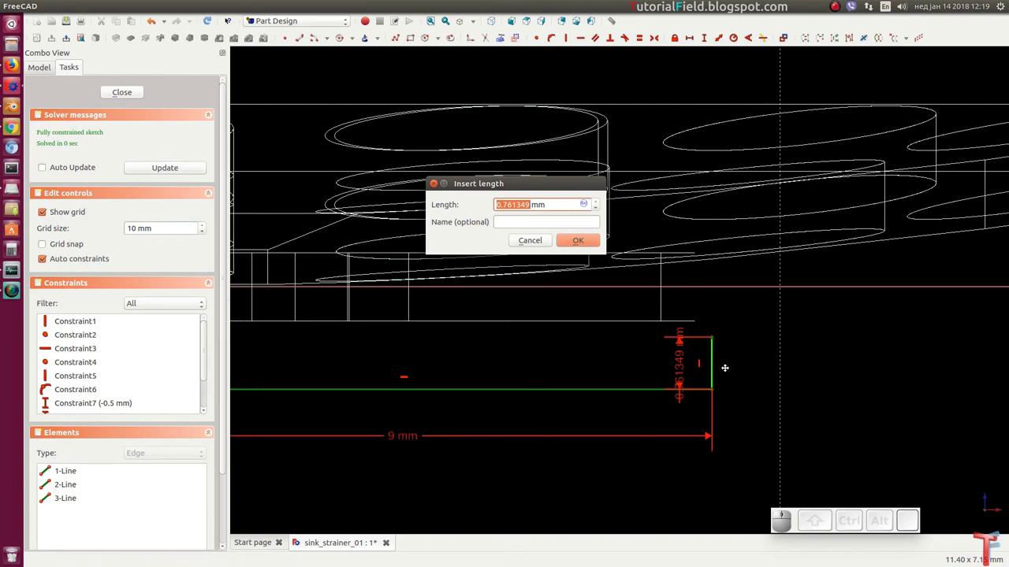
# Set the right side to 1.35 mm, then start the sloped top arc with the arc tool.
pyautogui.scroll(3)
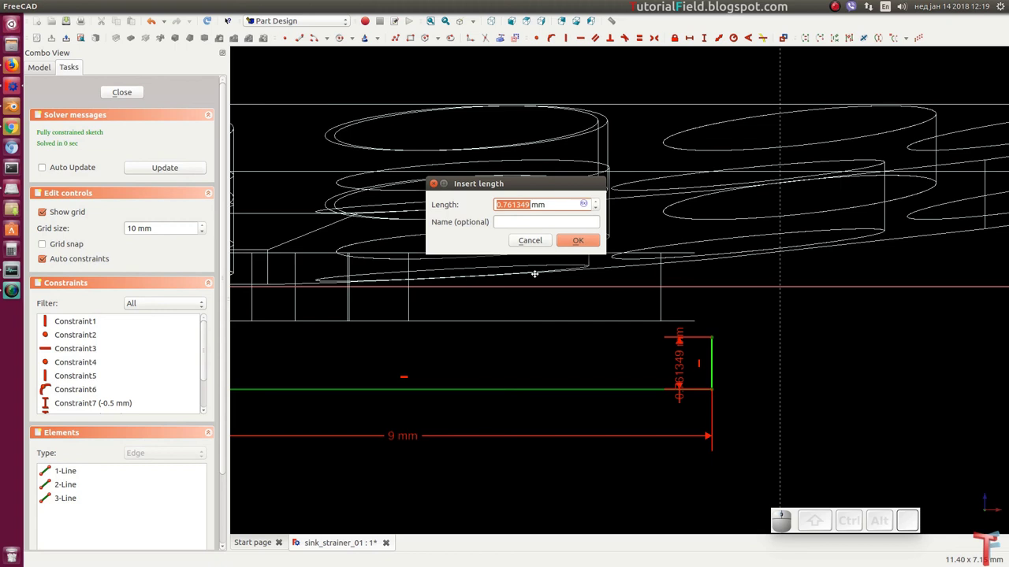
pyautogui.press('Return')
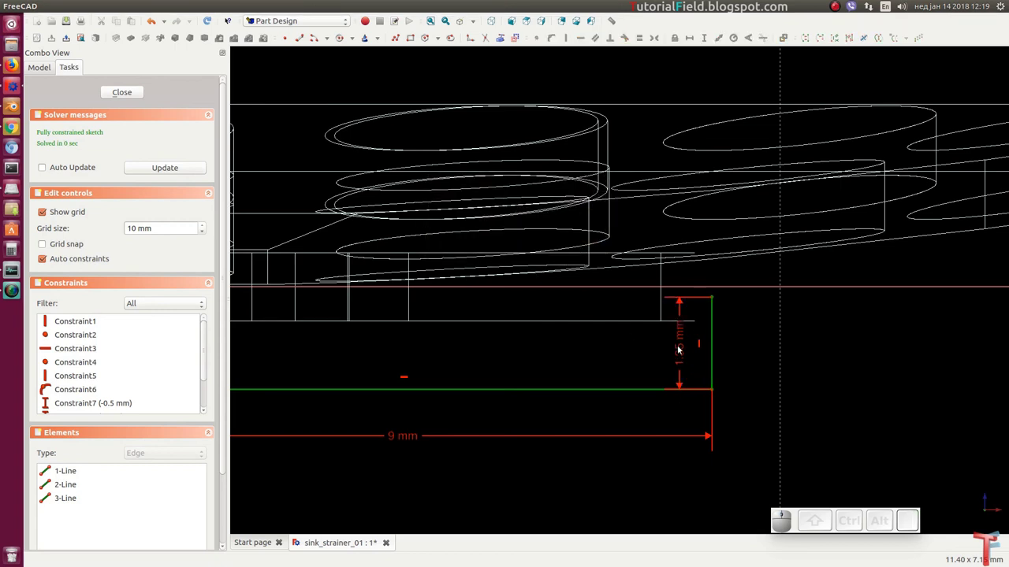
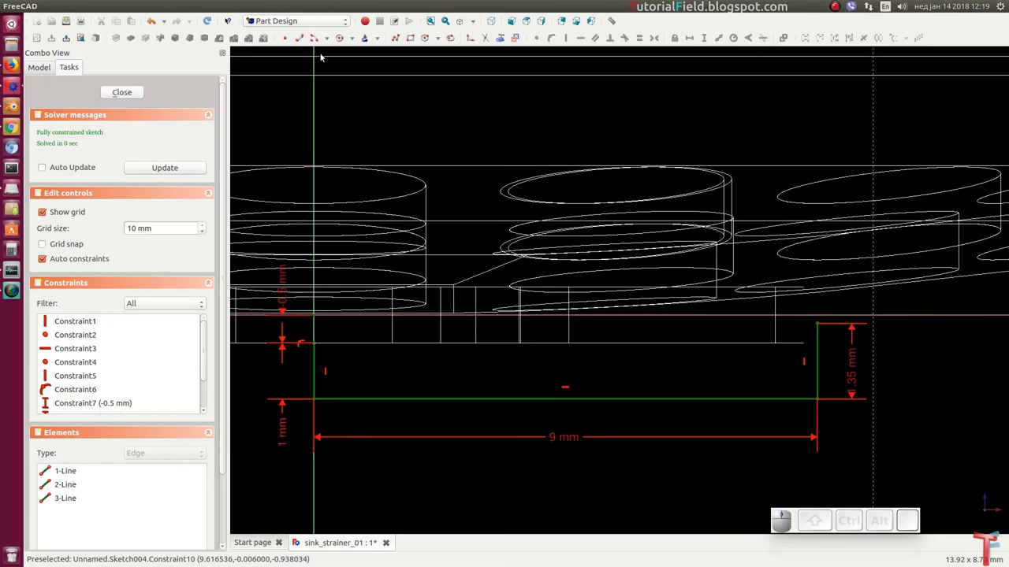
pyautogui.click(331, 43)
pyautogui.click(334, 69)
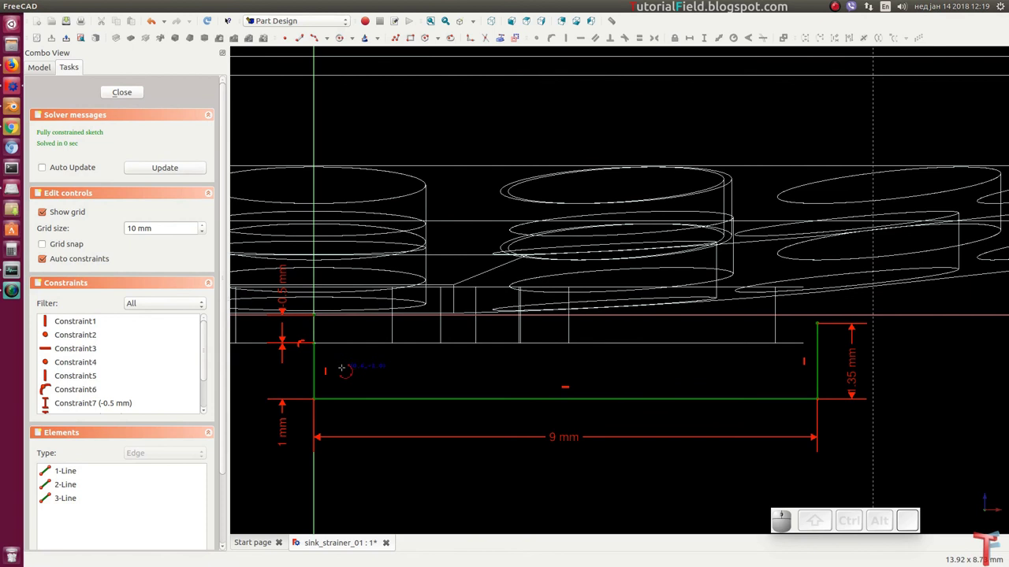
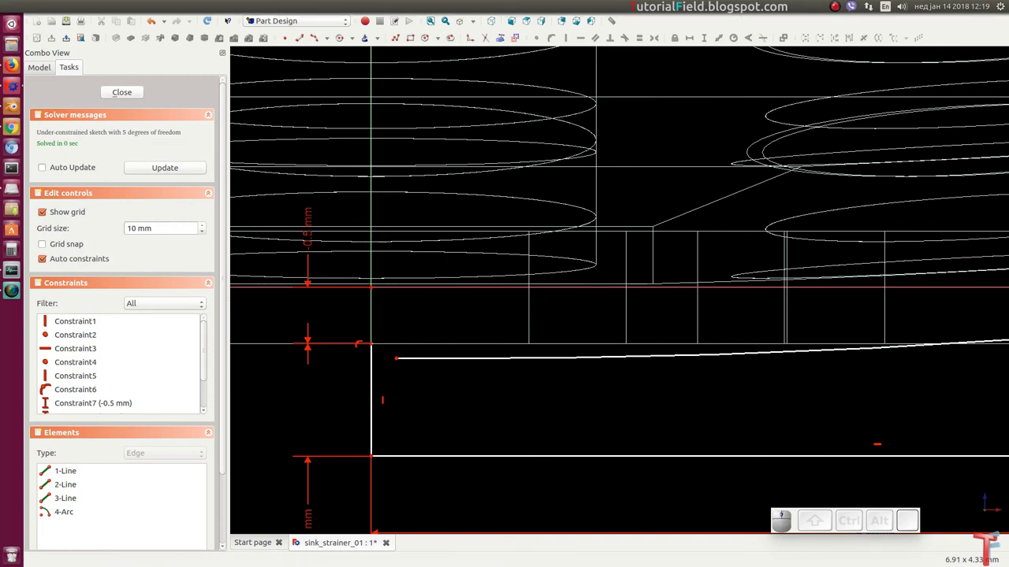
# Make the arc's ends coincident with the tops of both side lines and close the fully constrained sketch.
pyautogui.middleClick(318, 347)
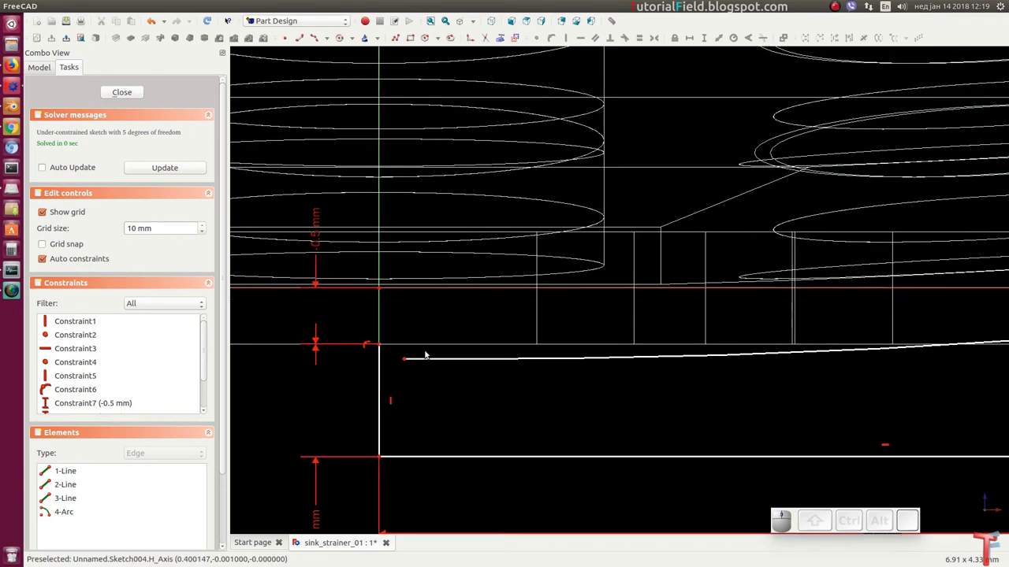
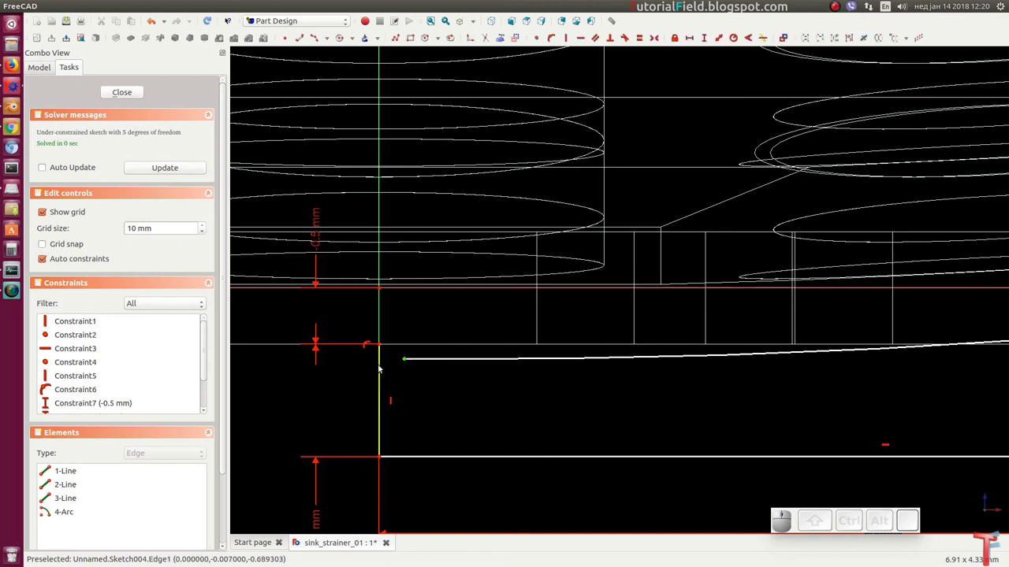
pyautogui.click(382, 367)
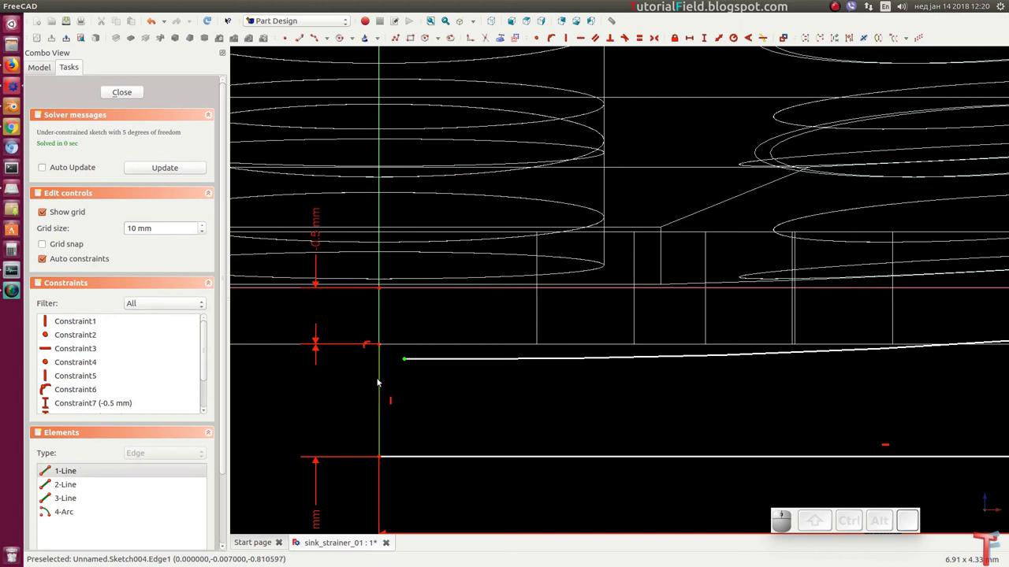
pyautogui.click(400, 377)
pyautogui.click(406, 361)
pyautogui.click(380, 344)
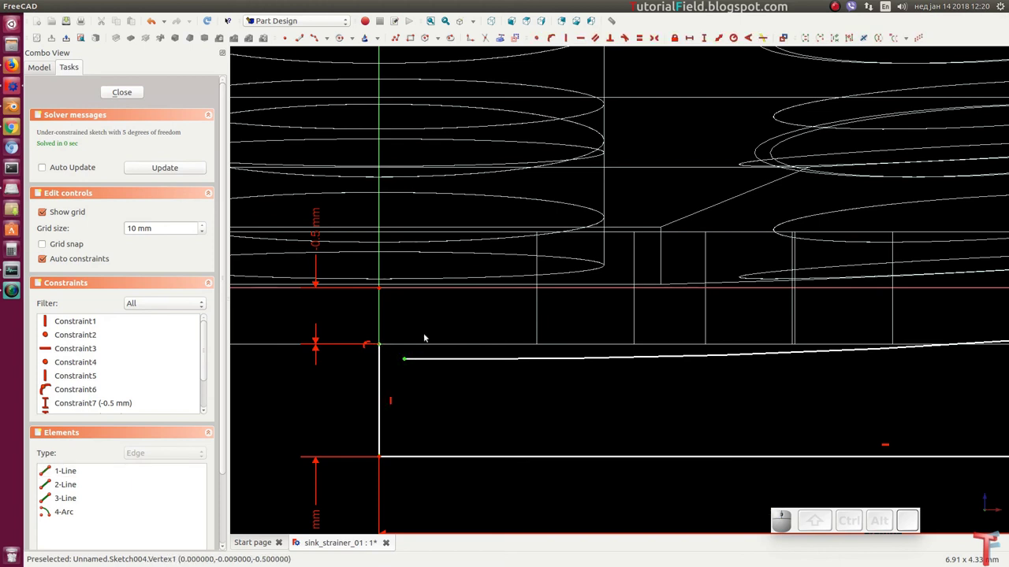
pyautogui.press('n')
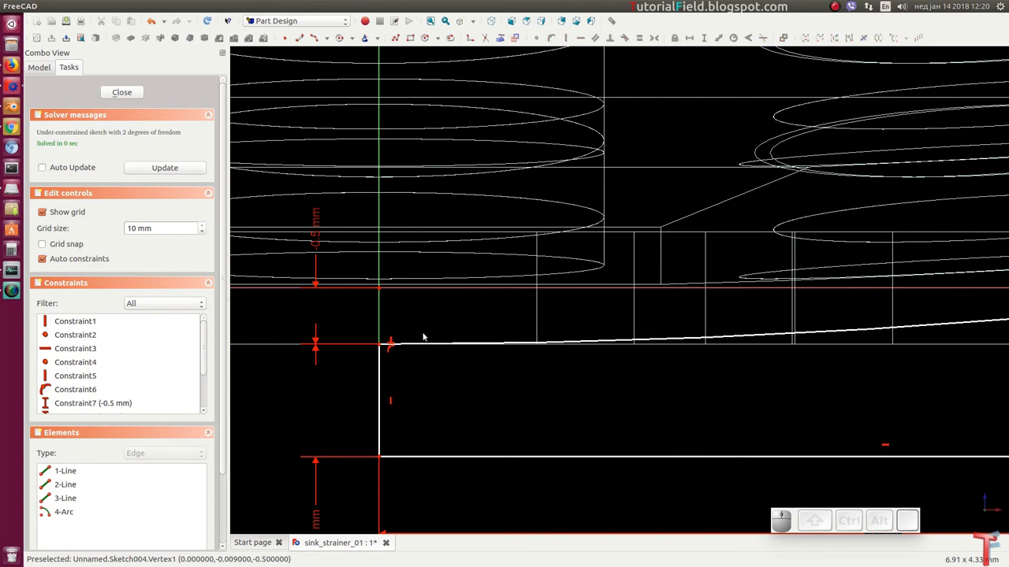
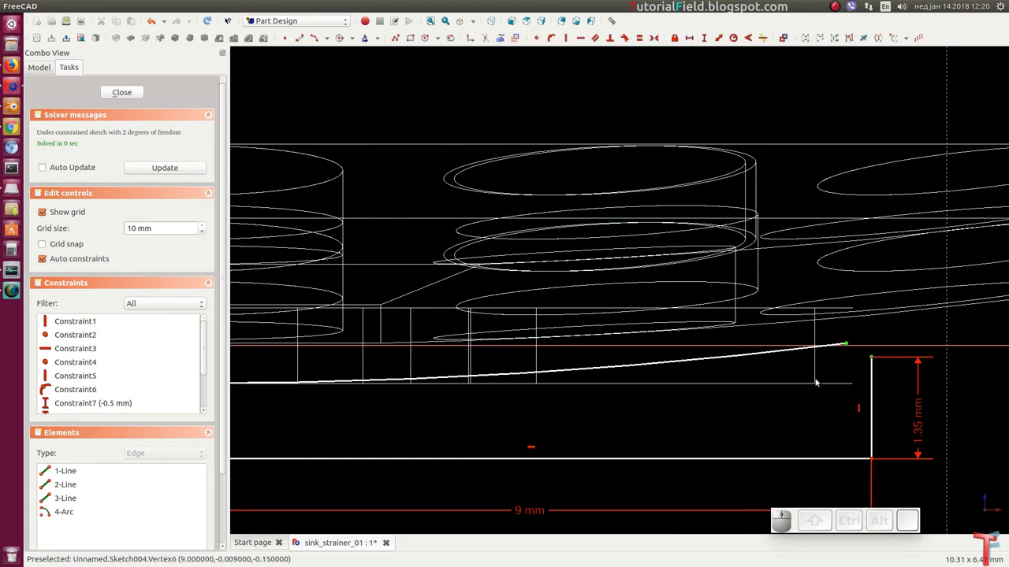
pyautogui.press('c')
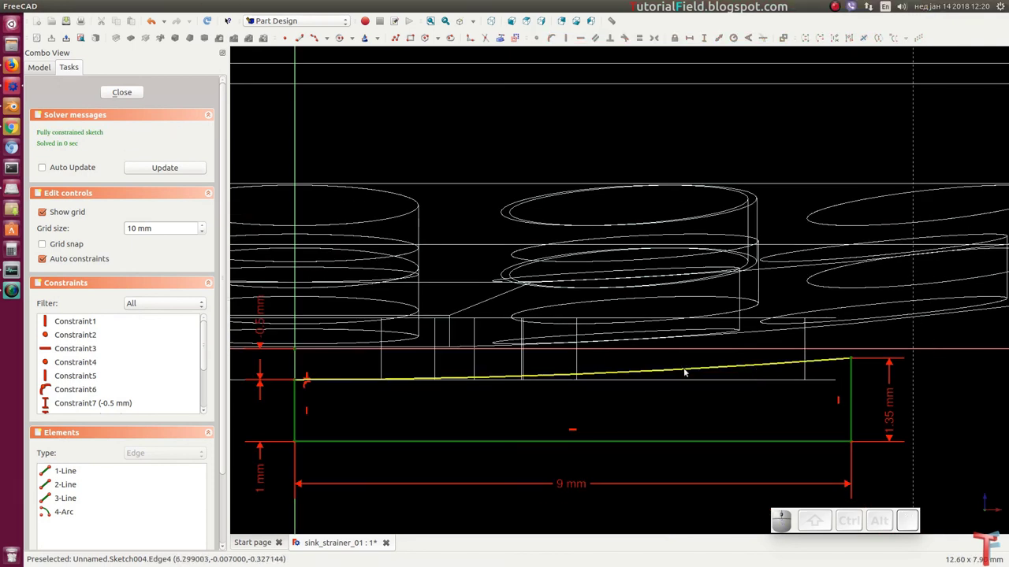
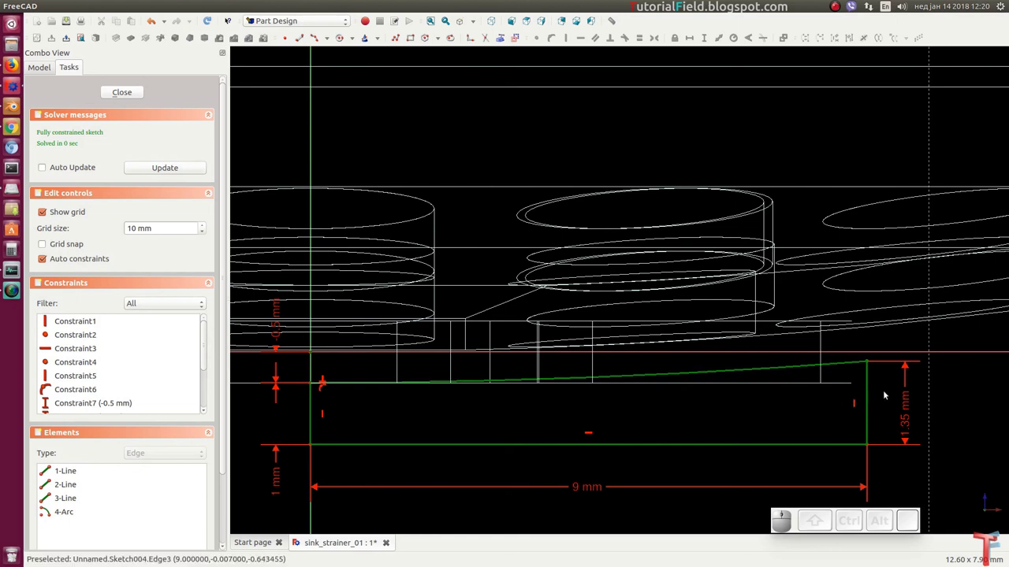
pyautogui.click(889, 395)
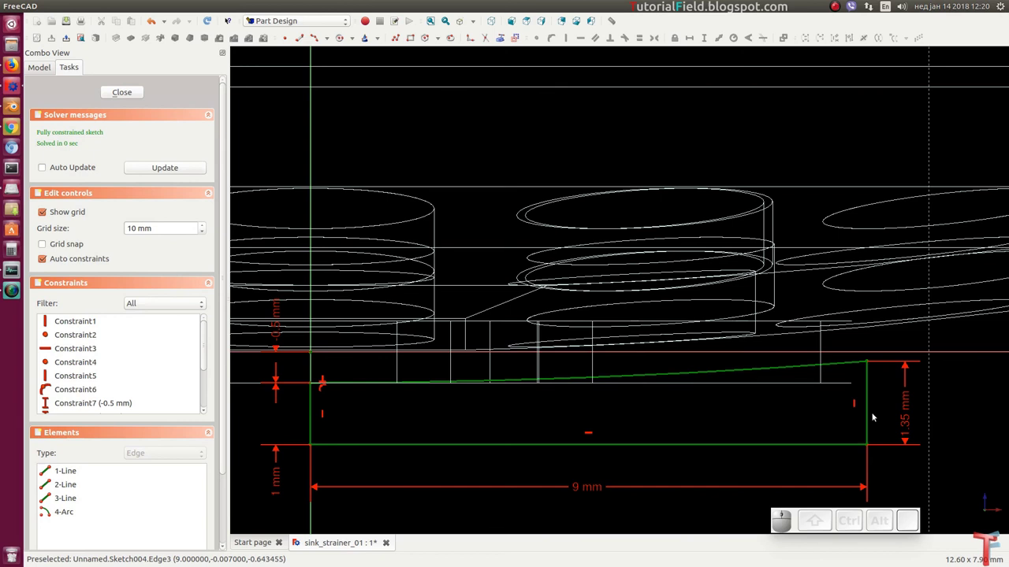
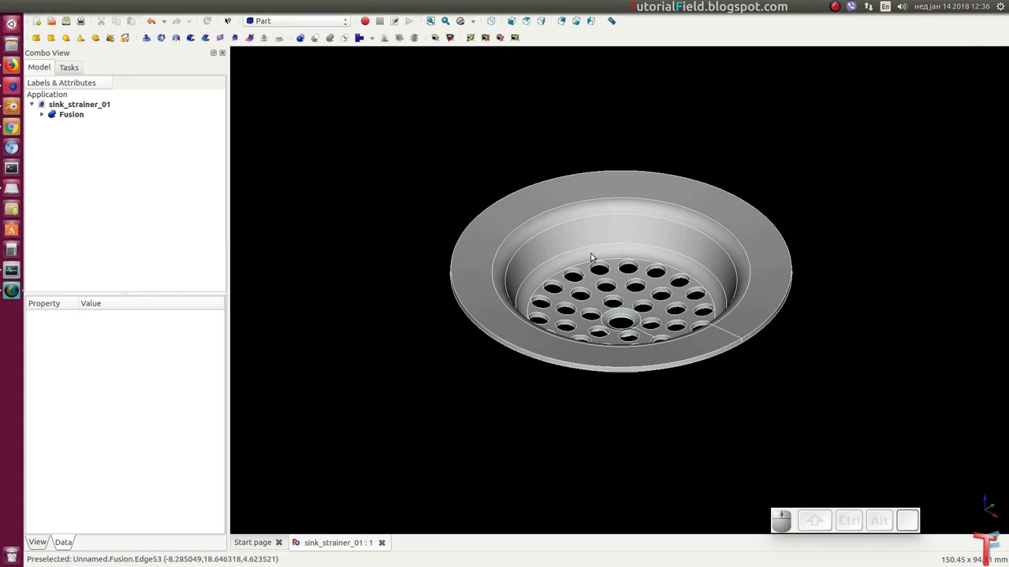
# Orbit the fused, textured strainer to inspect its underside.
pyautogui.scroll(3)
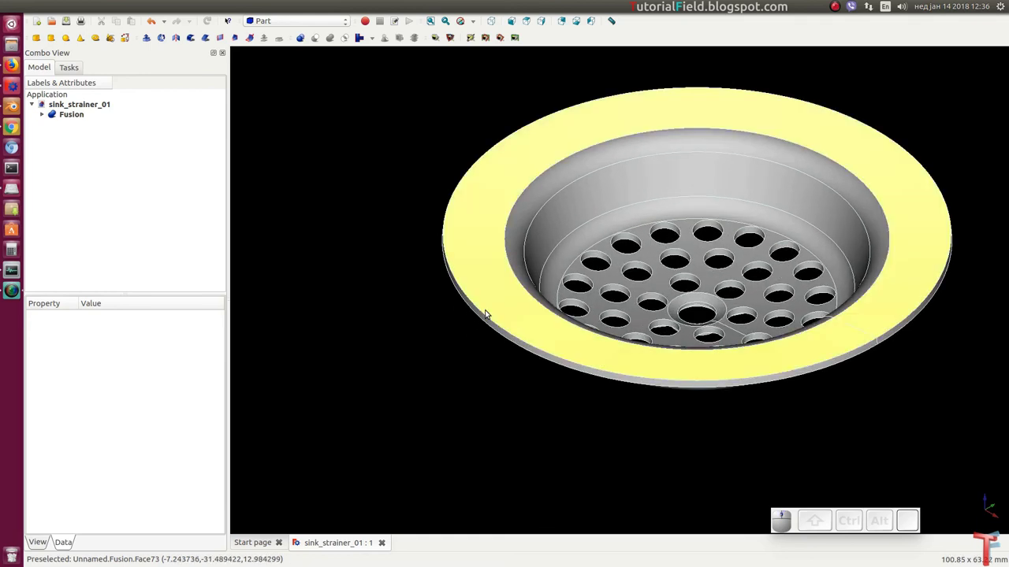
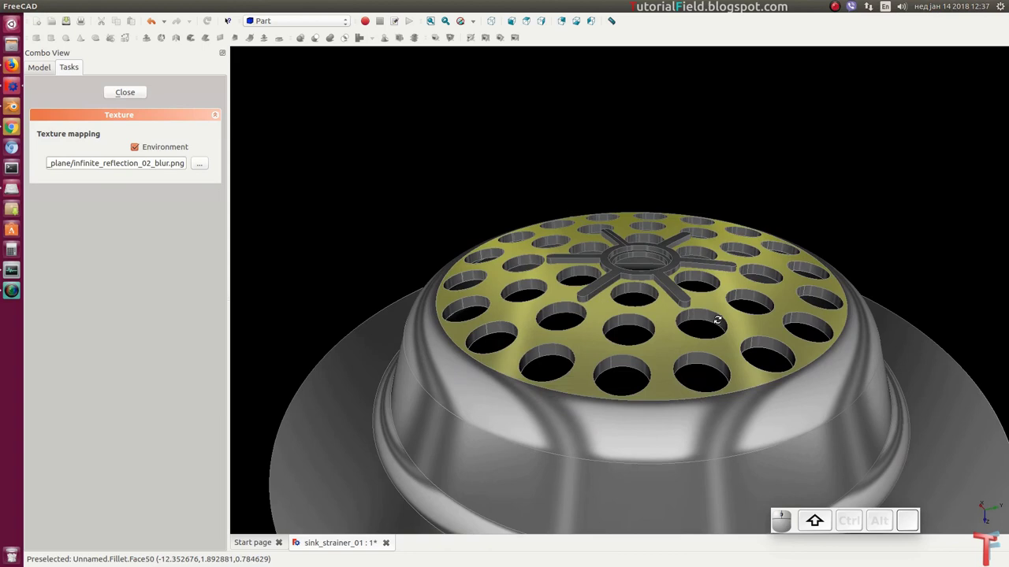
pyautogui.middleClick(786, 210)
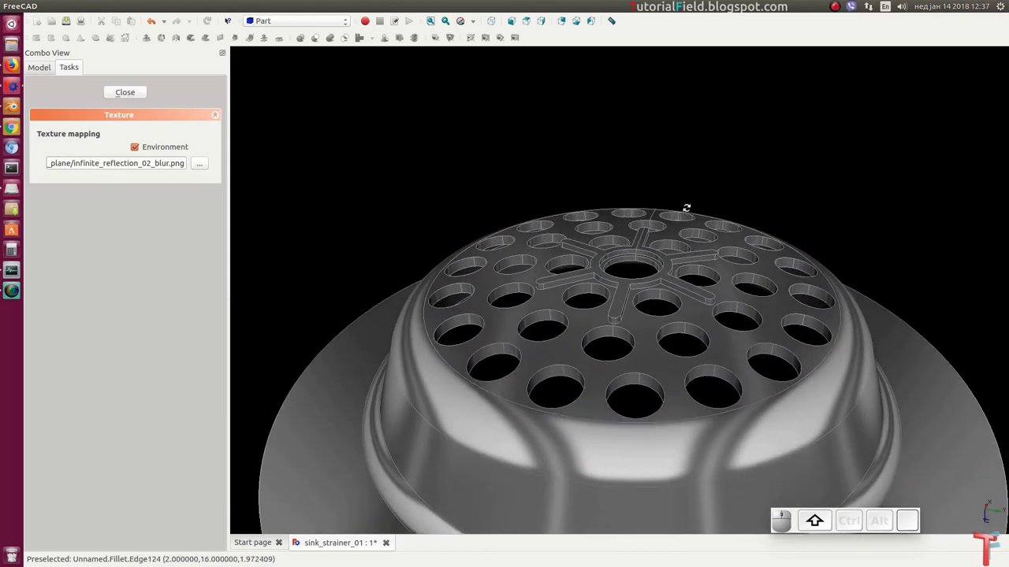